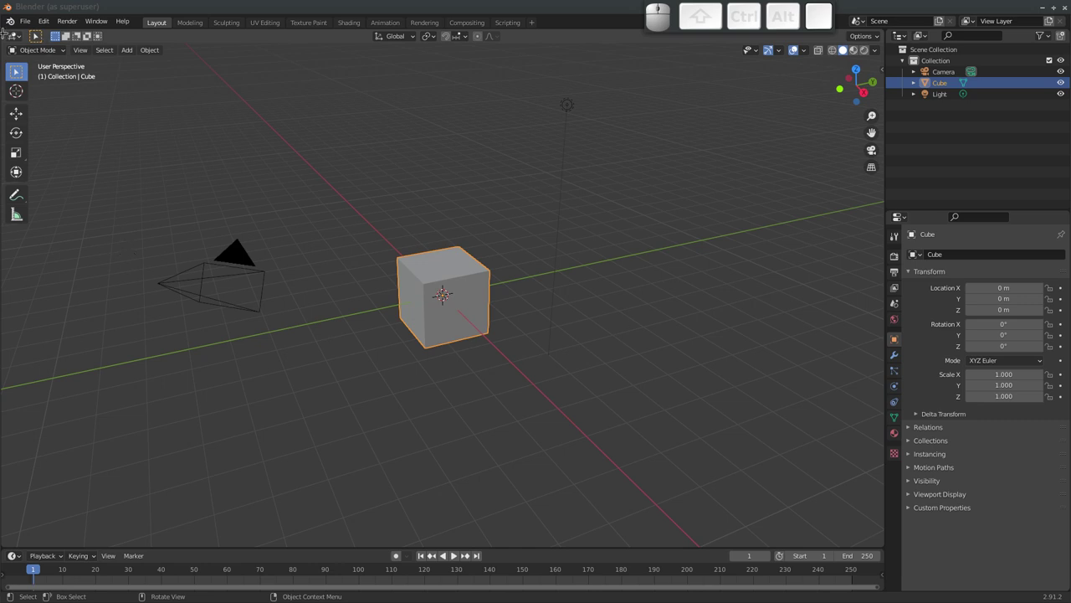
Show the Editor Type list for the 3D Viewport area from its header dropdown
left_click(16, 45)
left_click(17, 40)
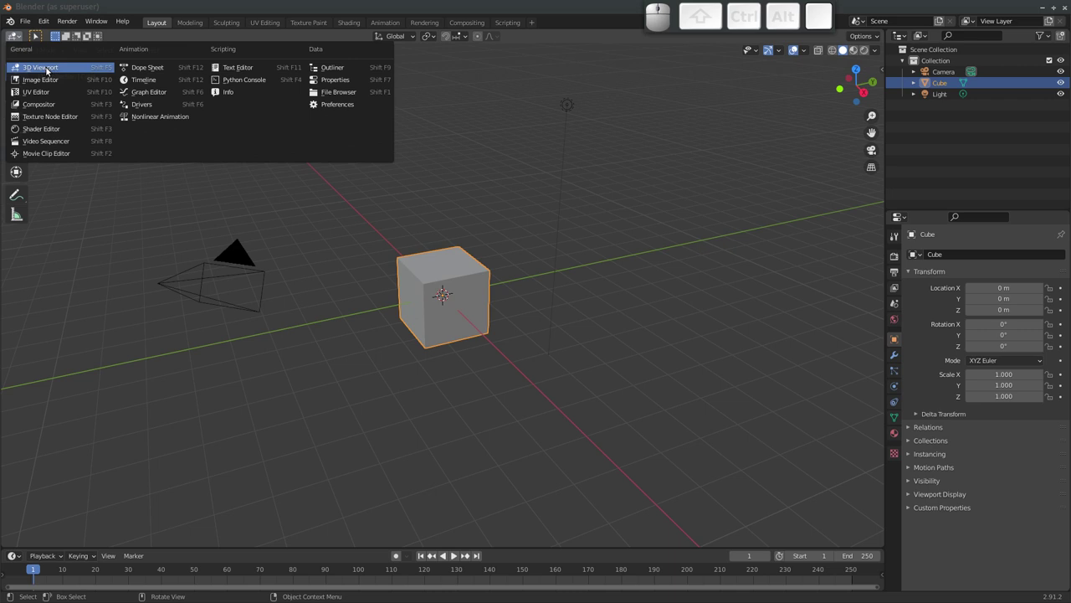
Dismiss the editor-type list unchanged and orbit around the default cube
left_click(11, 41)
left_click_drag(595, 299, 448, 341)
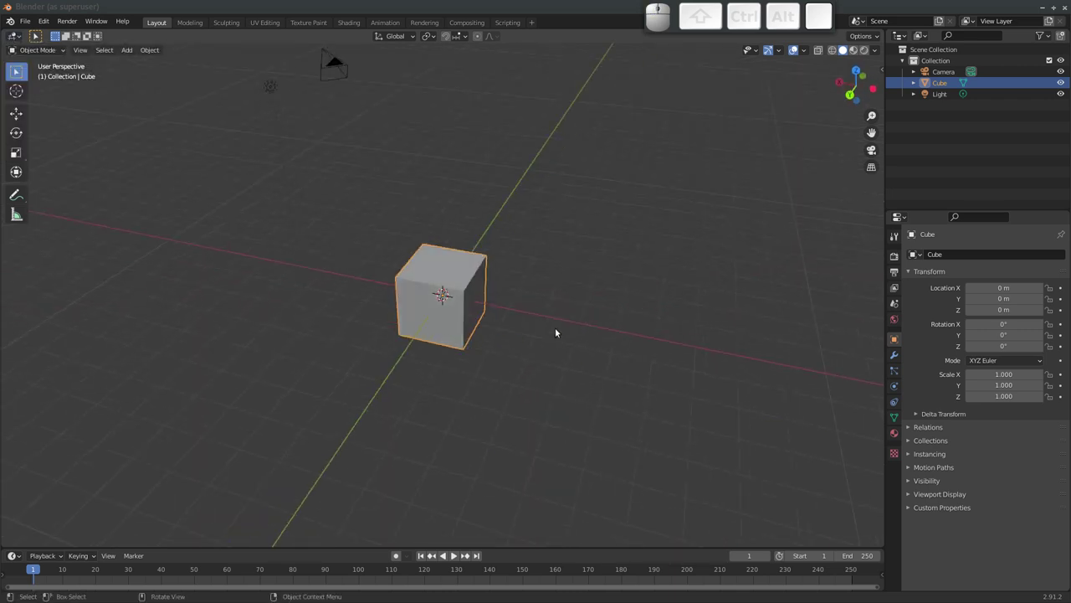
left_click_drag(425, 293, 507, 288)
left_click_drag(393, 240, 404, 244)
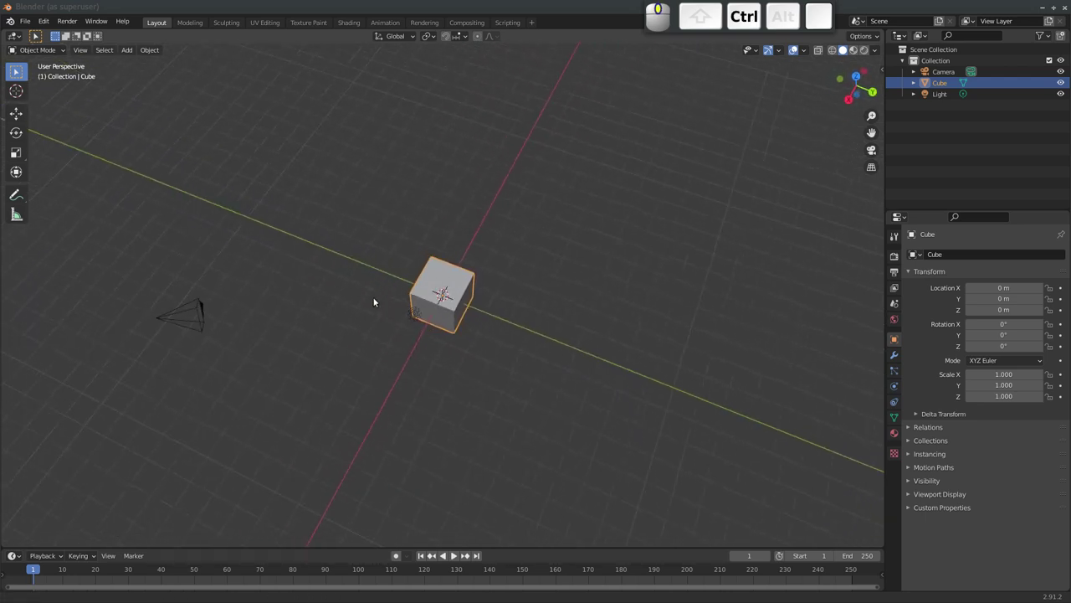
middle_click(373, 290)
left_click_drag(380, 282, 403, 274)
left_click_drag(397, 276, 624, 270)
Select the camera, then the cube, while orbiting the scene
left_click(626, 285)
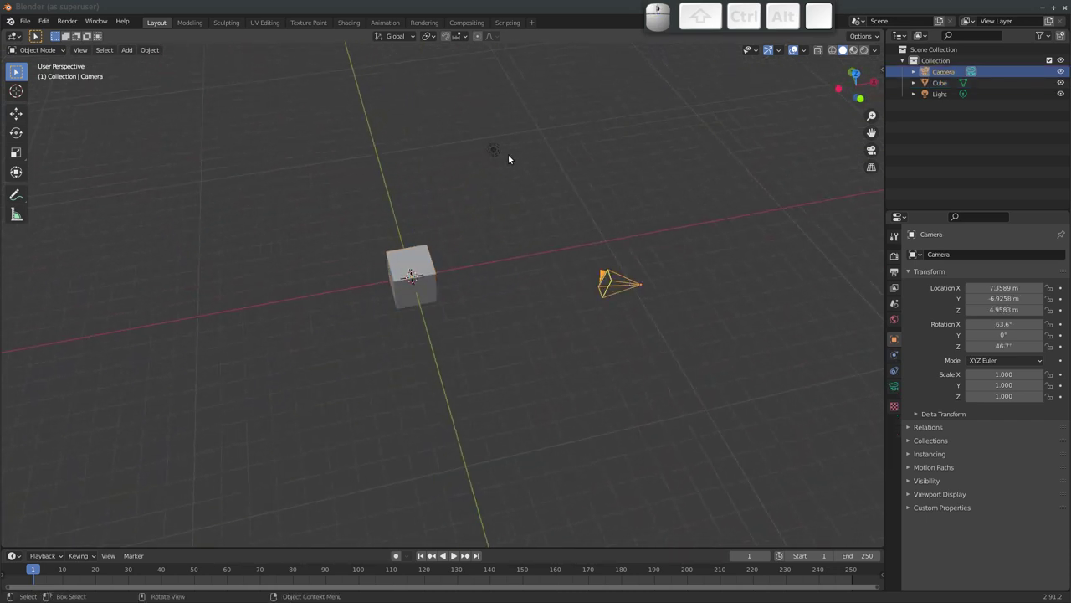
left_click(500, 153)
left_click(424, 264)
left_click_drag(412, 277, 370, 254)
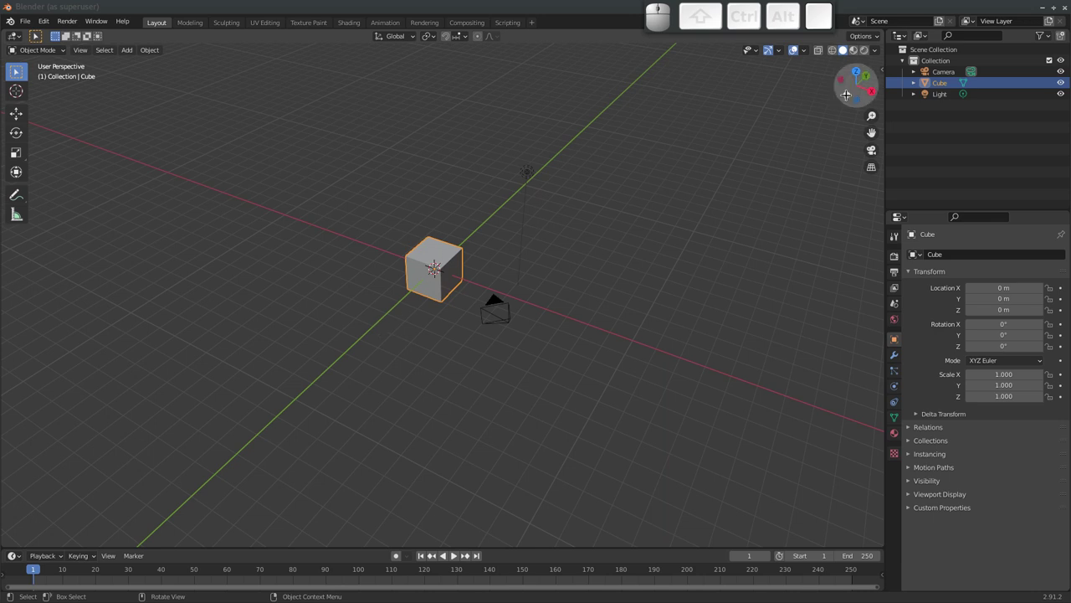
left_click_drag(422, 240, 441, 163)
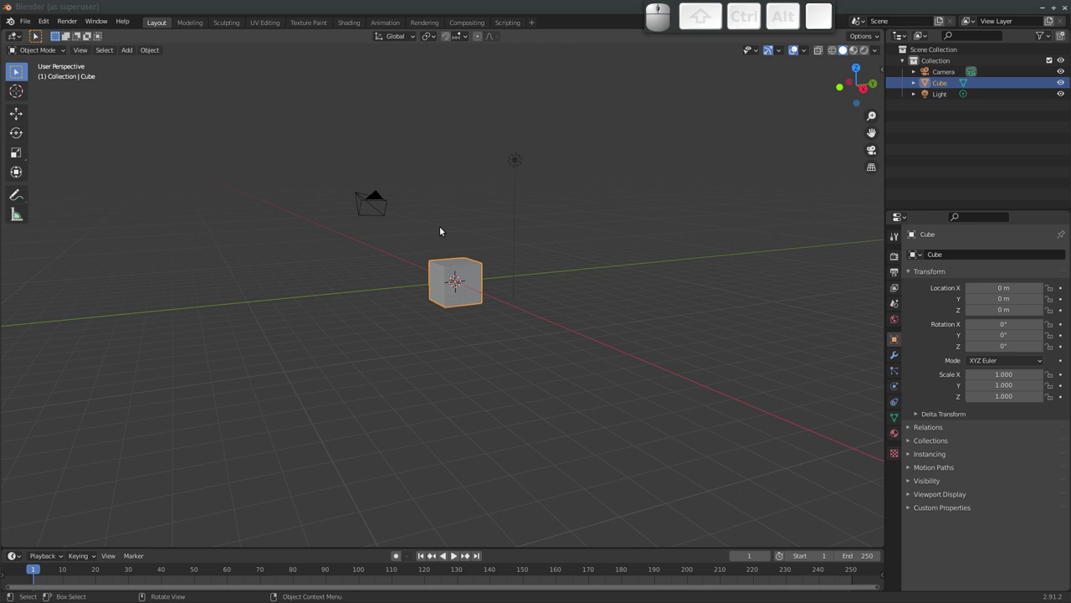
Pan and orbit the view to inspect the cube from several sides
middle_click(447, 231)
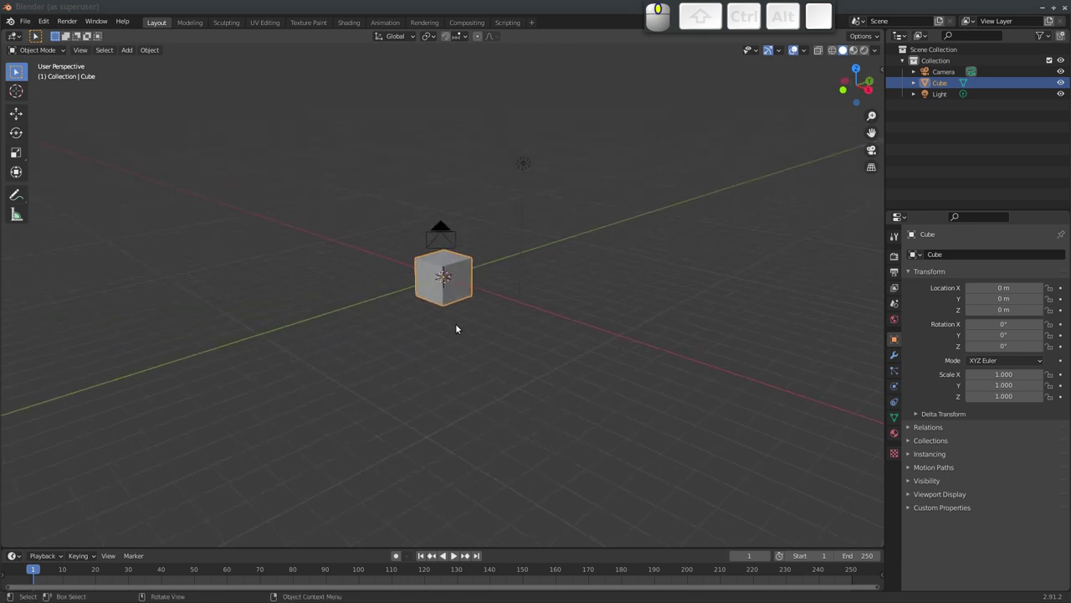
left_click_drag(442, 205, 323, 262)
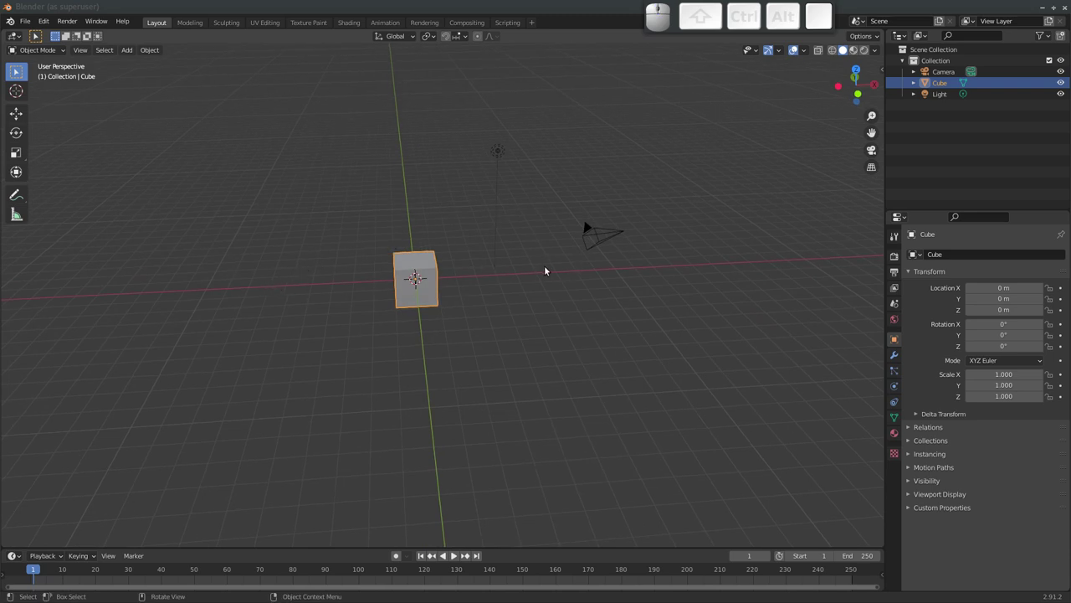
middle_click(483, 283)
middle_click(400, 293)
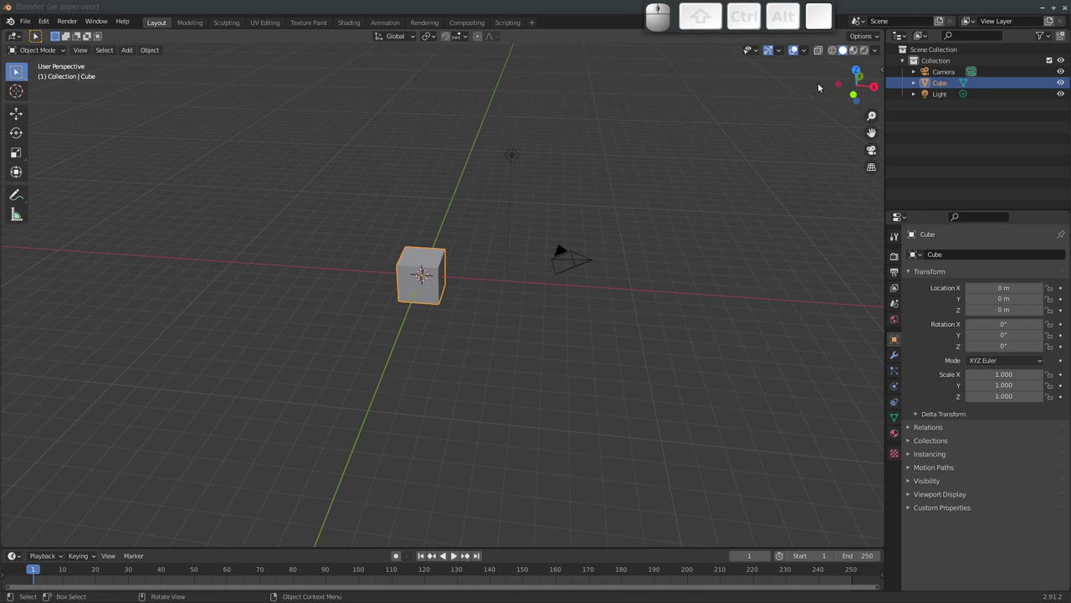
left_click_drag(430, 341, 472, 295)
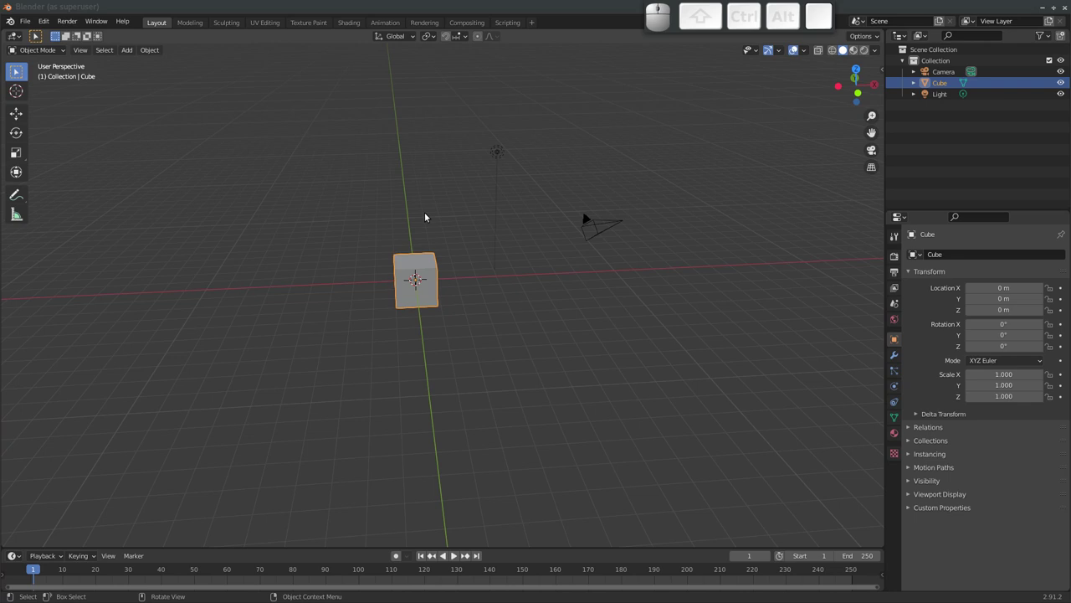
left_click_drag(414, 233, 644, 75)
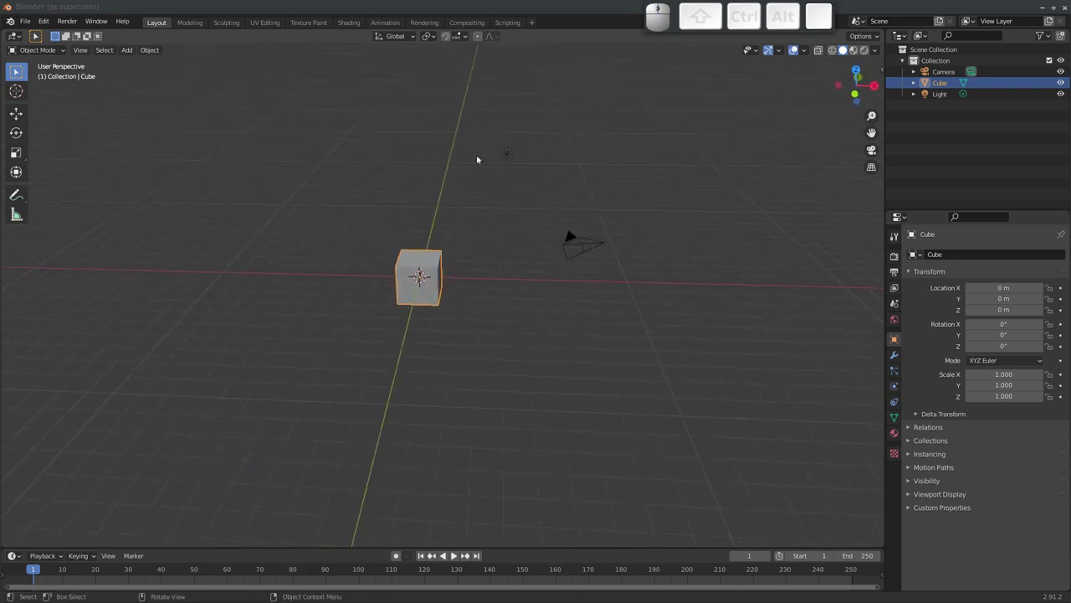
left_click_drag(359, 254, 411, 224)
left_click_drag(362, 197, 504, 147)
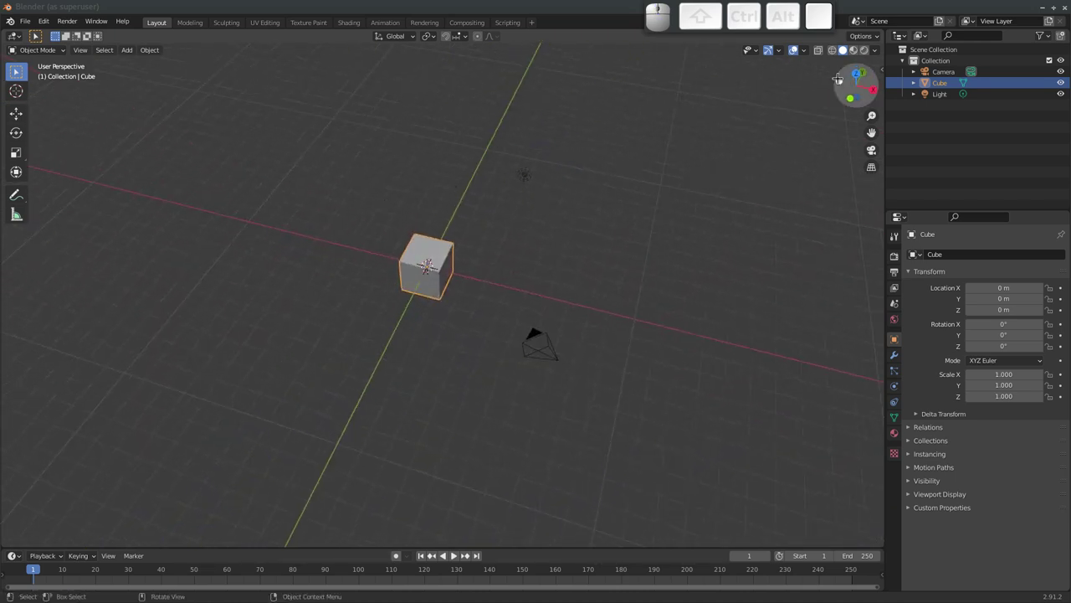
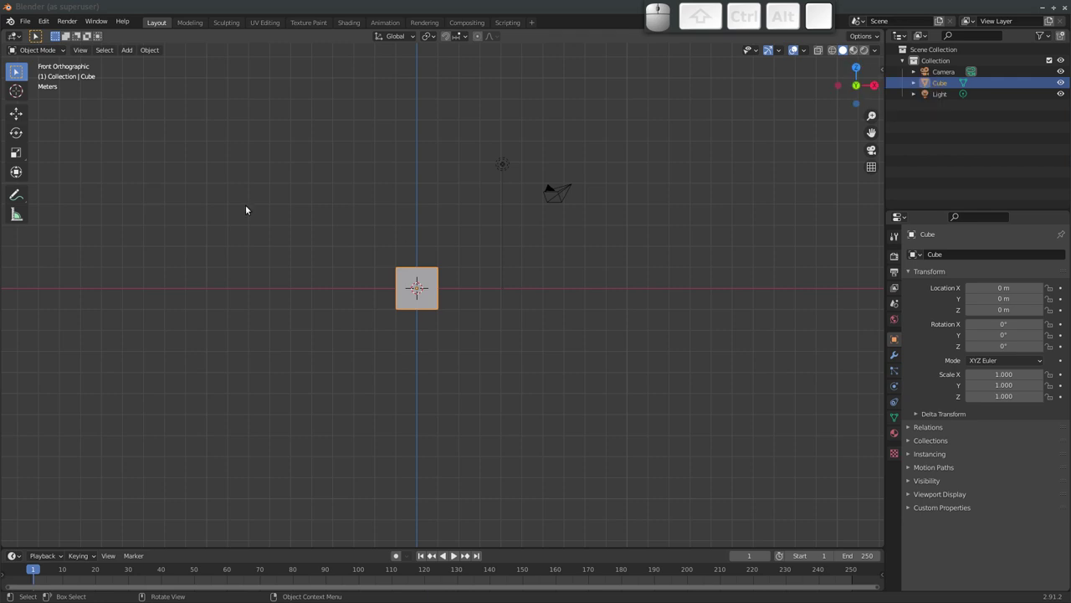
left_click(47, 24)
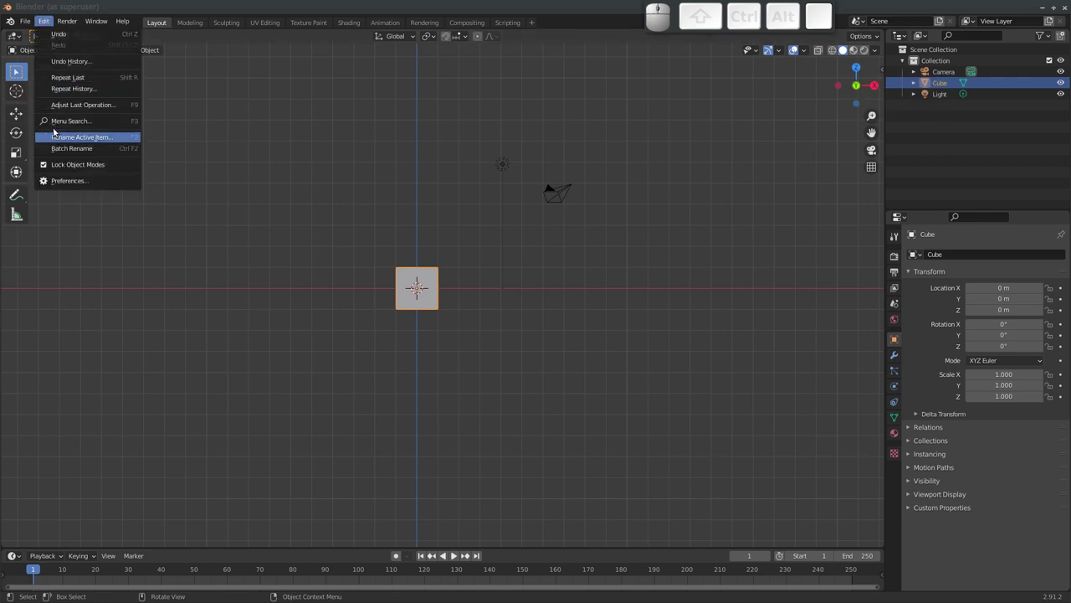
left_click(65, 185)
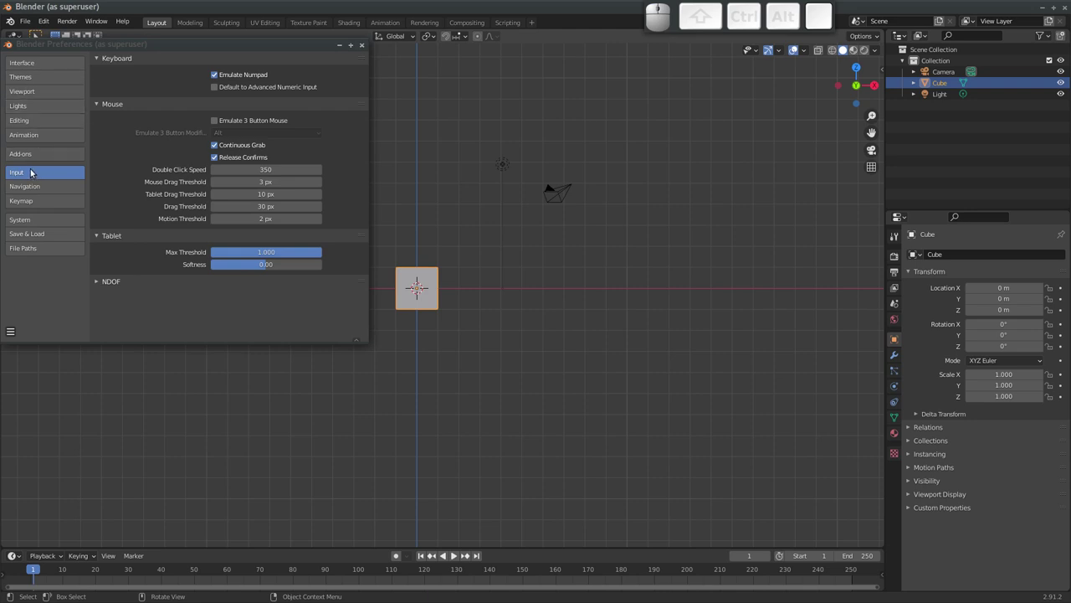
left_click(35, 176)
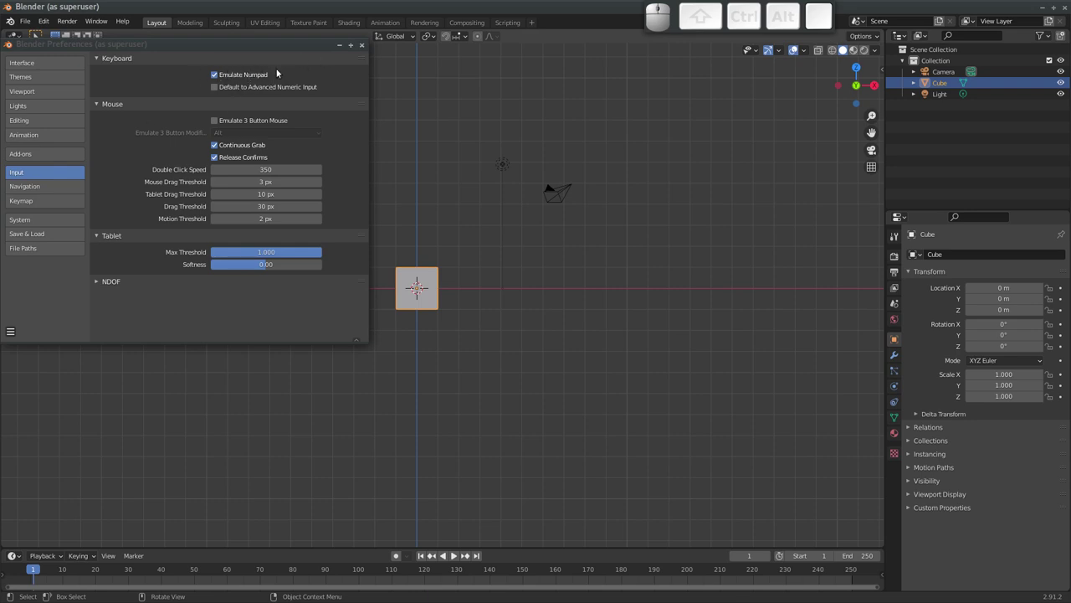
left_click(361, 49)
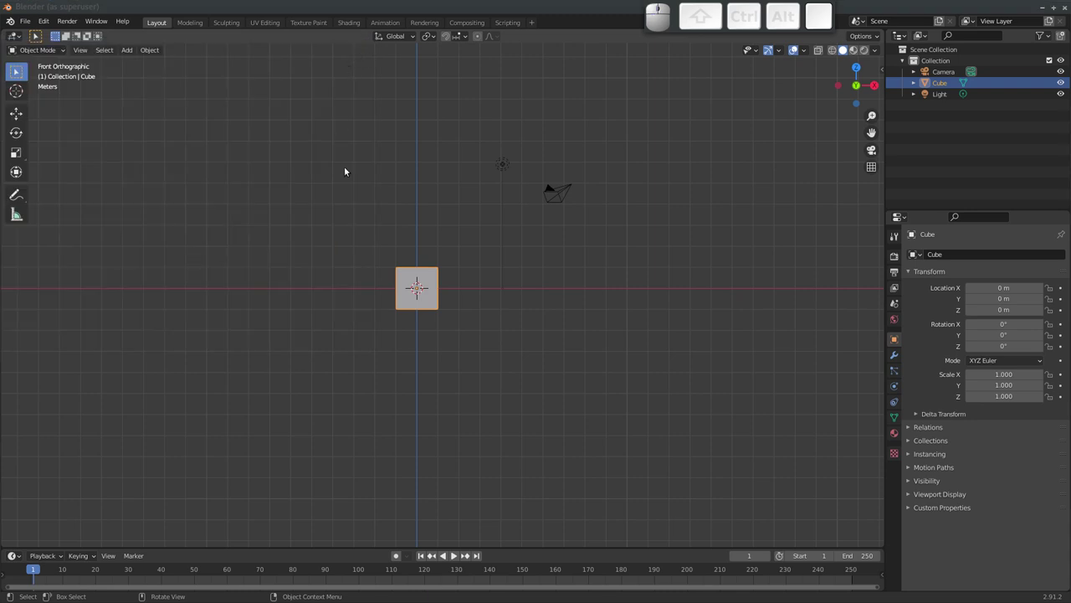
Jump through front, right and top numpad views, then orbit and zoom around the cube
key("1")
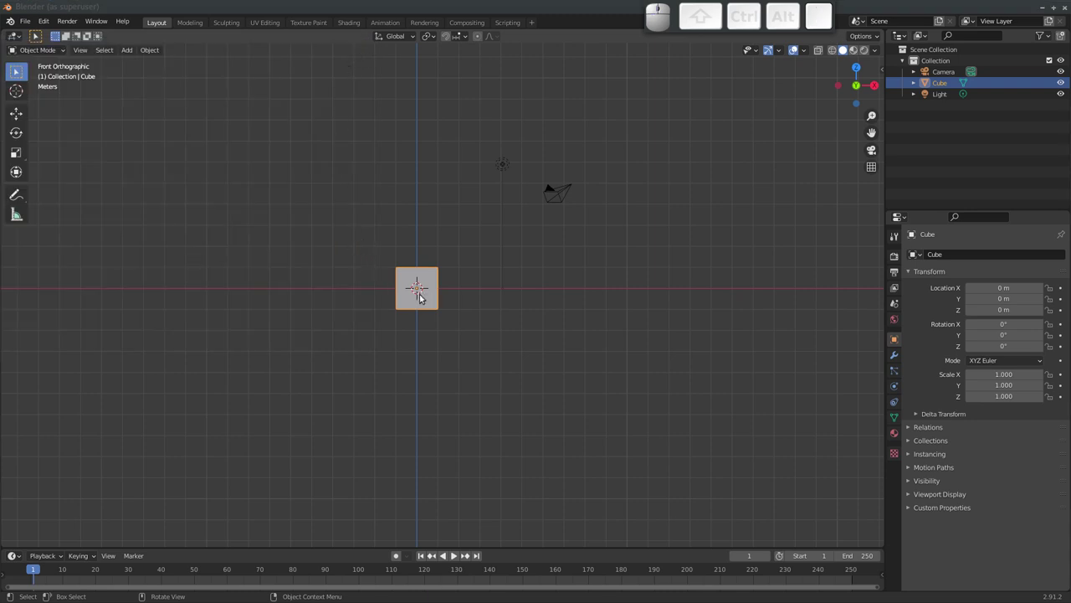
key("3")
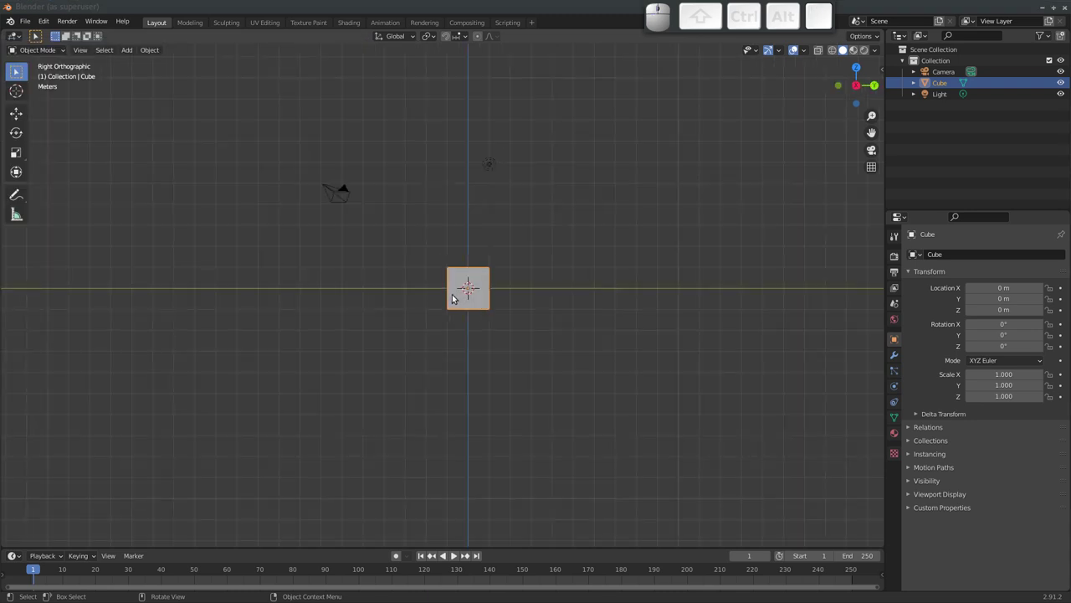
key("7")
left_click_drag(419, 333, 402, 263)
left_click_drag(406, 259, 335, 251)
left_click_drag(404, 228, 410, 230)
left_click_drag(407, 237, 409, 262)
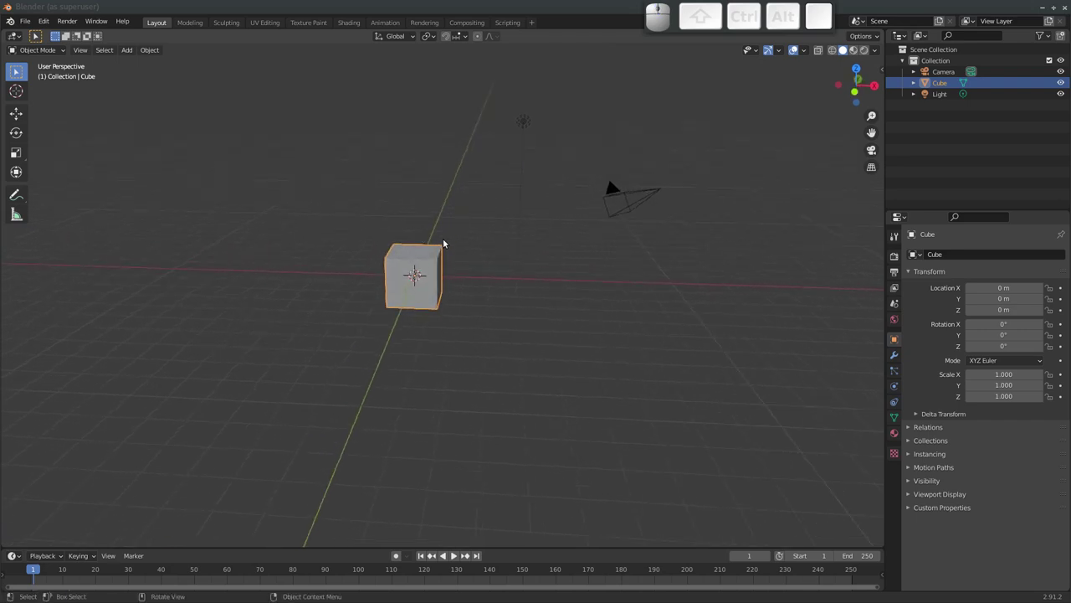
left_click_drag(403, 284, 405, 278)
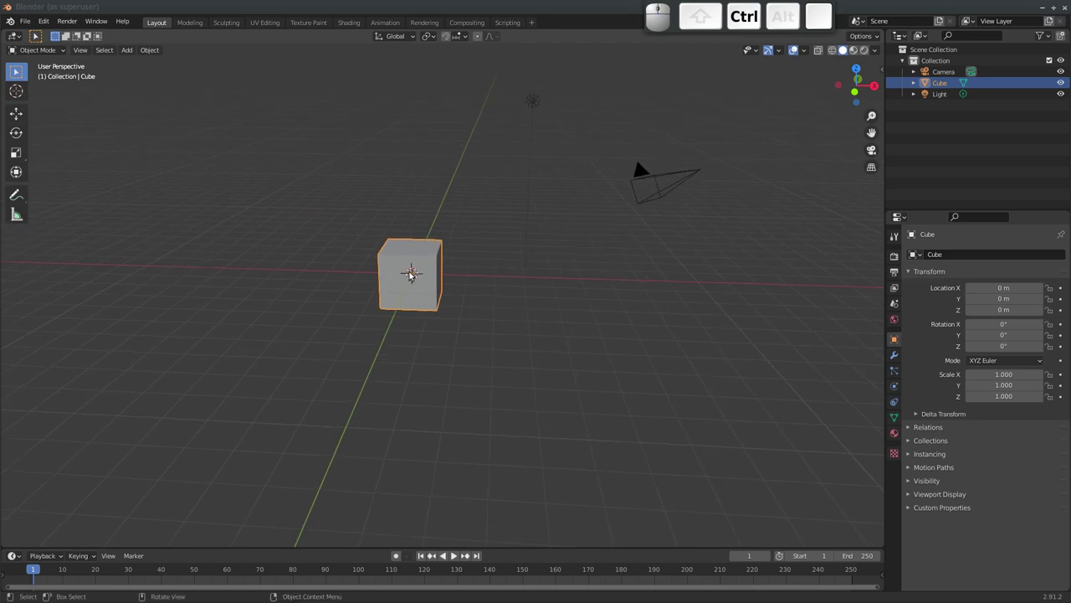
scroll("down", 3)
scroll("up", 3)
scroll("down", 3)
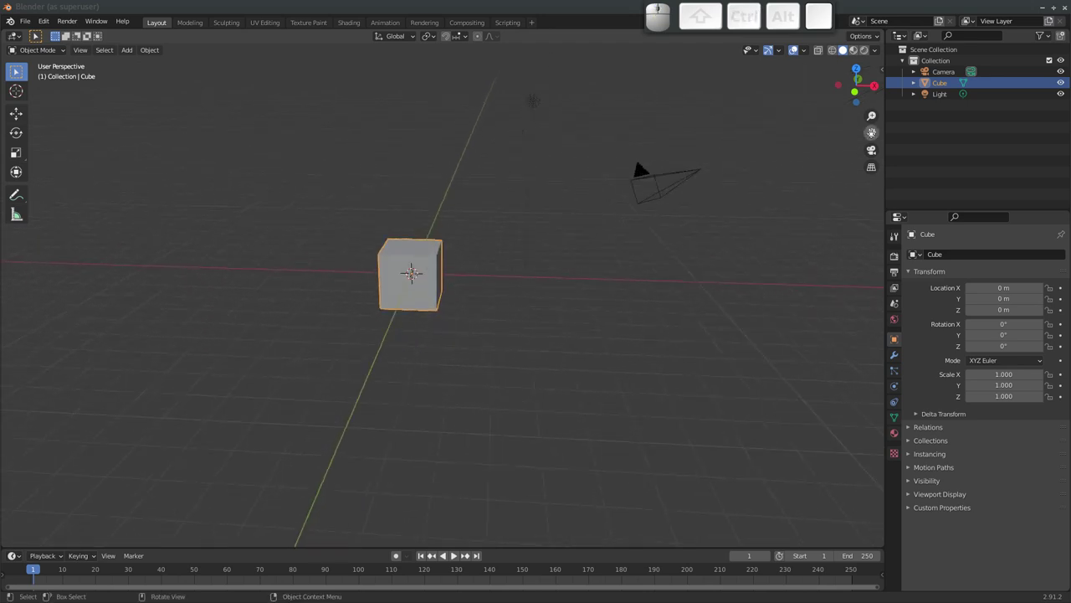
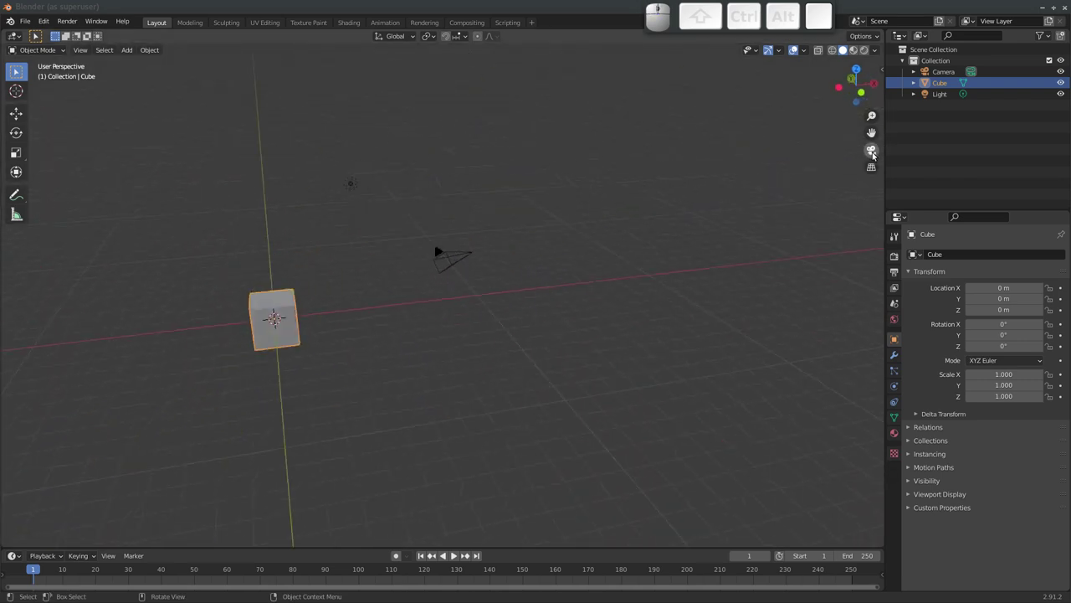
Try the navigation gizmo buttons and orbit back to a perspective overview
left_click(875, 155)
left_click(874, 155)
key("o")
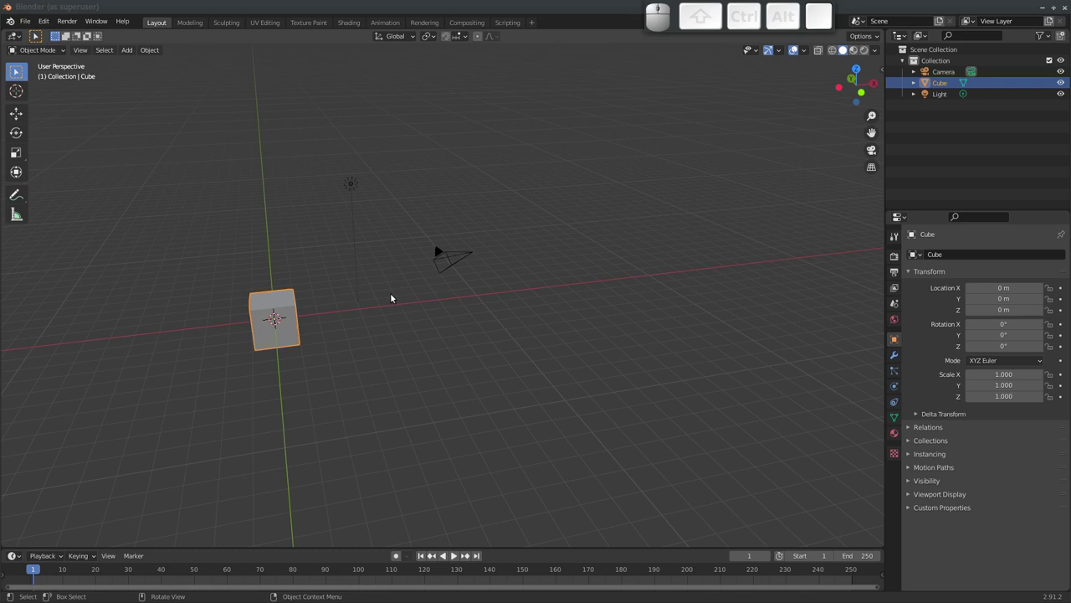
left_click_drag(382, 297, 268, 218)
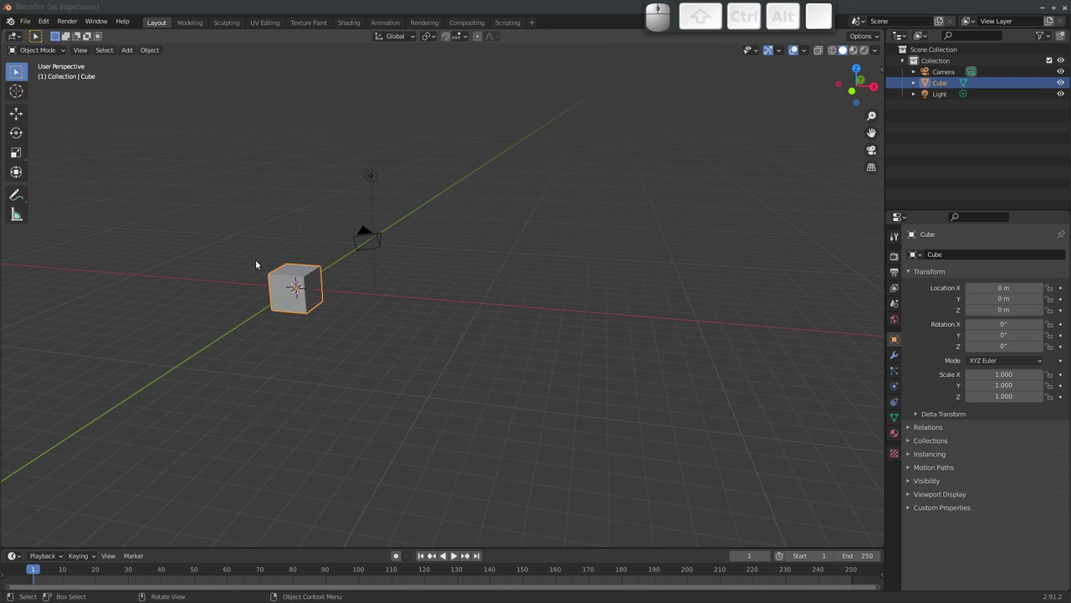
left_click_drag(271, 257, 372, 183)
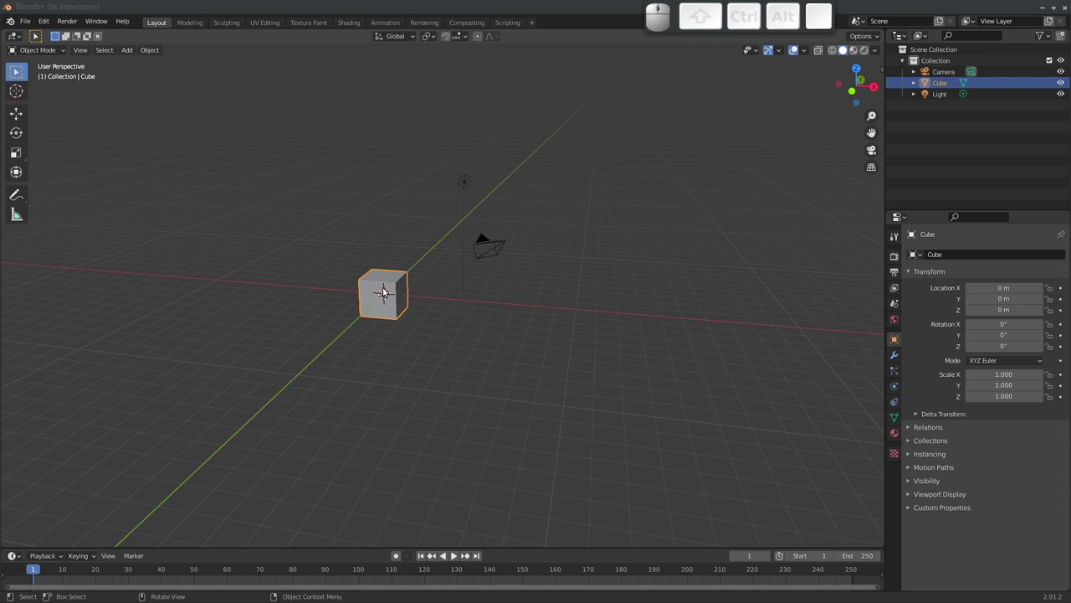
Switch selection between the scene objects, finishing with the camera selected
left_click(467, 186)
left_click(499, 249)
left_click(468, 186)
left_click(393, 287)
left_click(466, 186)
left_click(501, 255)
left_click(469, 185)
left_click(391, 289)
left_click(467, 186)
left_click(491, 247)
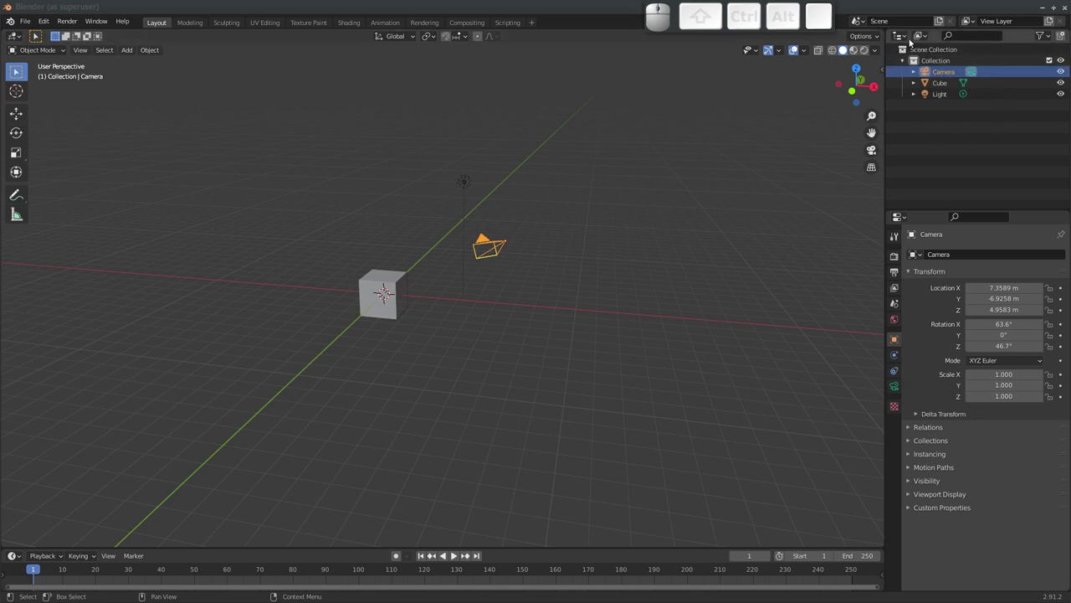
Peek at the Outliner's editor-type list, then select the cube in the viewport
left_click(909, 38)
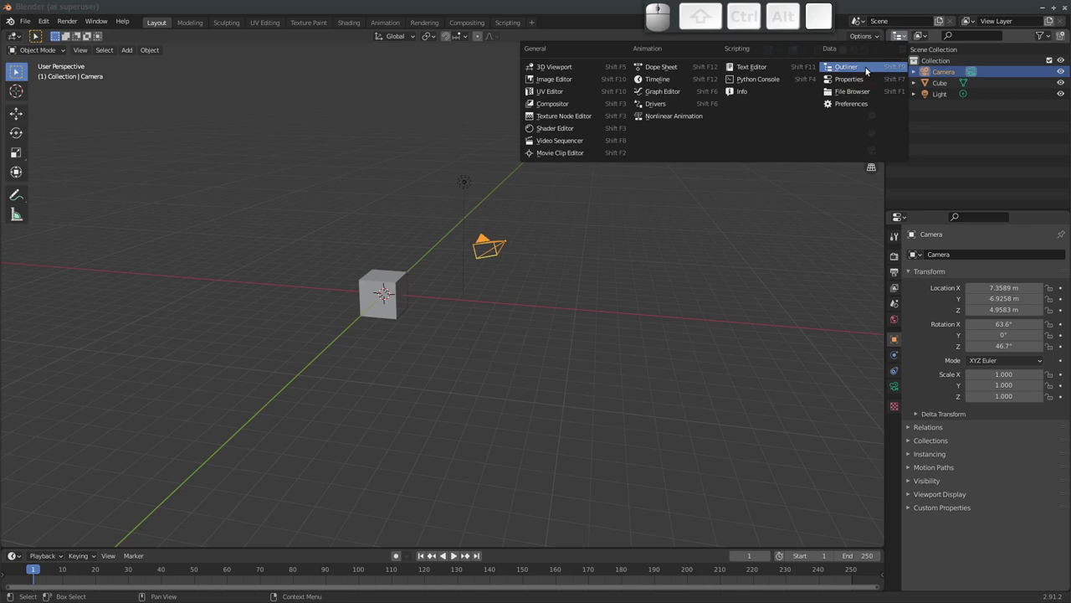
left_click(905, 38)
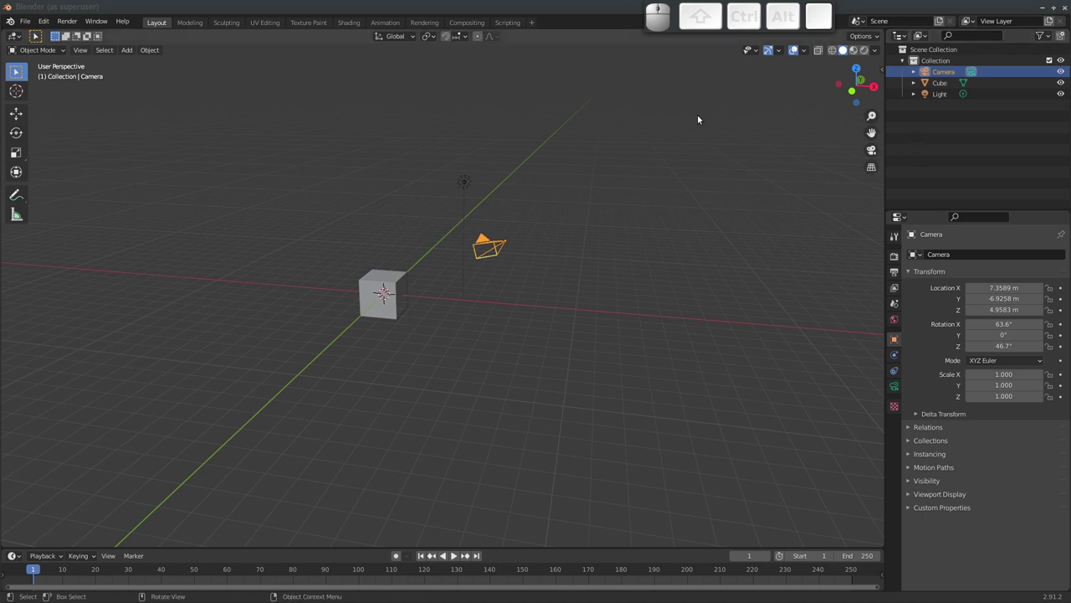
left_click(390, 287)
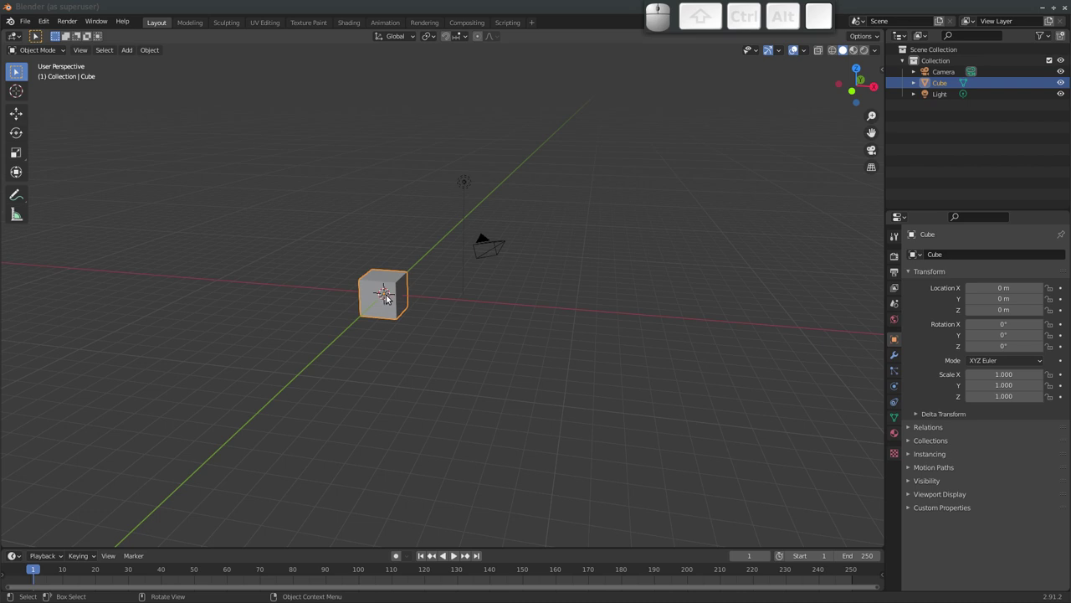
Duplicate the cube beside the original and rename both cubes in the Outliner
key("shift+d")
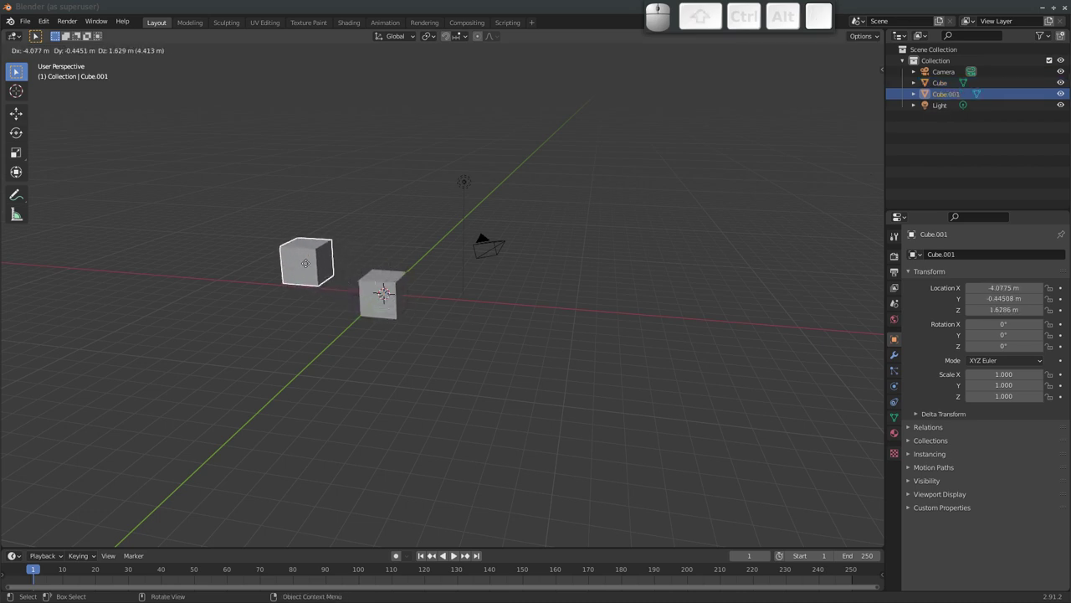
left_click(301, 269)
left_click(945, 84)
left_click(948, 98)
left_click_drag(948, 85, 947, 84)
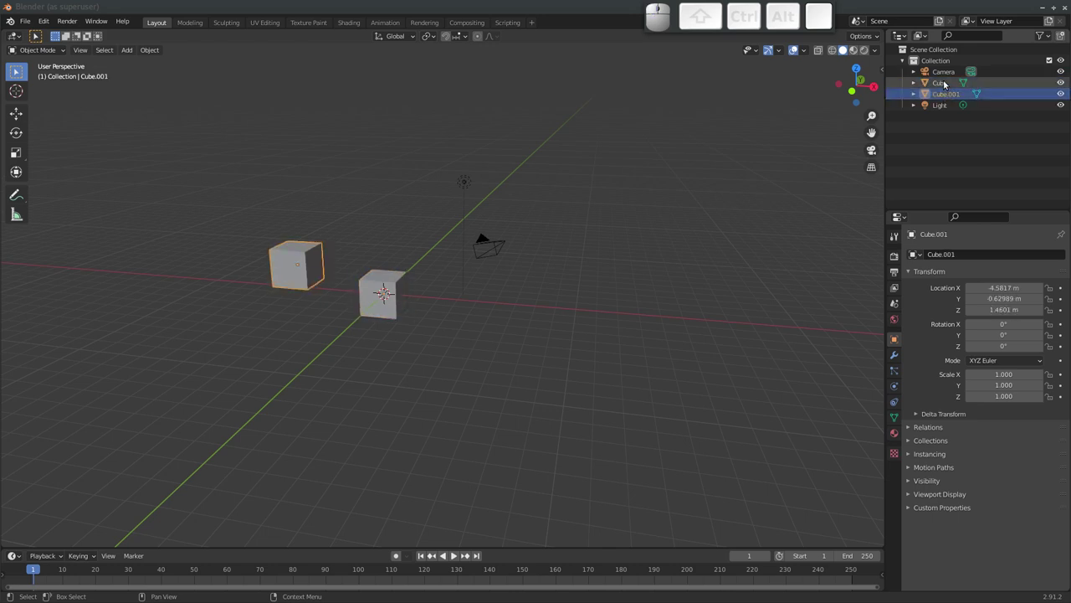
left_click(946, 84)
left_click(947, 98)
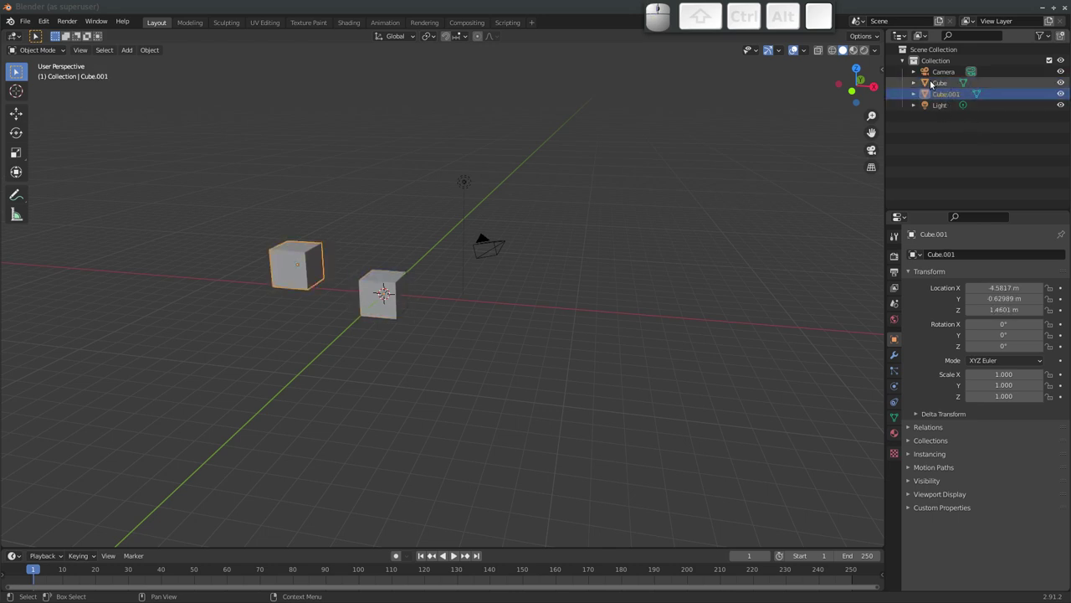
left_click(950, 95)
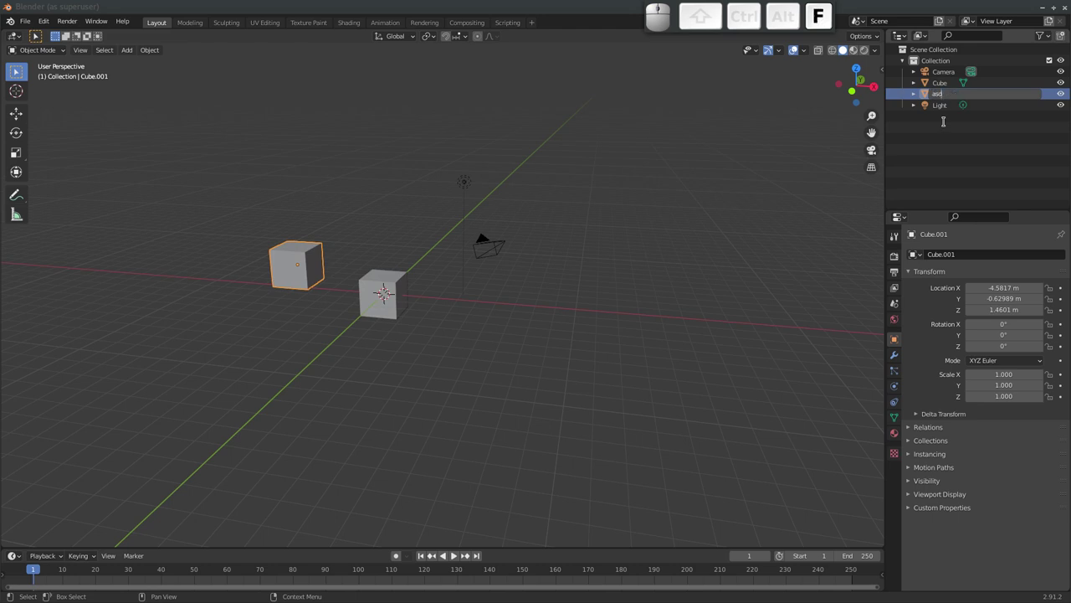
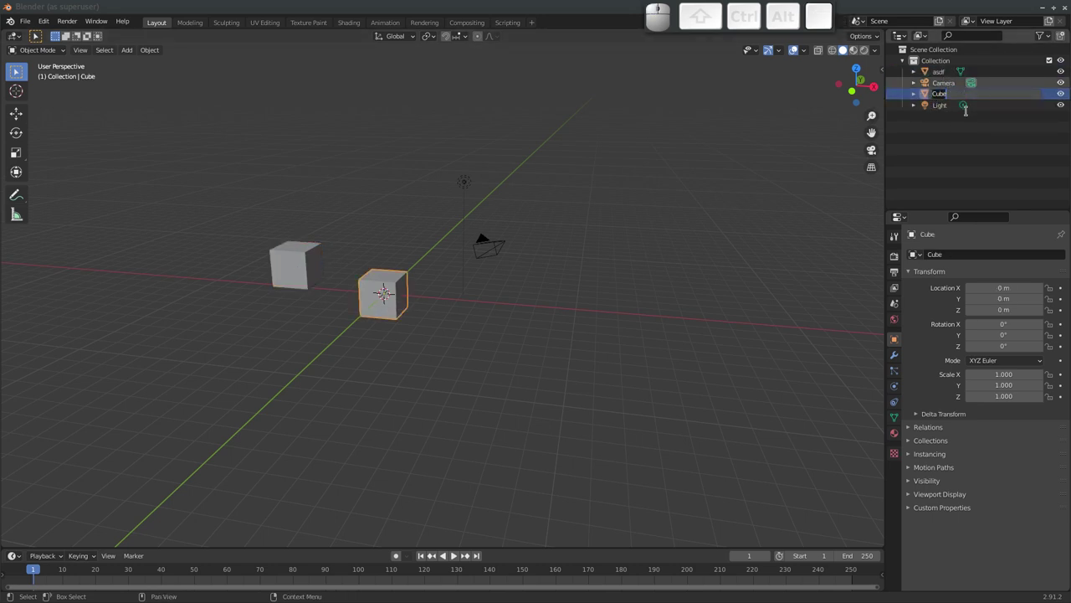
key("Return")
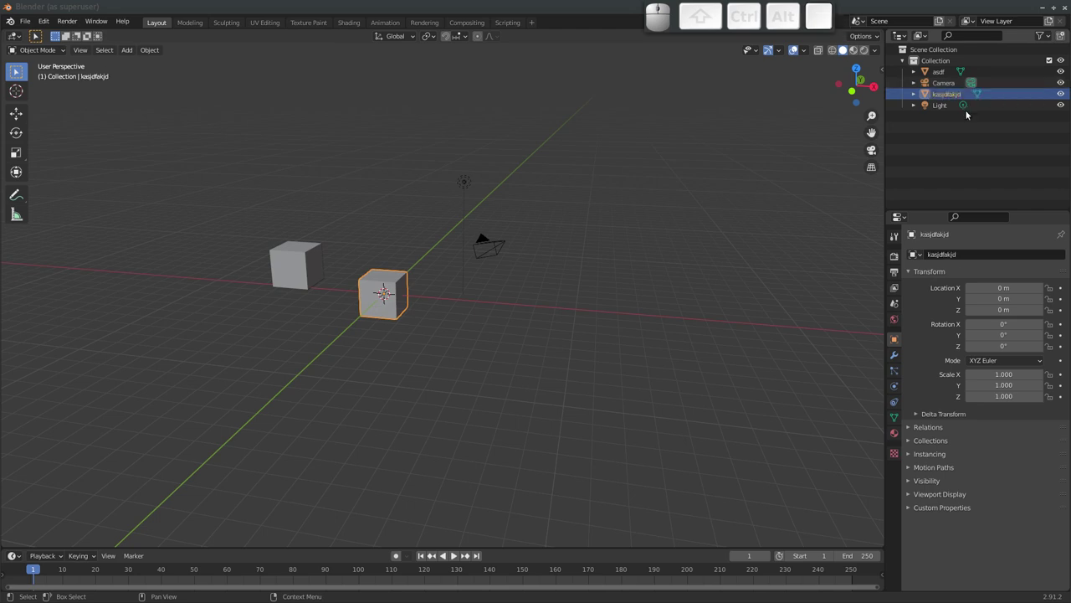
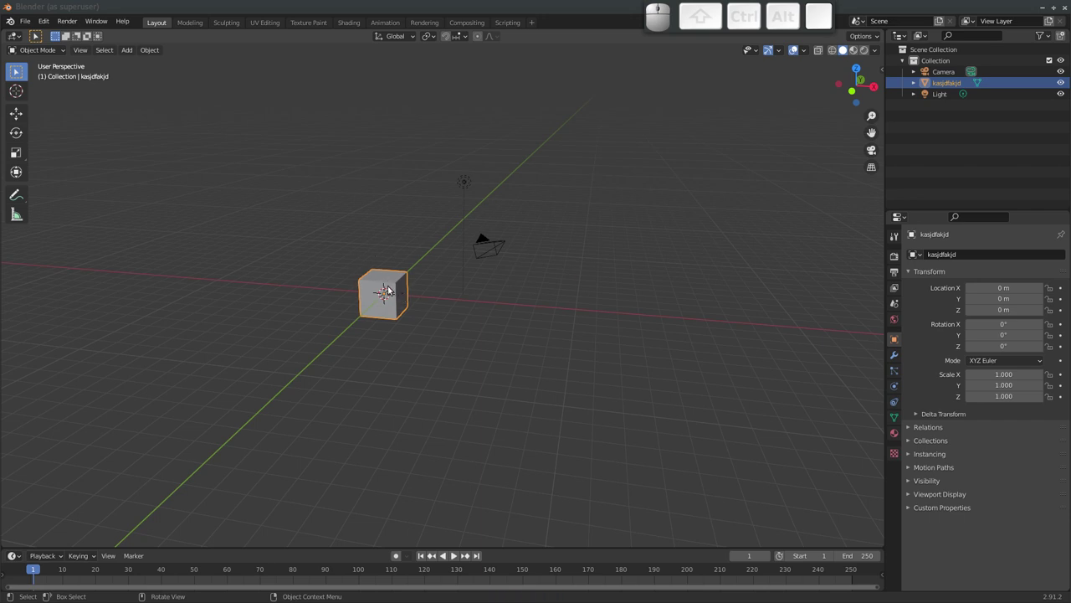
middle_click(376, 288)
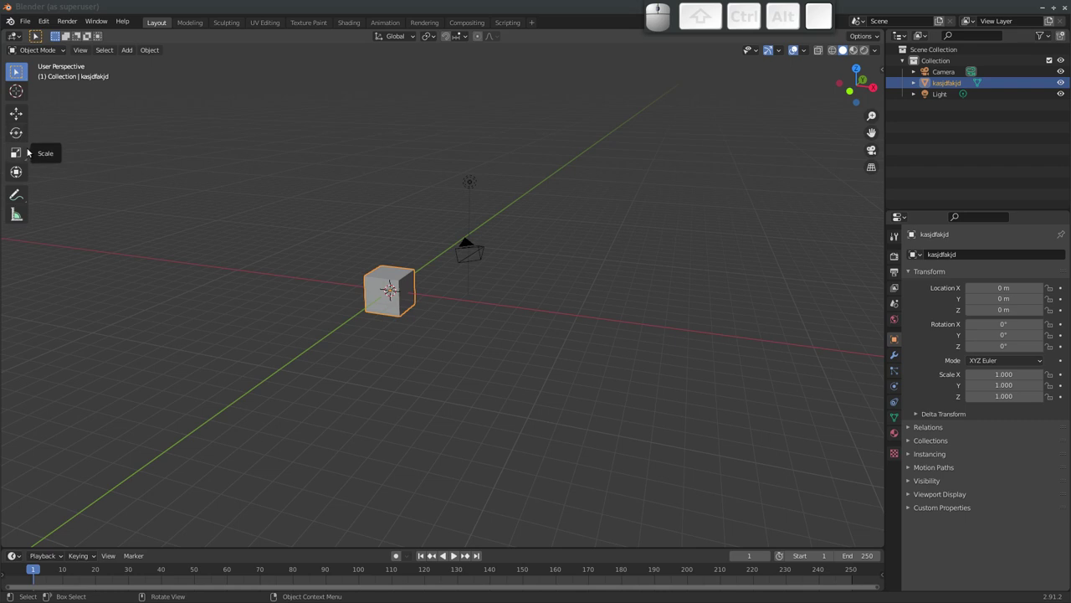
left_click(19, 117)
left_click_drag(394, 252, 212, 201)
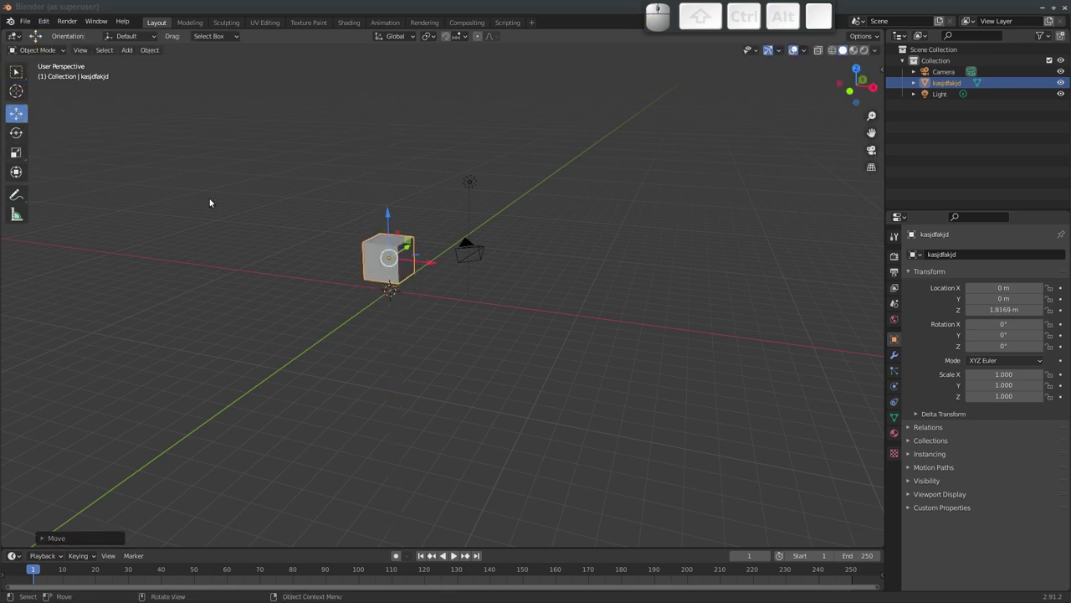
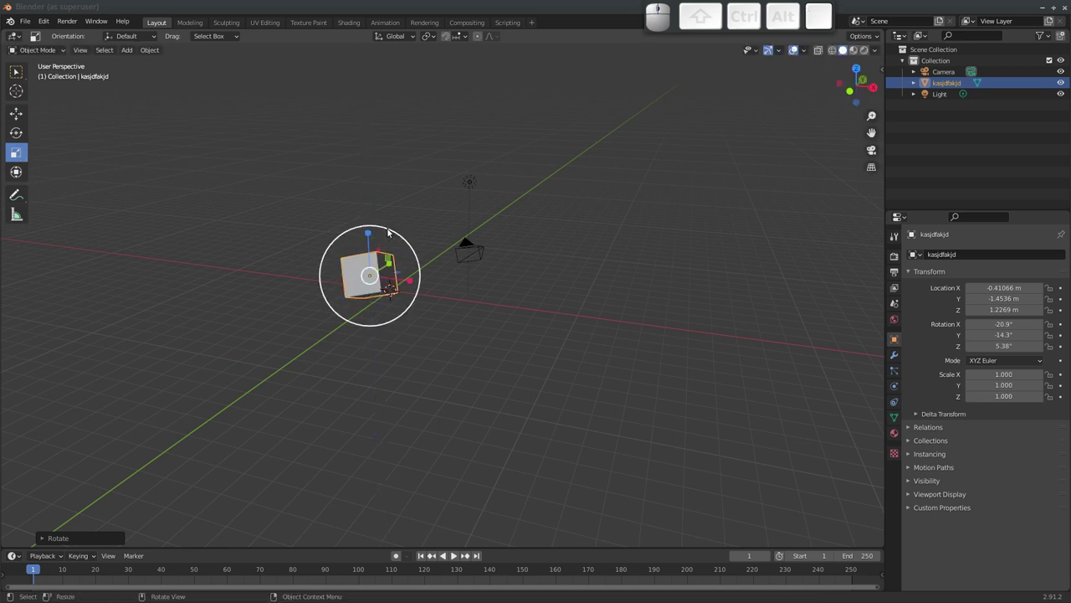
key("ctrl+z")
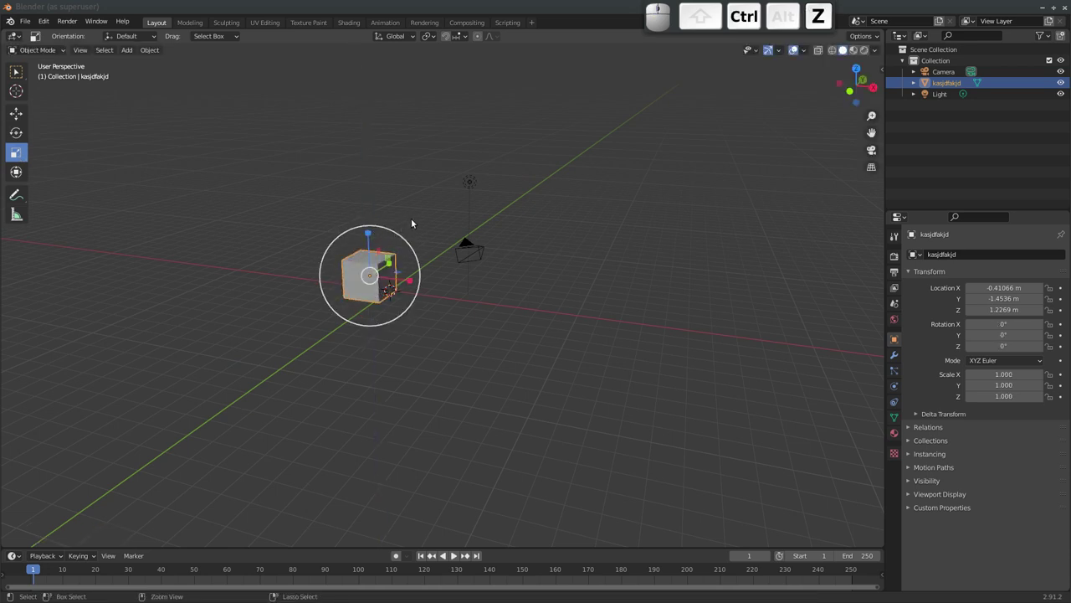
key("ctrl+z")
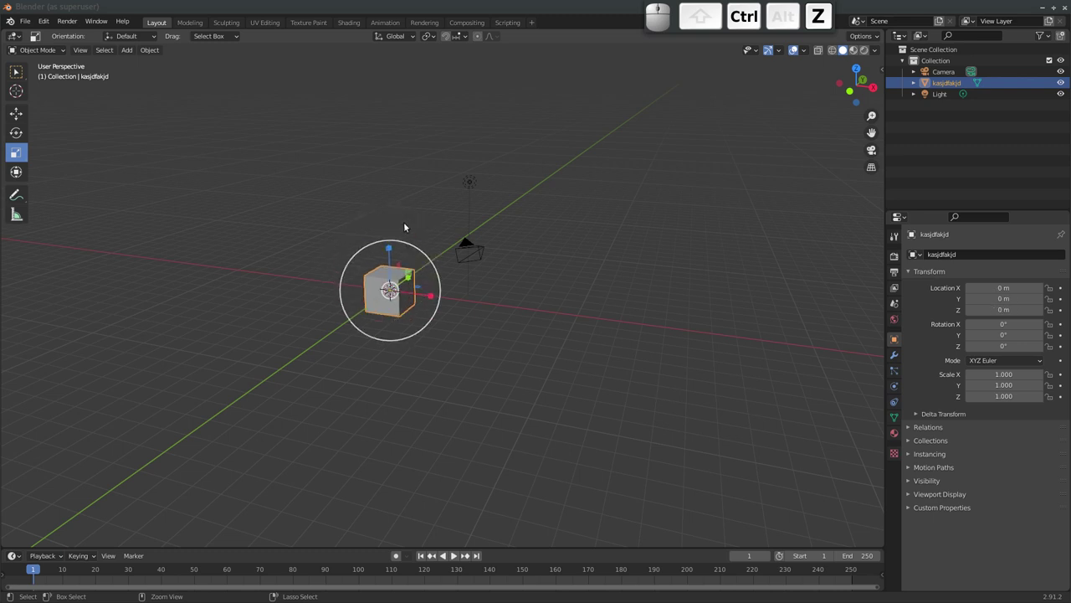
Move the cube with G constrained to the Y axis and confirm its new position
left_click(17, 77)
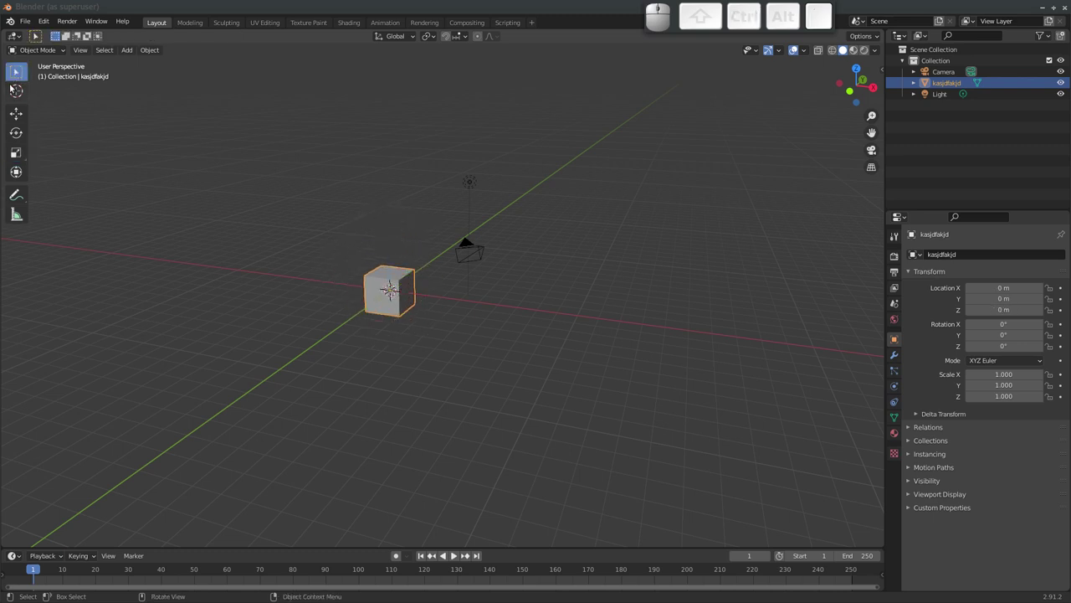
left_click_drag(380, 248, 337, 229)
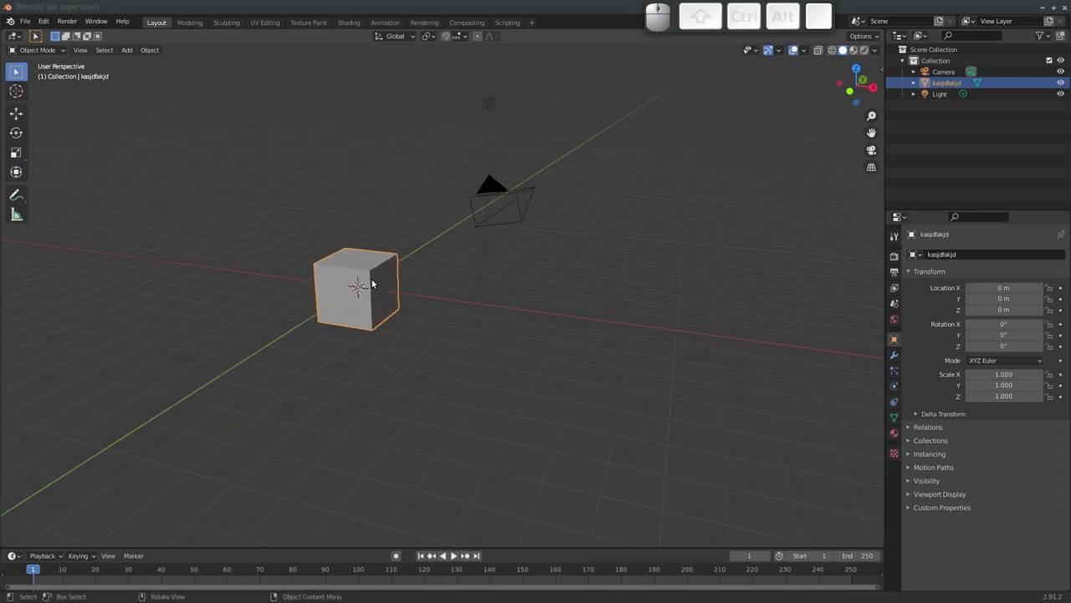
key("g")
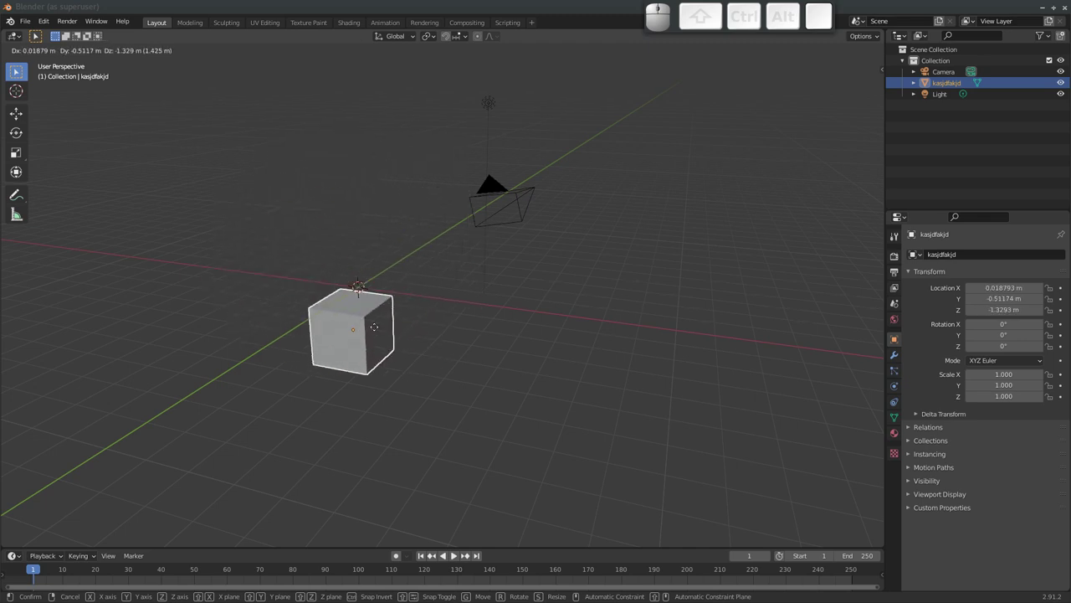
key("z")
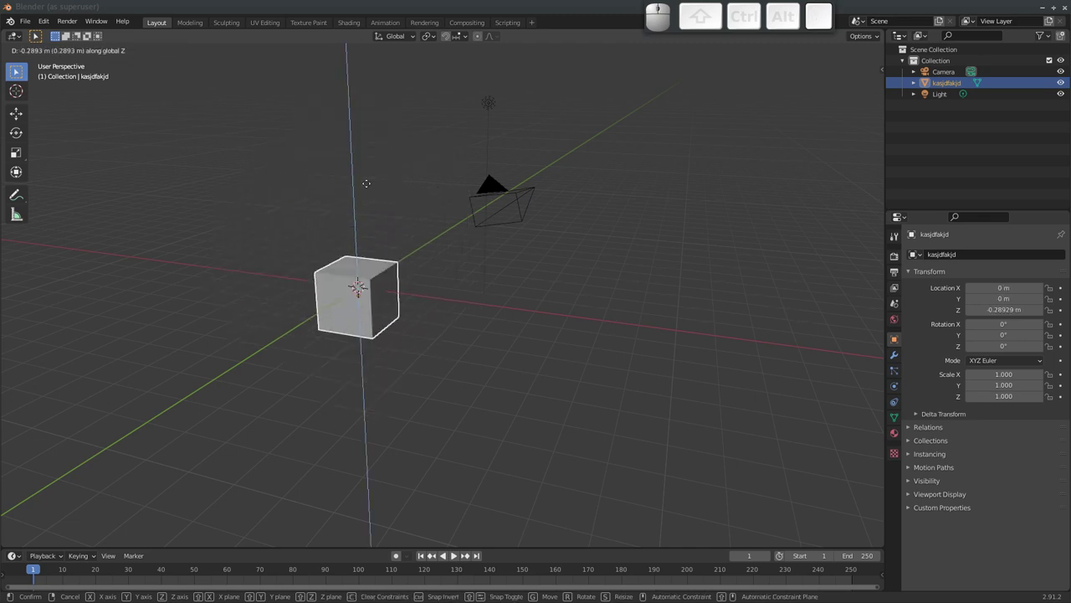
key("x")
key("y")
left_click(364, 291)
Rotate the cube with R constrained to the Y axis and confirm the tilt
key("r")
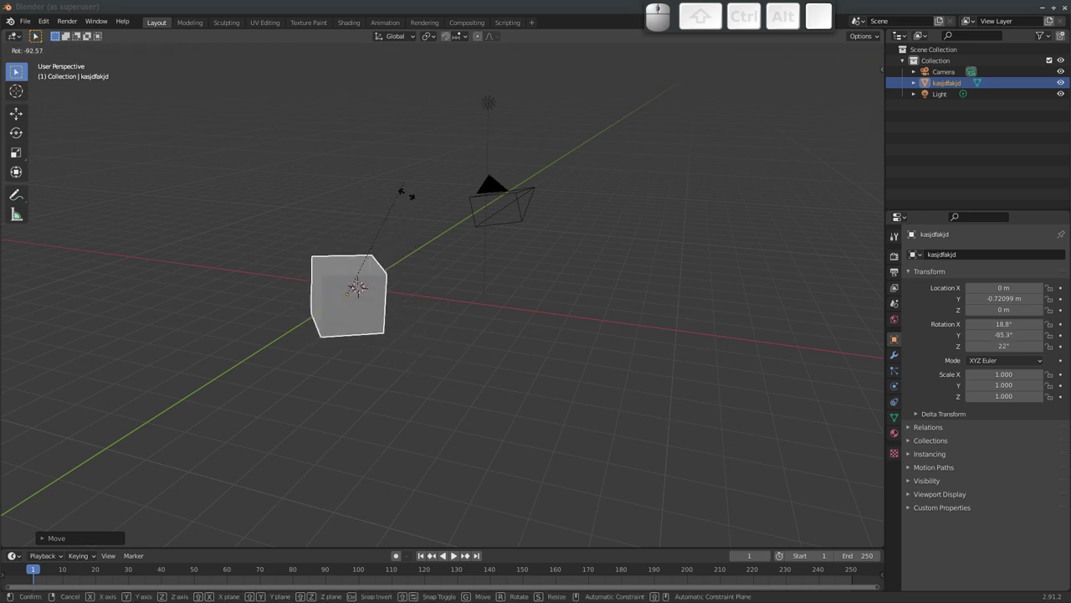
key("z")
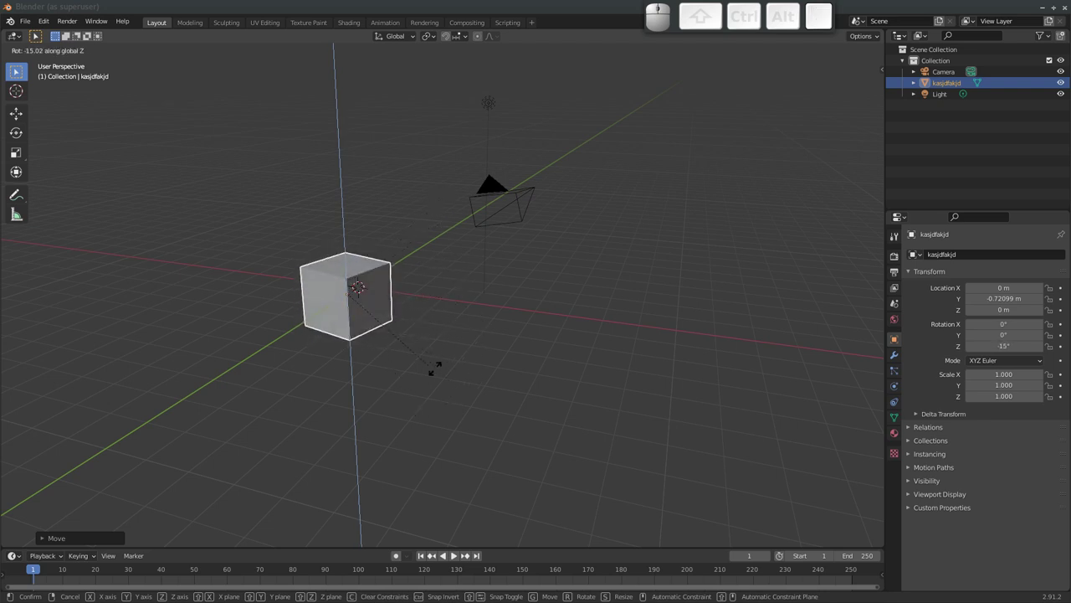
key("x")
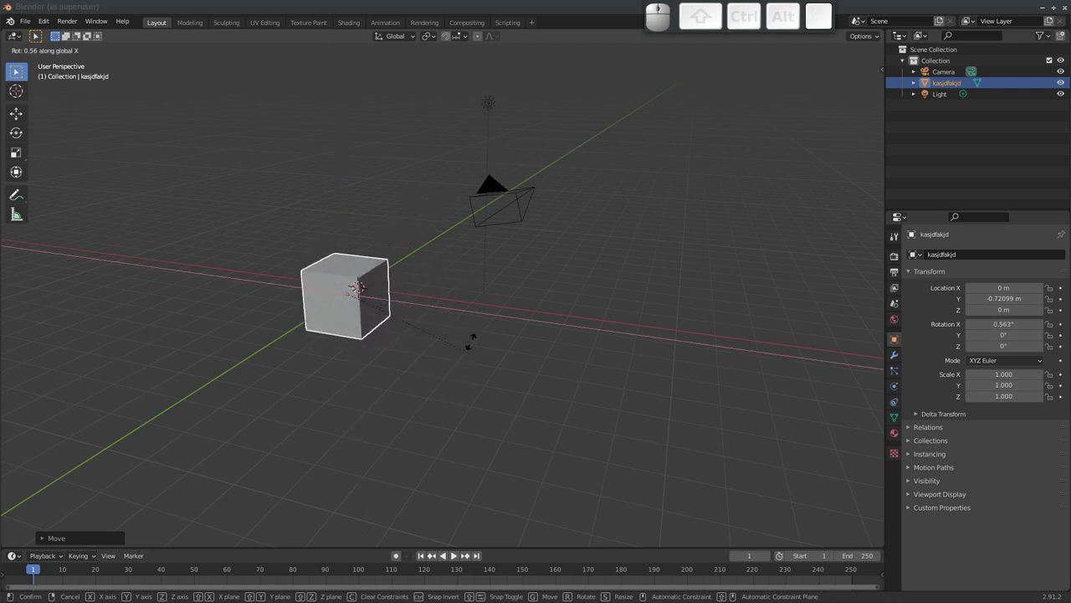
key("y")
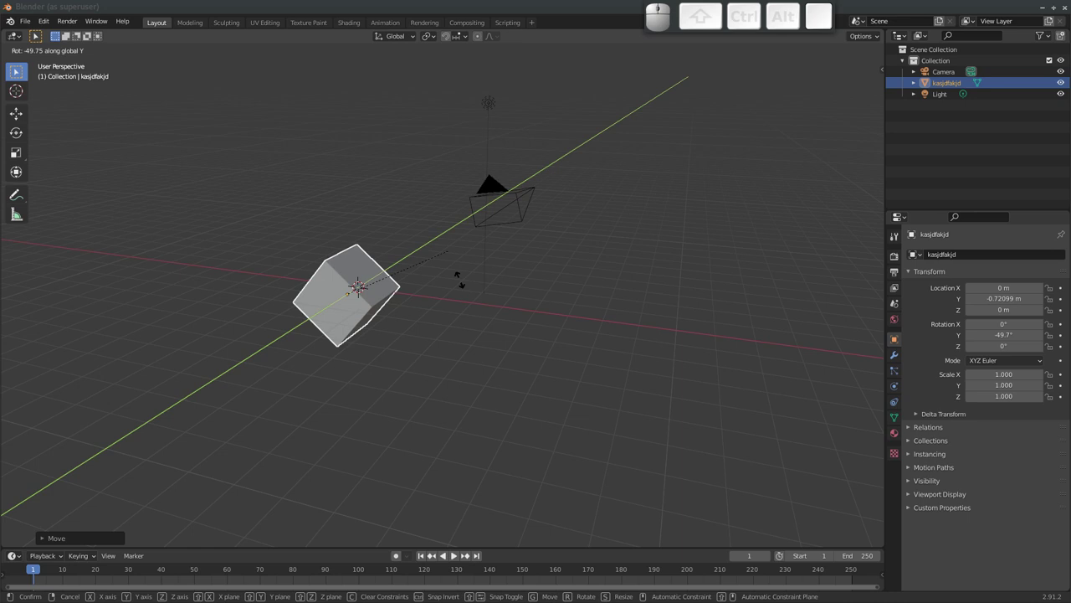
key("Return")
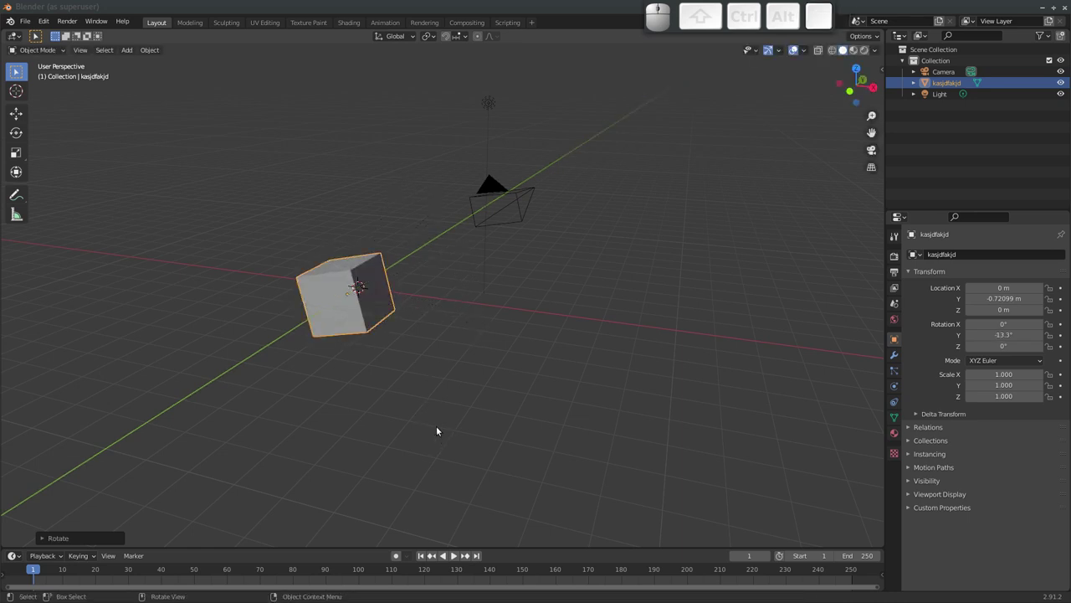
Stretch the cube along X with S, then undo to restore its shape
key("s")
key("x")
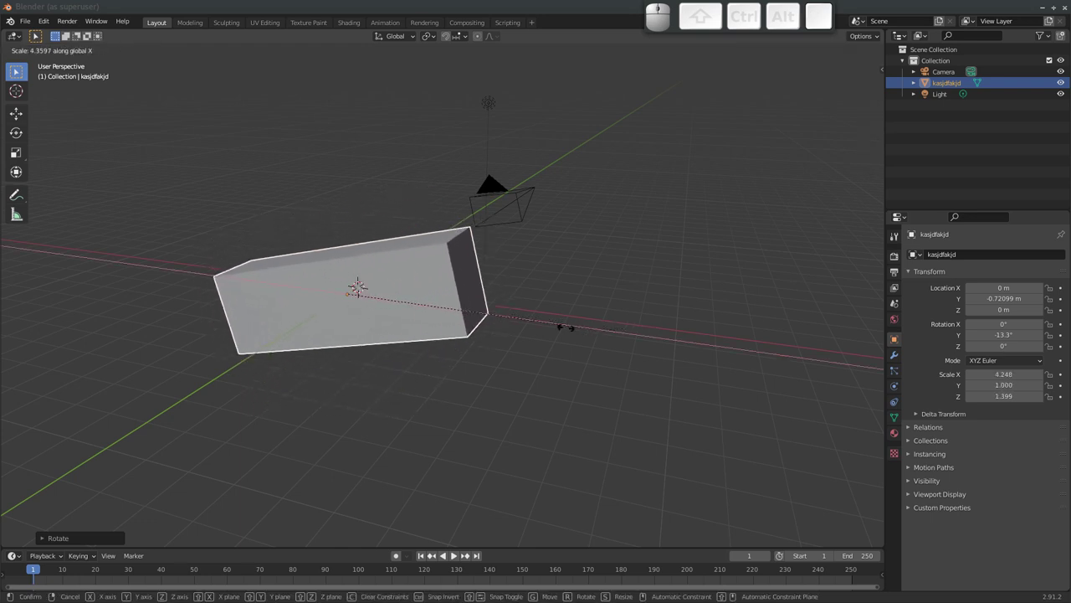
key("Return")
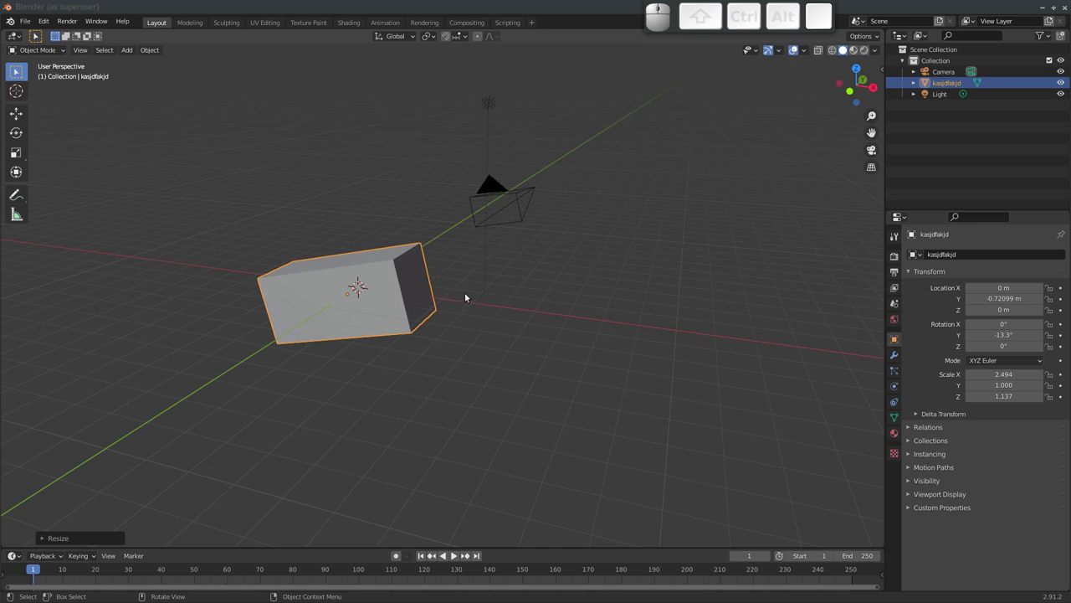
key("ctrl+z")
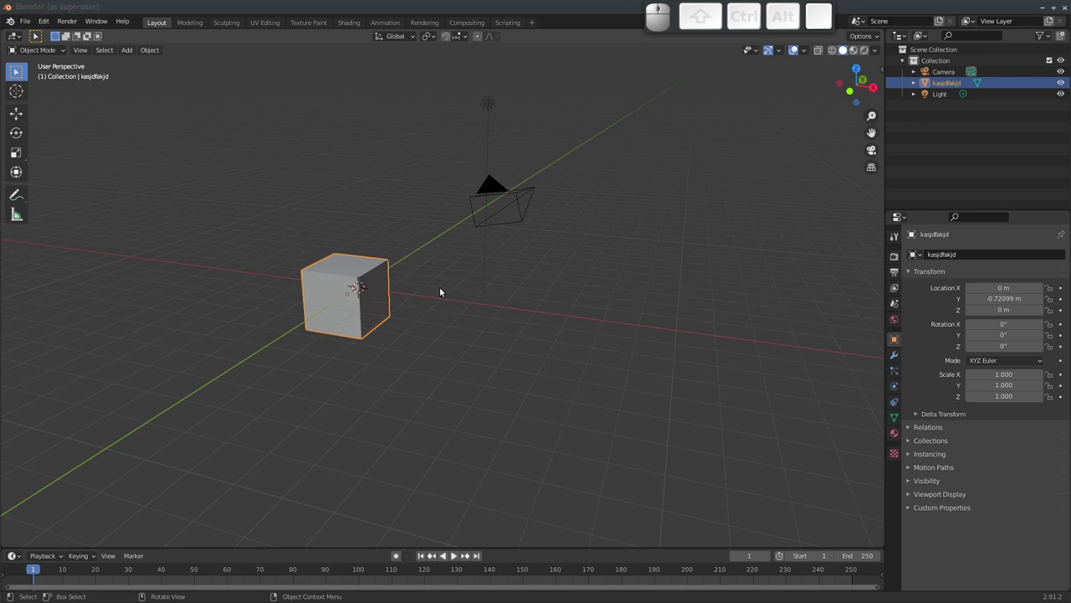
key("r")
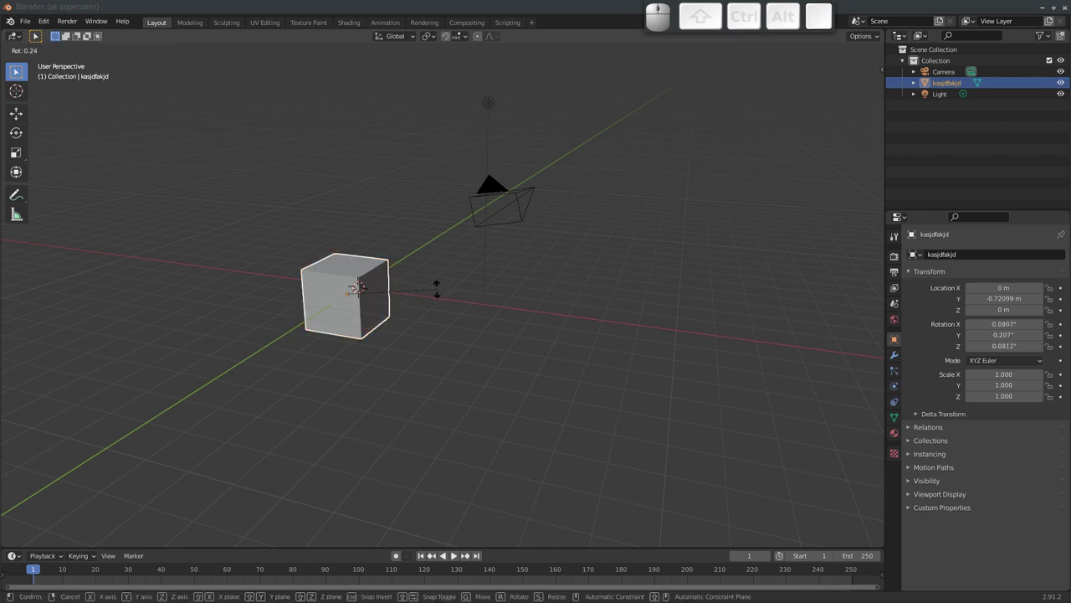
key("y")
key("4")
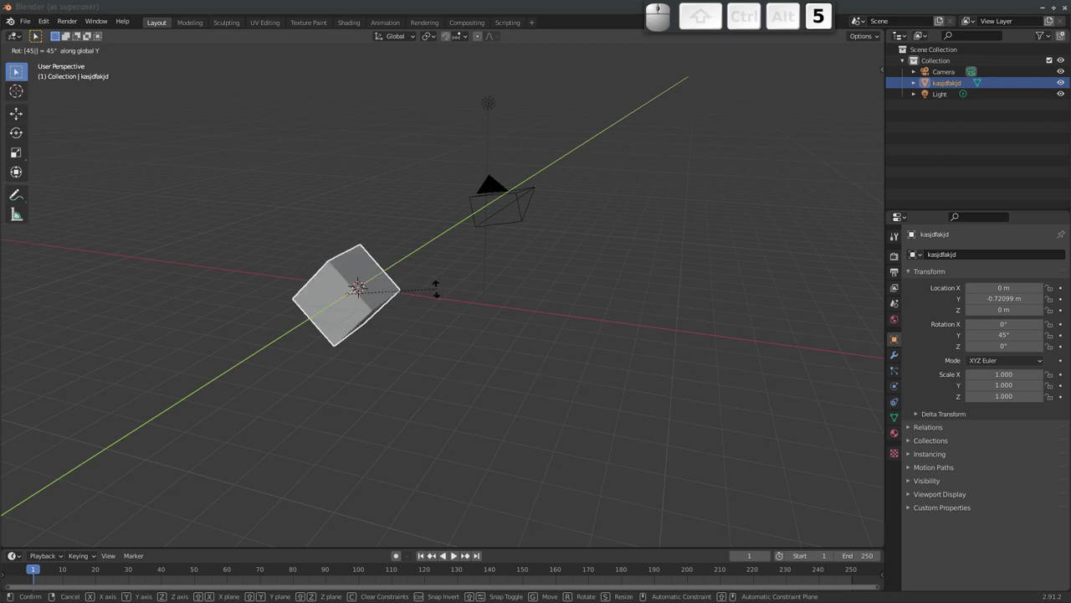
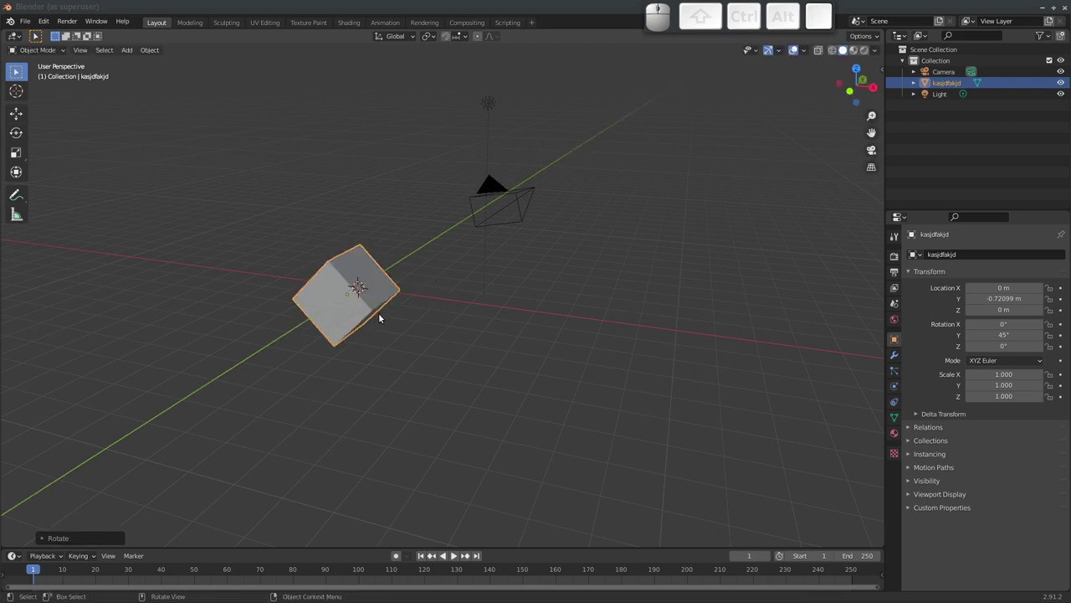
key("g")
key("y")
key("1")
left_click(397, 311)
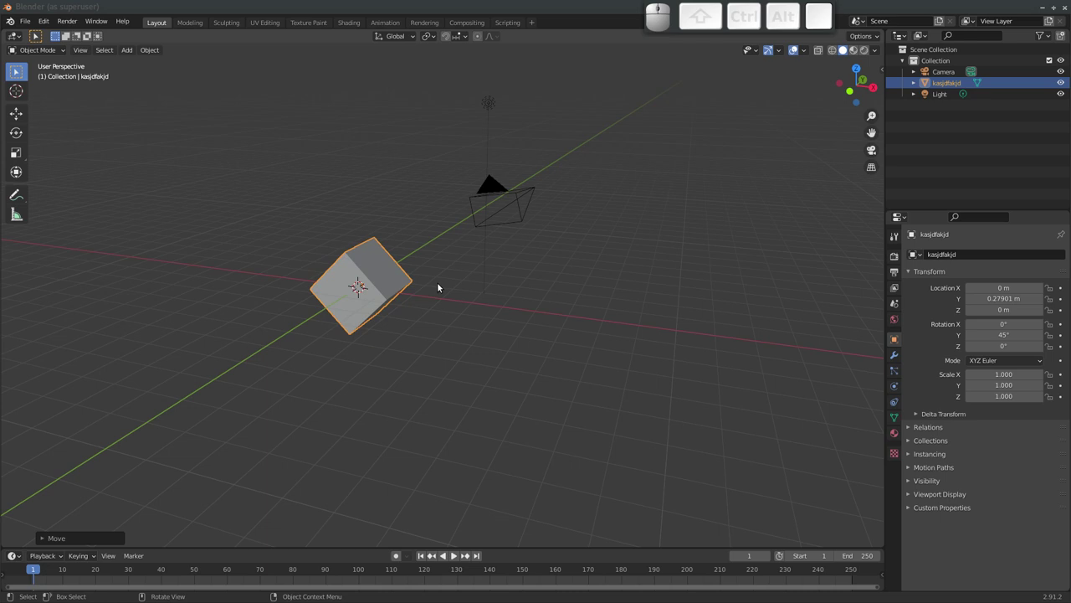
key("s")
key(".")
key("5")
key("Return")
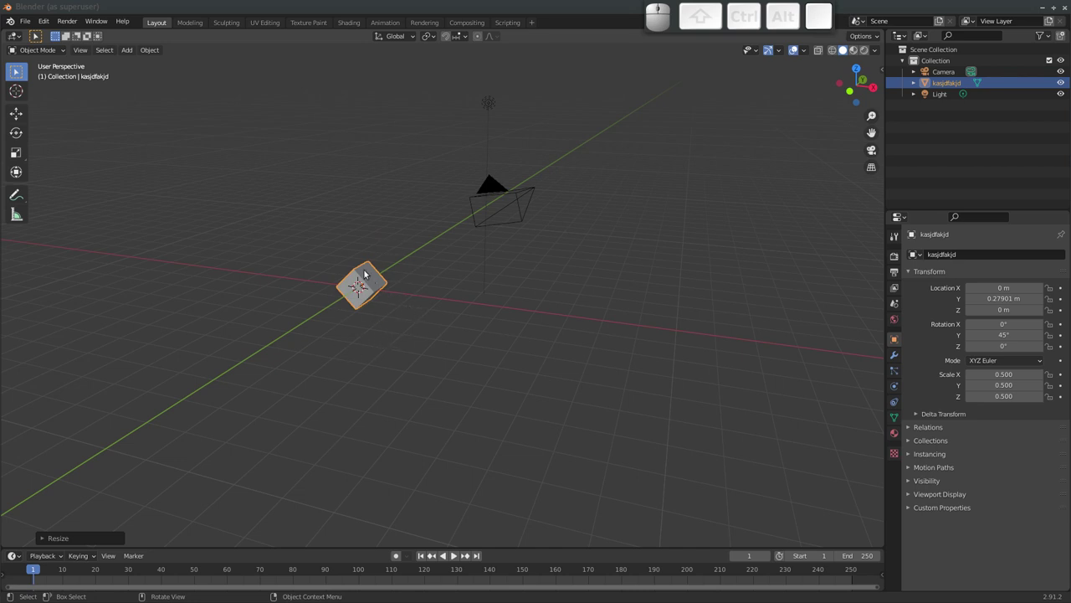
left_click_drag(362, 312, 341, 277)
left_click_drag(388, 281, 414, 319)
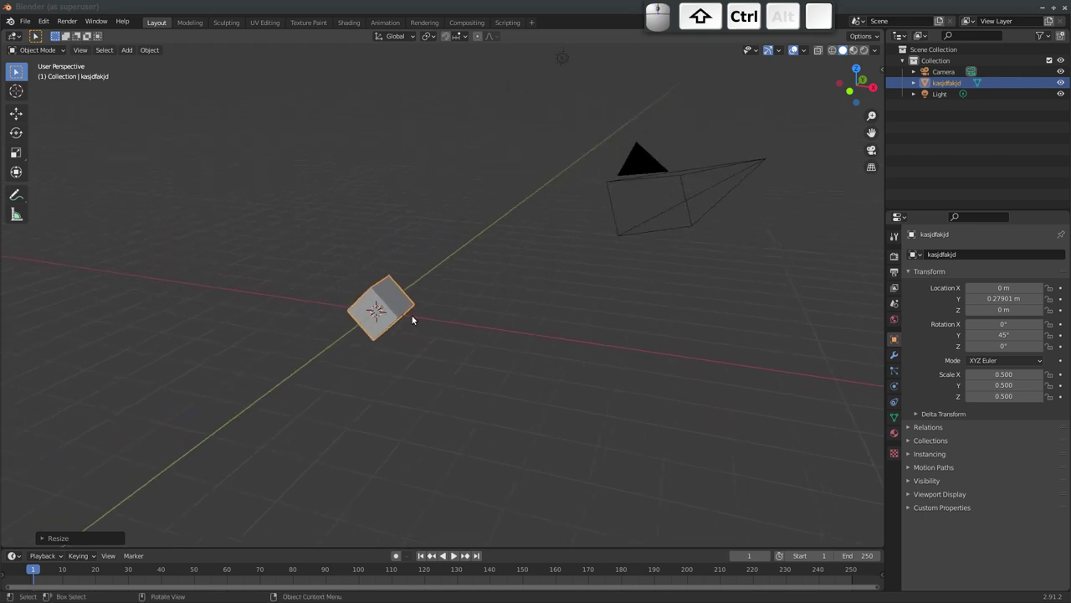
middle_click(410, 304)
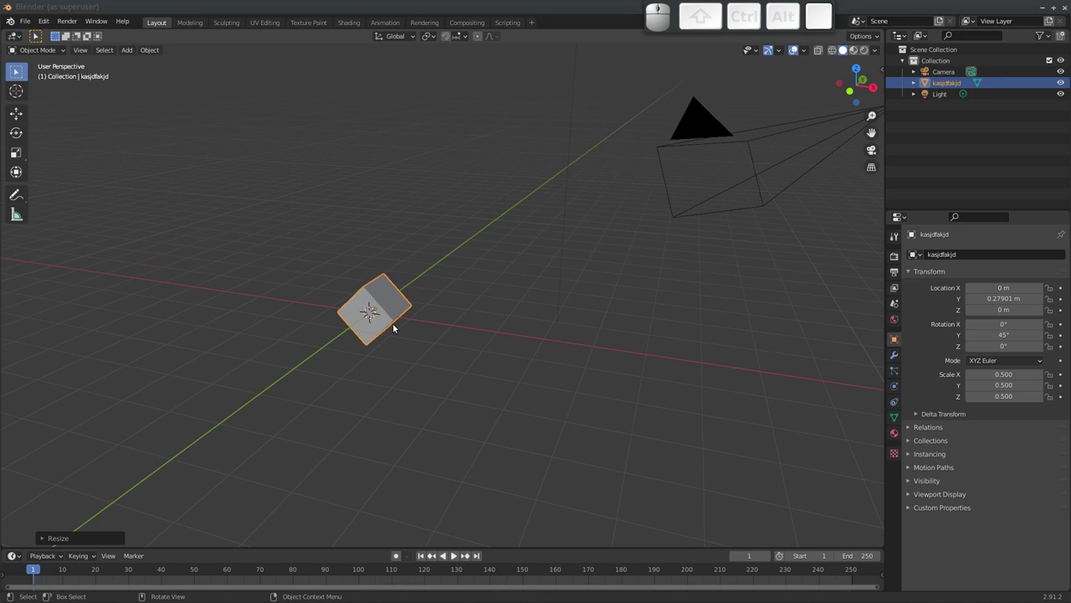
left_click(48, 51)
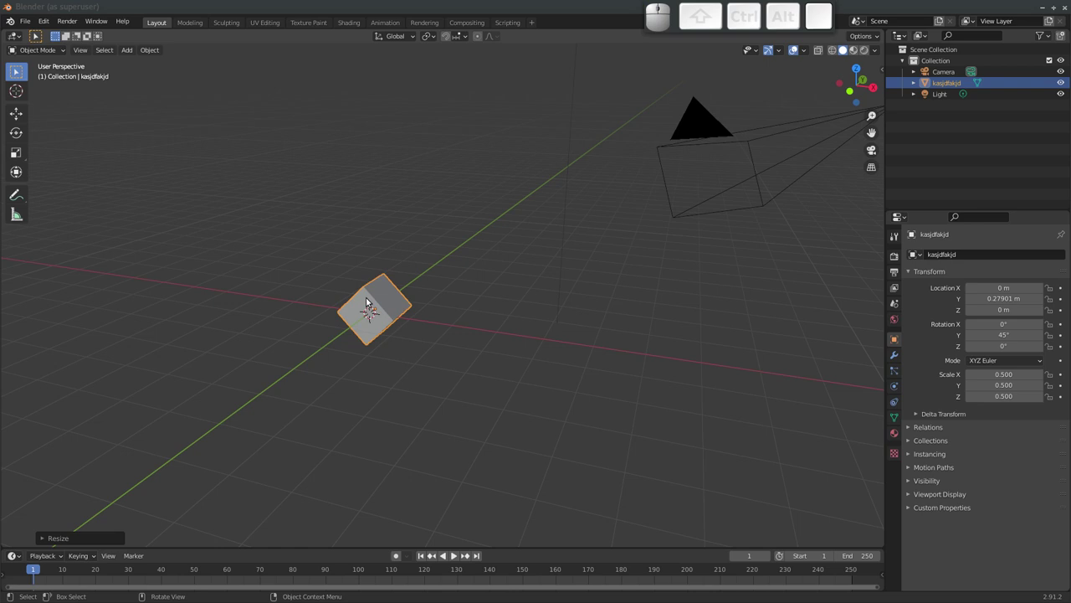
key("g")
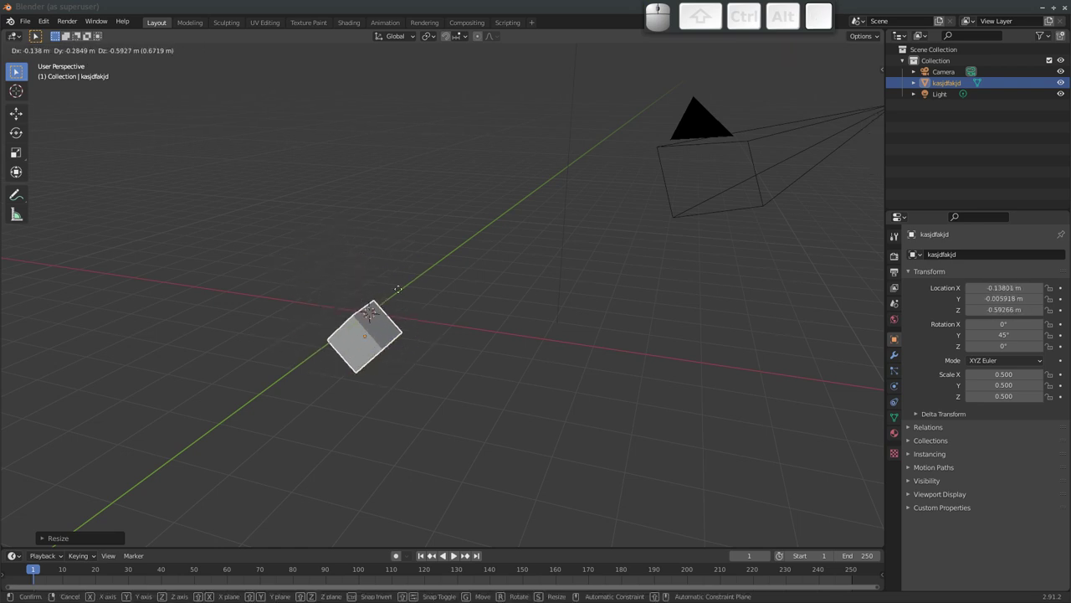
key("Escape")
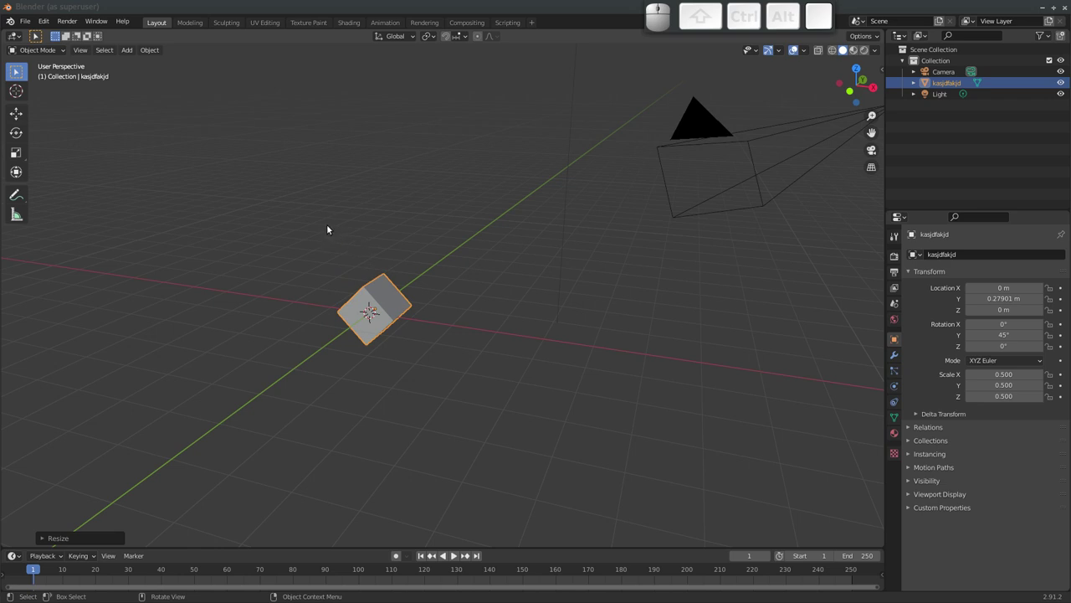
Toggle the cube between Object and Edit Mode with Tab, ending in Edit Mode
left_click(51, 55)
left_click(48, 52)
key("Tab")
key("Tab")
key("Tab")
key("Tab")
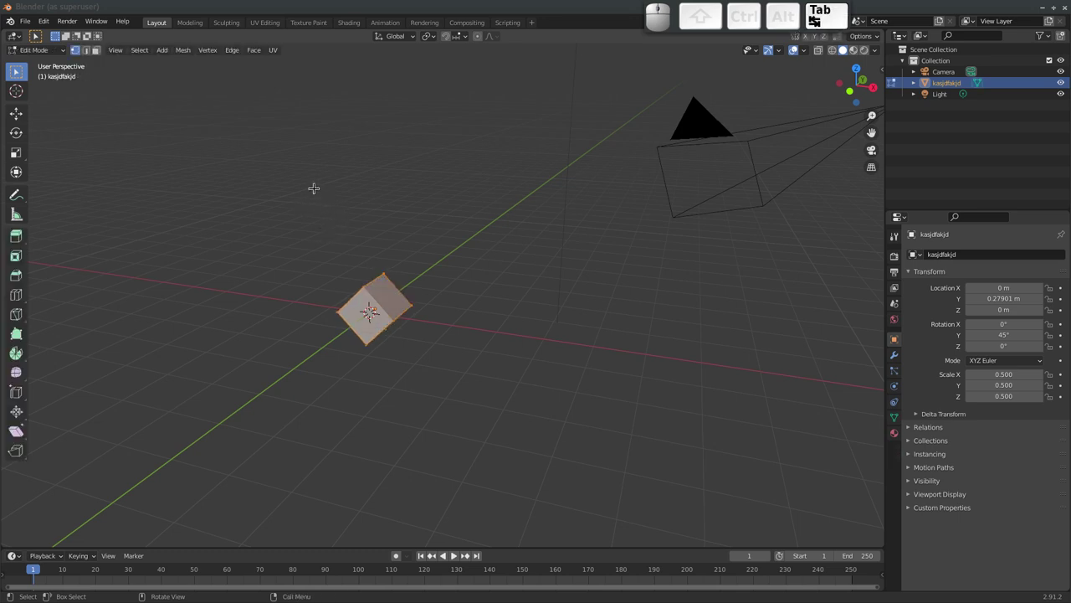
key("Tab")
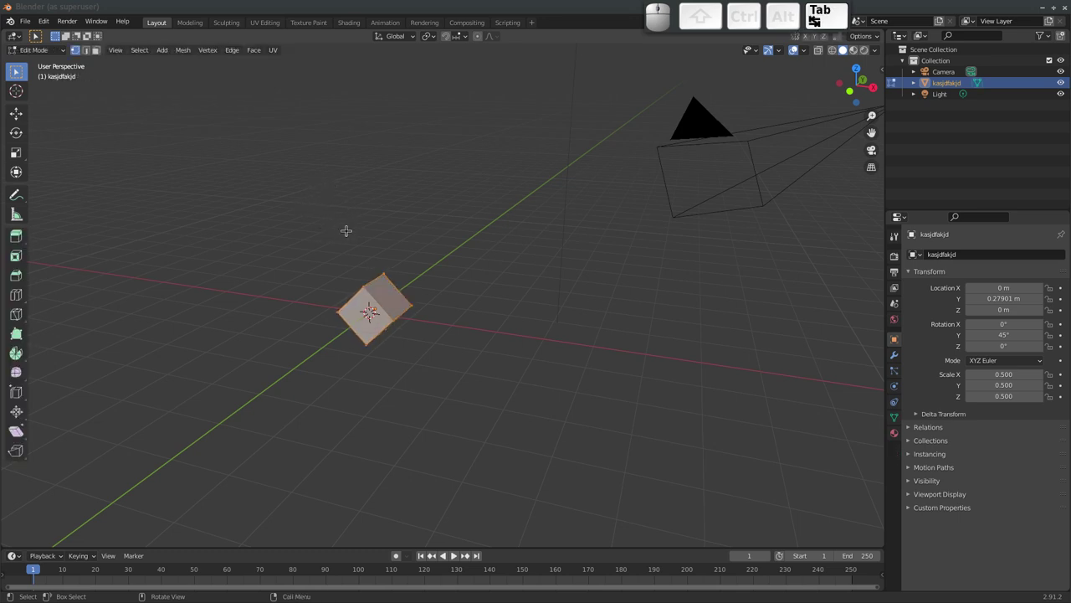
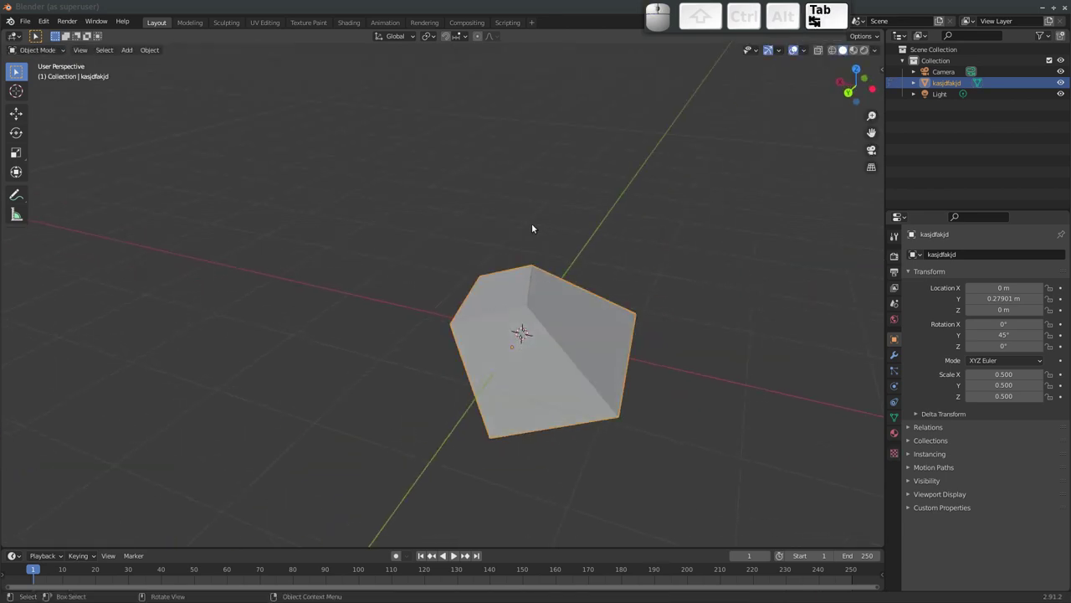
Zoom out to see the whole scene and delete the wedge object with X
middle_click(561, 268)
left_click_drag(525, 314, 404, 297)
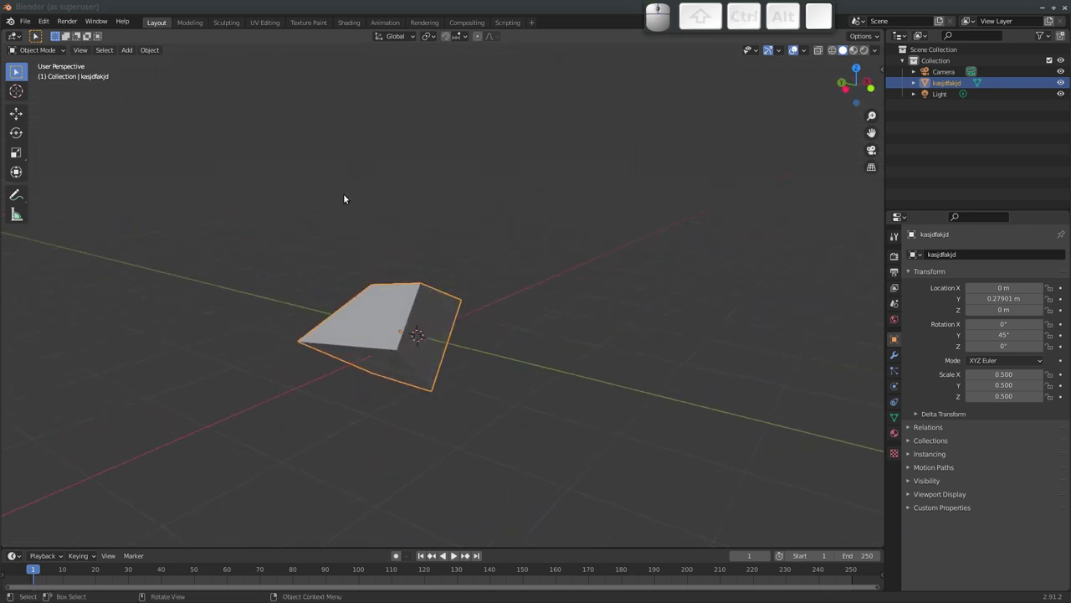
left_click_drag(422, 226, 414, 262)
left_click_drag(419, 277, 449, 255)
middle_click(457, 299)
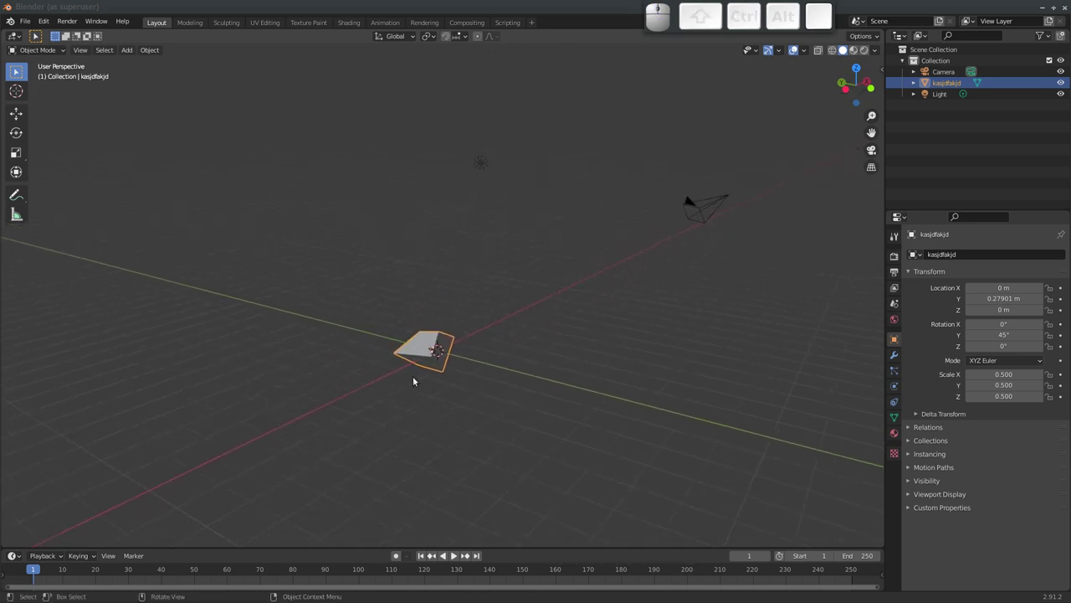
key("x")
left_click(428, 352)
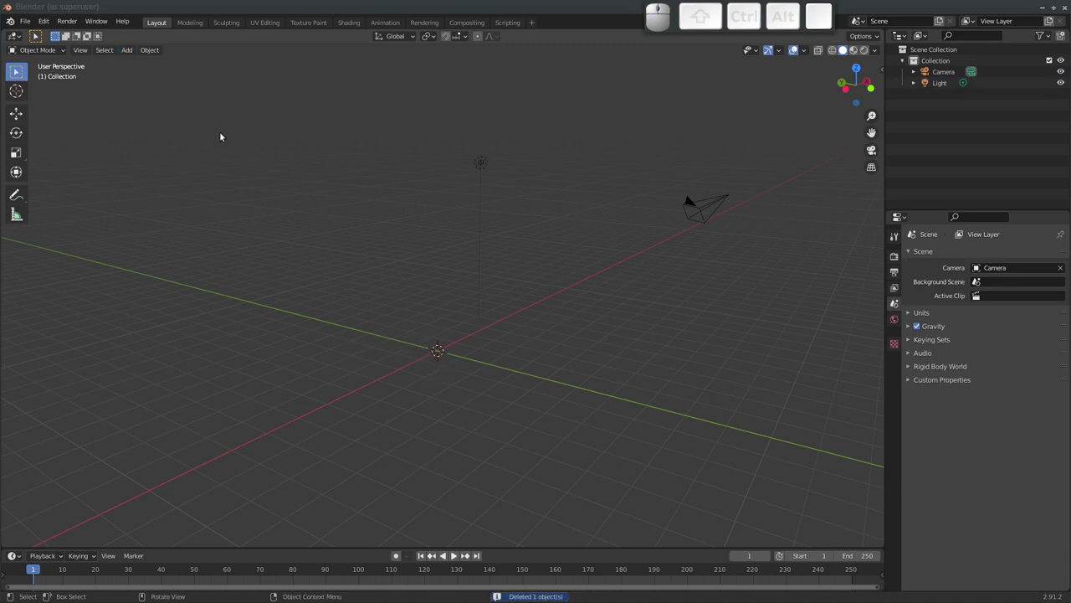
Add a Grease Pencil Stroke object via Shift+A and orbit around it
key("shift+a")
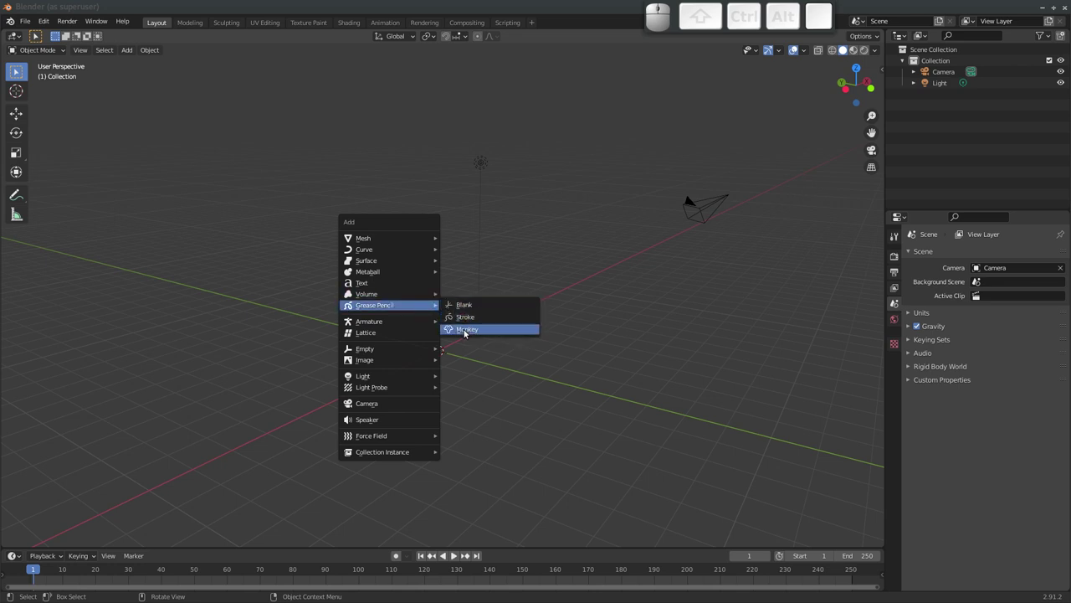
left_click(469, 333)
left_click_drag(462, 362, 415, 356)
left_click_drag(415, 354, 429, 354)
left_click_drag(434, 339, 396, 317)
left_click_drag(342, 341, 376, 286)
left_click_drag(398, 296, 243, 300)
left_click_drag(238, 296, 377, 294)
Remove and re-add the stroke object, then view the scene through the camera
key("x")
left_click(375, 297)
left_click_drag(370, 291, 352, 303)
key("shift+a")
left_click(409, 310)
left_click_drag(373, 311, 445, 318)
left_click_drag(453, 319, 417, 301)
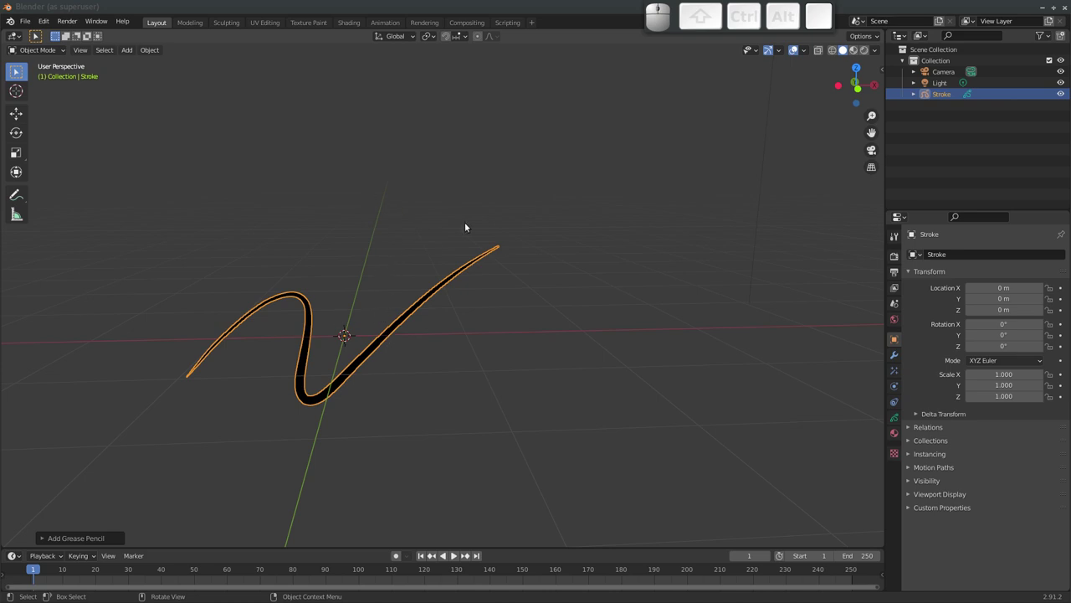
left_click(873, 151)
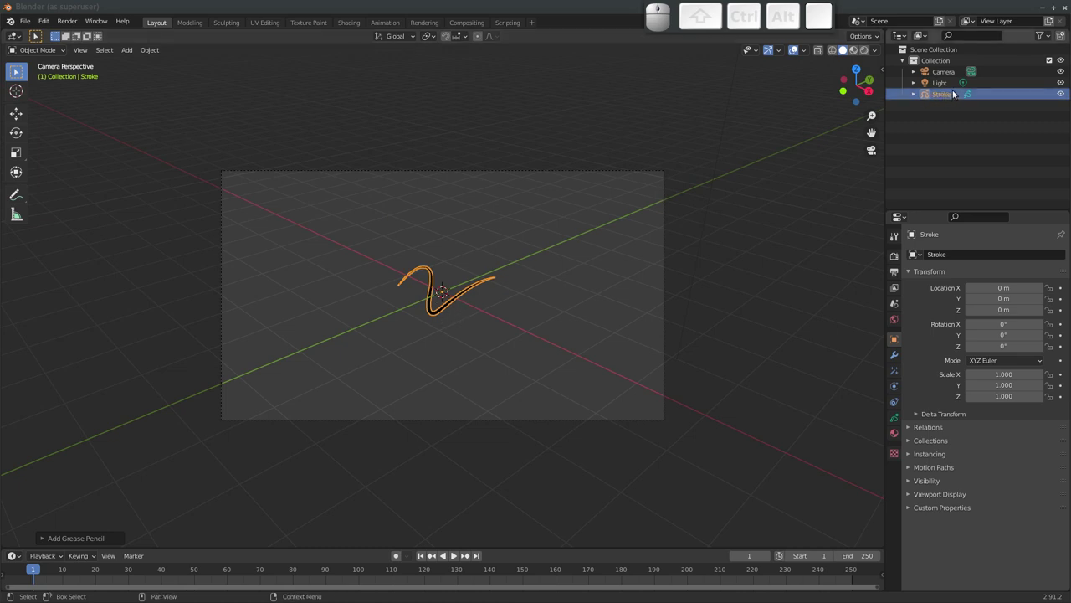
Show the interaction-mode list for the Grease Pencil stroke object
left_click(55, 51)
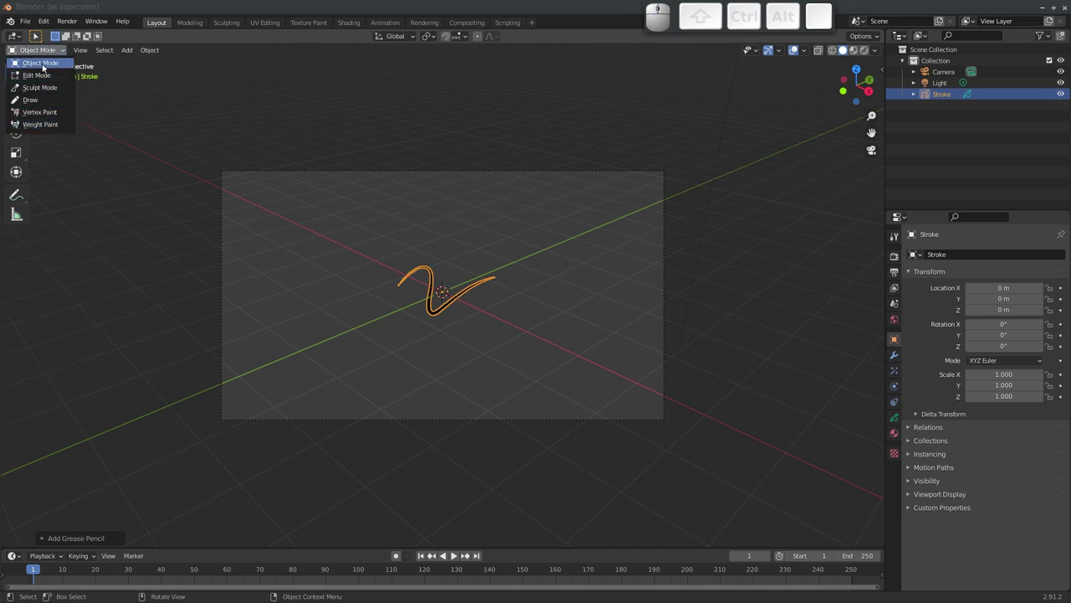
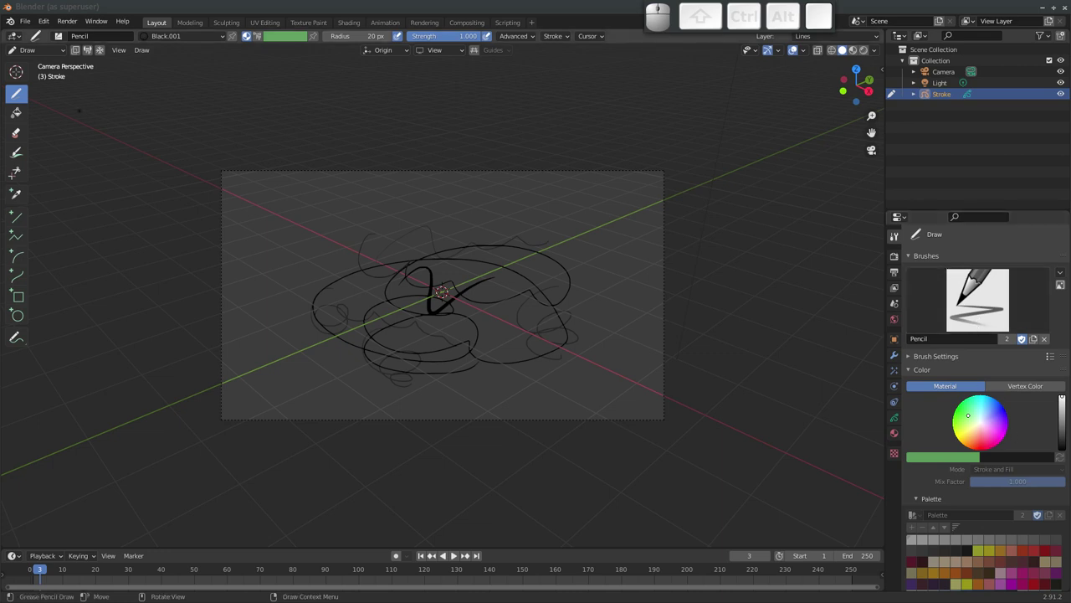
Sketch looping pencil lines over the Stroke using the left toolbar tools
left_click(18, 116)
left_click(20, 135)
left_click(20, 153)
left_click(22, 97)
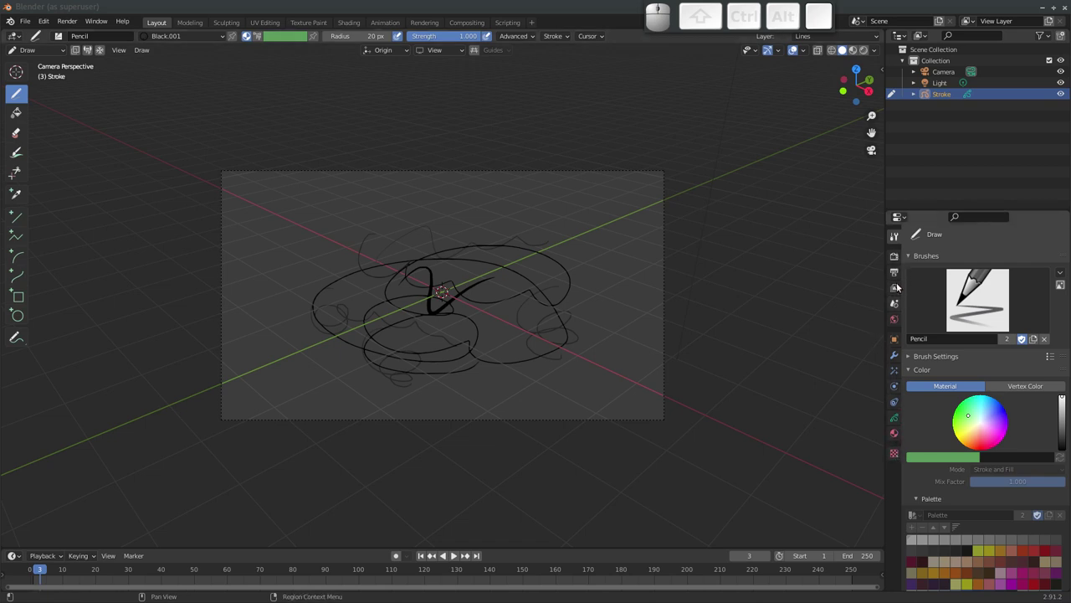
Set the render output format to FFmpeg video in the Output properties
left_click(896, 260)
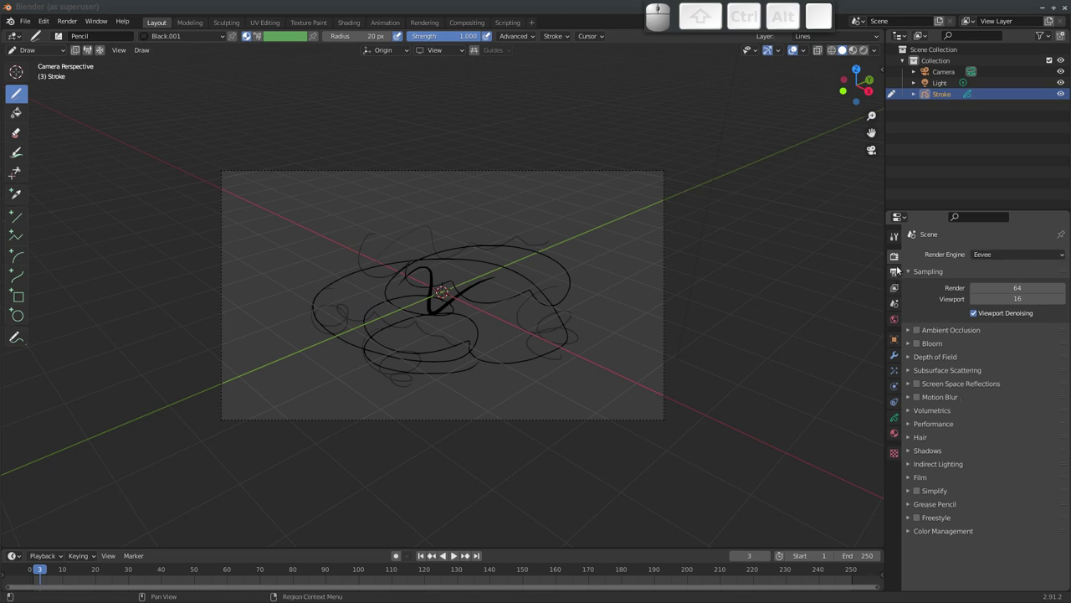
left_click(896, 273)
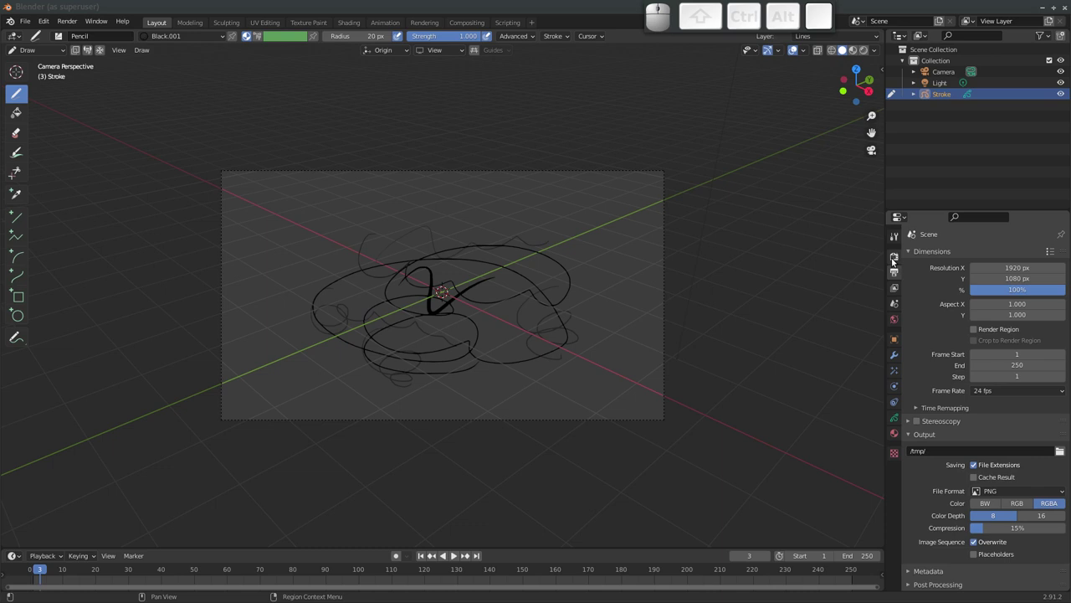
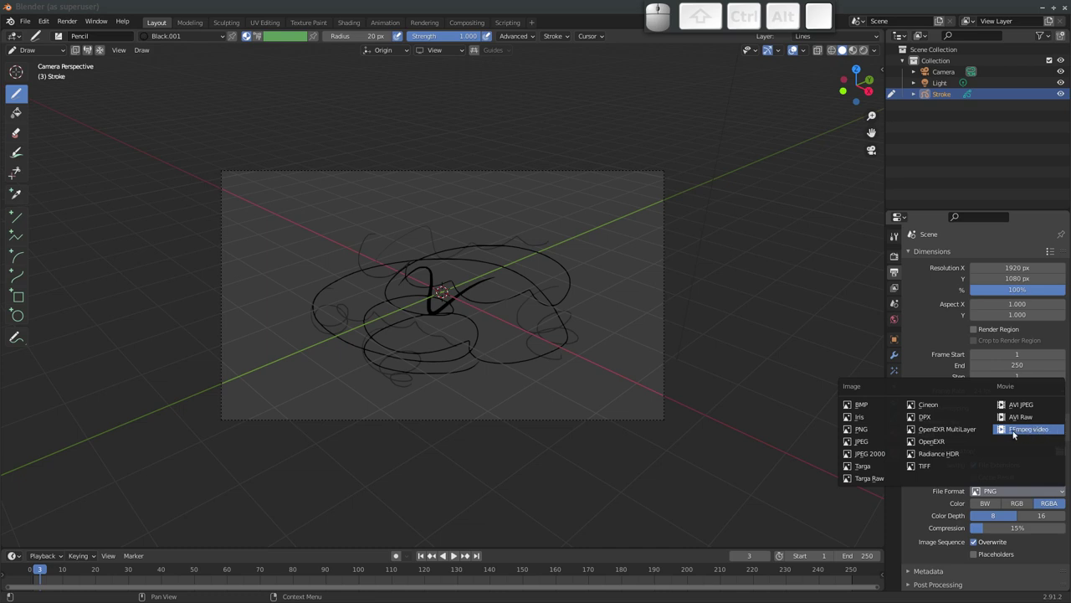
left_click(1023, 432)
Browse the View Layer and Scene property panels after collapsing the output settings
middle_click(976, 481)
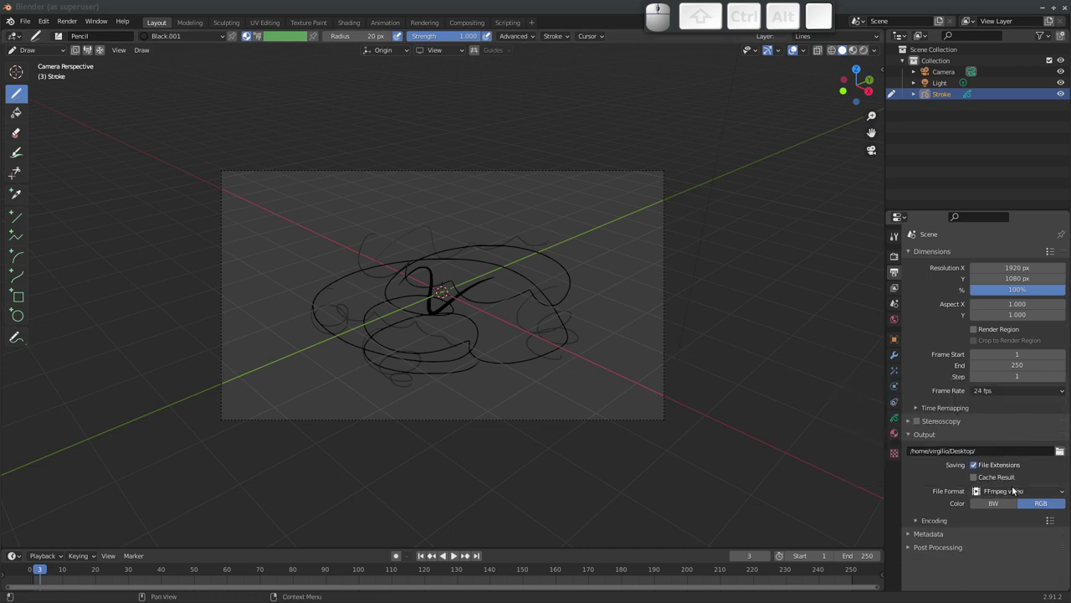
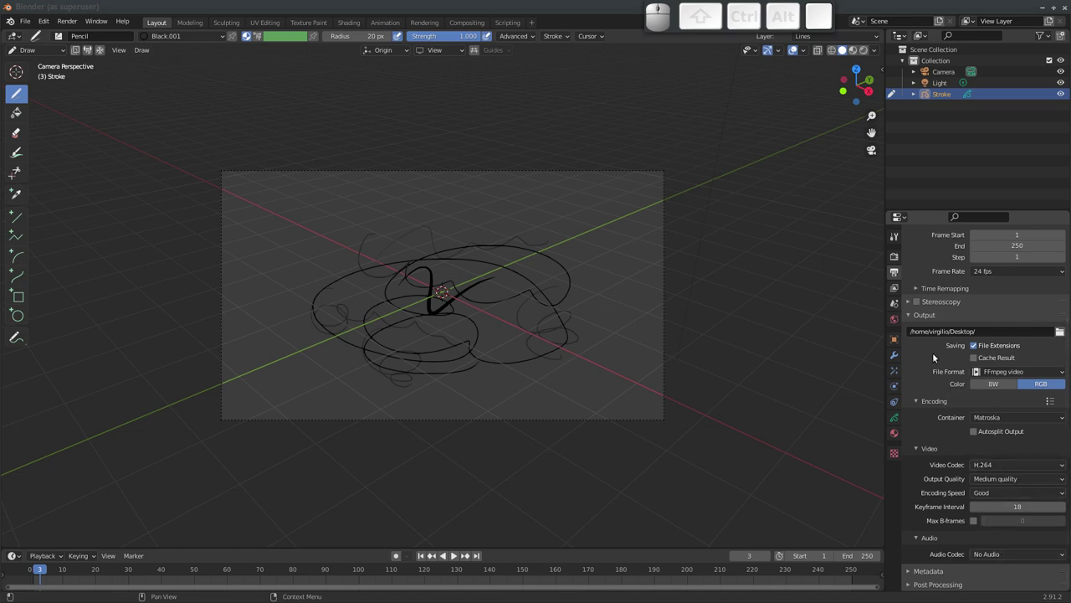
left_click(910, 320)
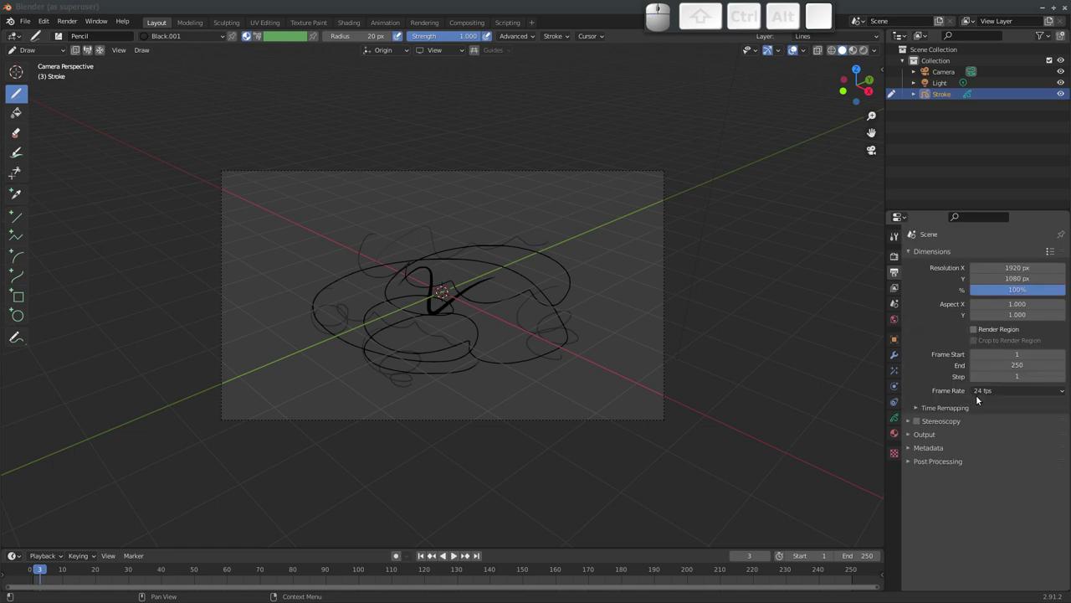
left_click(896, 289)
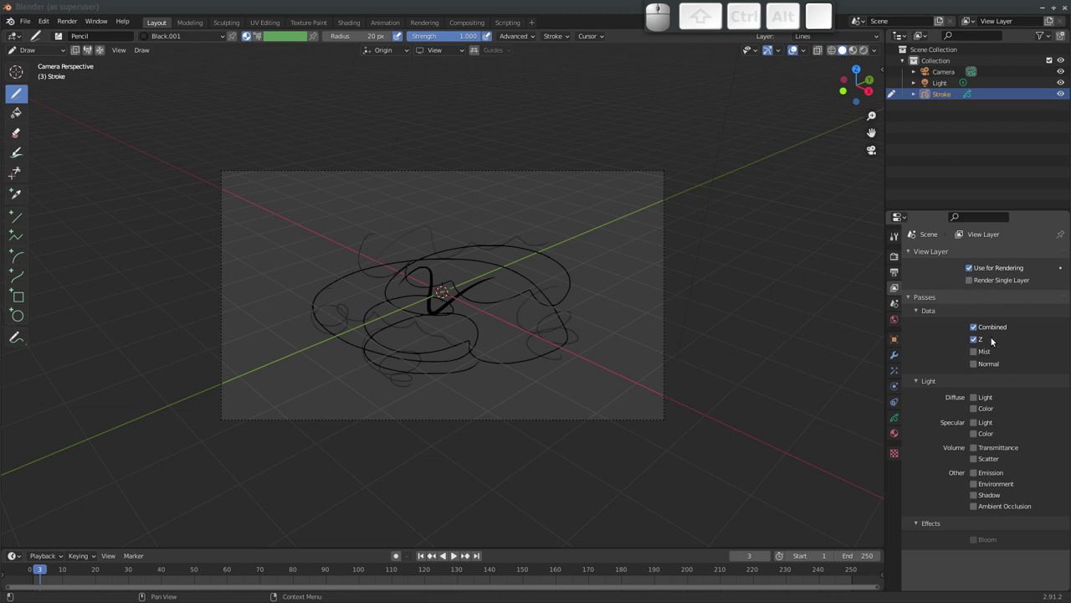
left_click(893, 305)
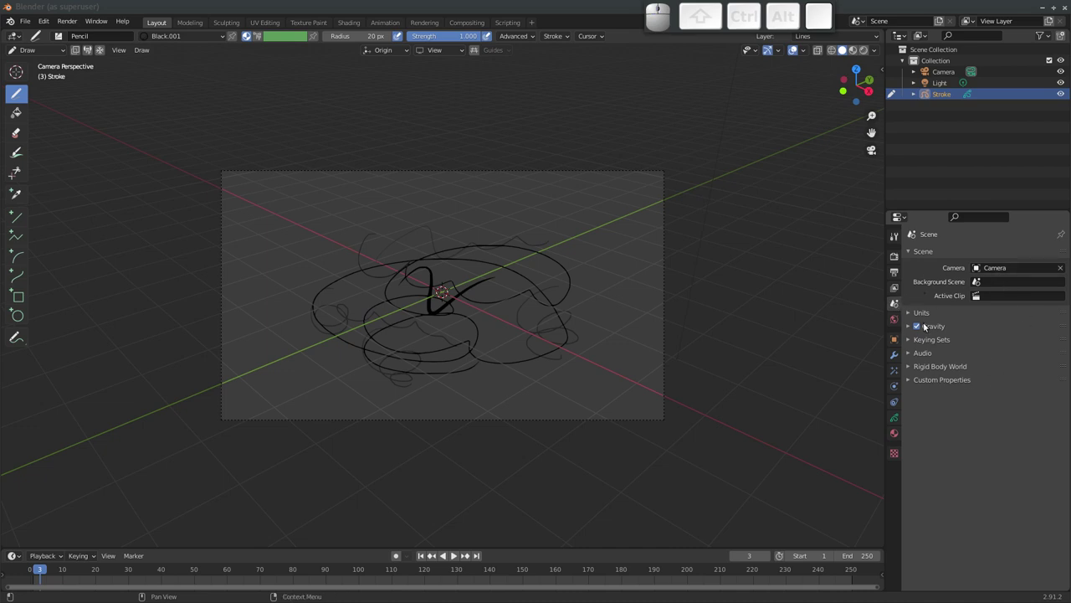
Look over the Scene unit settings and switch to the World background settings
left_click(910, 314)
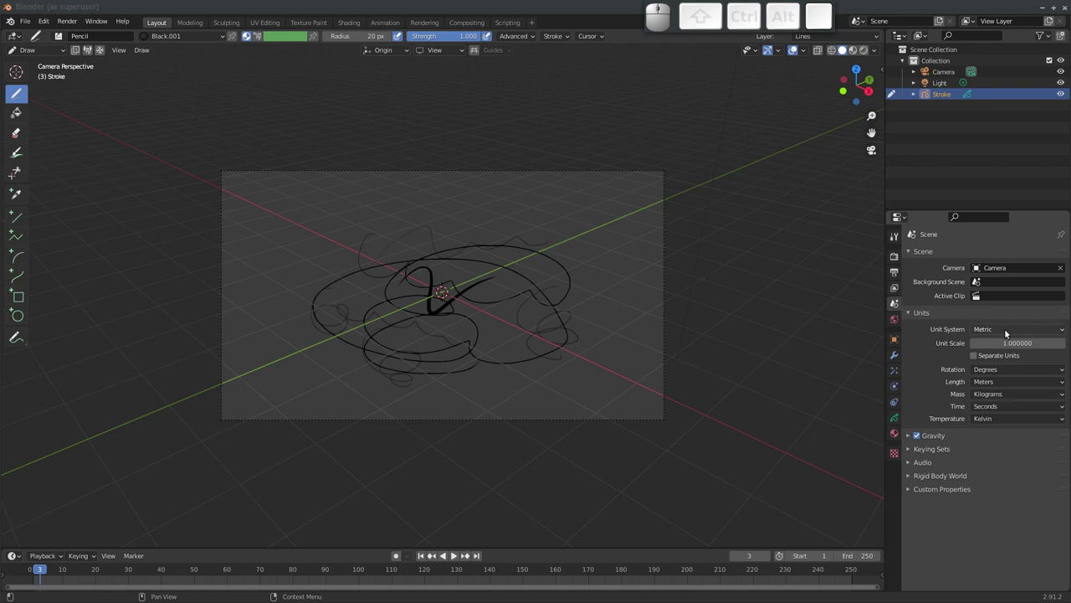
left_click(913, 313)
left_click(911, 253)
left_click(895, 321)
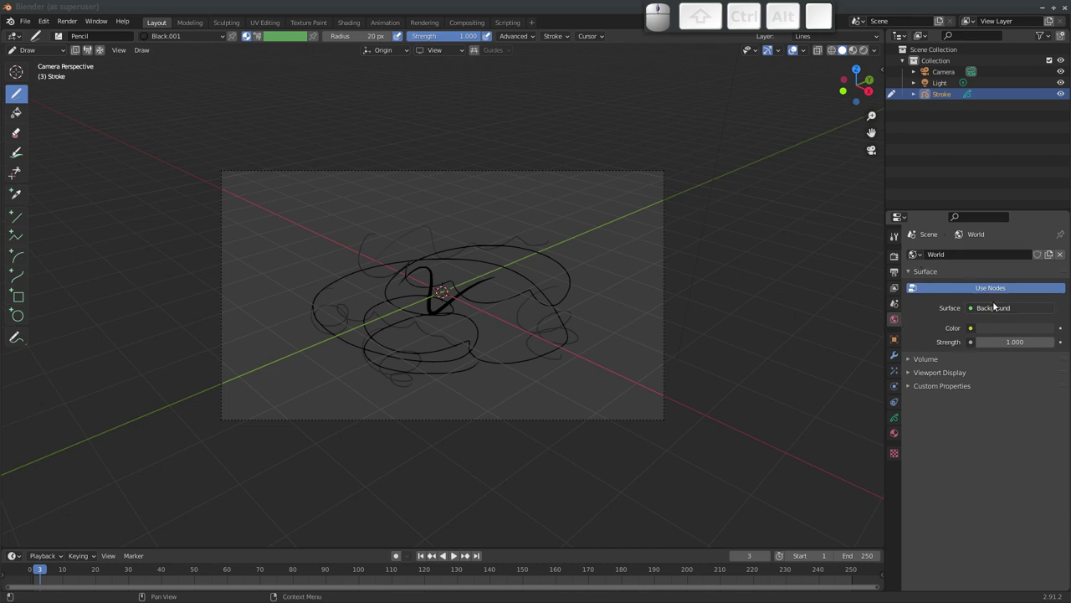
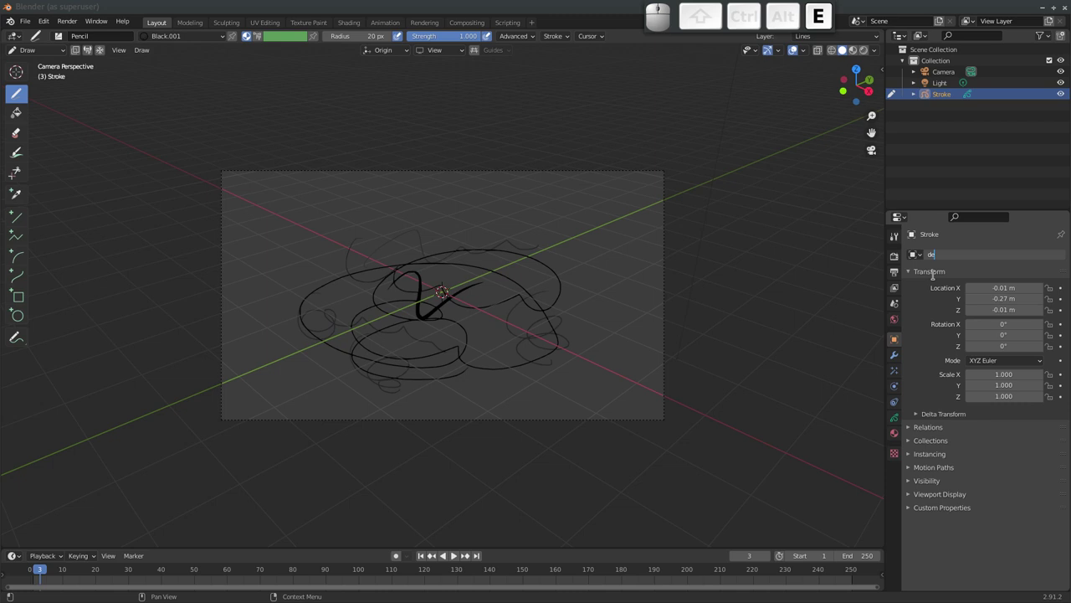
Name the object 'desenho', preview a Build modifier on it and remove it
key("Return")
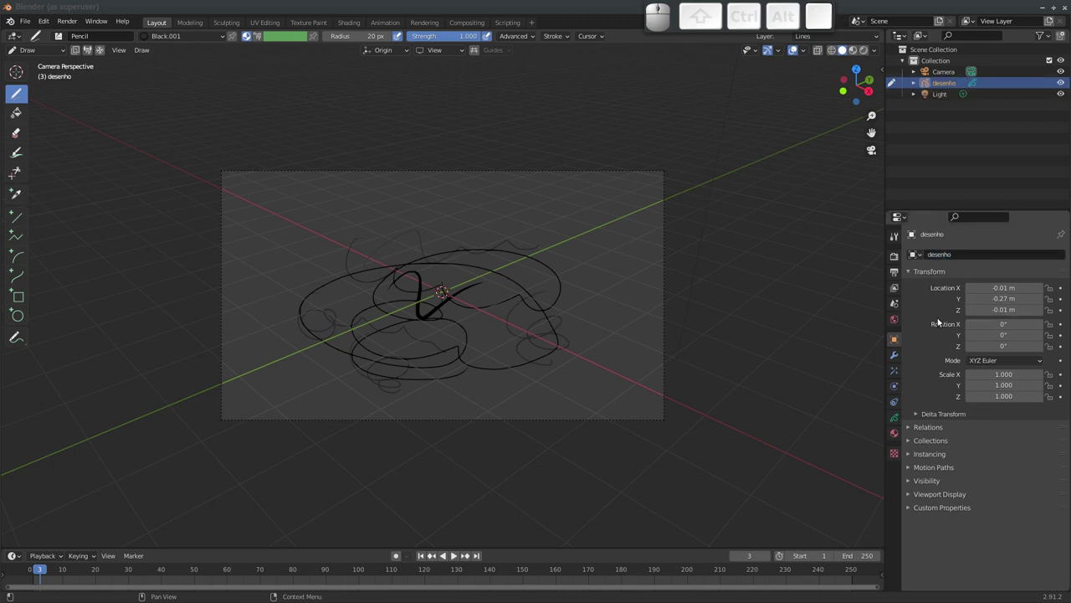
left_click(896, 360)
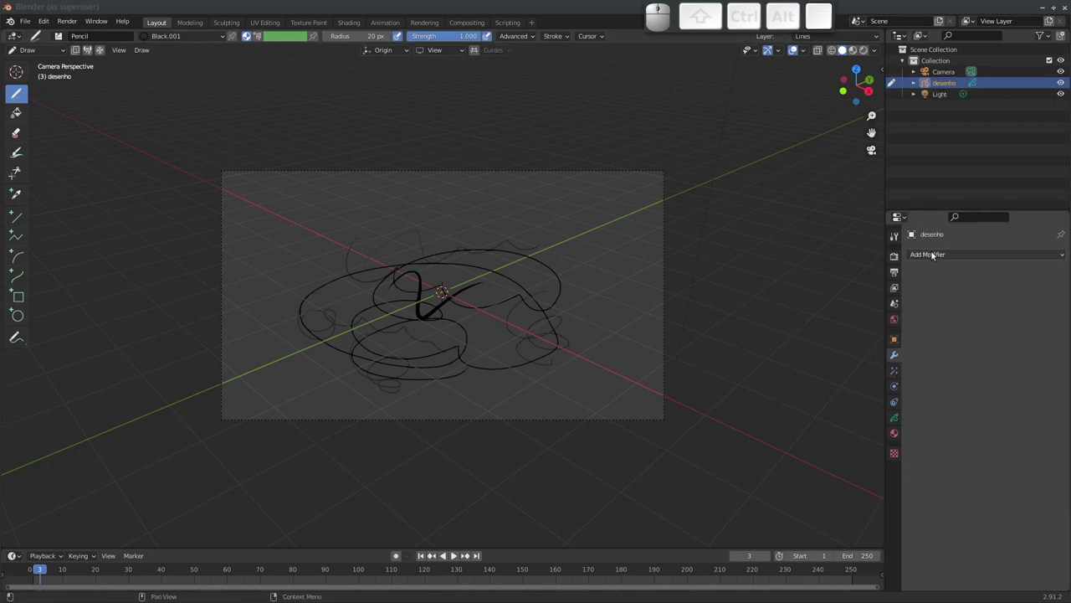
left_click(938, 260)
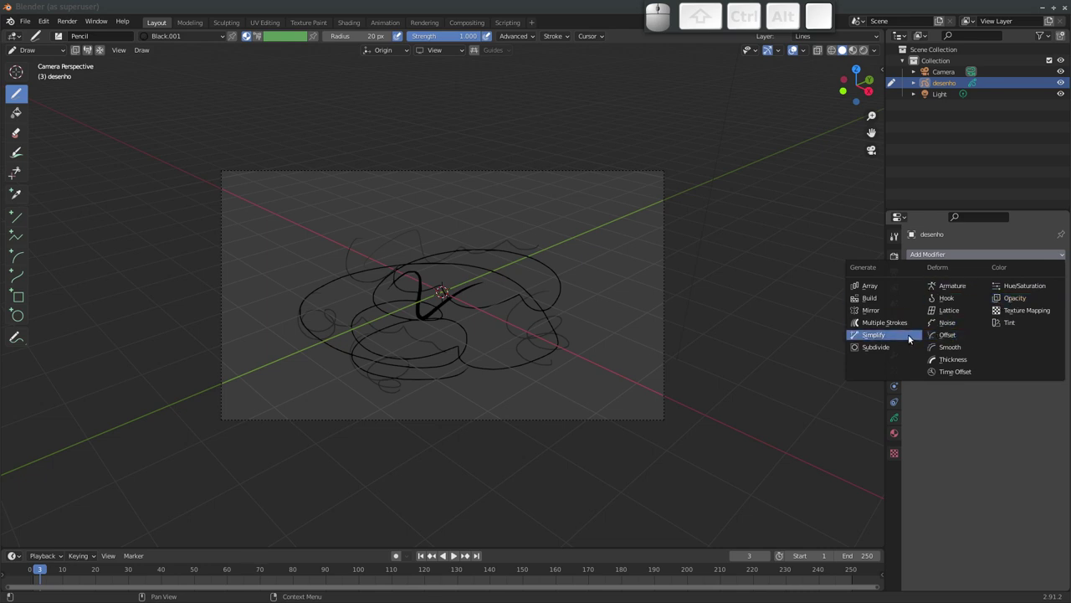
left_click(895, 302)
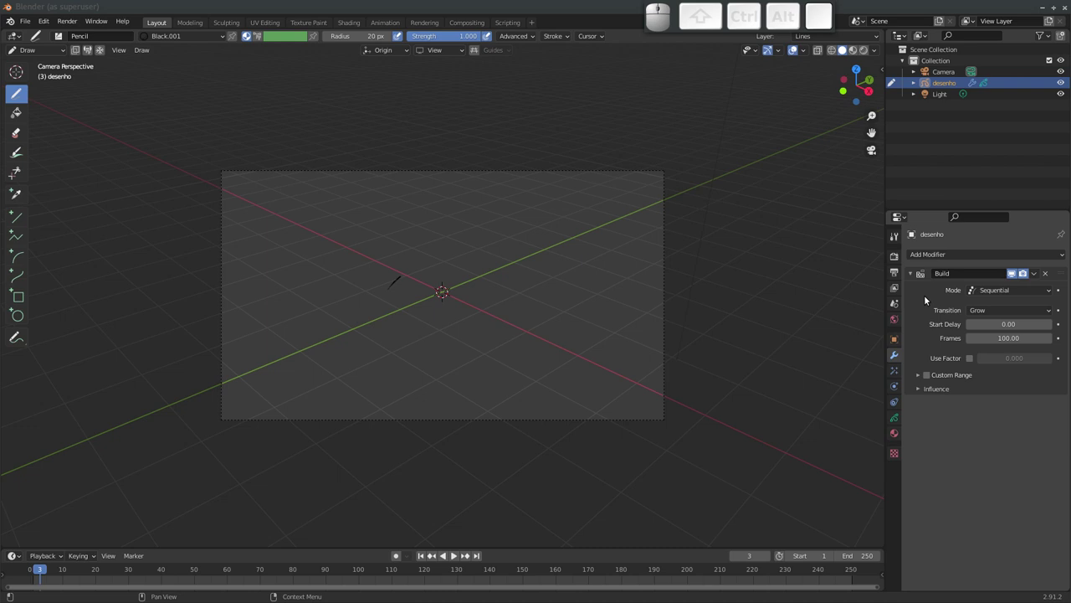
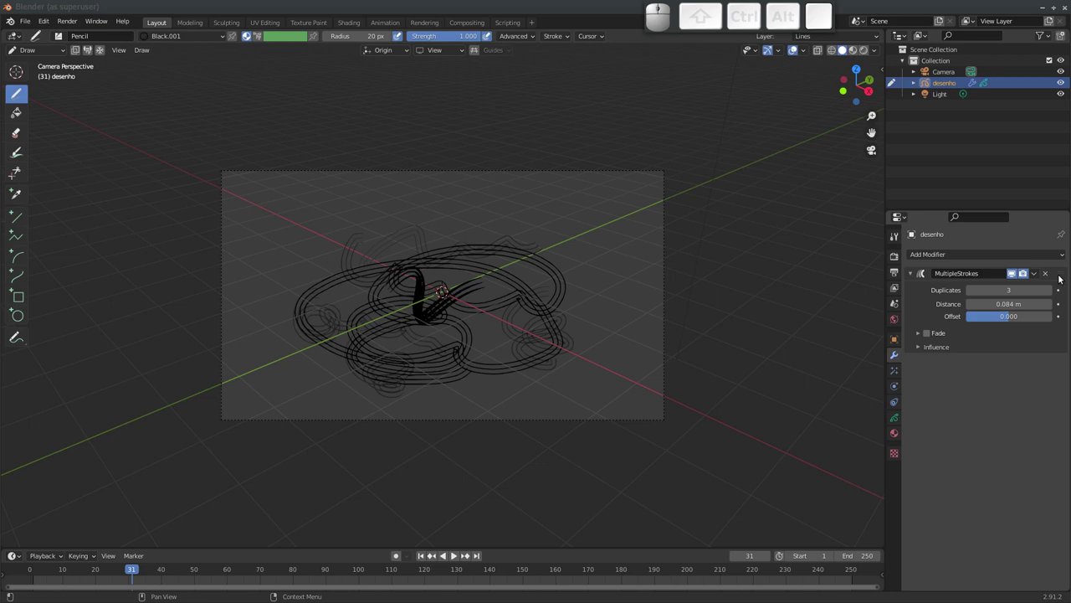
left_click(1047, 277)
Try a Multiple Strokes effect, remove it, and show the drawing's physics options
left_click(898, 370)
left_click(939, 256)
left_click(940, 269)
left_click(1050, 276)
left_click_drag(1020, 255, 1007, 240)
left_click(898, 388)
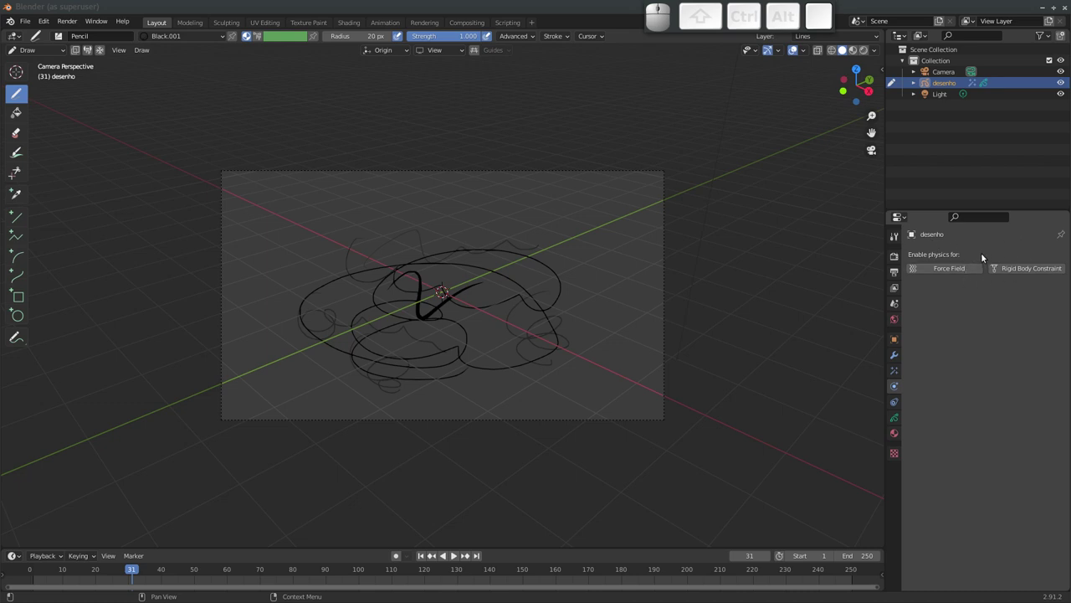
Review the drawing's constraints and toggle between its Lines and Colors layers
left_click(897, 403)
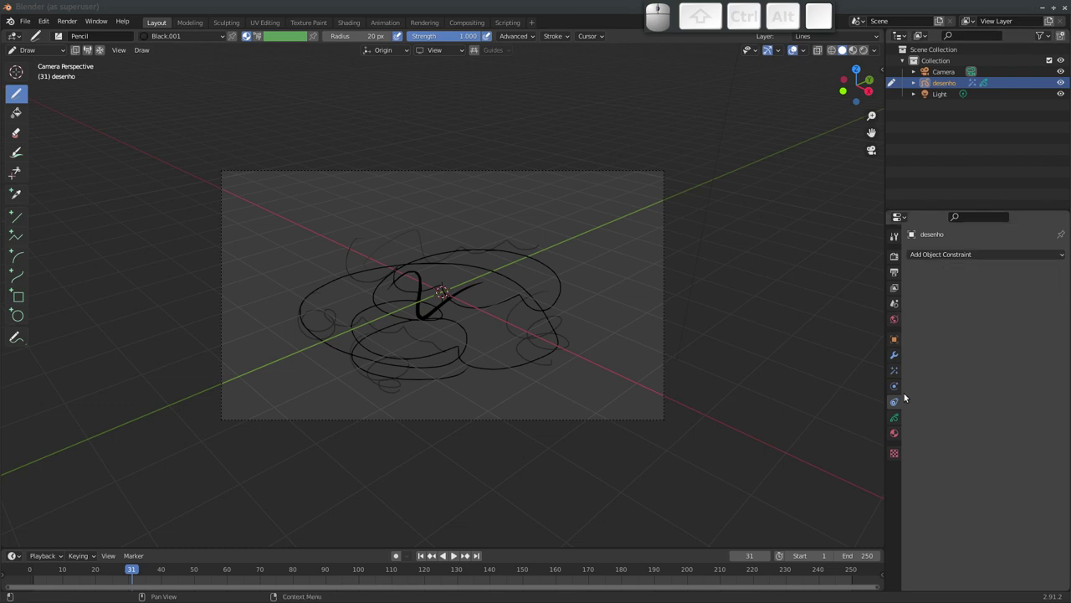
left_click(897, 422)
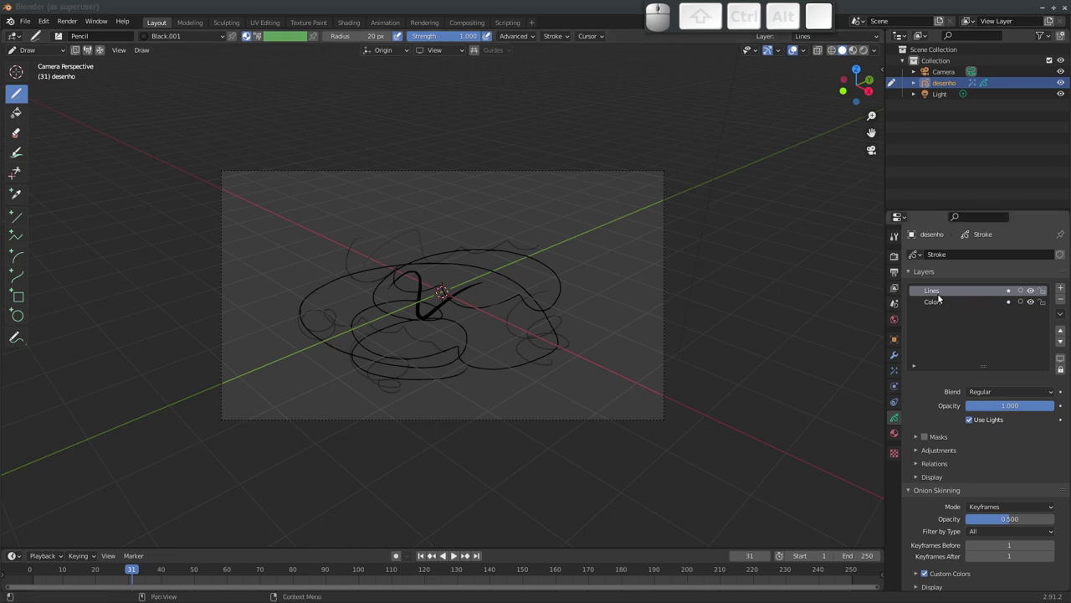
left_click(798, 46)
left_click(798, 46)
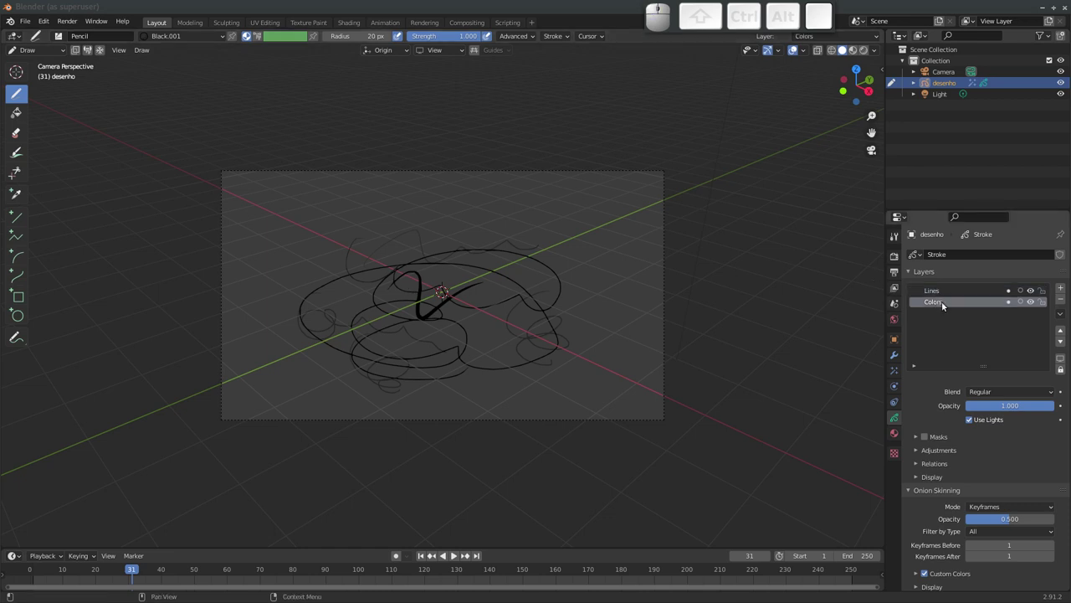
left_click(797, 46)
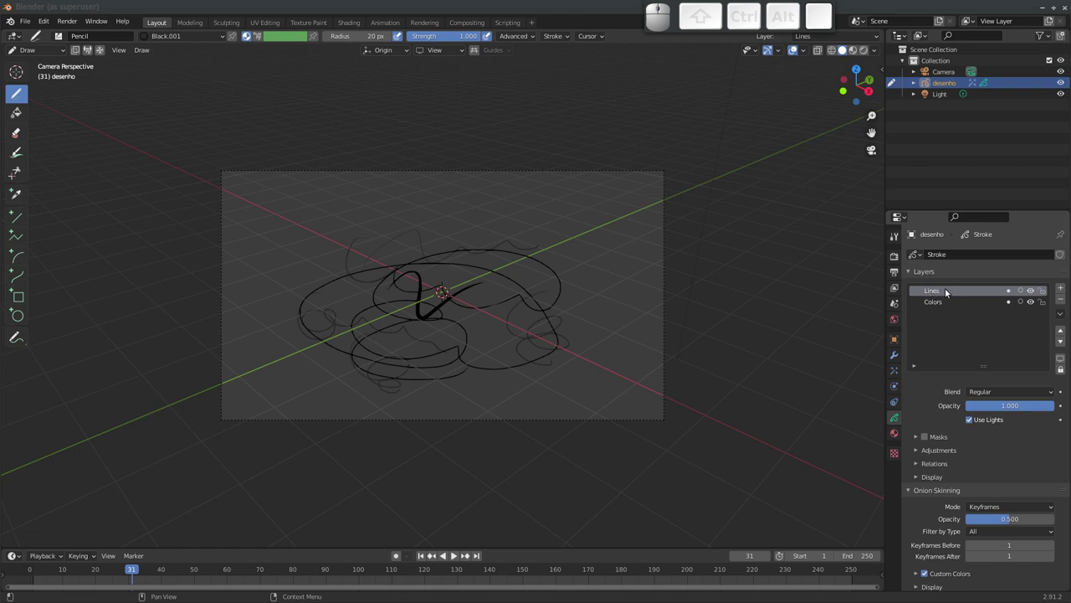
left_click(798, 46)
Keep switching the active layer between Lines and Colors, ending on the material list
left_click(798, 46)
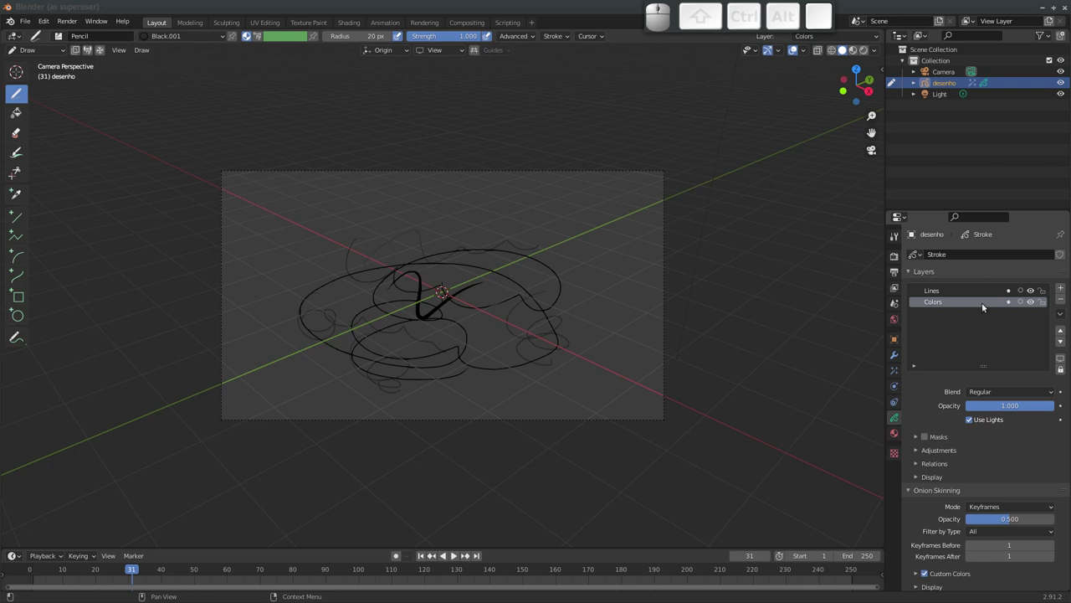
left_click(798, 46)
left_click(797, 46)
left_click(797, 46)
left_click(798, 46)
left_click(797, 46)
left_click(797, 46)
left_click(798, 46)
left_click(798, 46)
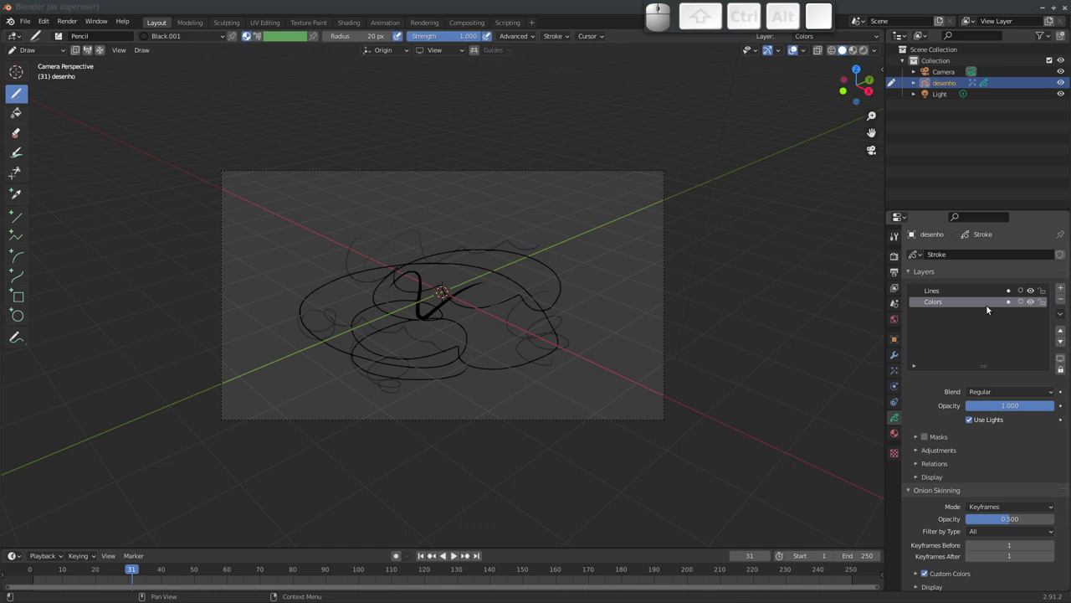
left_click(798, 46)
left_click(797, 47)
left_click(798, 46)
left_click(798, 46)
left_click(798, 46)
left_click(797, 46)
left_click(797, 46)
left_click(797, 46)
left_click(797, 46)
double_click(798, 46)
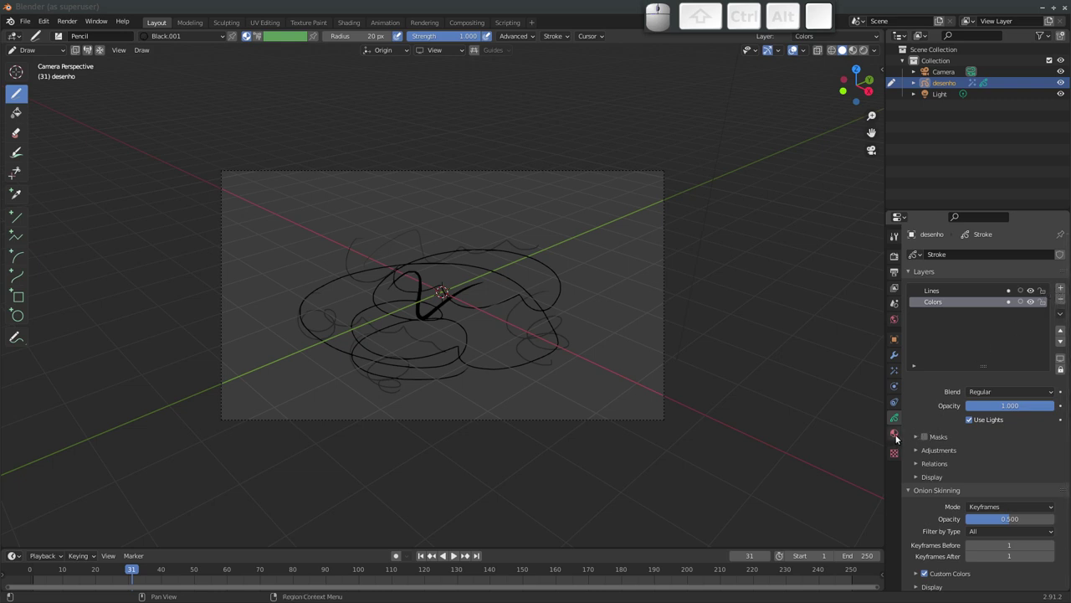
Change the stroke base colour to dark red, then to blue
left_click(798, 46)
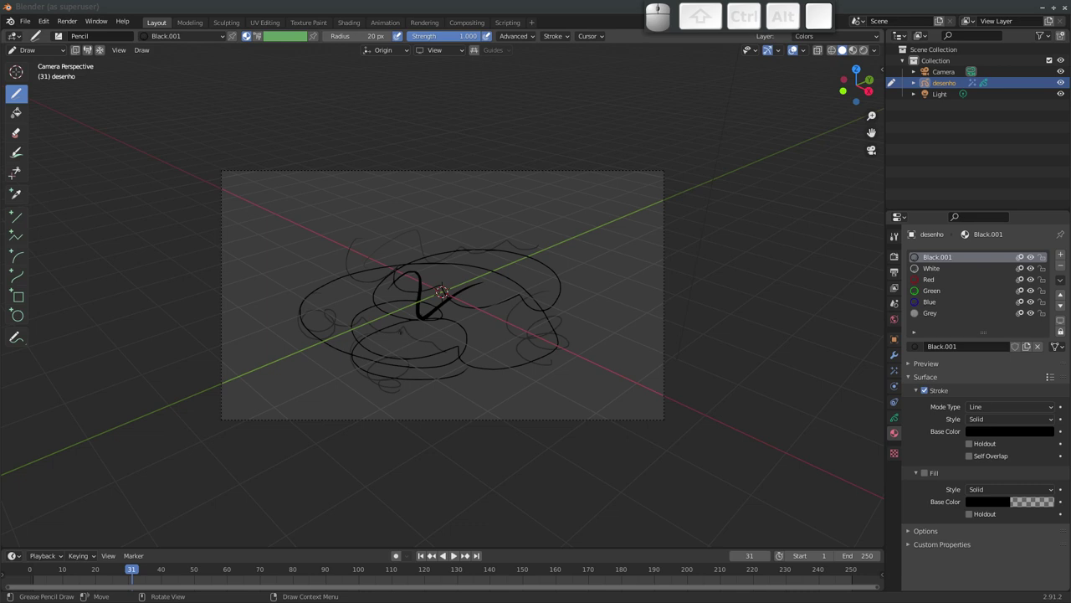
middle_click(798, 46)
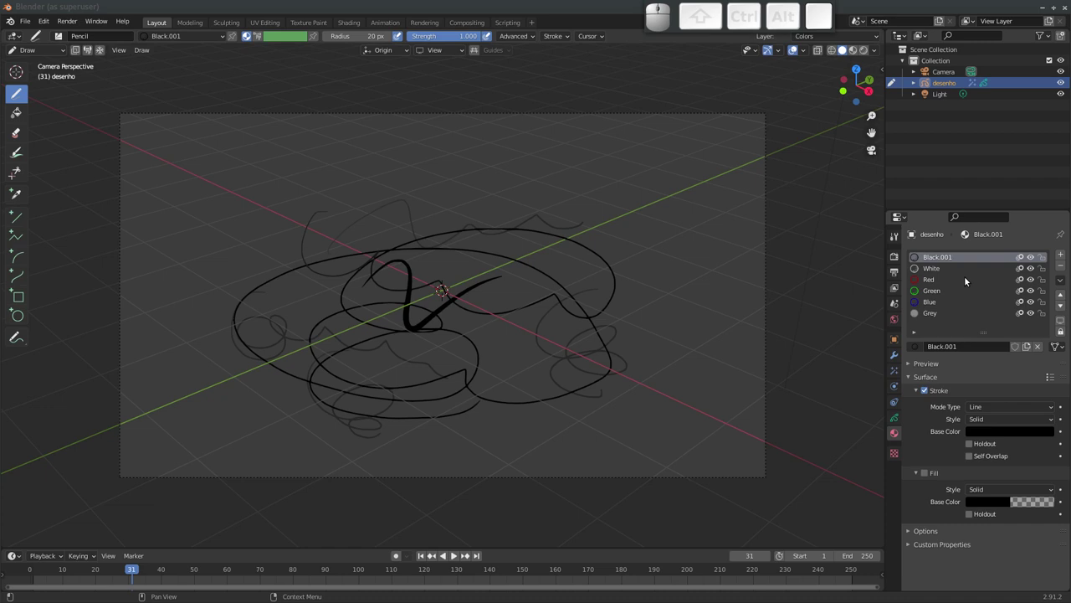
left_click(797, 46)
left_click(798, 46)
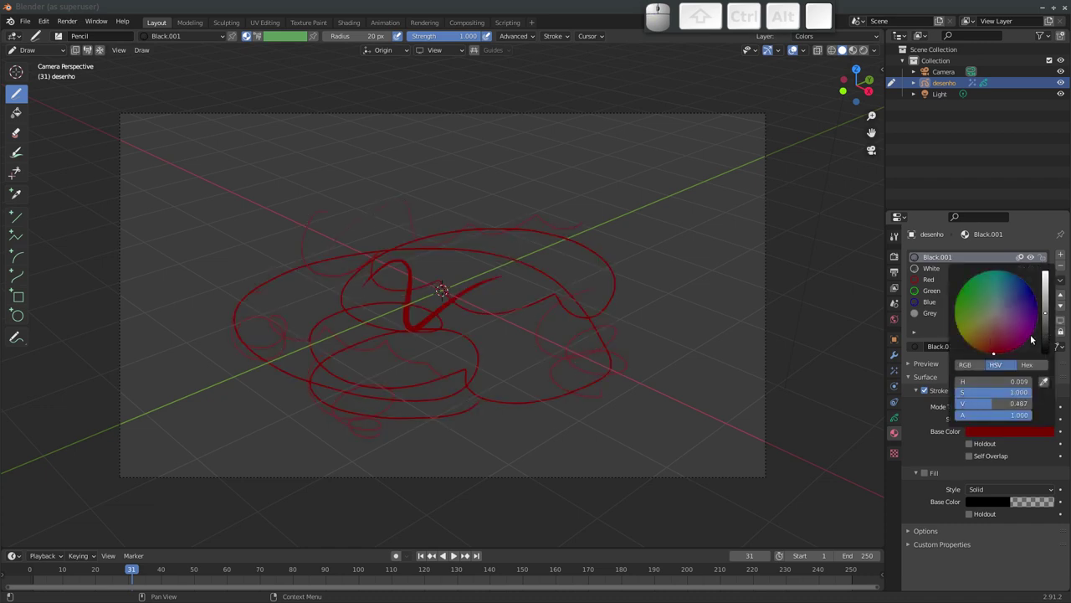
left_click(797, 46)
Enable a tan Fill and disable the Stroke so the drawing becomes a solid silhouette
left_click(797, 46)
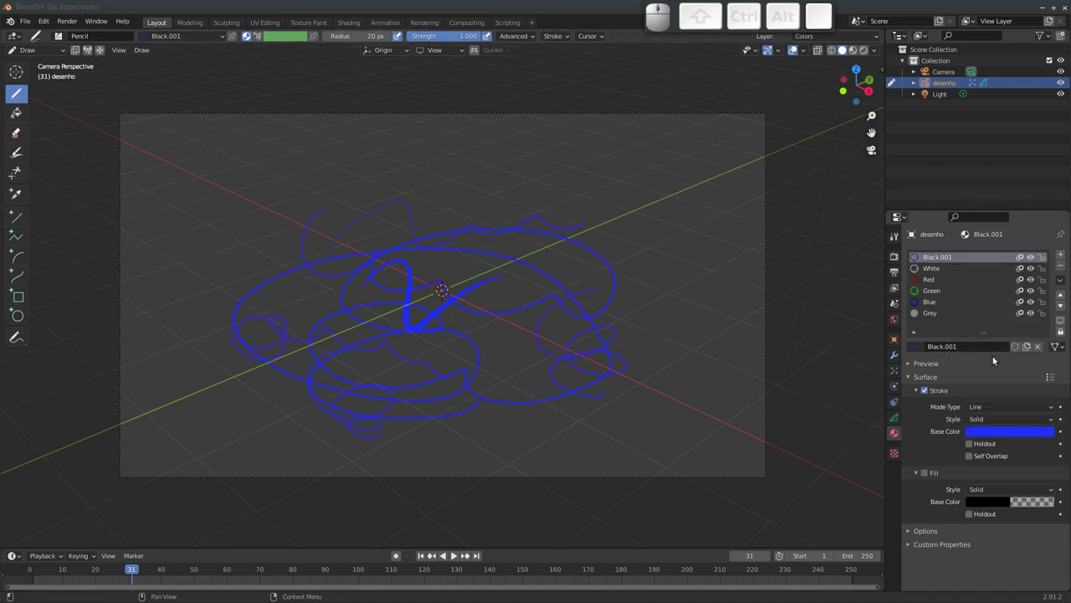
left_click(798, 46)
left_click(797, 46)
left_click(797, 46)
left_click(797, 46)
left_click(797, 46)
left_click(797, 46)
left_click(797, 46)
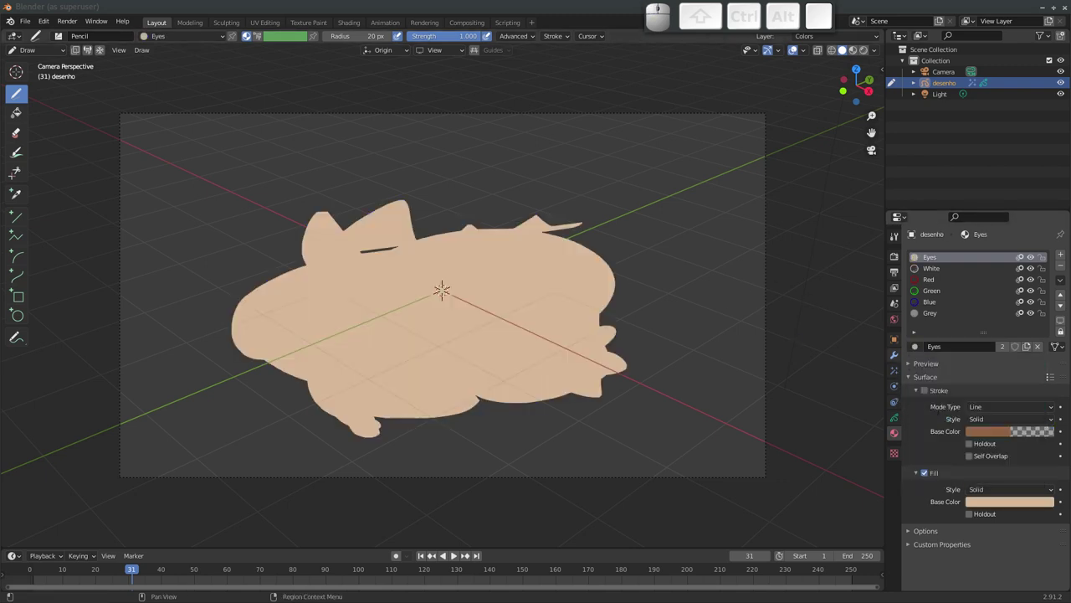
left_click(798, 46)
Orbit out of the camera angle to view the filled drawing in free perspective
left_click_drag(798, 46, 798, 46)
middle_click(798, 46)
middle_click(797, 46)
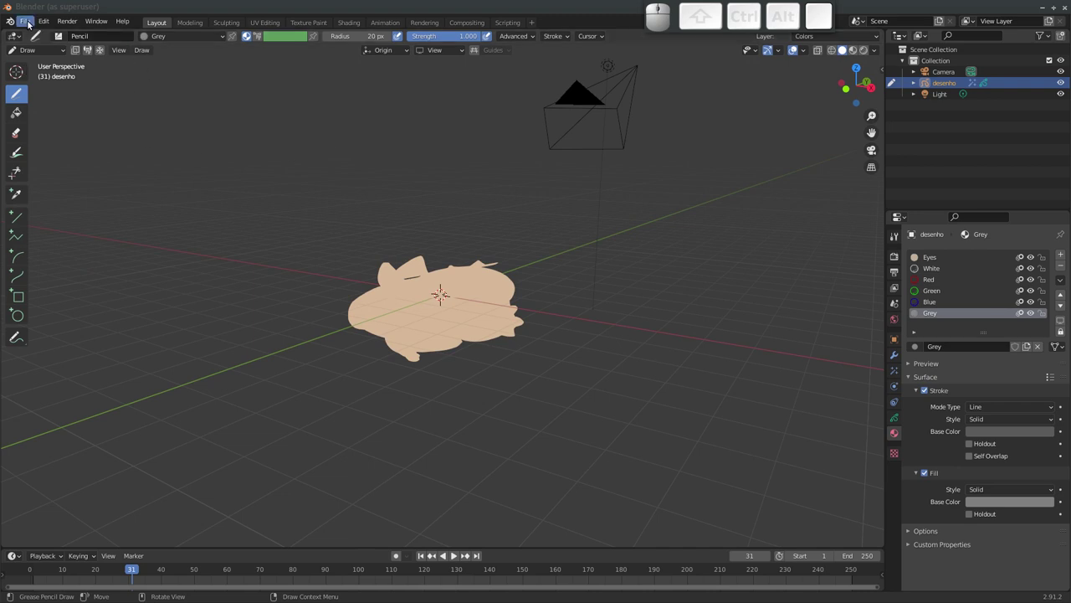
Start a new 2D Animation file, discarding the unsaved desenho scene
left_click(29, 25)
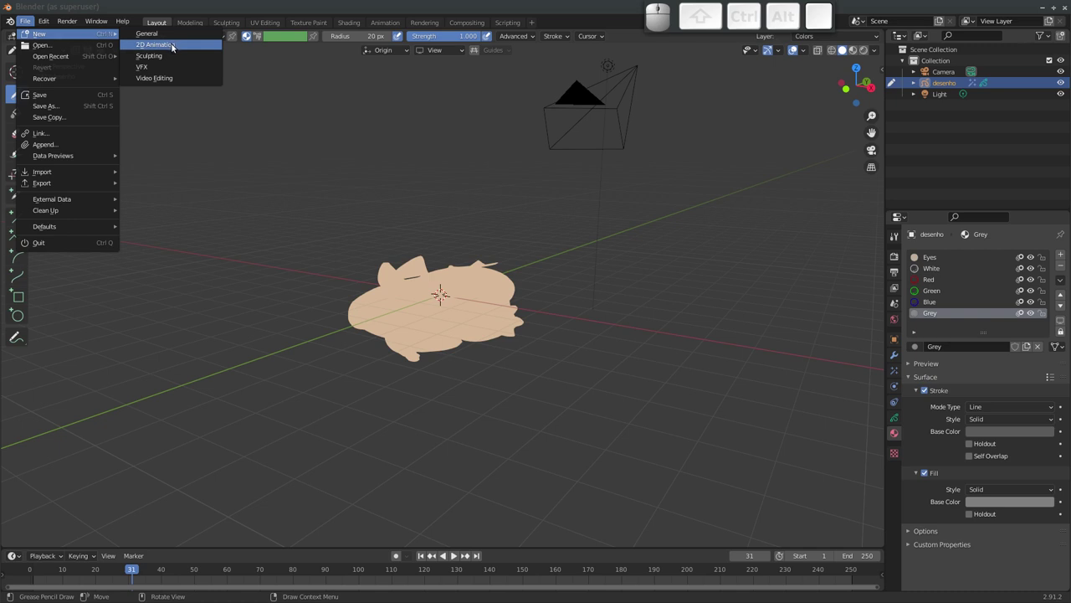
left_click(173, 50)
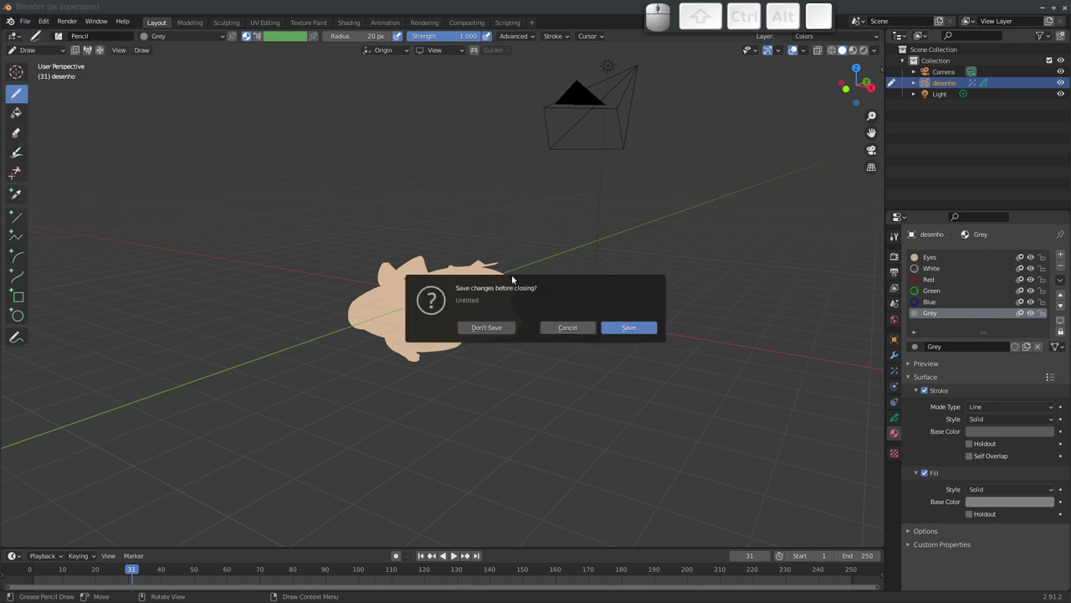
left_click(490, 331)
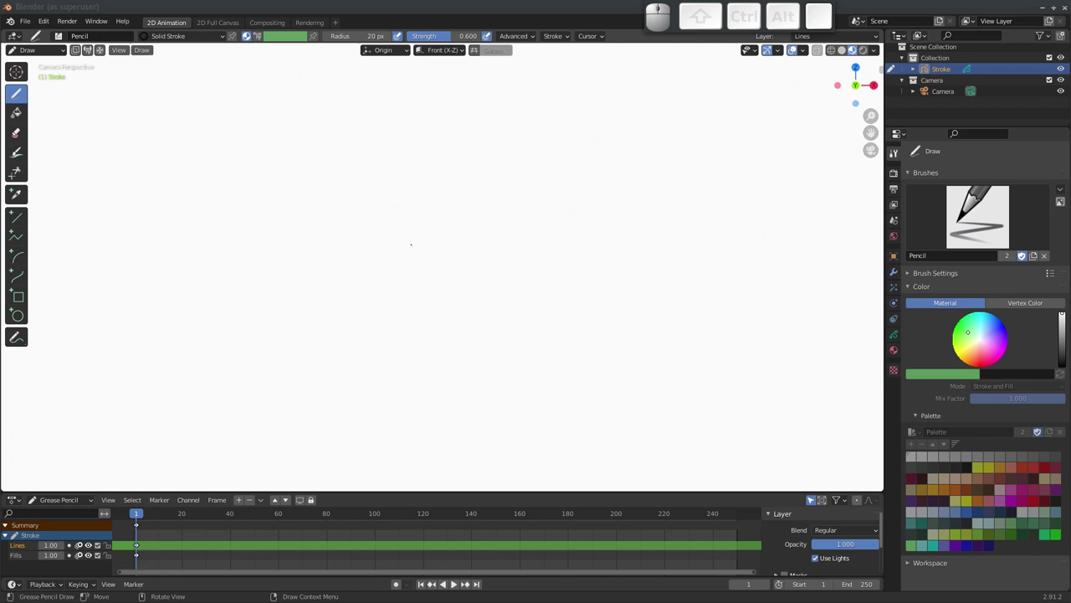
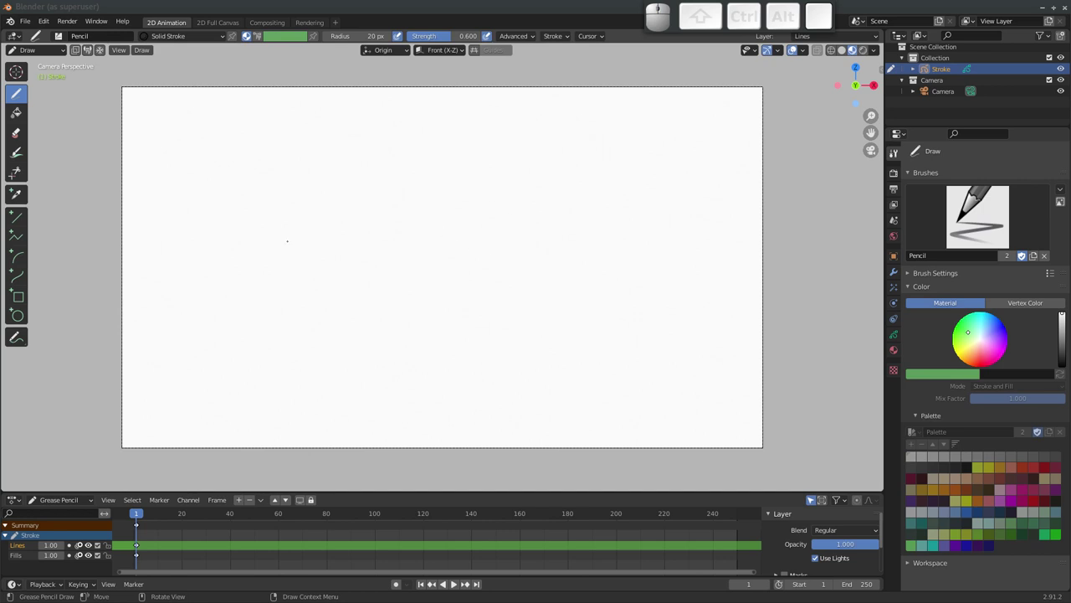
Inspect the World background colour of the blank 2D Animation canvas
left_click(894, 239)
left_click(1000, 249)
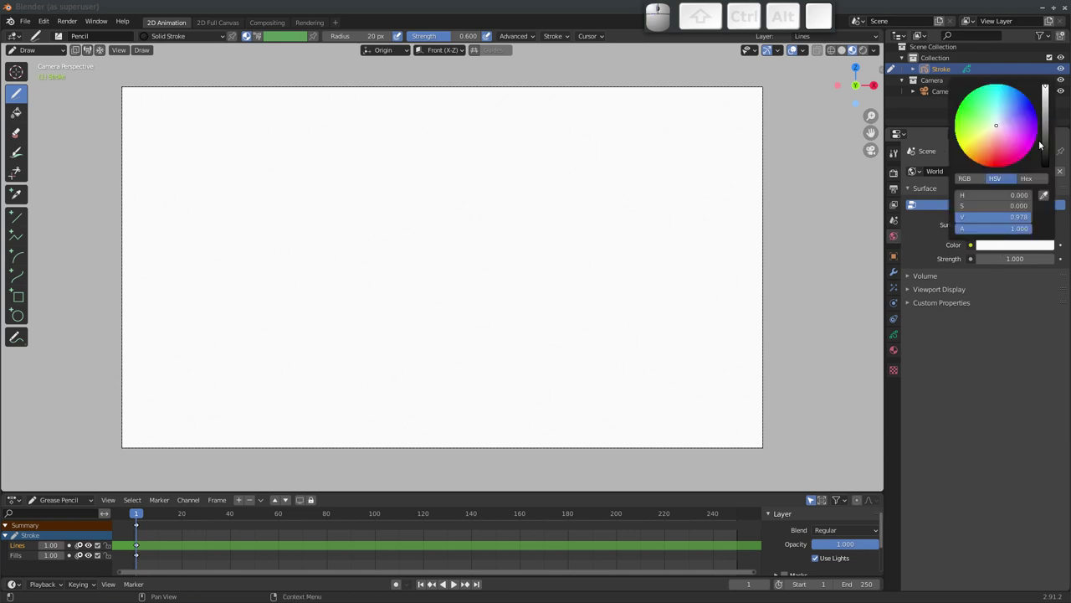
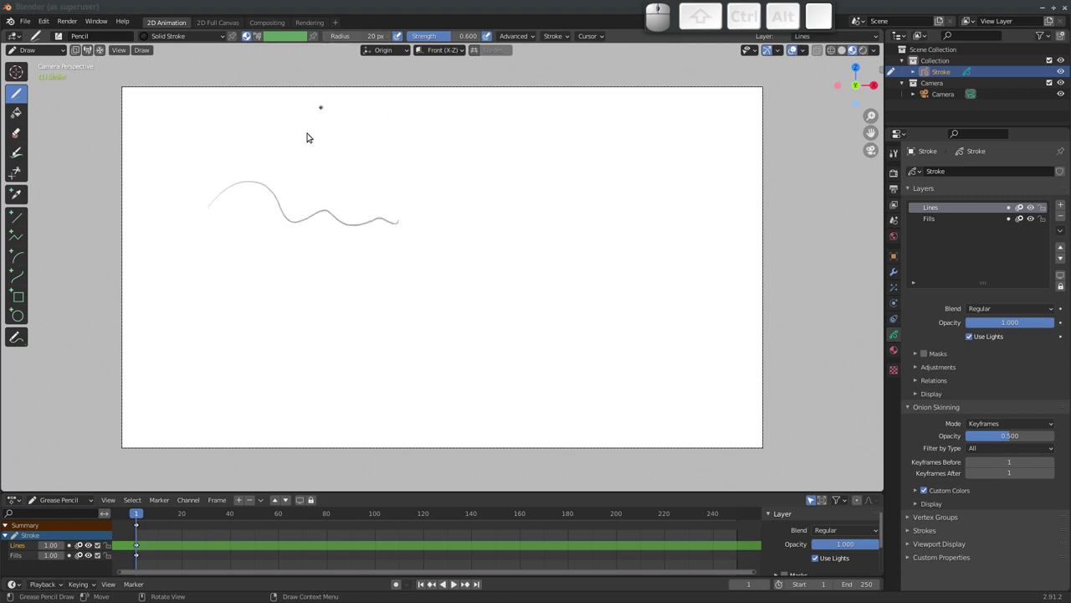
Undo the wavy stroke, set brush Strength to 1.000 then about 0.6, and resize the radius with F
key("ctrl+z")
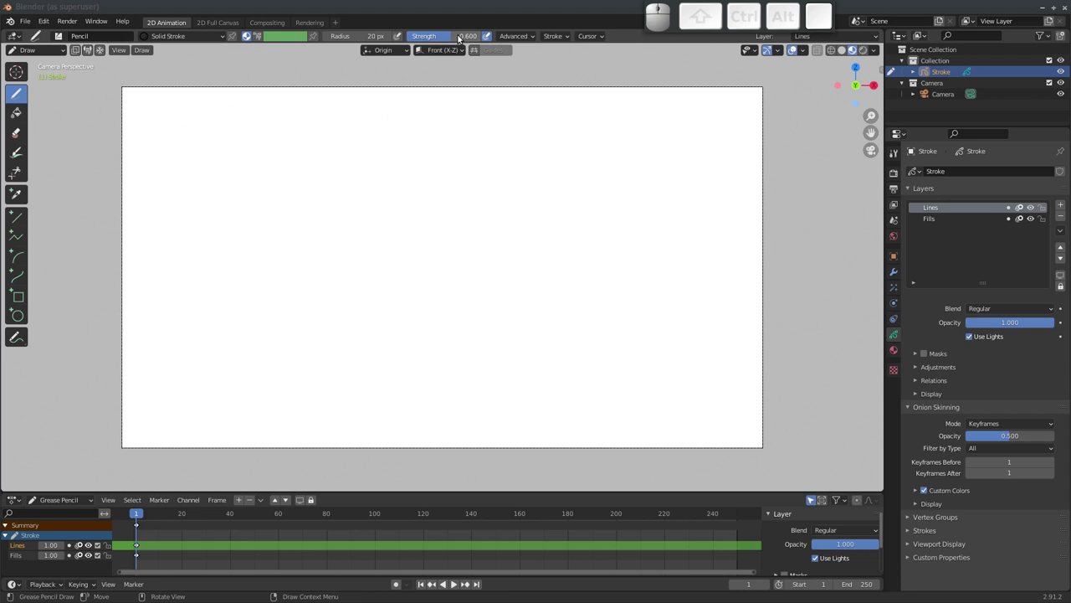
left_click_drag(442, 40, 425, 39)
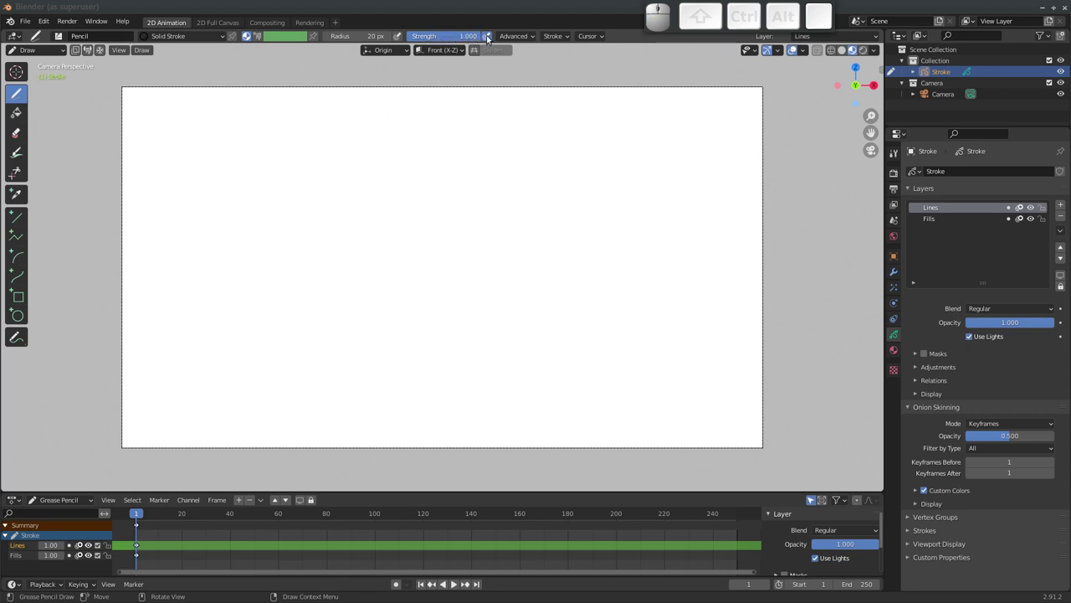
left_click(489, 40)
left_click(488, 38)
left_click_drag(471, 39, 437, 42)
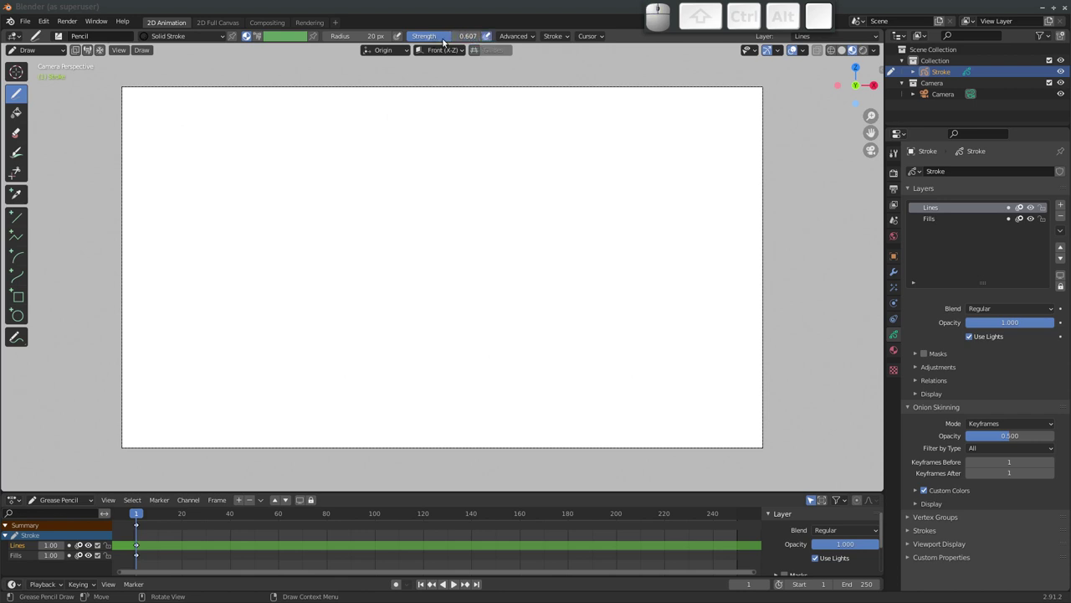
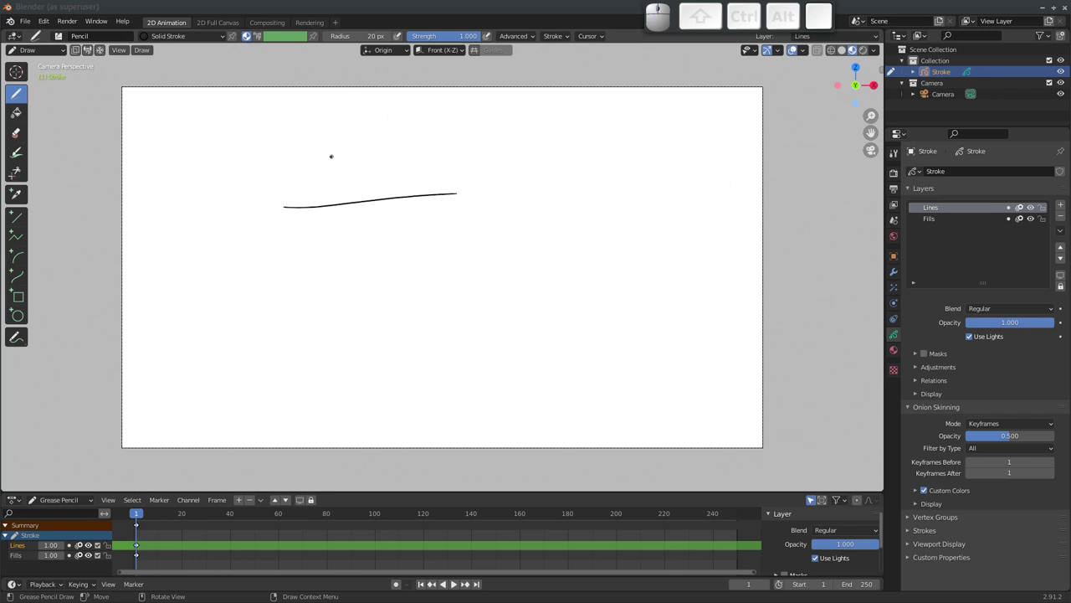
key("f")
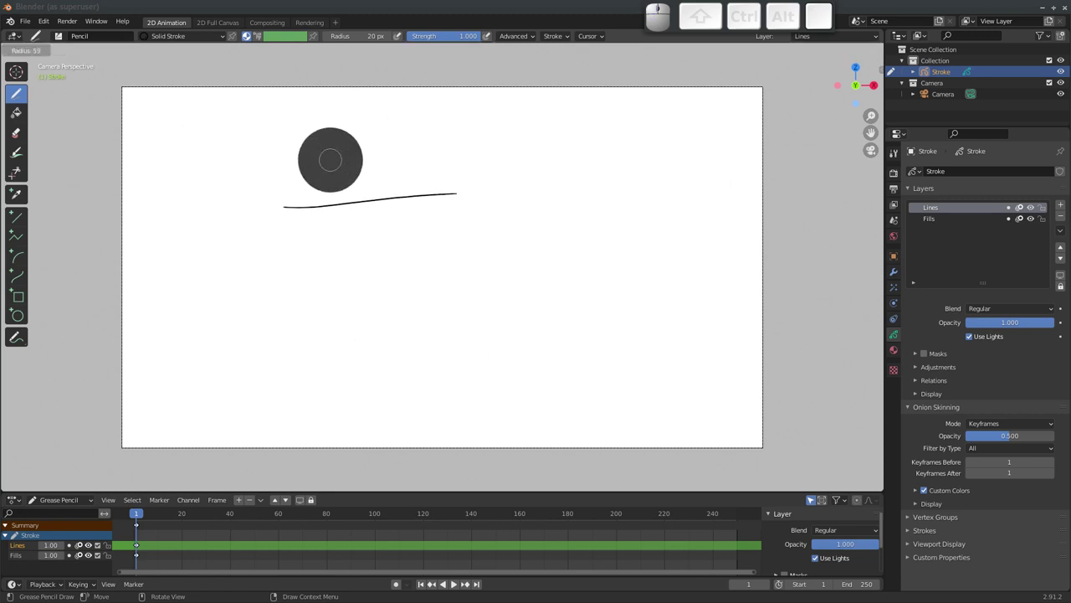
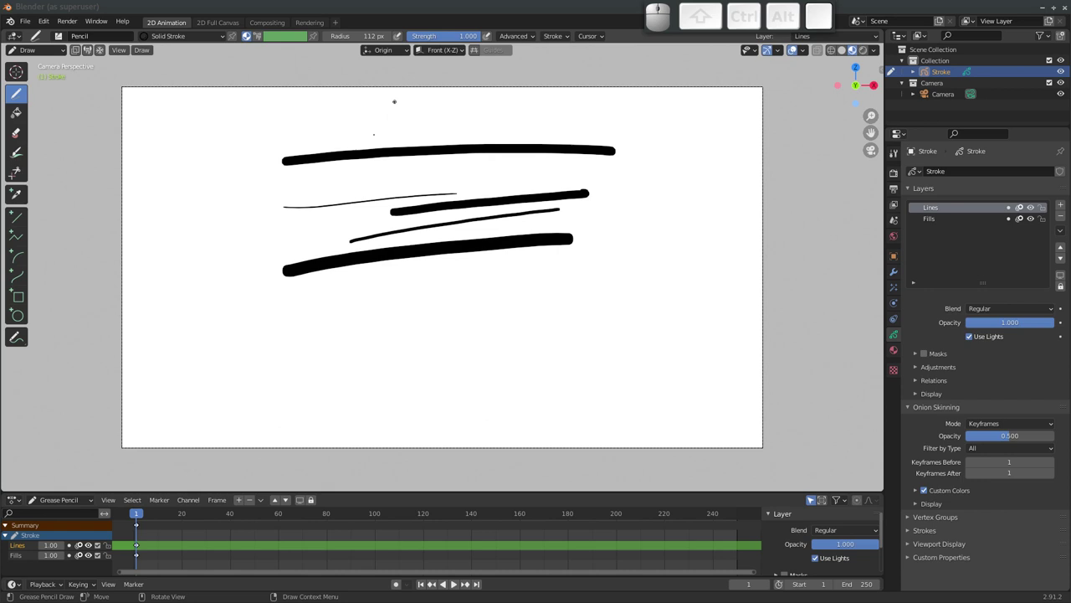
Adjust stroke strength with Shift+F for more scribbles, then bring up the delete options
key("shift+f")
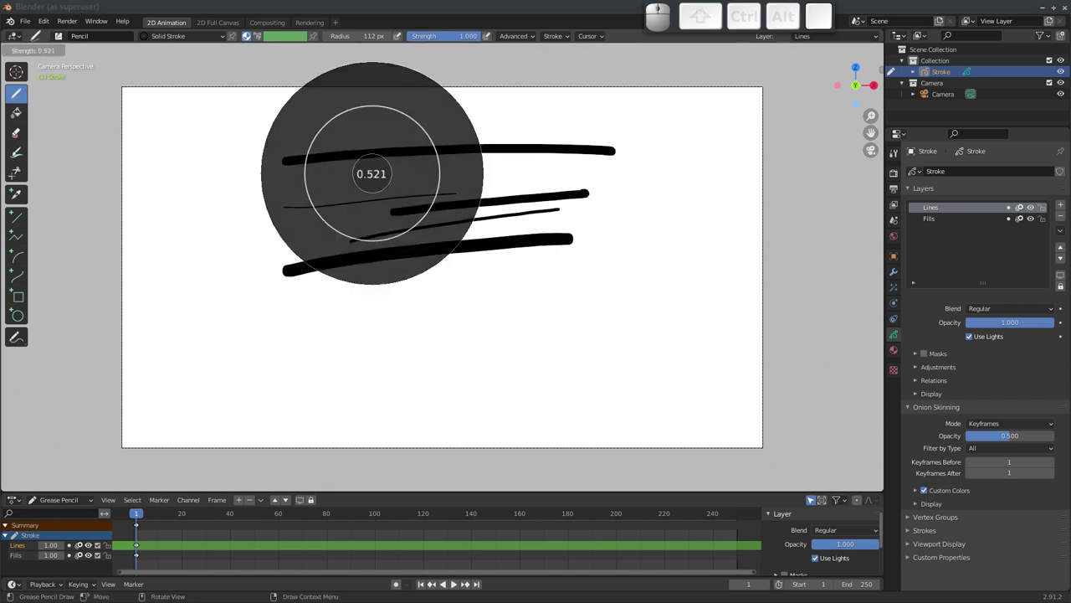
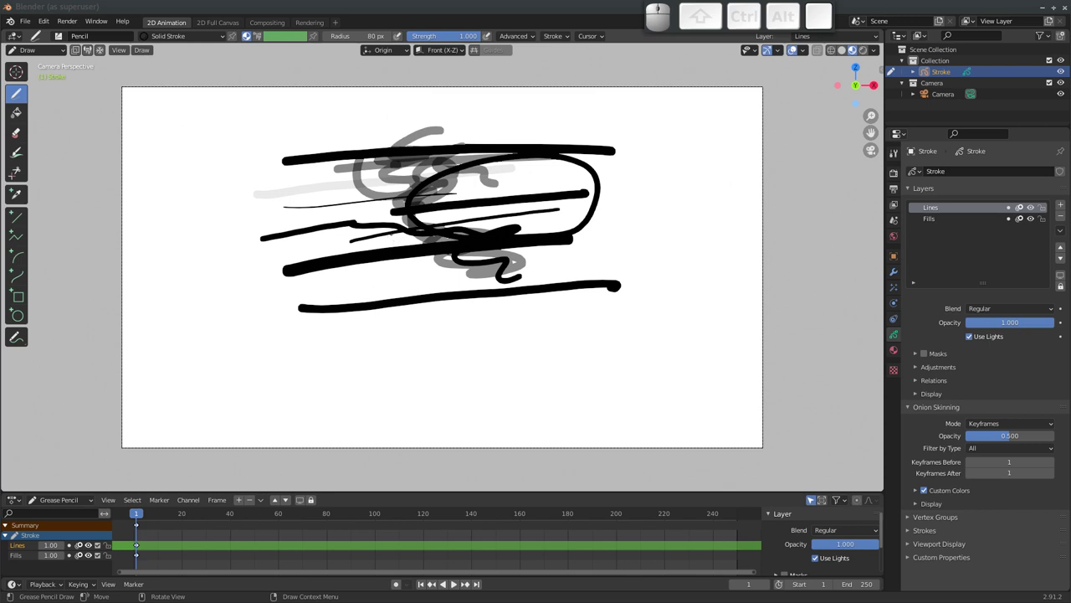
key("x")
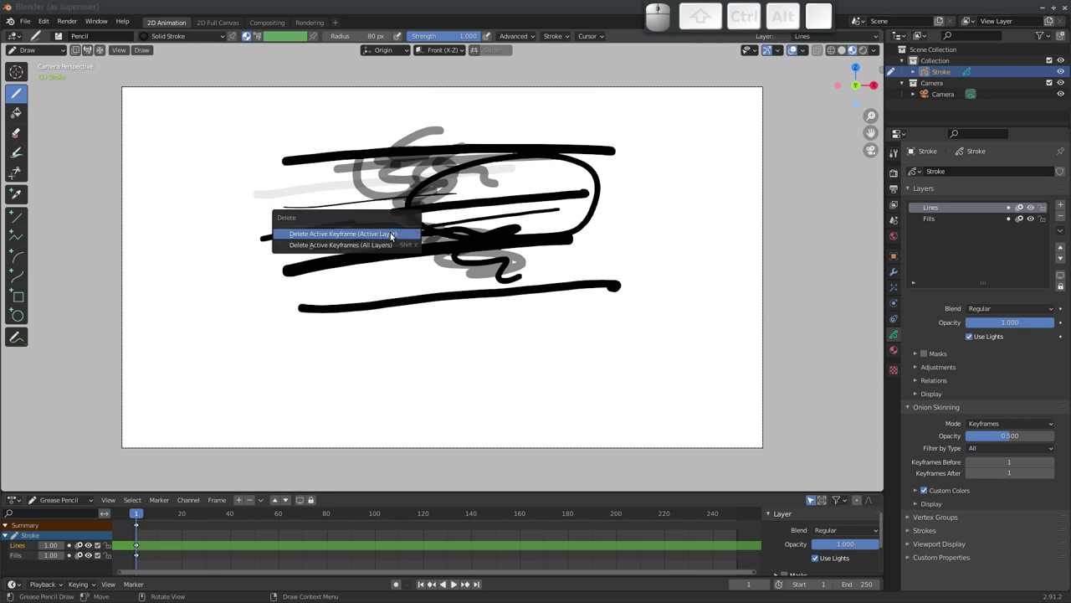
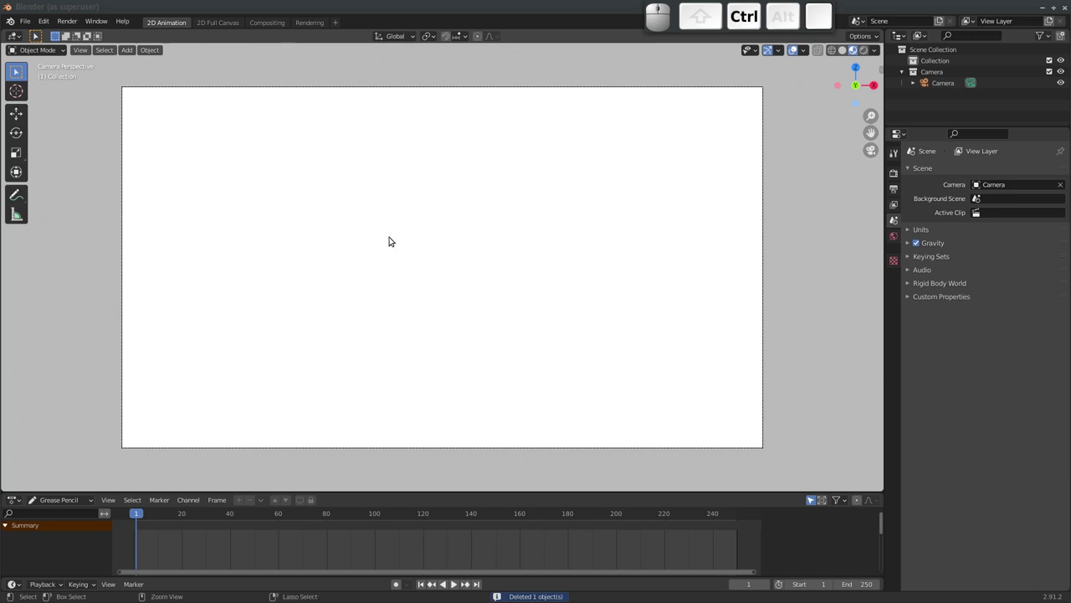
Undo the Stroke object deletion and return to Draw Mode on it
key("ctrl+z")
left_click(41, 50)
left_click(36, 100)
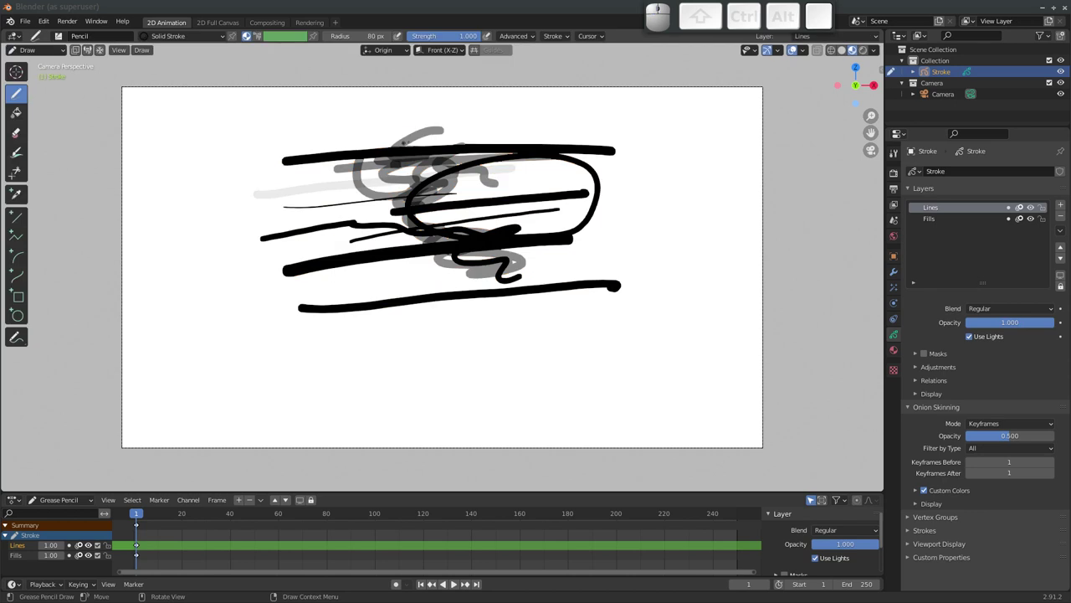
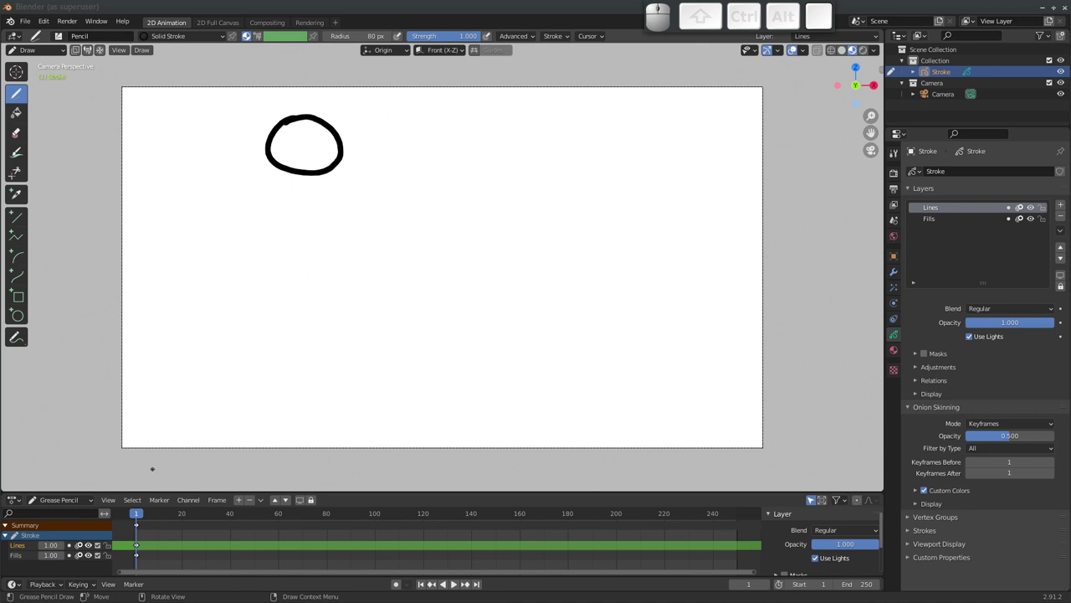
key("Right")
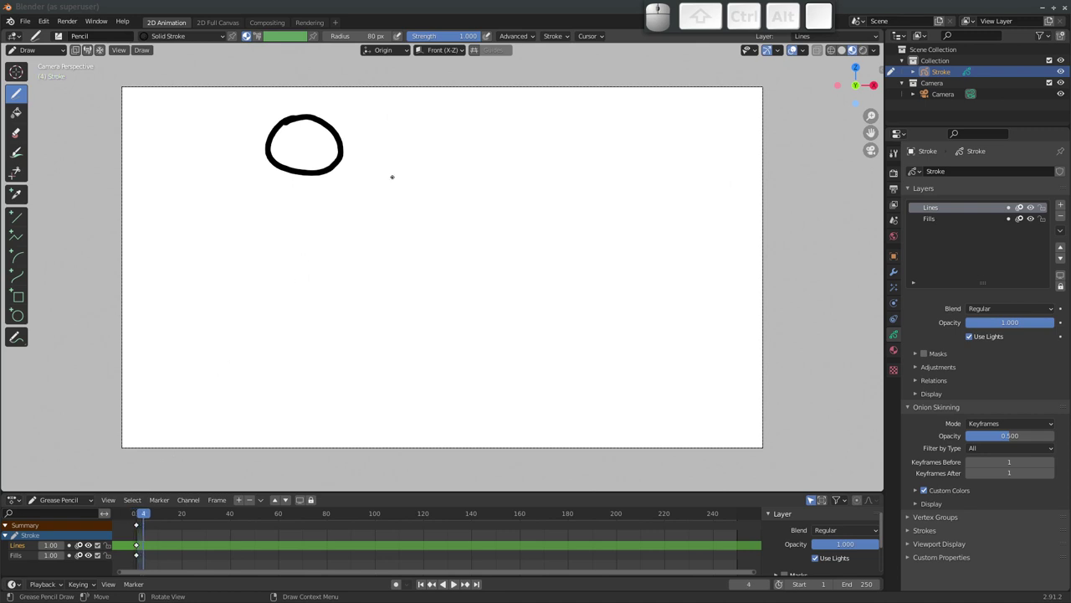
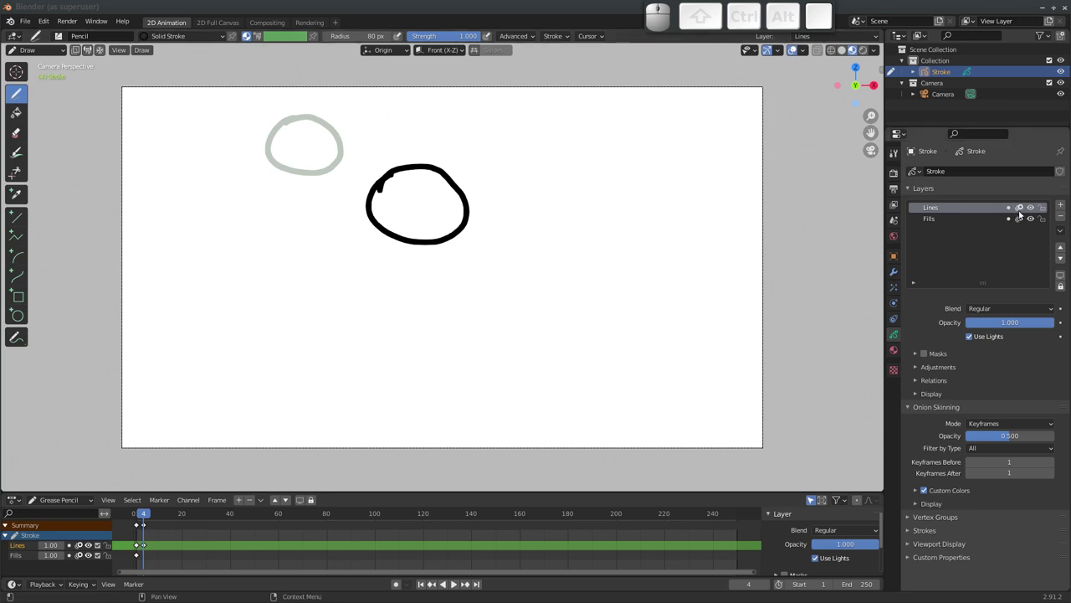
left_click(1023, 208)
left_click(1023, 221)
left_click_drag(1024, 206, 1025, 207)
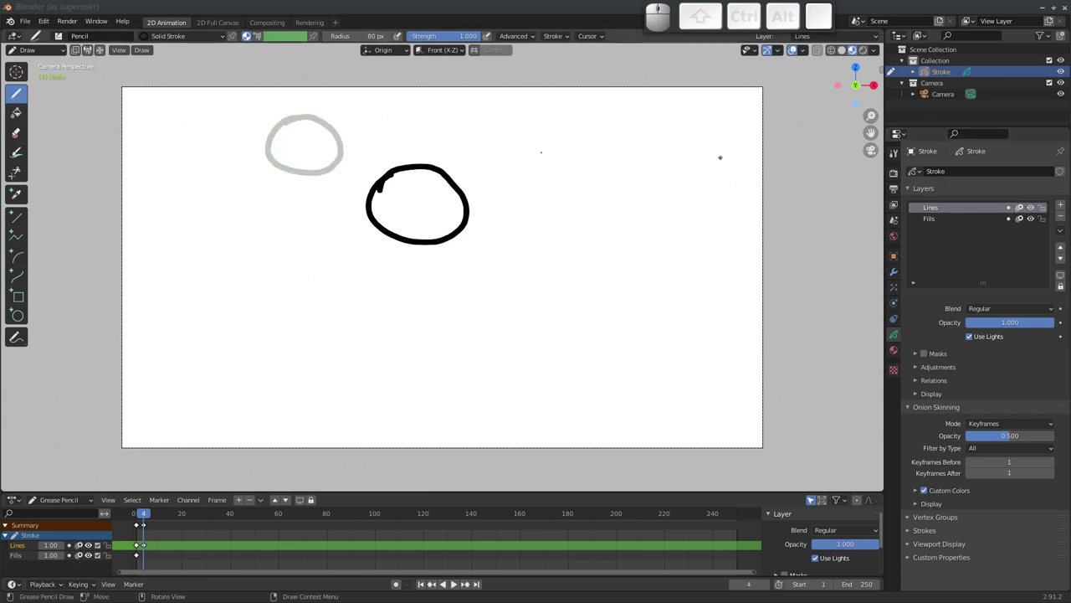
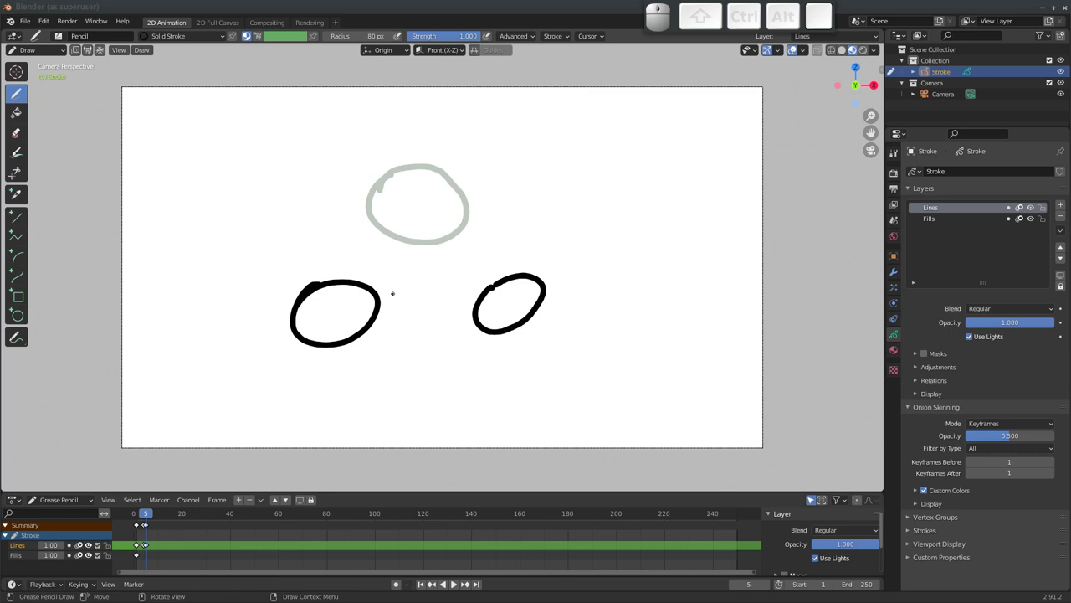
key("Delete")
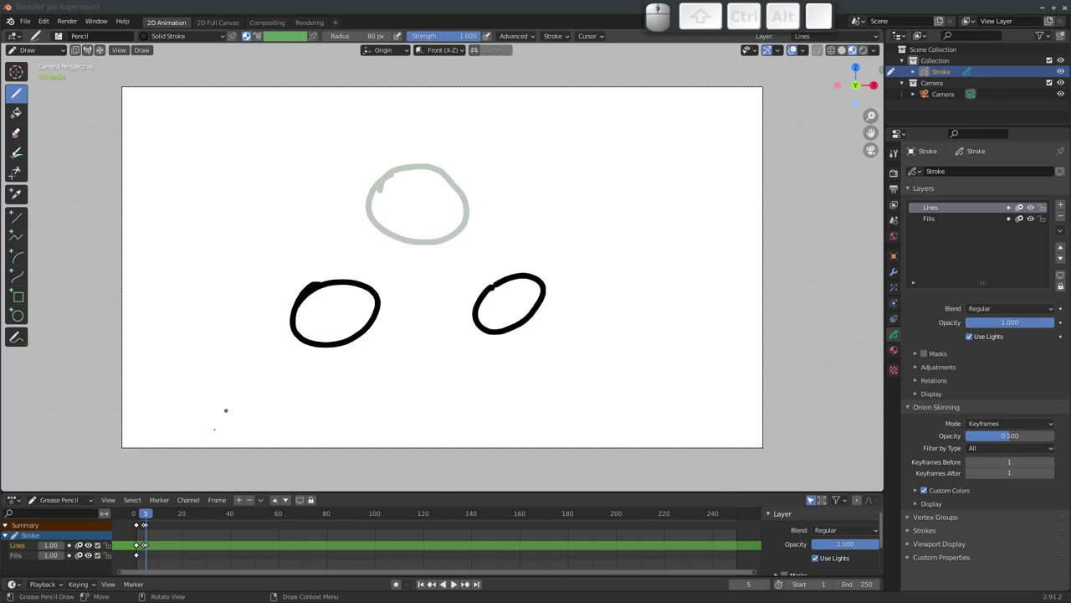
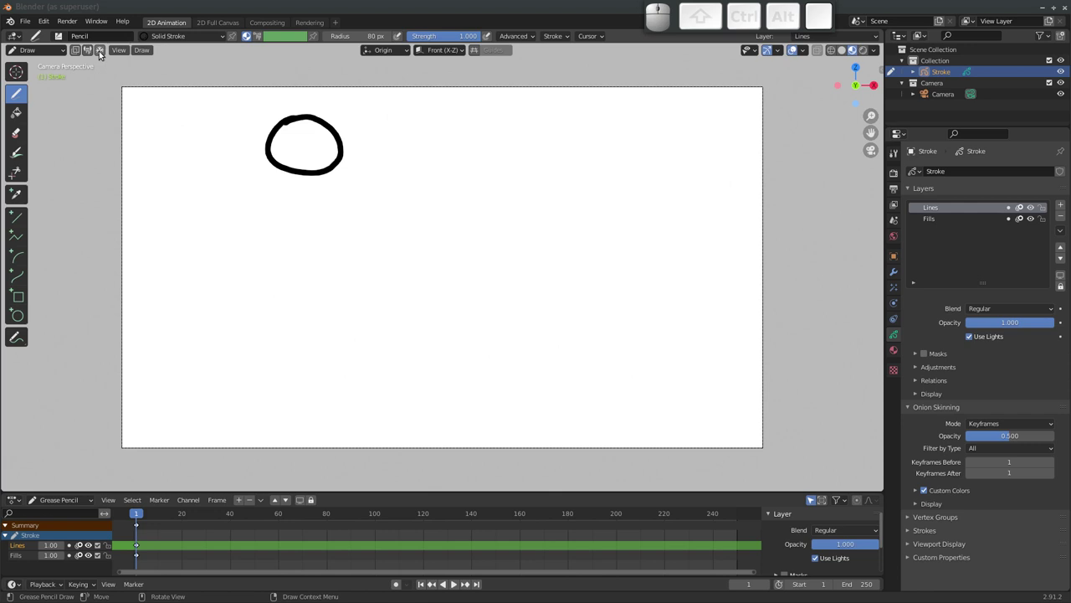
Delete the extra ball keyframes so only the frame-1 outline remains
left_click(102, 54)
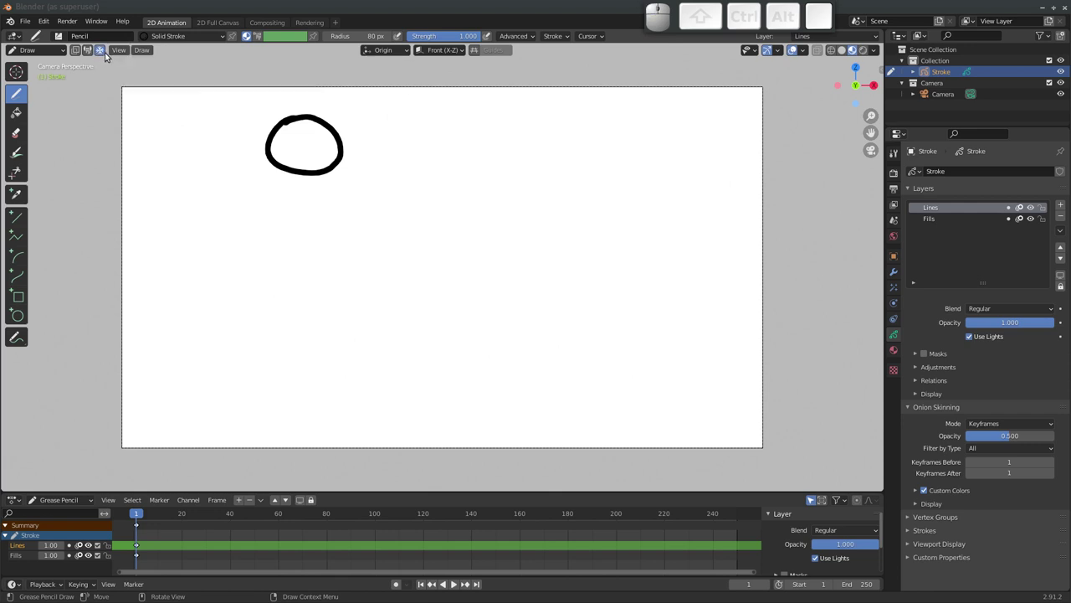
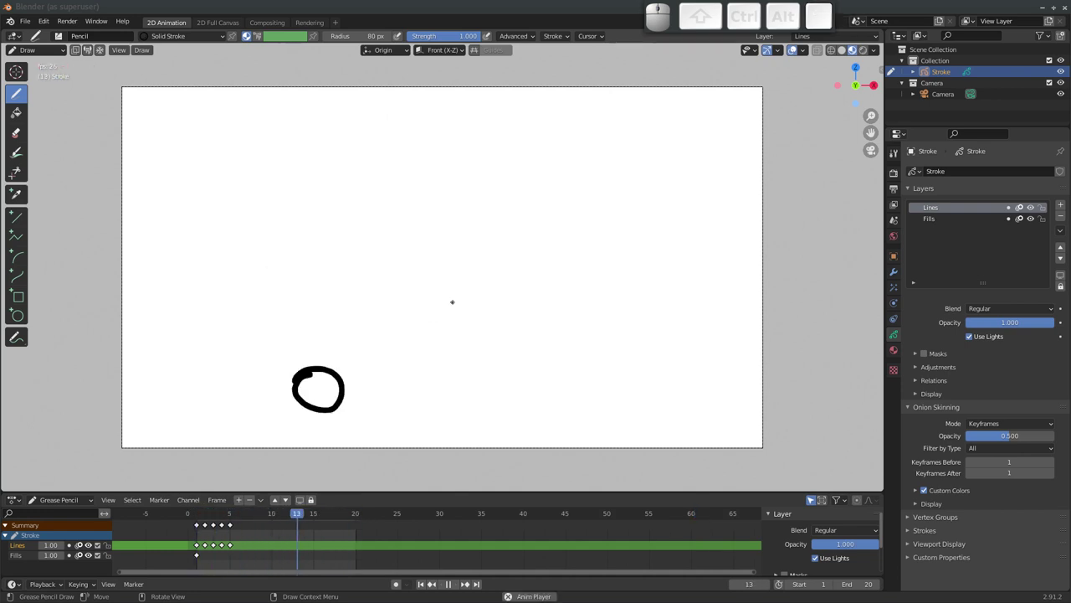
Stop playback and select all the ball keyframes in the Dope Sheet
key("space")
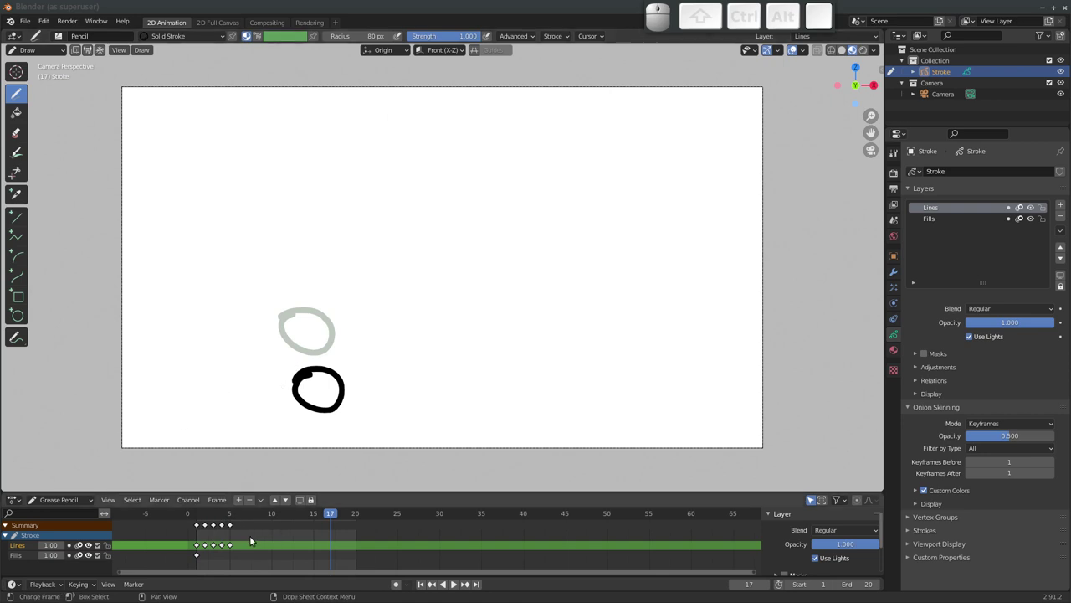
left_click_drag(246, 562, 156, 532)
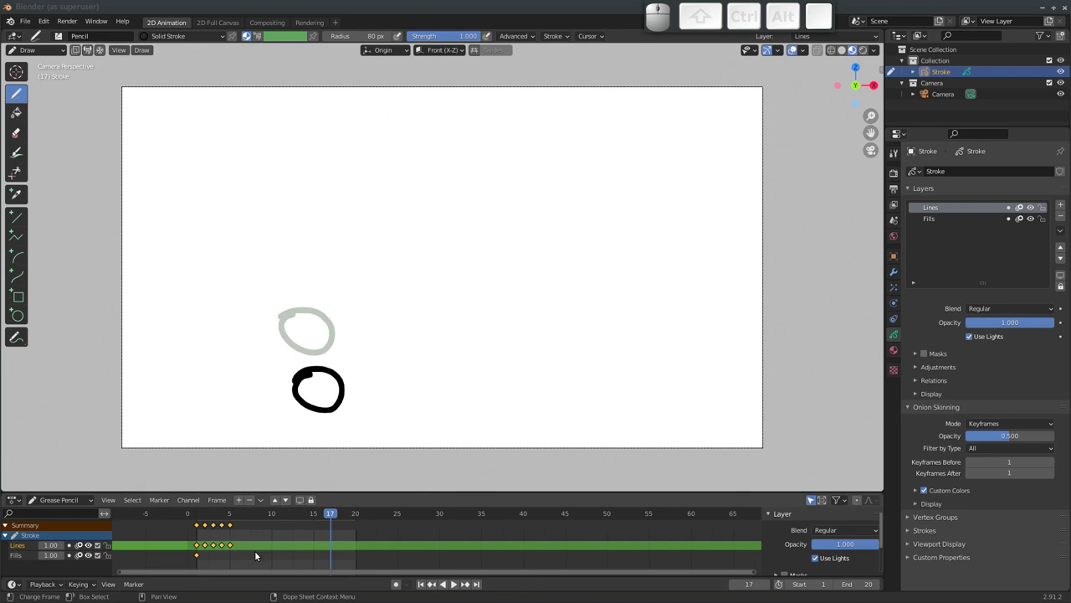
left_click_drag(249, 568, 229, 556)
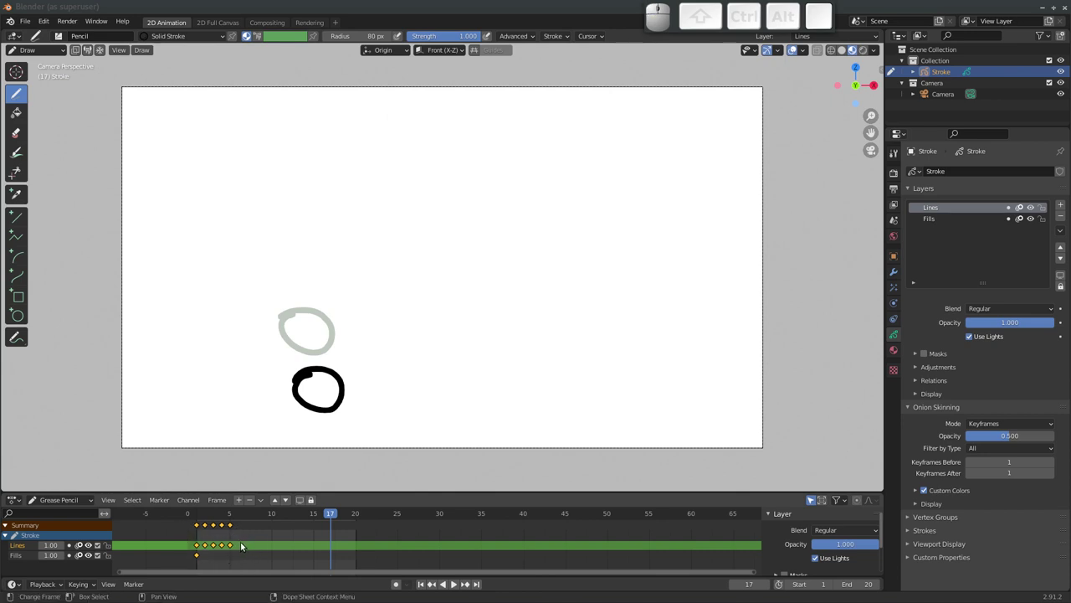
key("a")
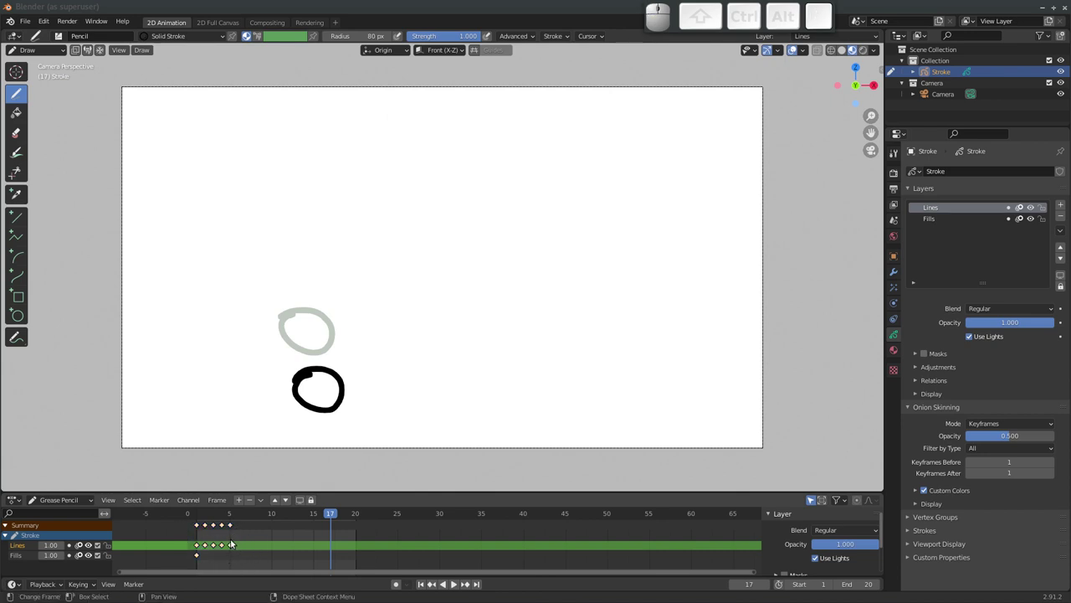
key("a")
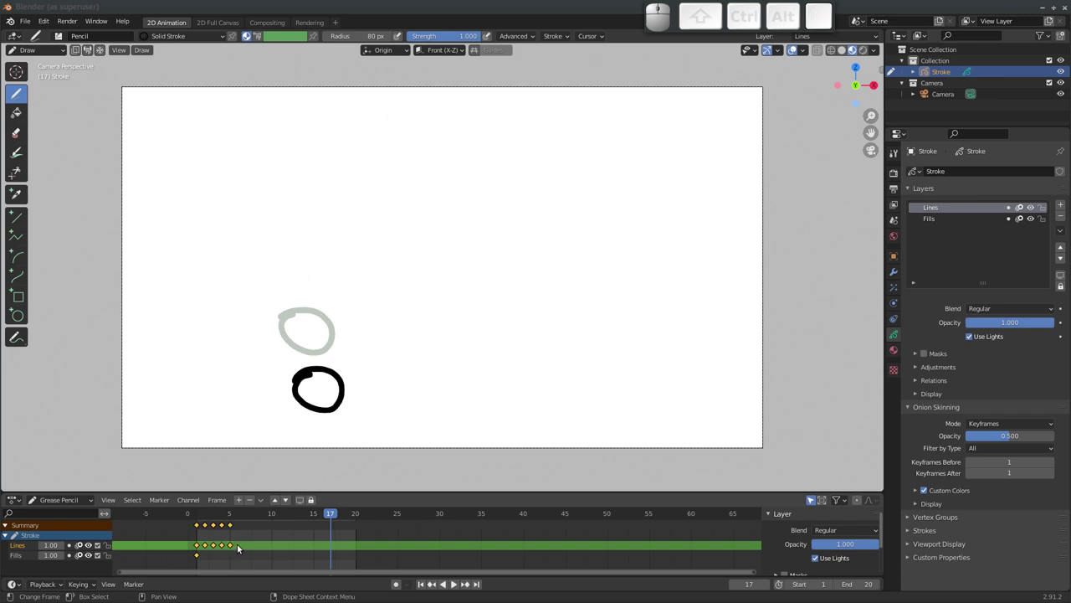
Delete the selected keyframes, leaving the canvas and timeline empty
key("Delete")
left_click(225, 544)
left_click(225, 515)
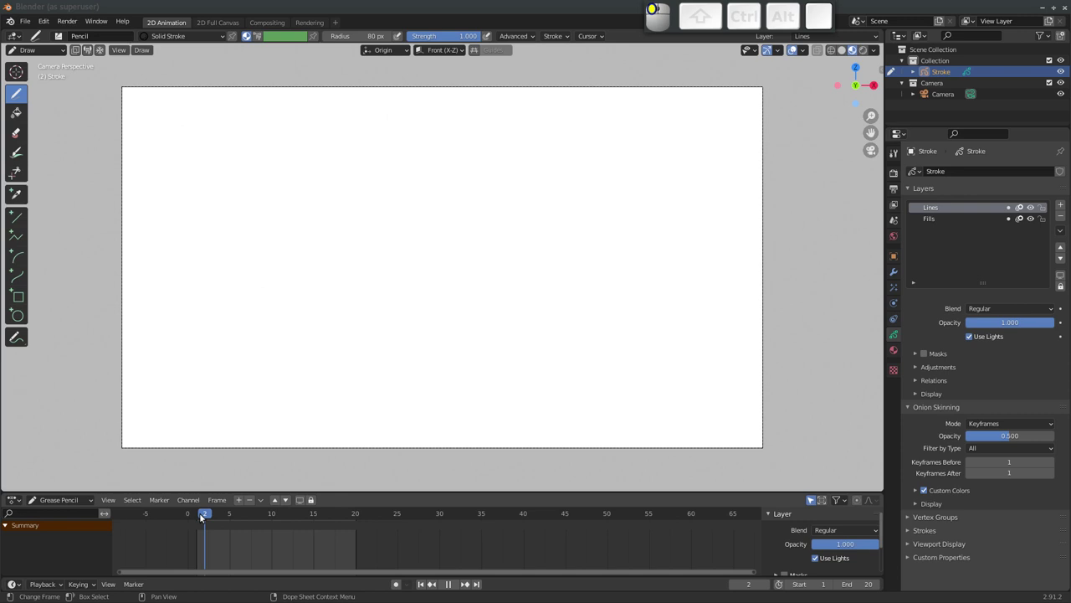
Draw a straight black line near the upper left of the canvas
left_click_drag(227, 507, 227, 507)
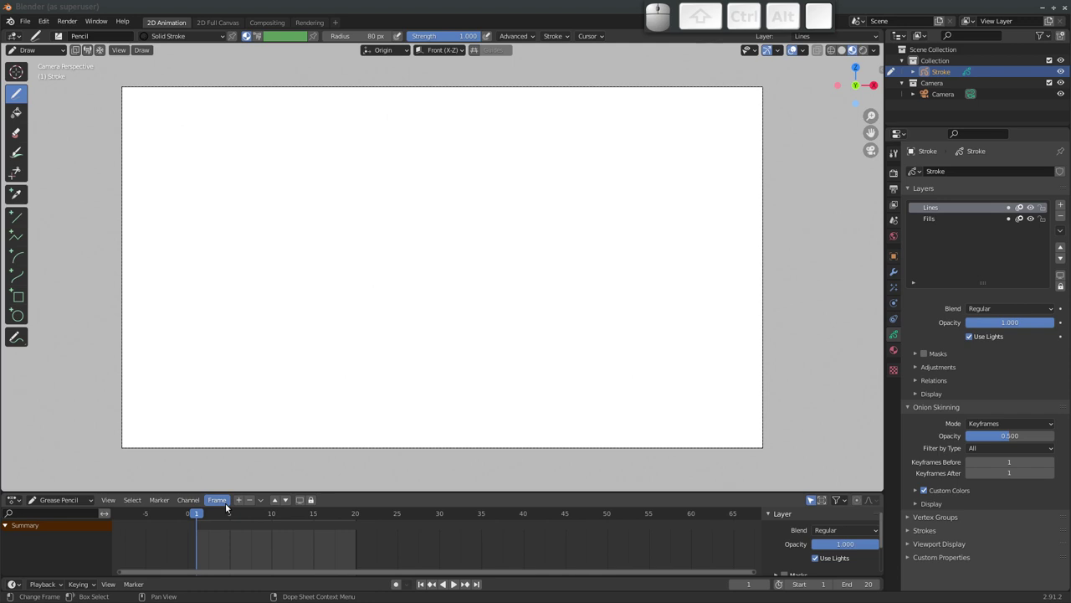
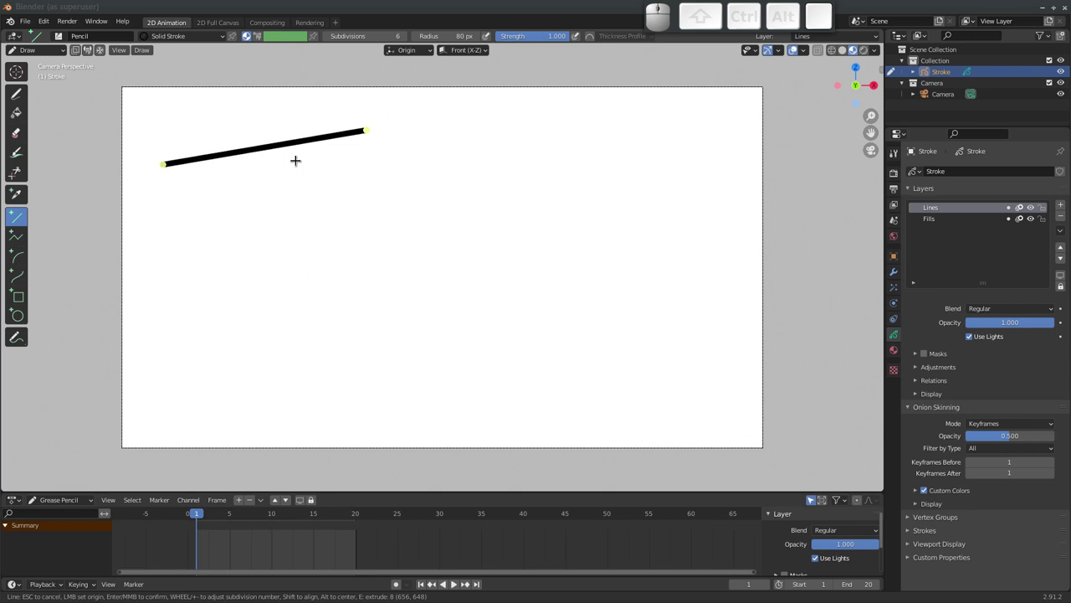
key("Return")
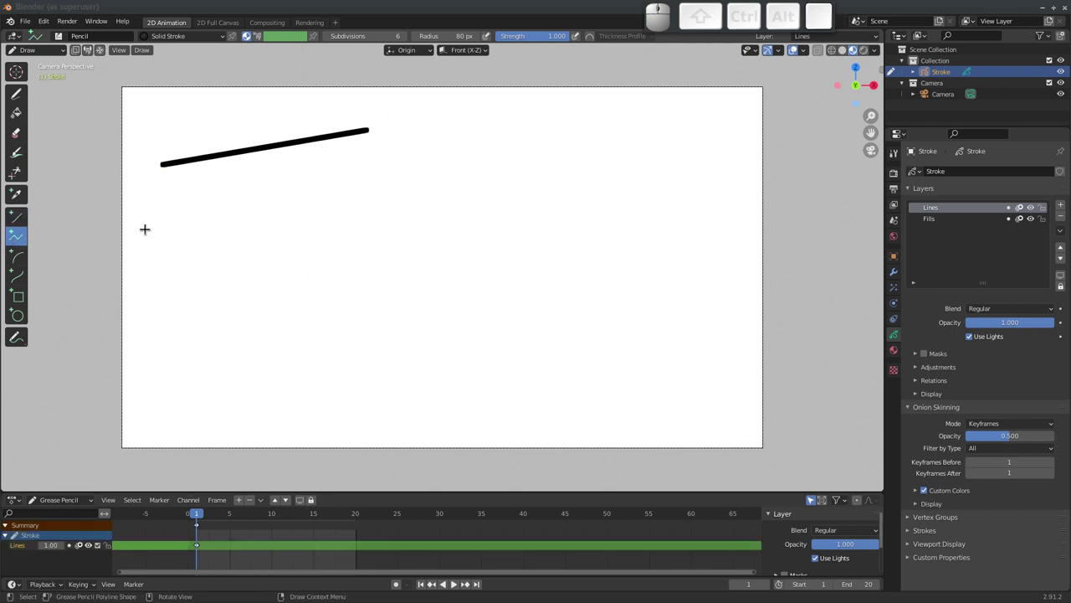
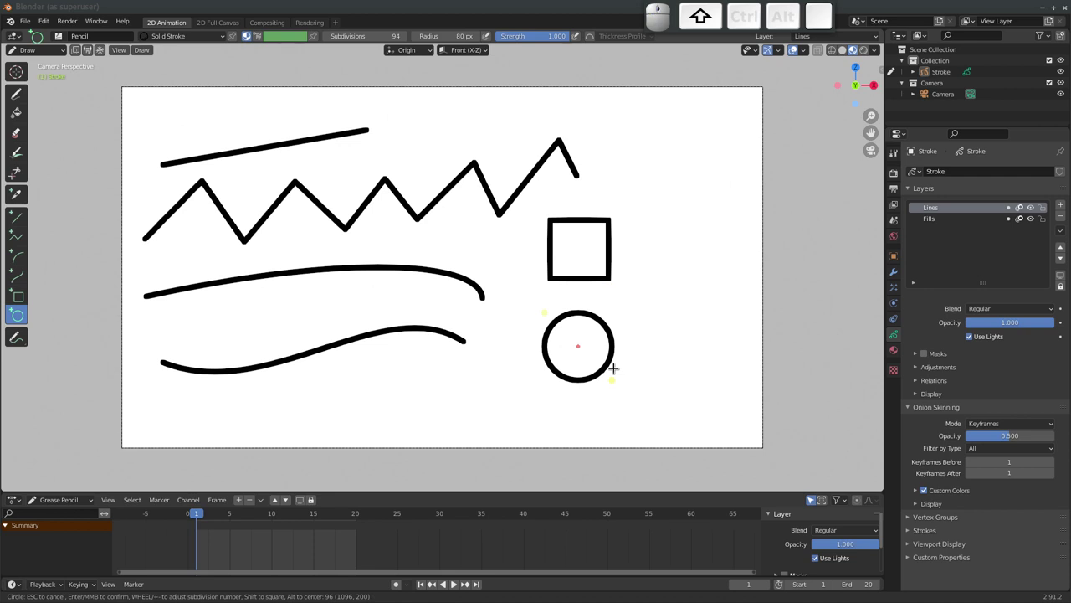
Activate the Fills layer with the Solid Fill material and the Fill tool for closed areas
key("Return")
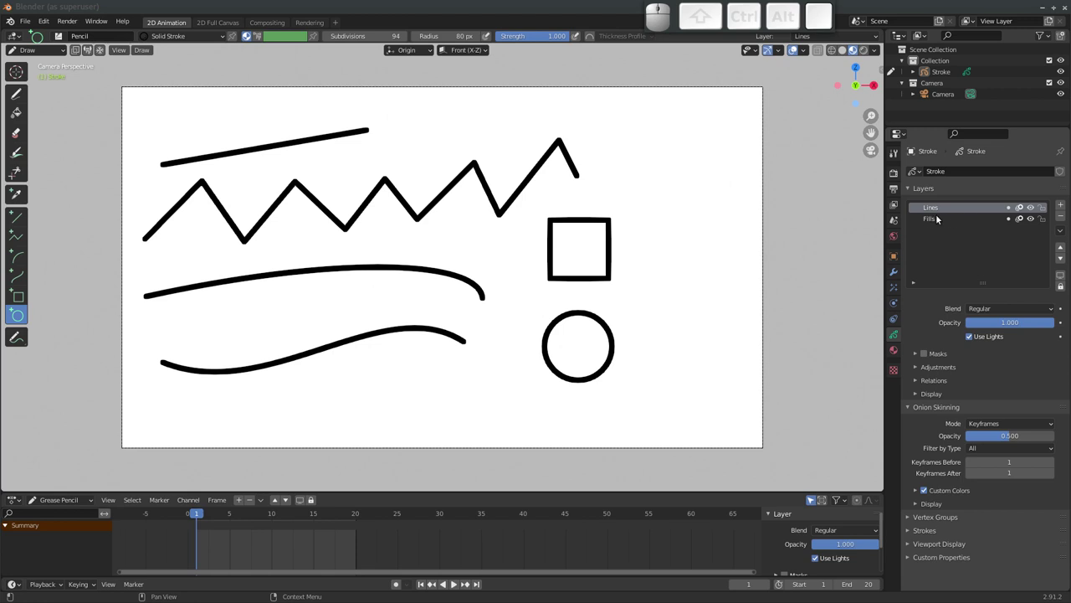
left_click(943, 219)
left_click(895, 355)
left_click(938, 200)
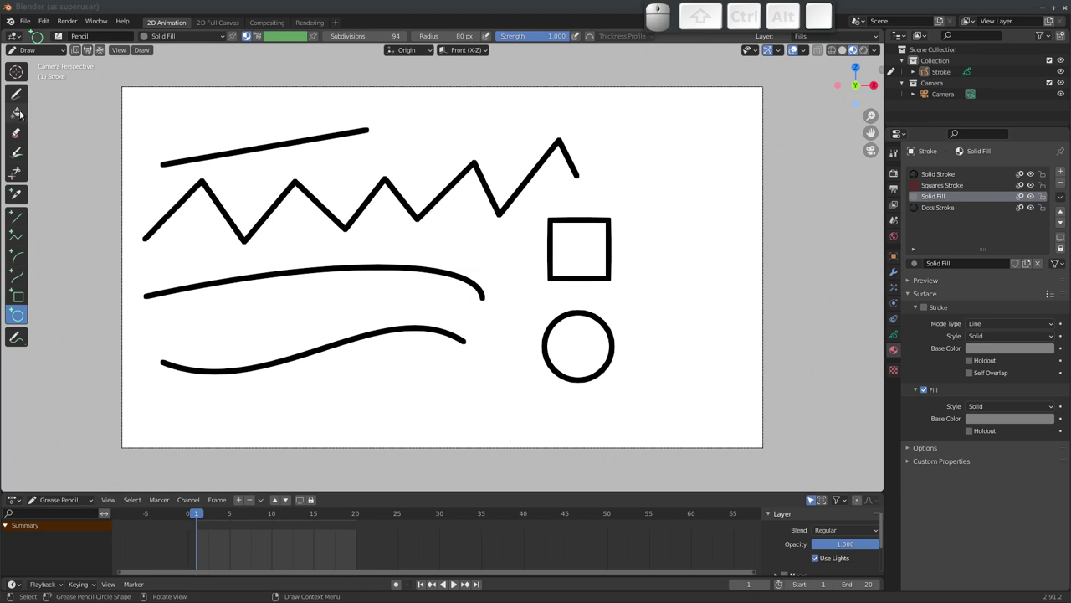
left_click(21, 113)
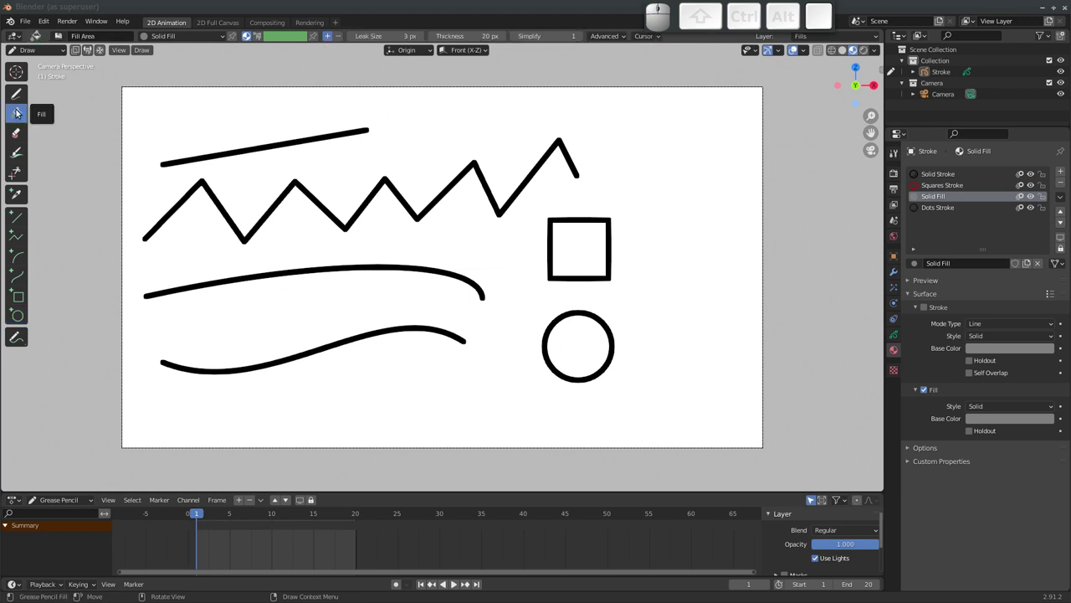
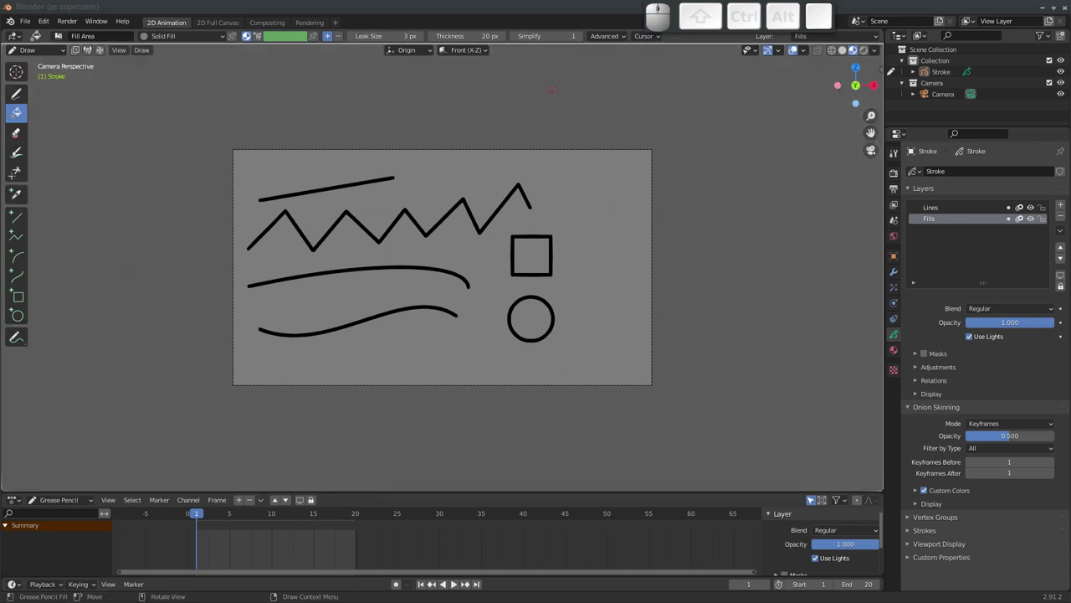
Undo the grey fill so the square is only outlined again
key("ctrl+z")
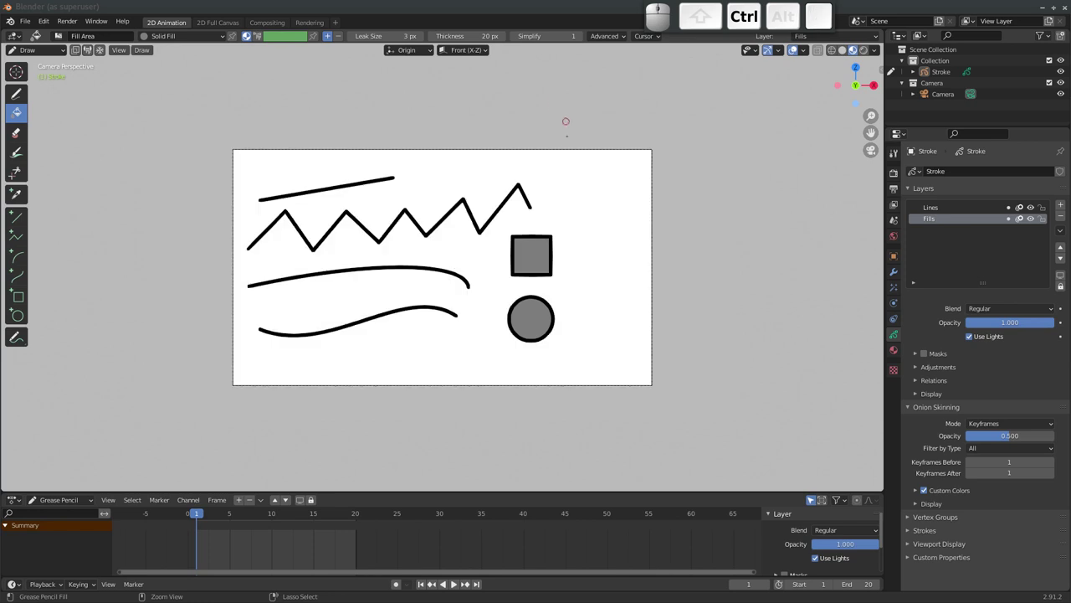
key("ctrl+z")
key("ctrl+z")
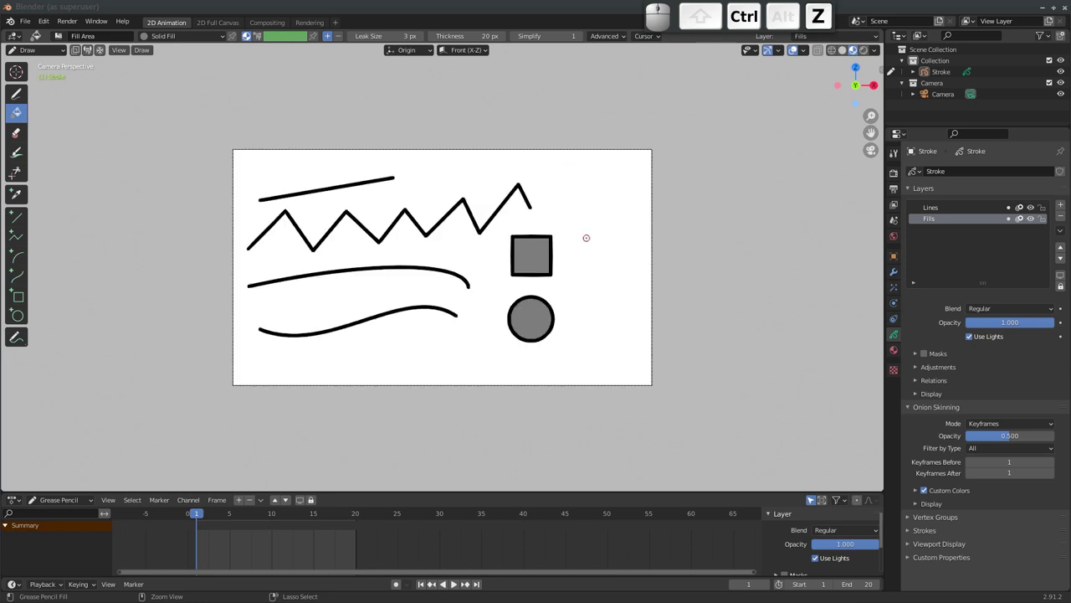
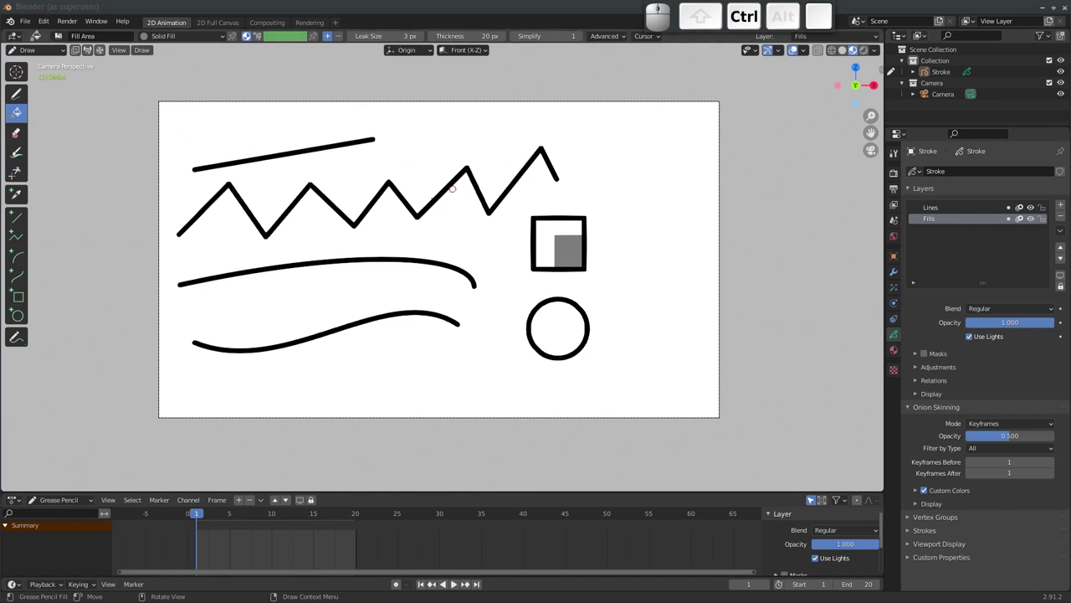
key("ctrl+z")
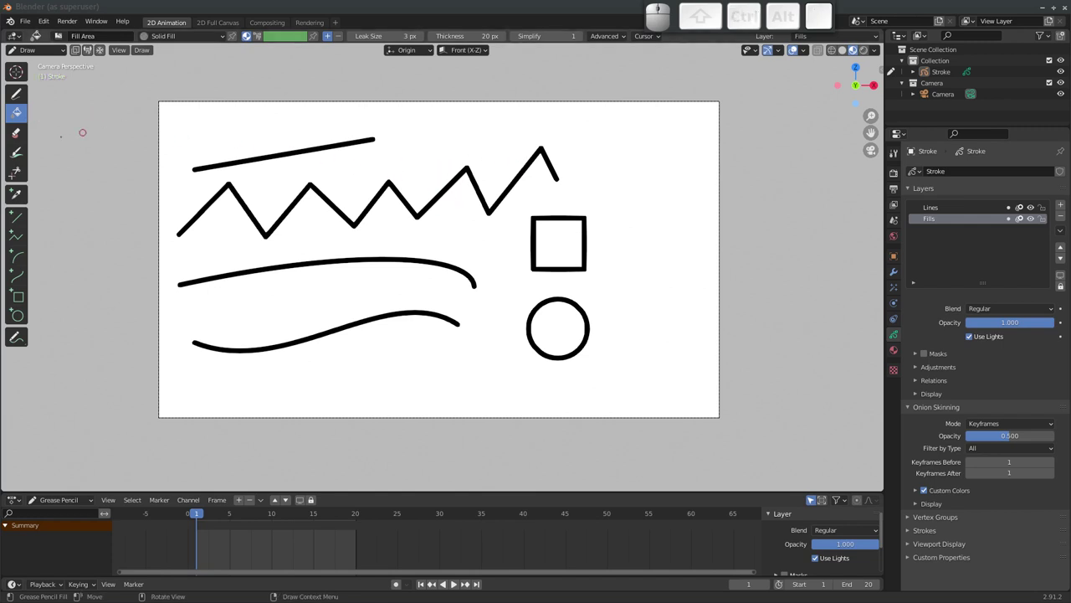
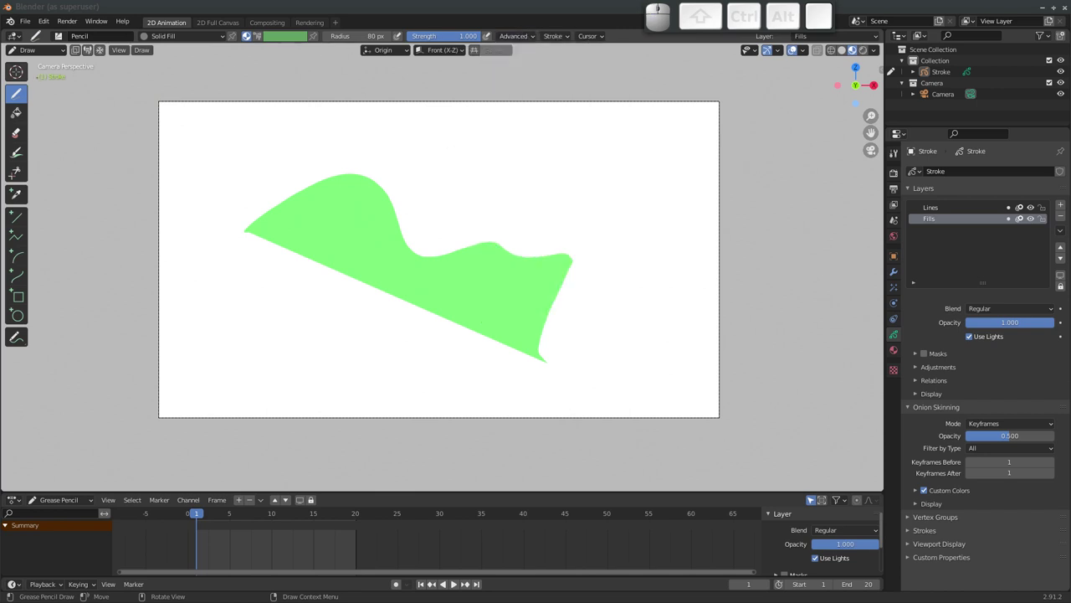
Review the header Stroke settings and switch Post-Processing smoothing off
left_click(563, 39)
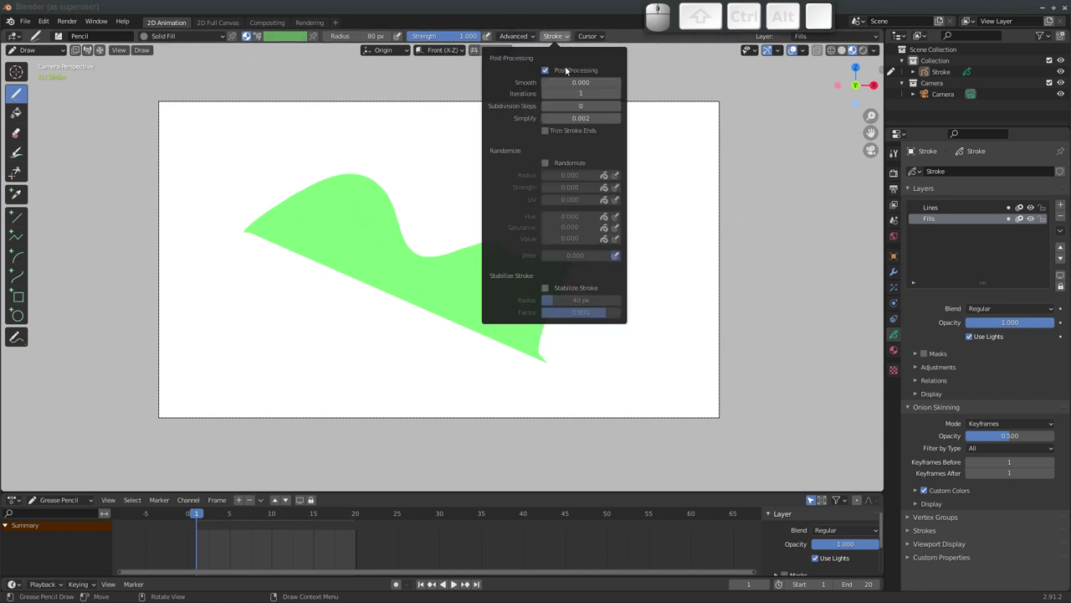
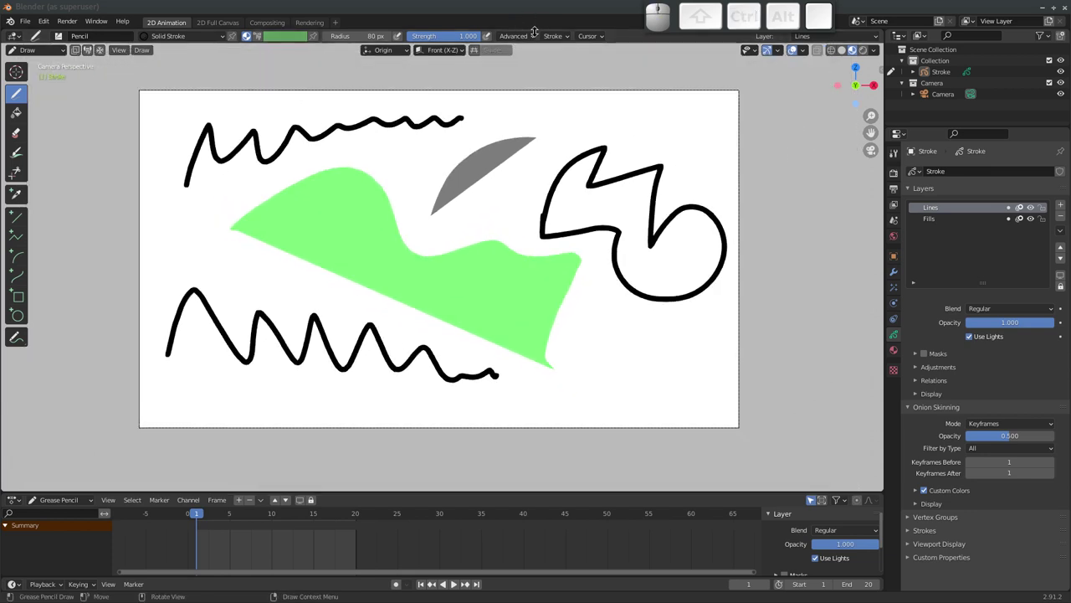
left_click(567, 35)
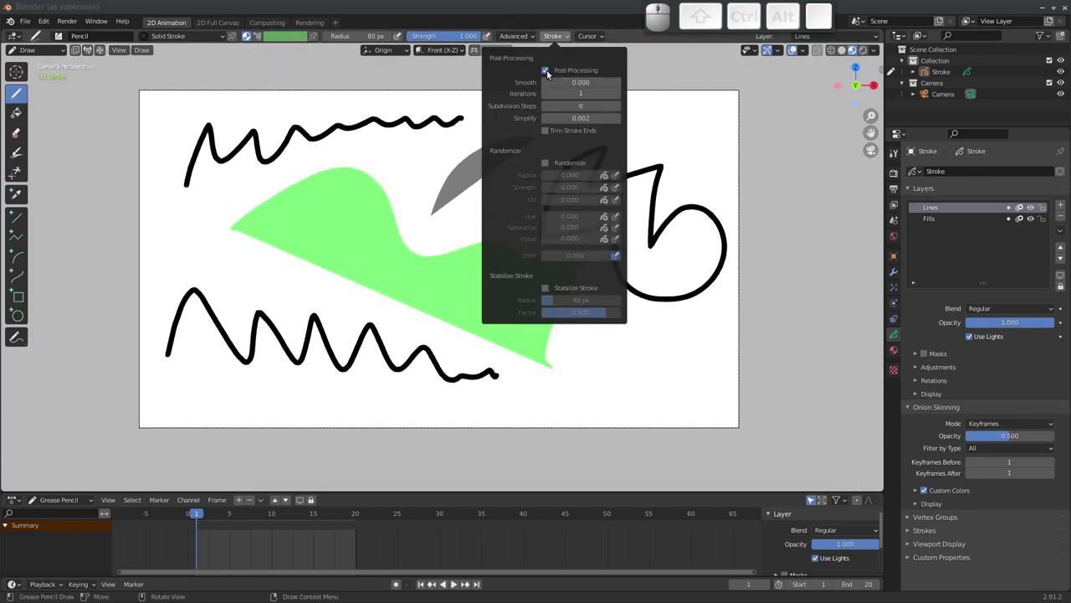
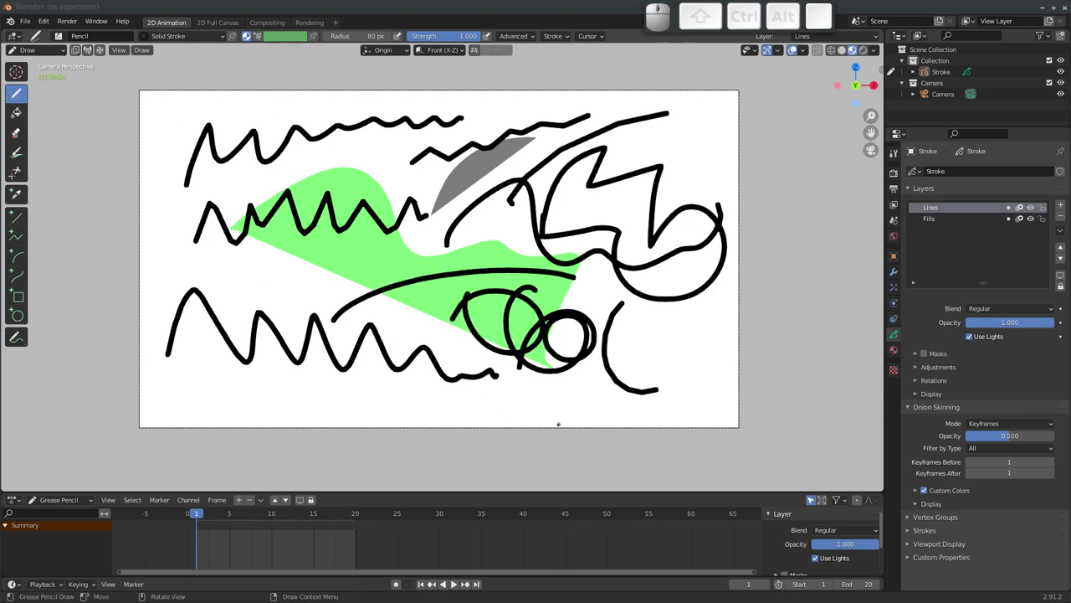
left_click(563, 41)
left_click(547, 73)
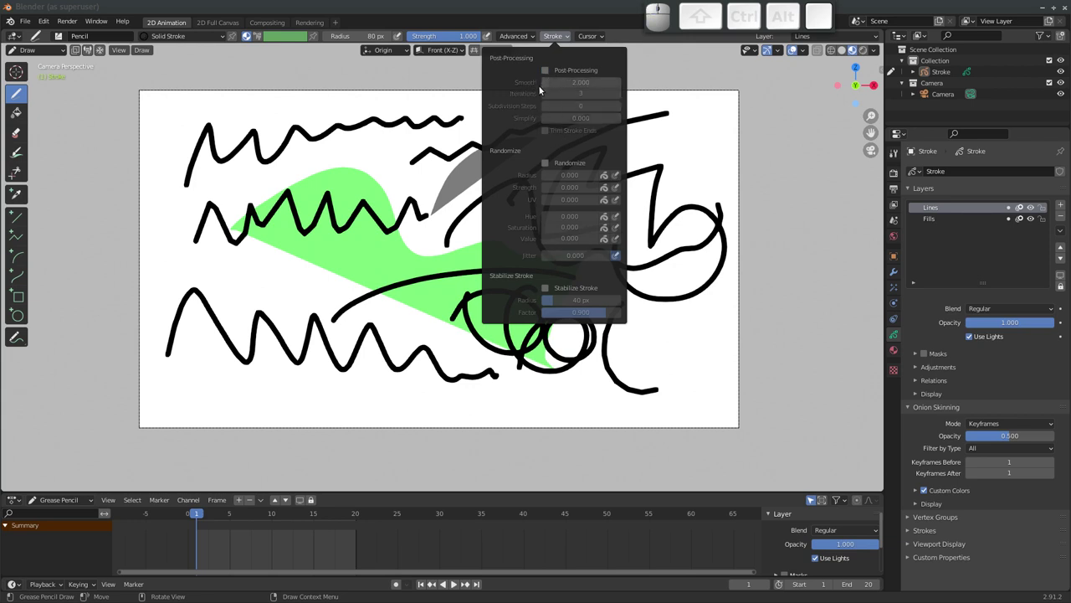
left_click(544, 165)
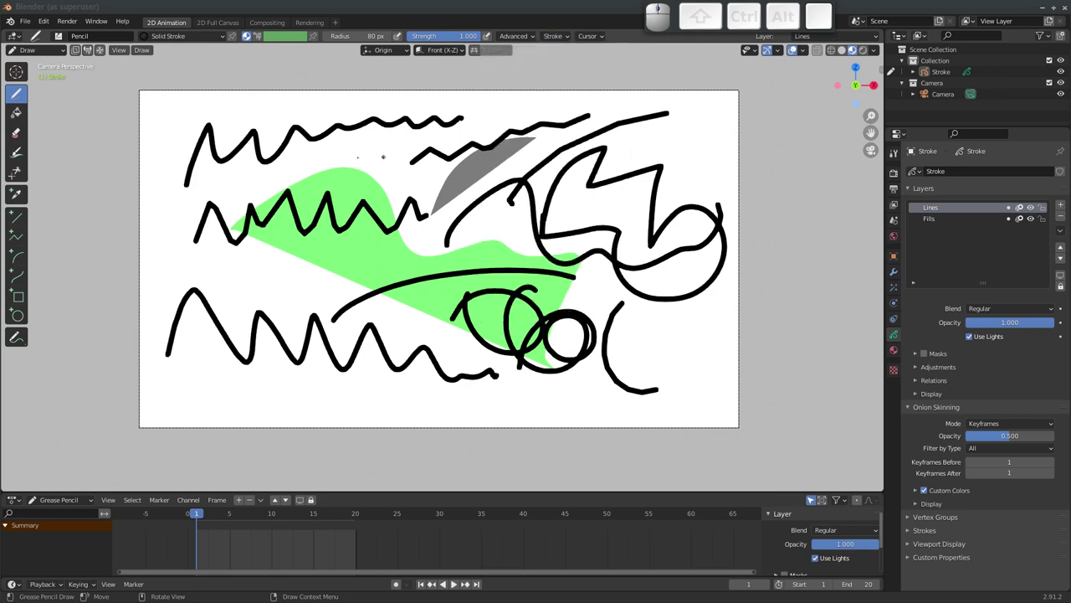
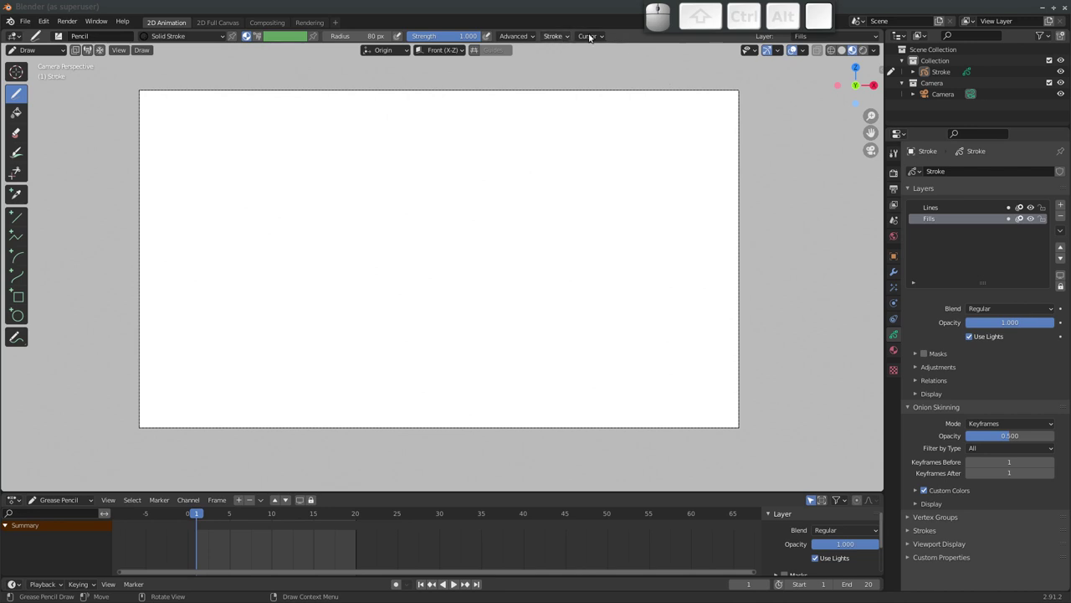
Review the Stroke settings dropdown and switch stroke randomization off
left_click(593, 37)
scroll("up", 3)
left_click(569, 41)
scroll("up", 3)
left_click(568, 38)
left_click(551, 167)
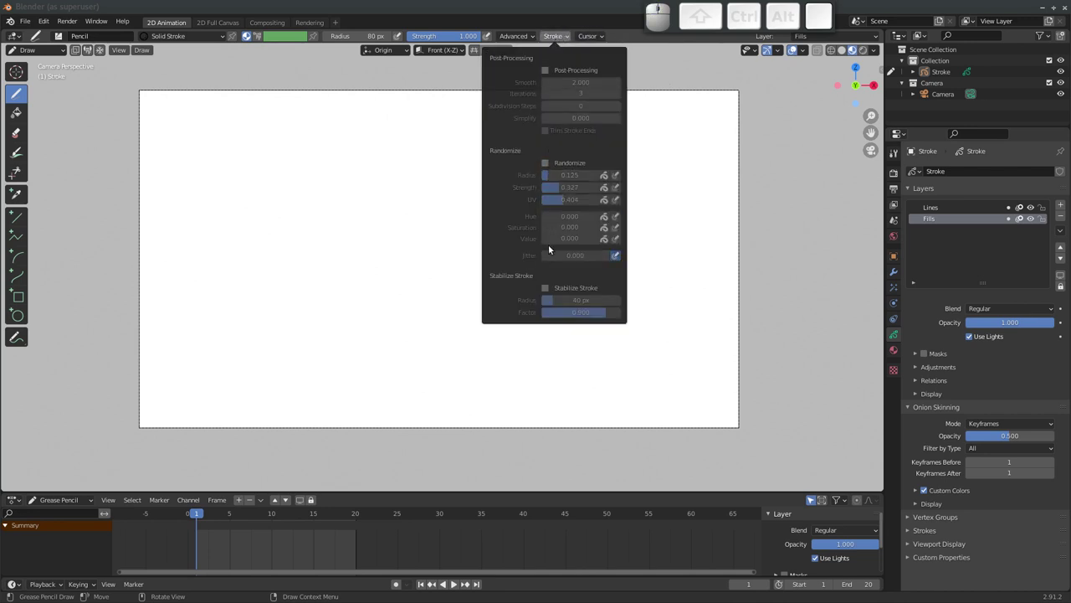
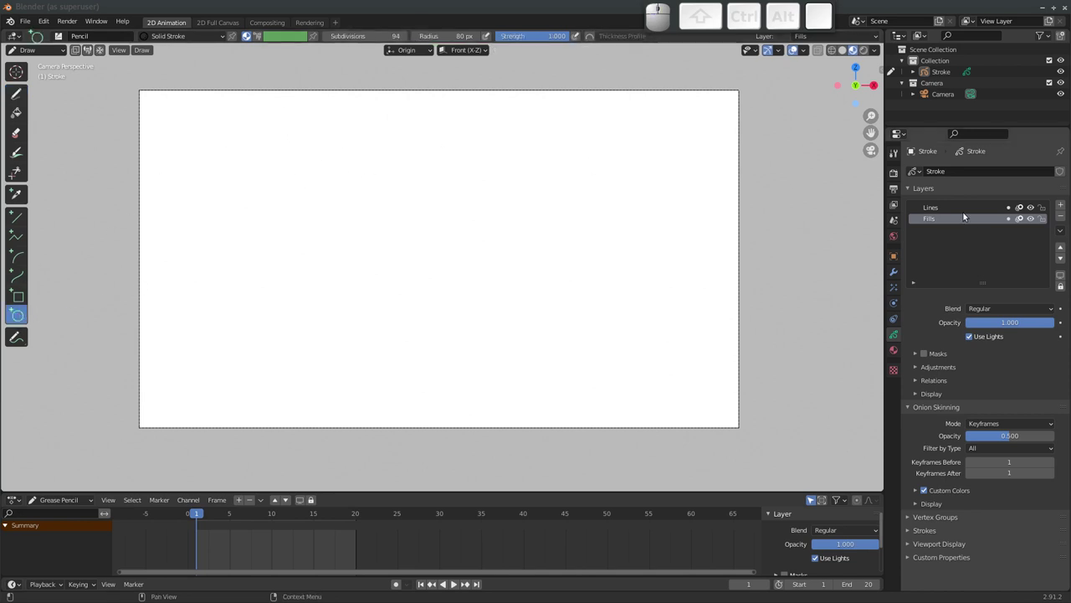
Activate the Lines layer, switch to the Fill tool and start editing the Solid Fill material colour
left_click(954, 211)
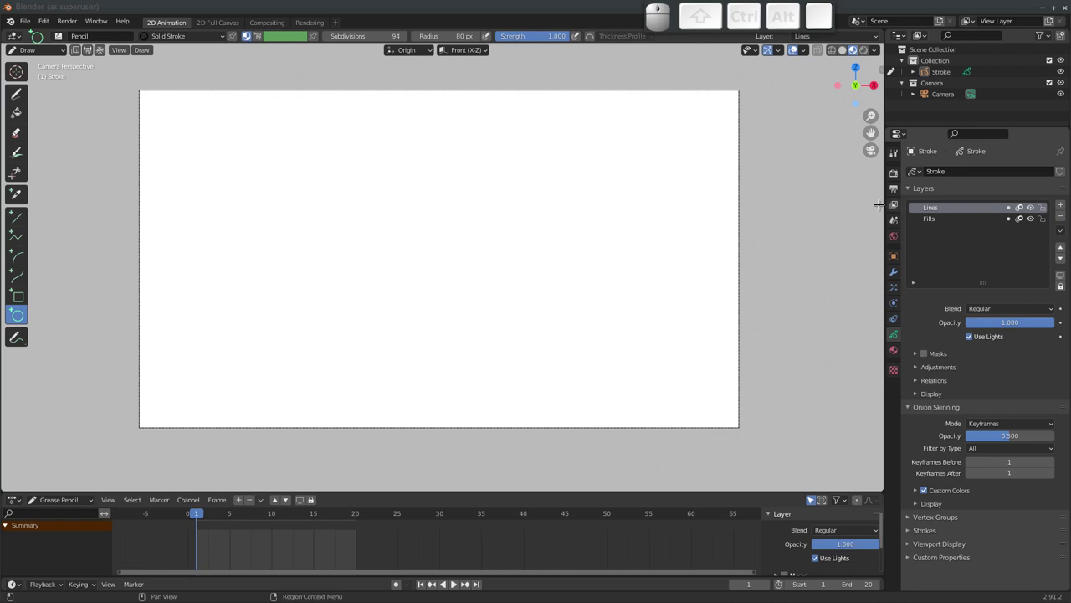
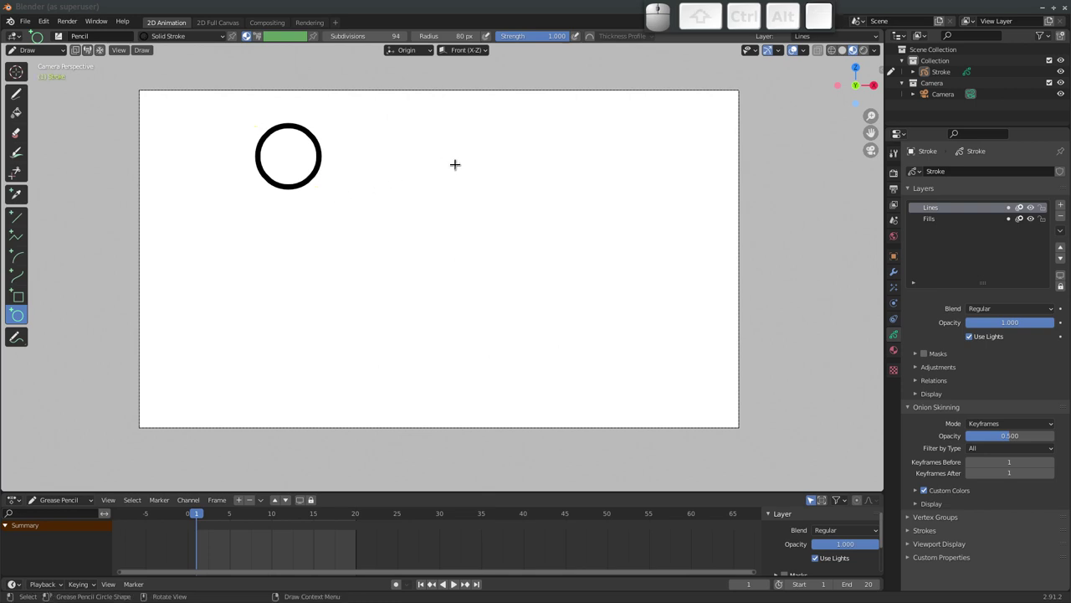
left_click(23, 117)
left_click(898, 351)
Set the Solid Fill material's base colour to dark red on the colour wheel
left_click(944, 201)
left_click(1019, 421)
left_click_drag(1002, 309, 852, 396)
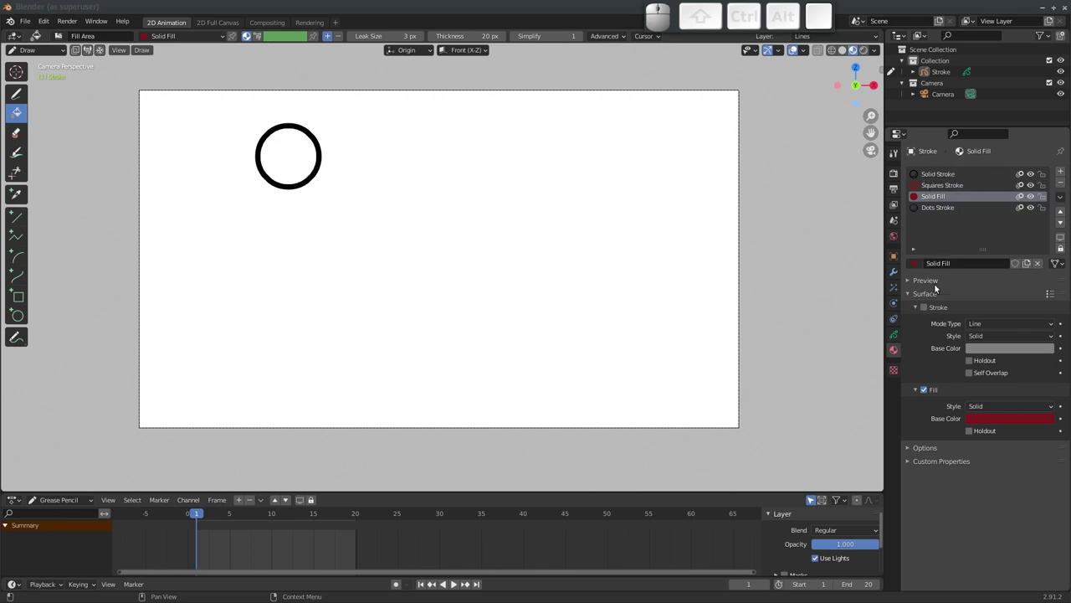
left_click(927, 309)
left_click(927, 311)
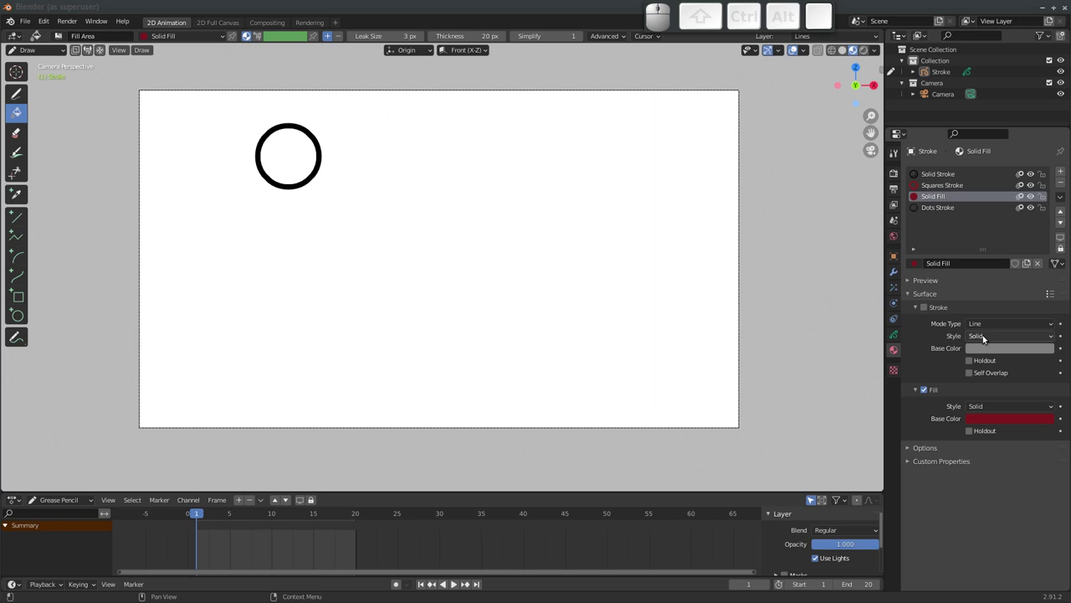
Try Dots and Squares mode on Solid Stroke, return it to Line, and reselect Solid Fill
left_click(956, 176)
left_click_drag(992, 328, 980, 352)
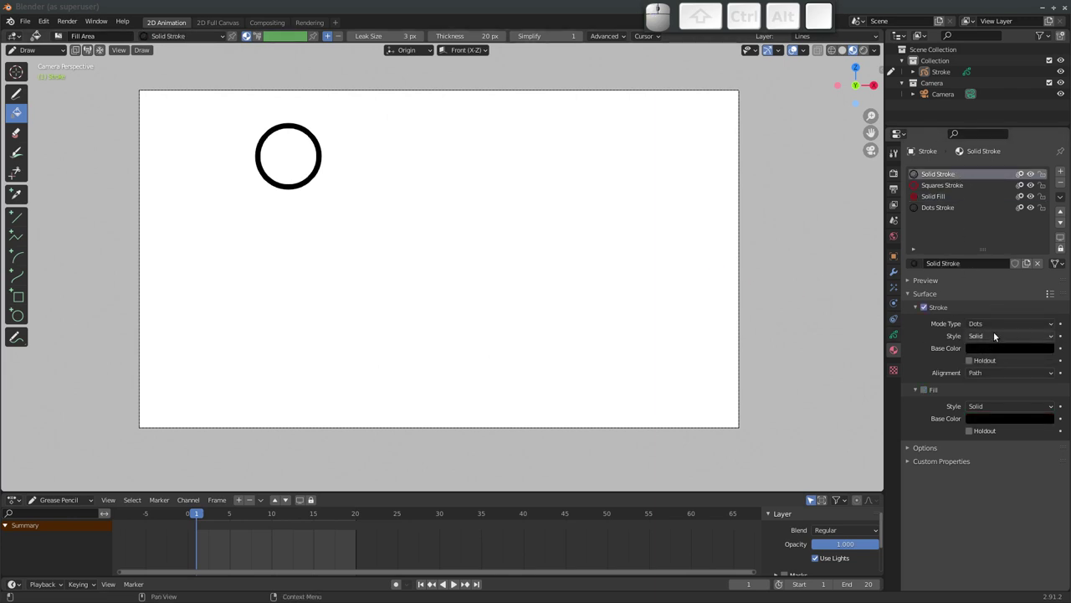
left_click(995, 339)
left_click(1000, 325)
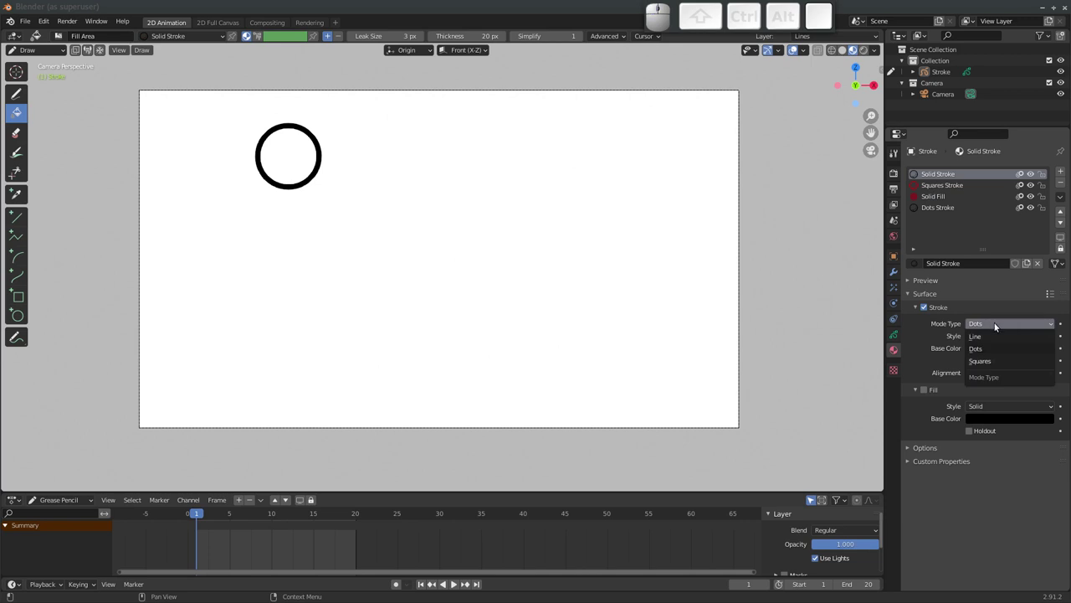
left_click(995, 362)
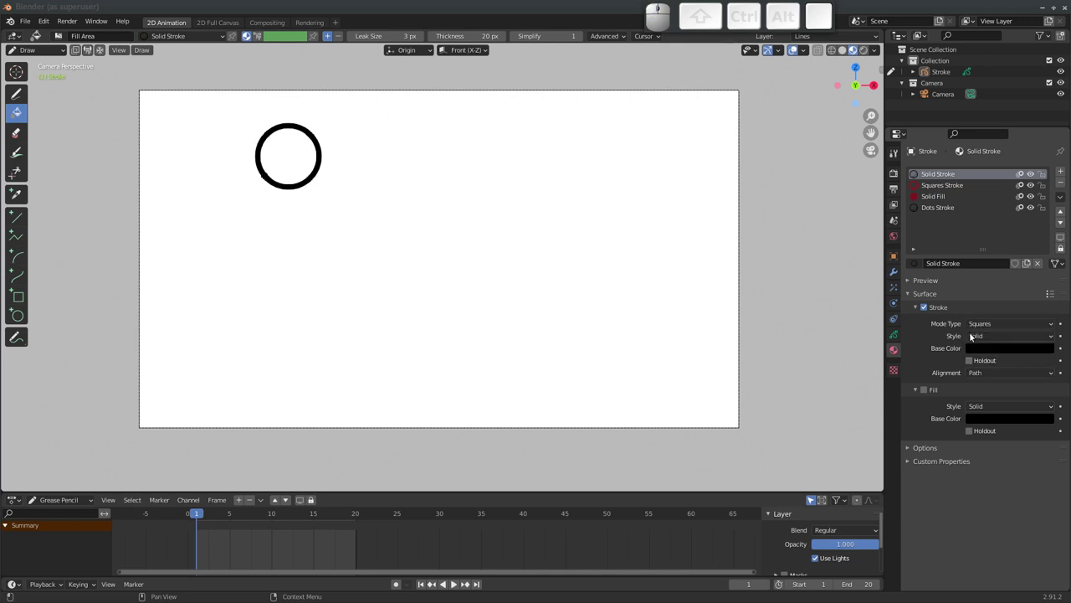
left_click_drag(993, 323, 921, 304)
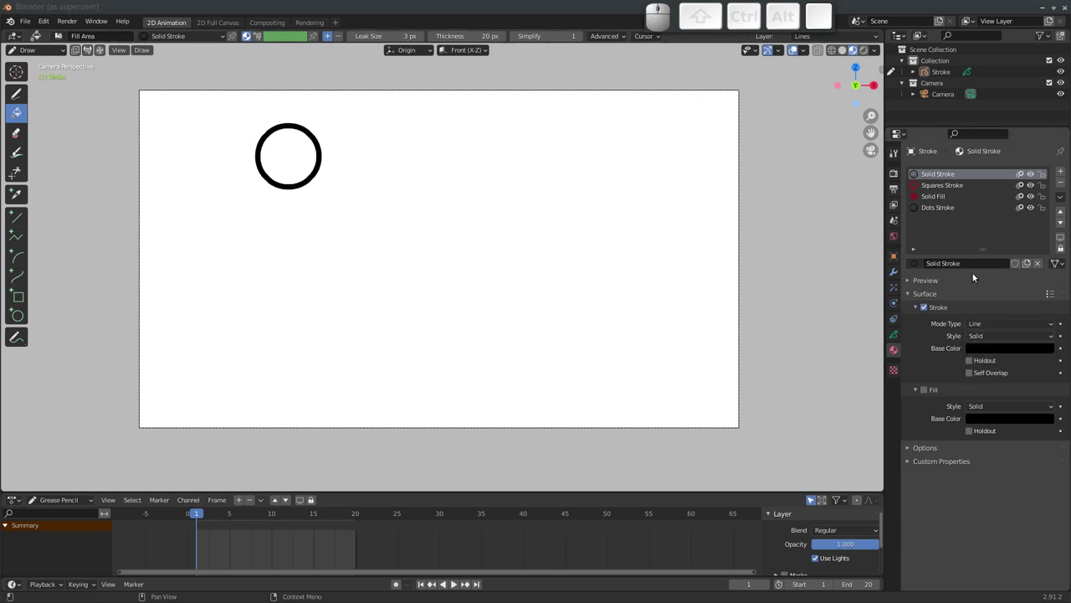
left_click(938, 200)
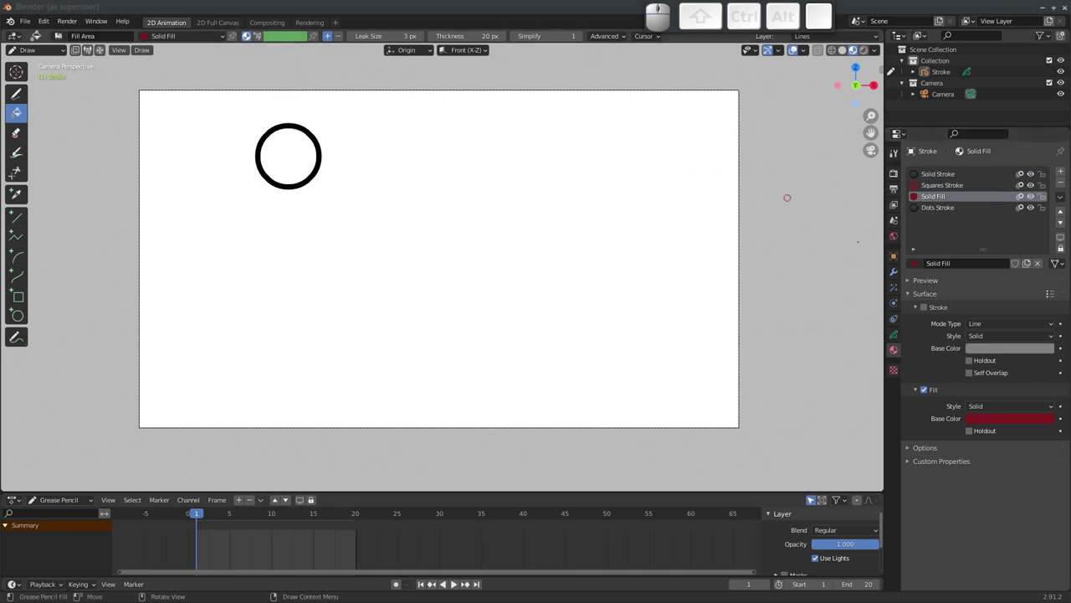
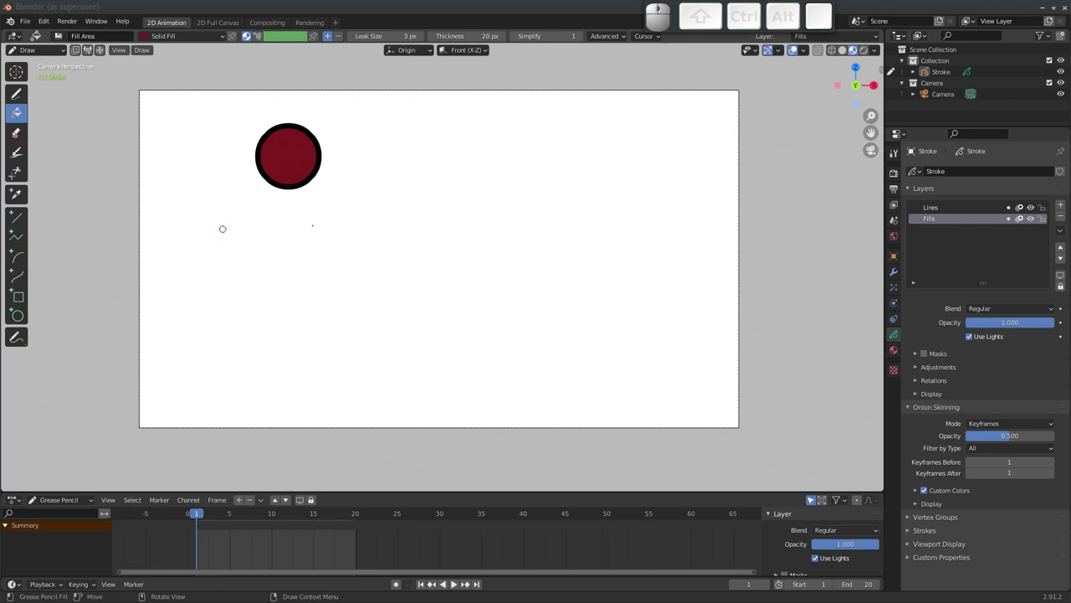
Select the Stroke object and switch it into Edit Mode
left_click(943, 75)
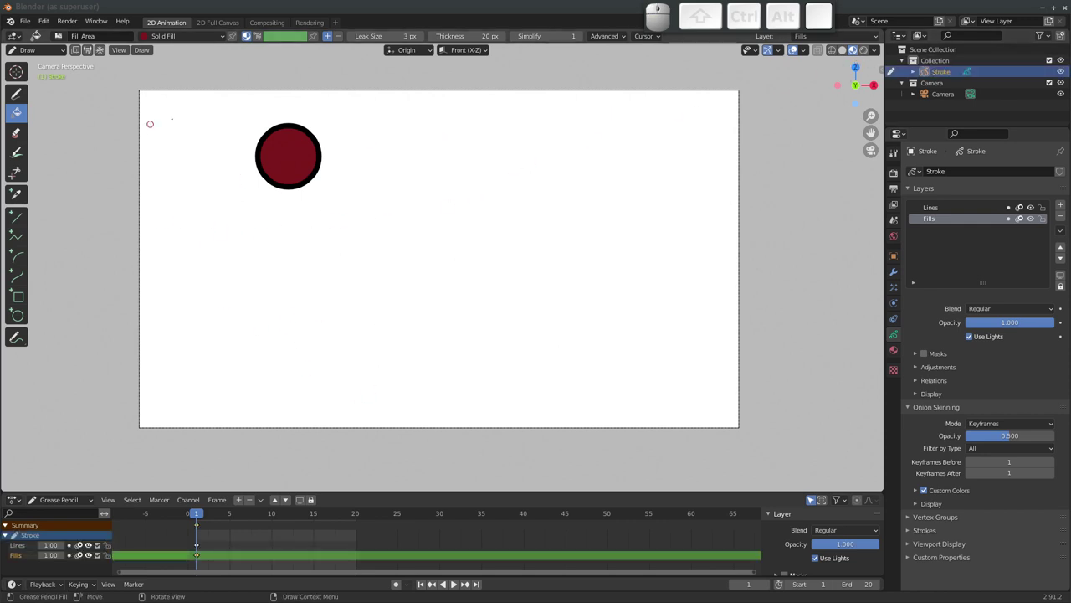
left_click(56, 53)
left_click(51, 80)
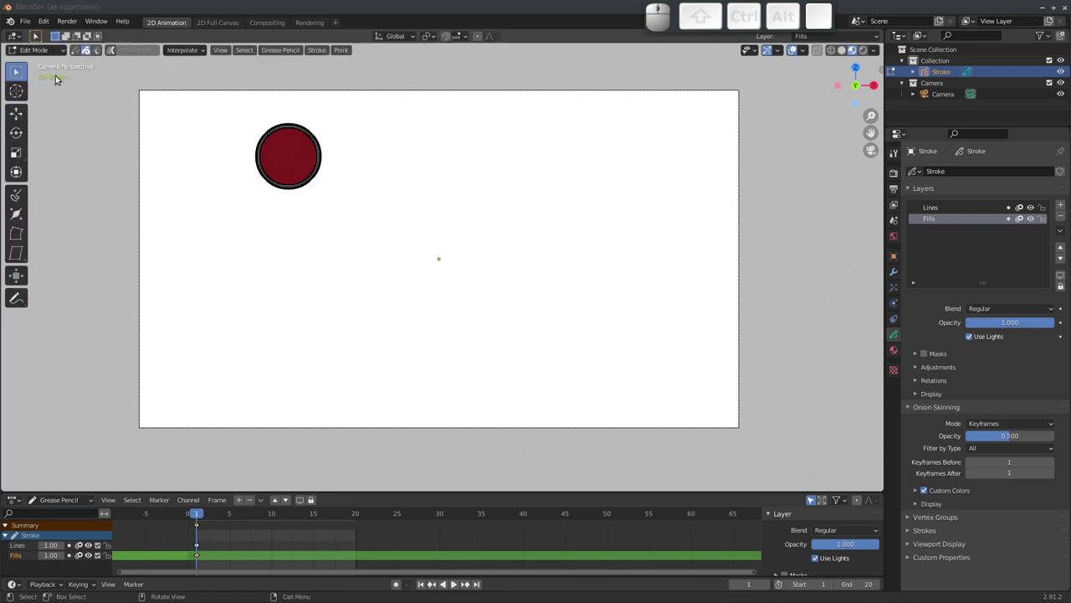
left_click(75, 55)
Box-select every point of the red ball and make the Lines layer active
left_click_drag(227, 108, 365, 240)
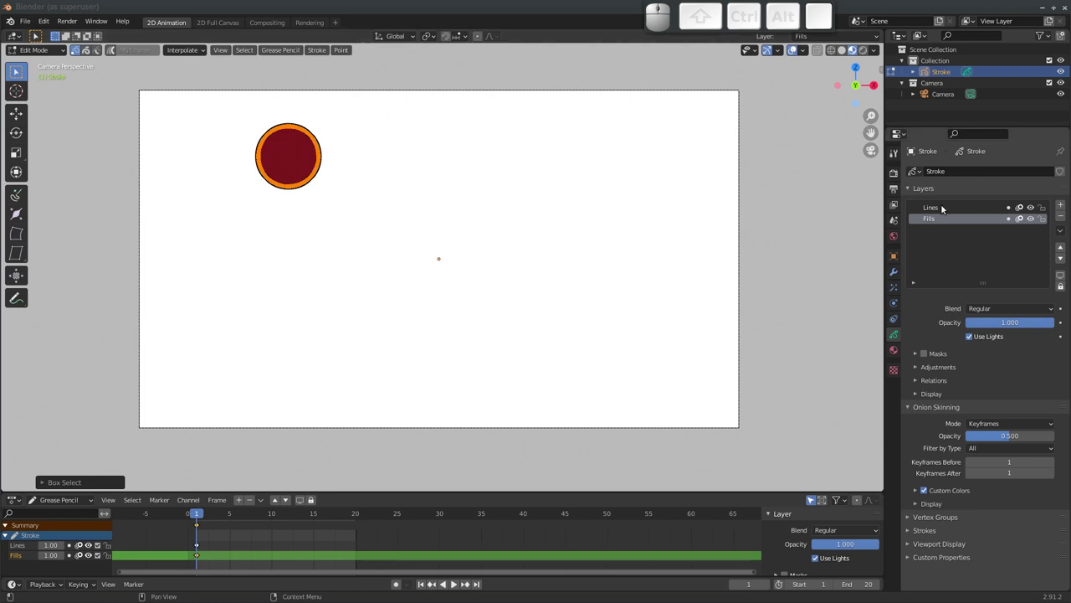
left_click(950, 208)
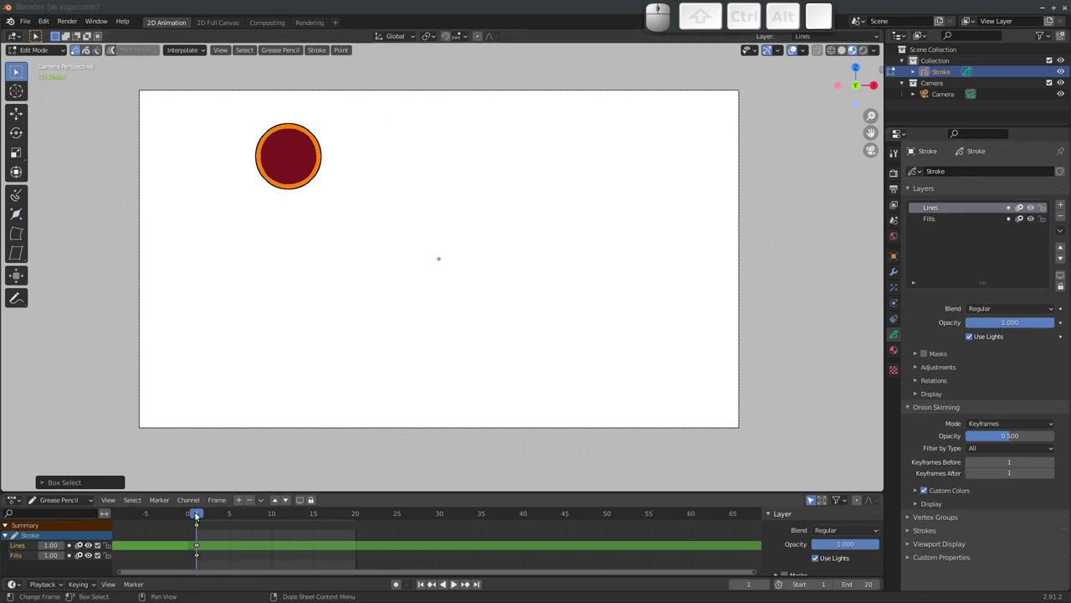
At frame 10, move the ball down near the bottom of the frame
left_click_drag(200, 519, 278, 445)
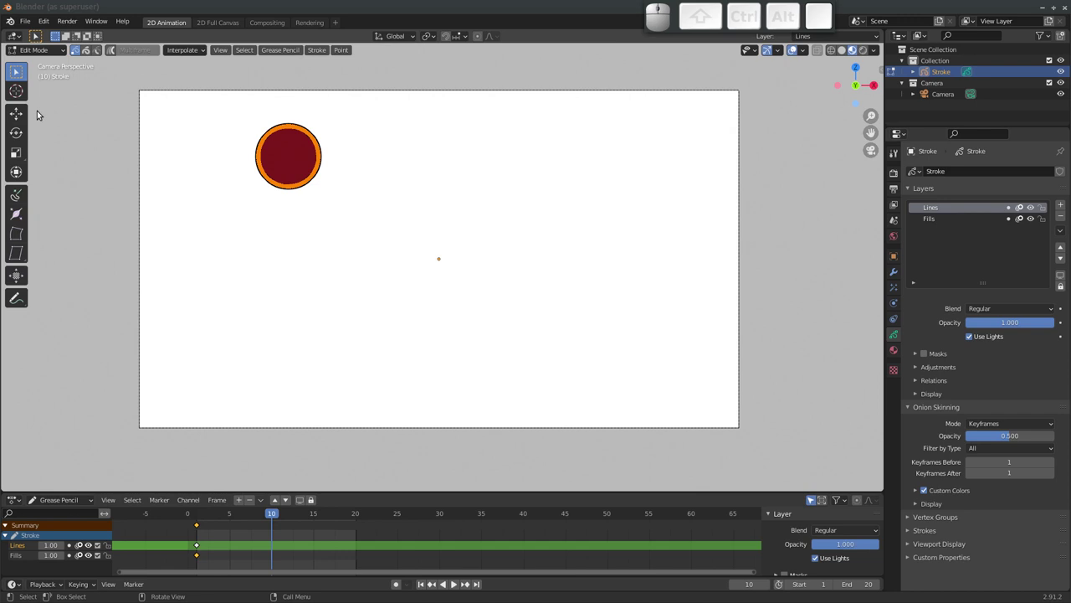
left_click(18, 116)
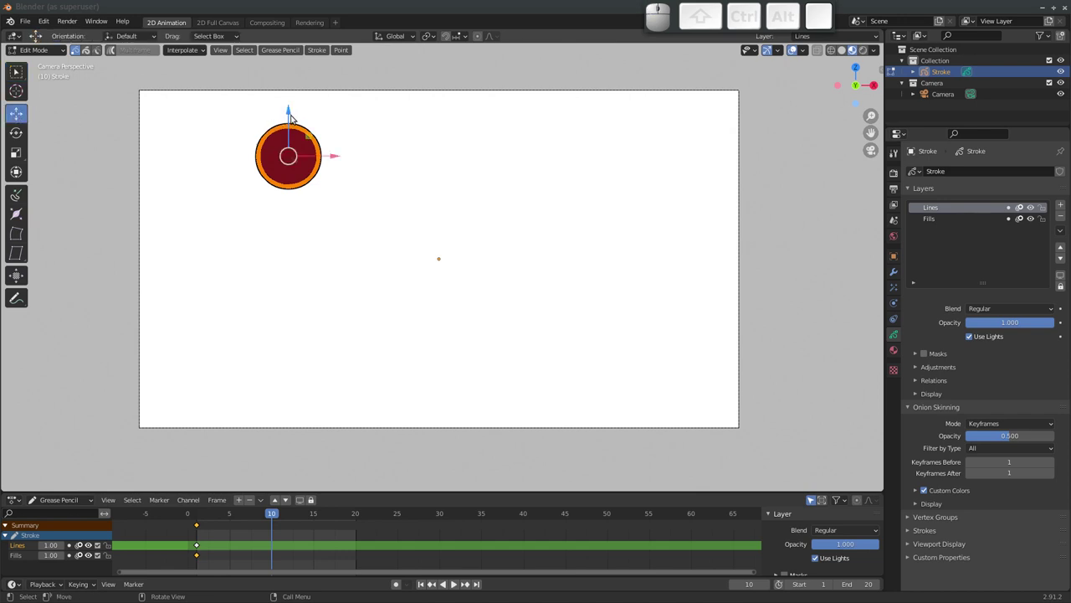
left_click_drag(291, 117, 329, 362)
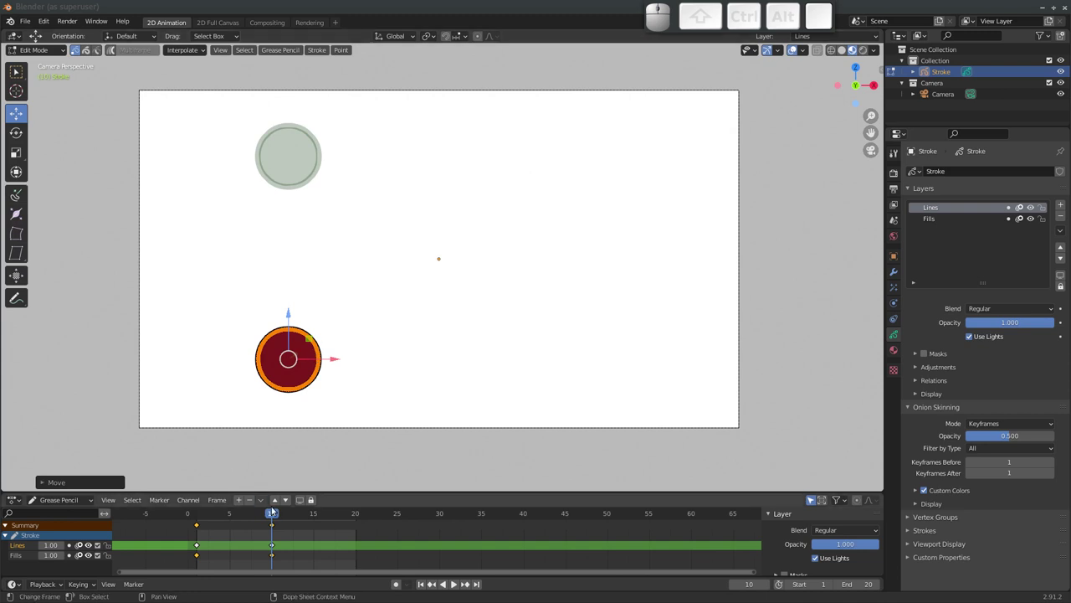
Duplicate the frame-1 keyframes to frame 20, then scrub to frame 5 and play
left_click_drag(274, 515, 277, 514)
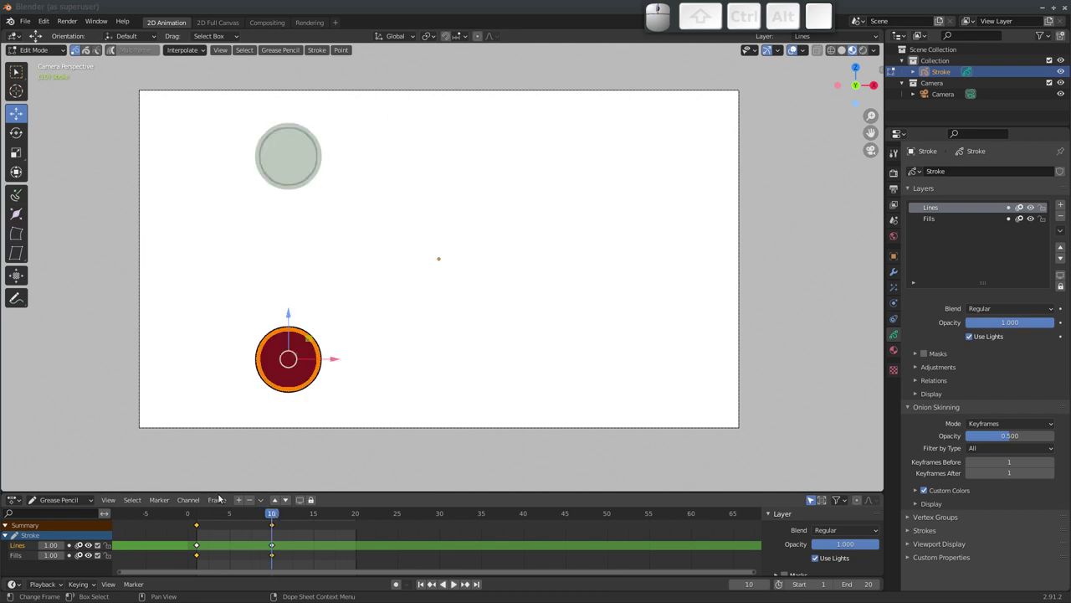
left_click(199, 526)
left_click_drag(210, 523, 190, 535)
left_click_drag(165, 563, 209, 542)
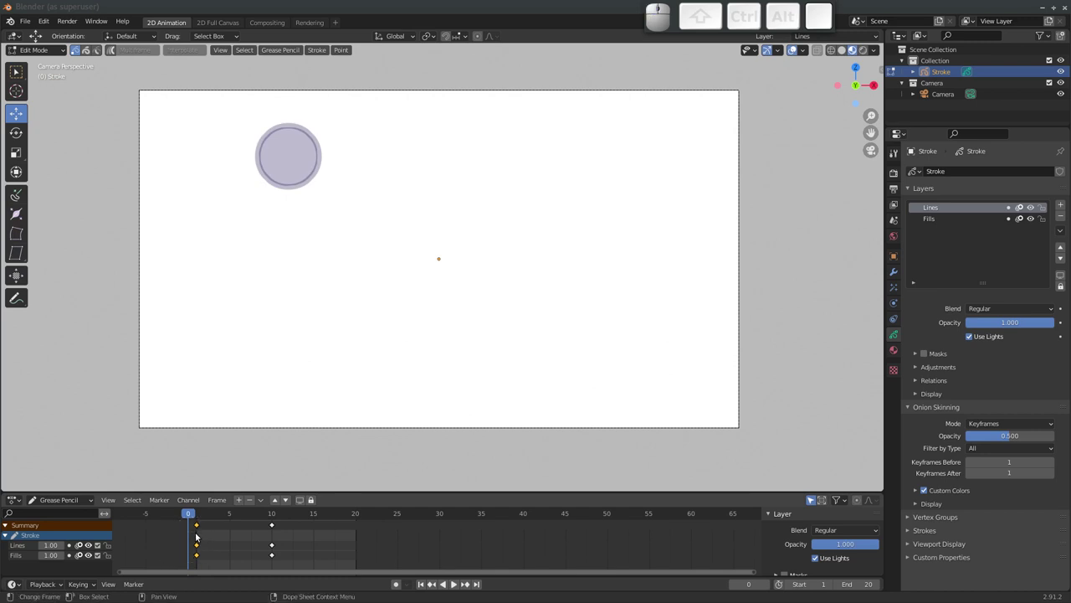
key("shift+d")
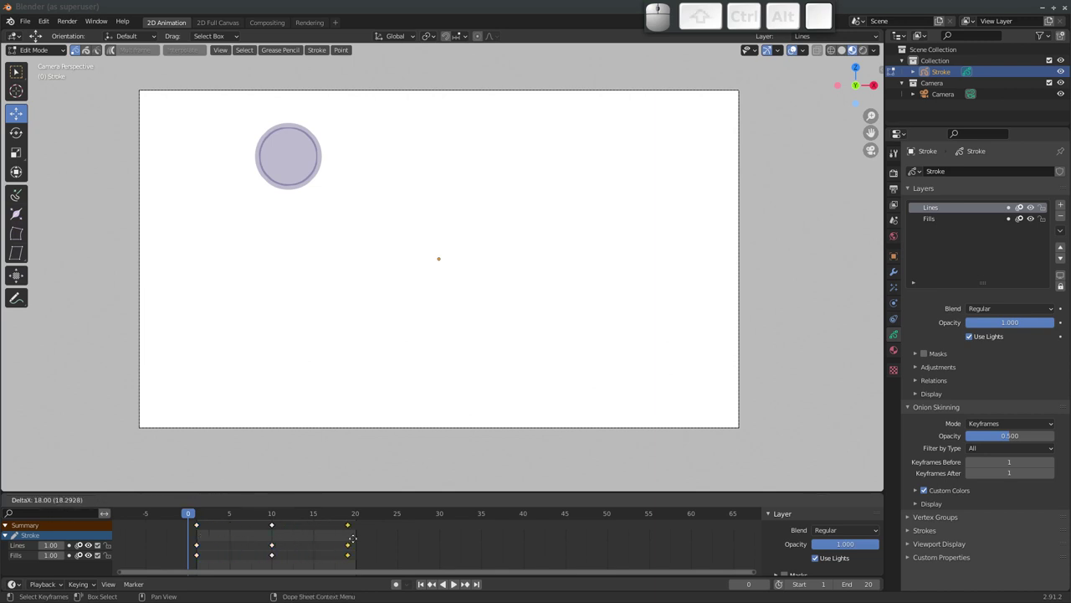
key("space")
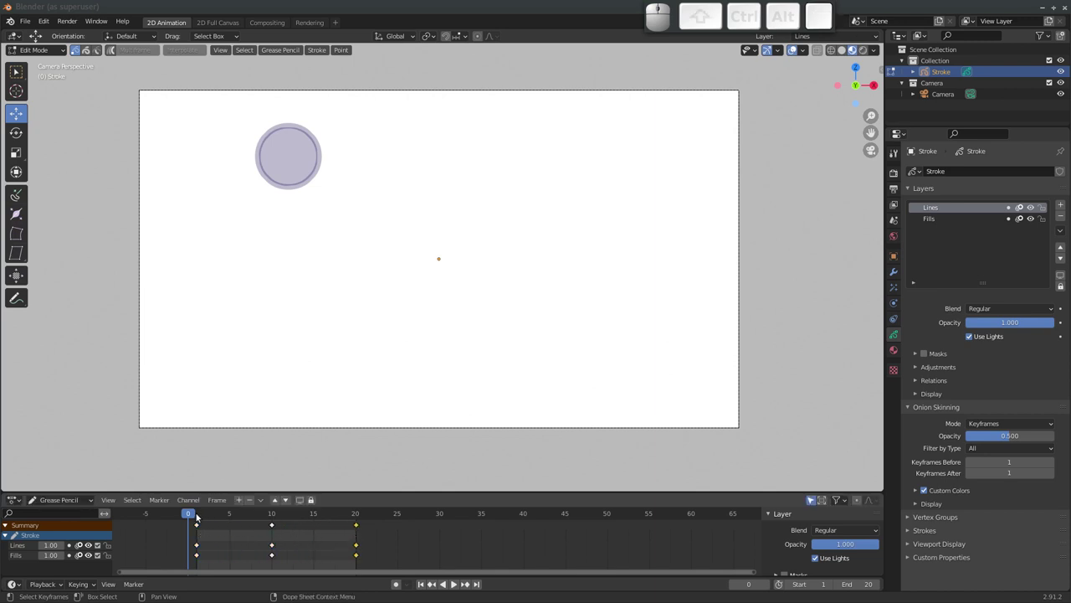
left_click_drag(192, 513, 322, 515)
Play the bounce, step through the generated in-between frames and undo them
left_click(457, 587)
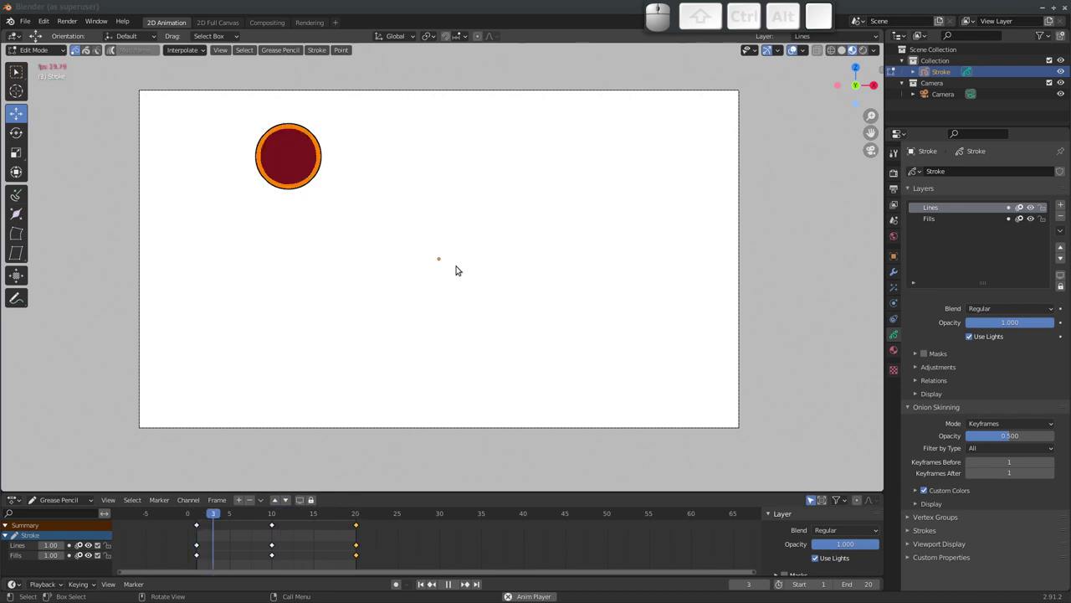
key("Escape")
left_click_drag(232, 518, 230, 492)
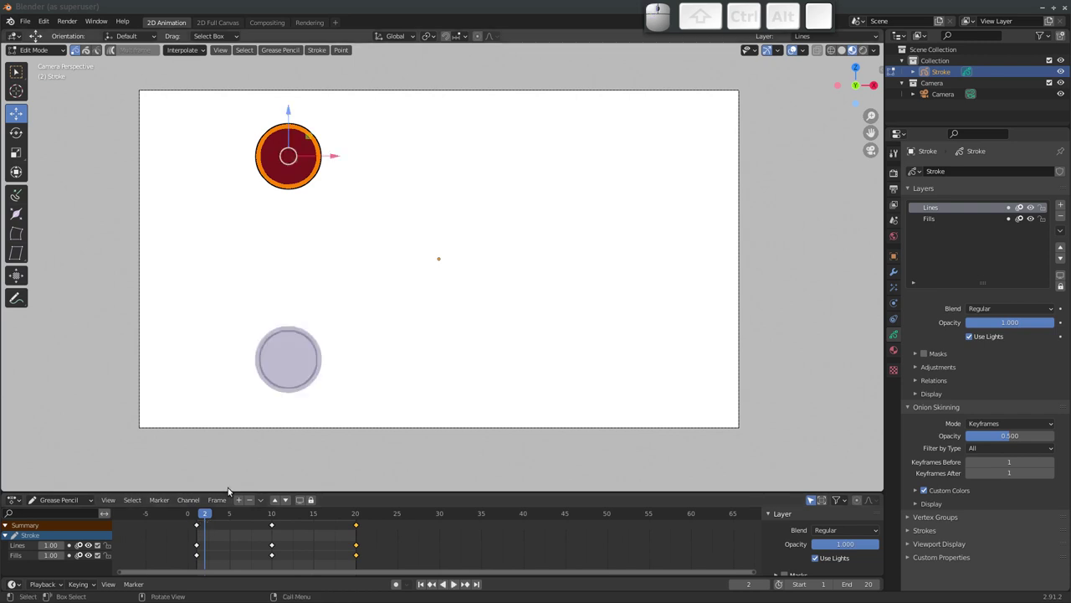
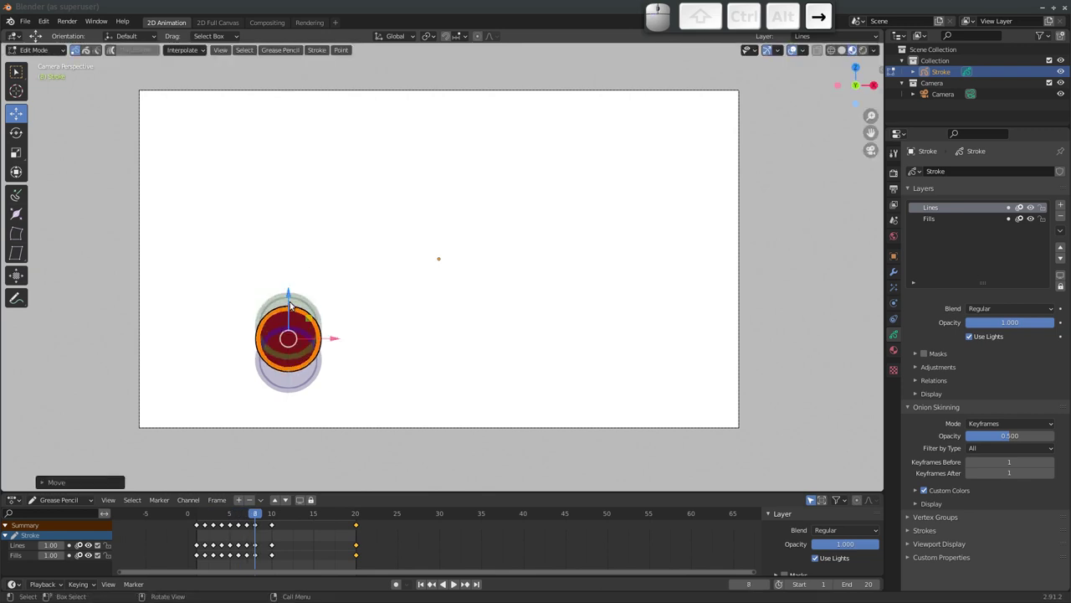
left_click_drag(256, 517, 228, 493)
key("ctrl+z")
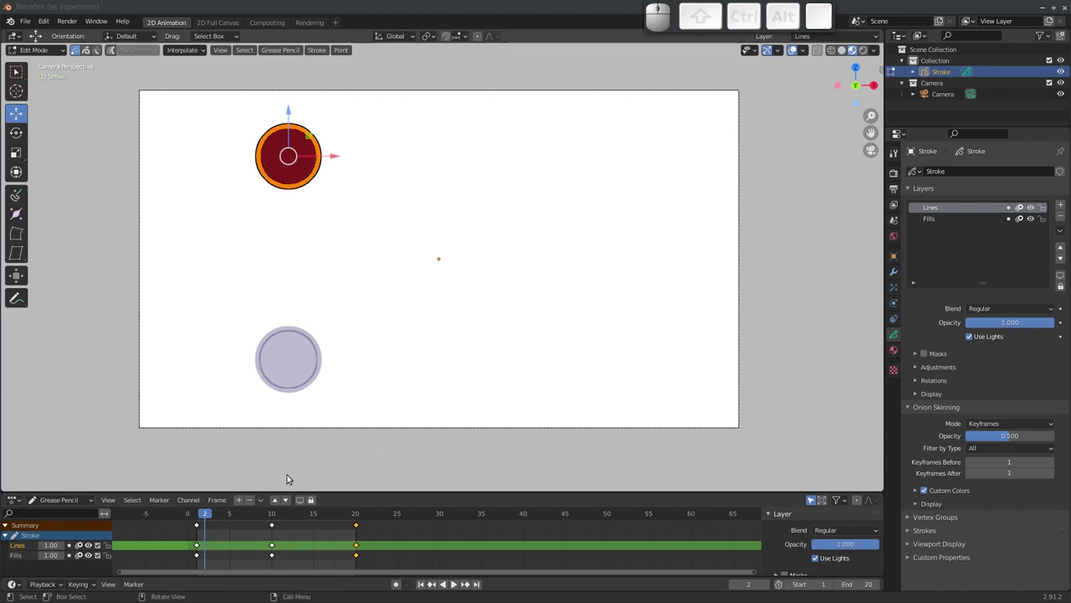
Scrub back to frame 5 ahead of the squash keyframe
left_click_drag(209, 517, 224, 526)
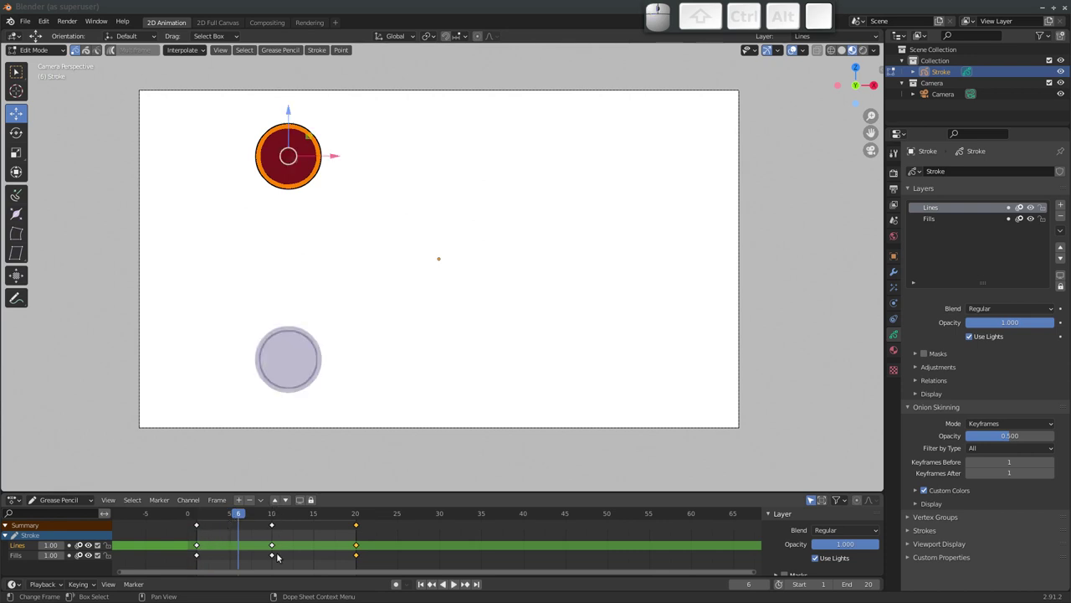
left_click_drag(238, 515, 195, 519)
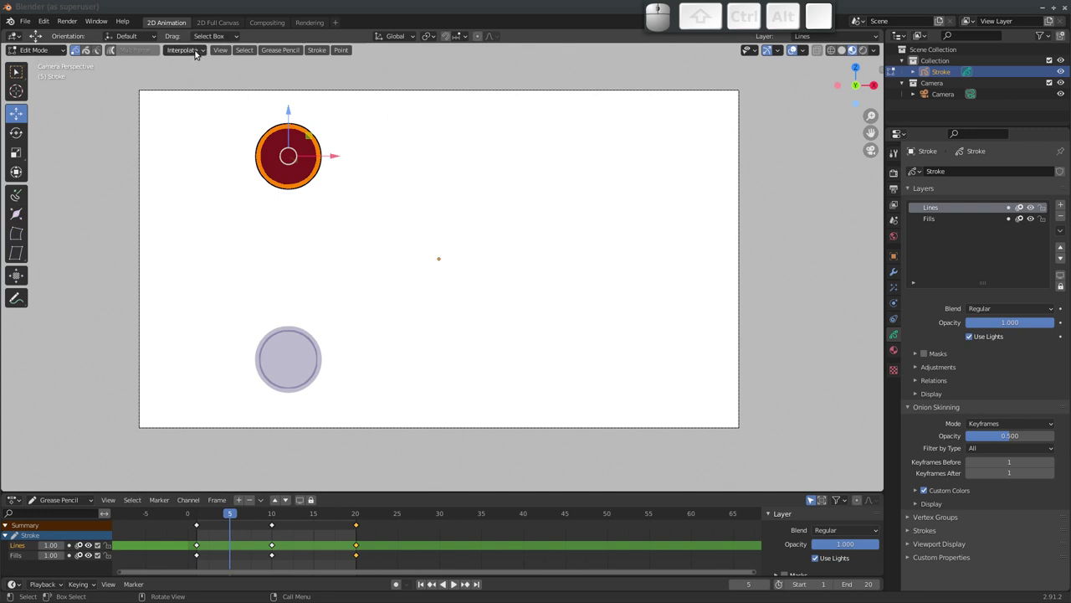
Generate an interpolated sequence on one layer, review it and undo it
left_click(196, 56)
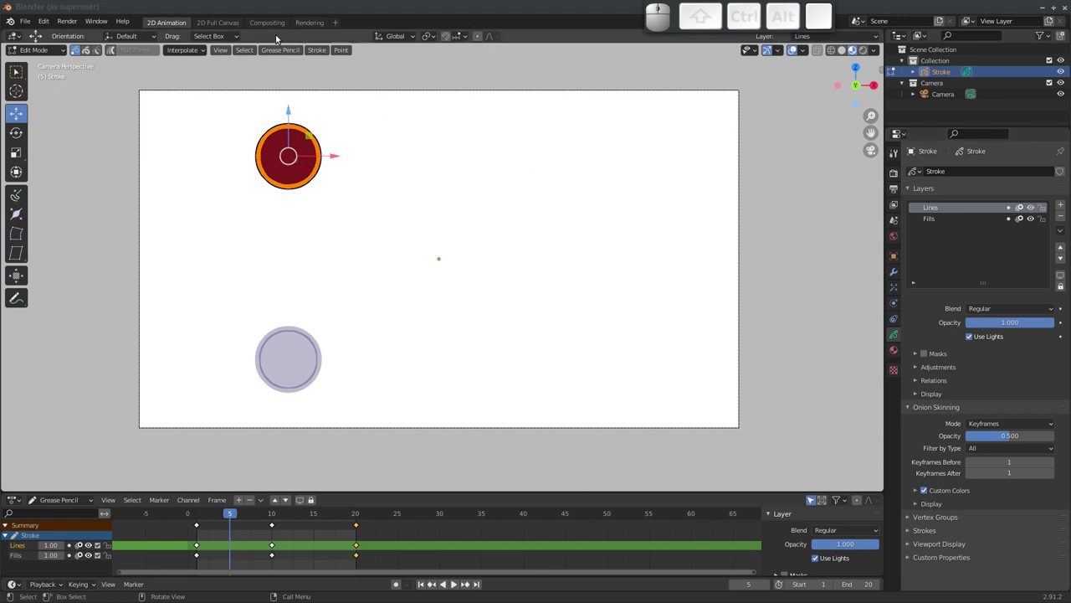
left_click(192, 55)
left_click(186, 95)
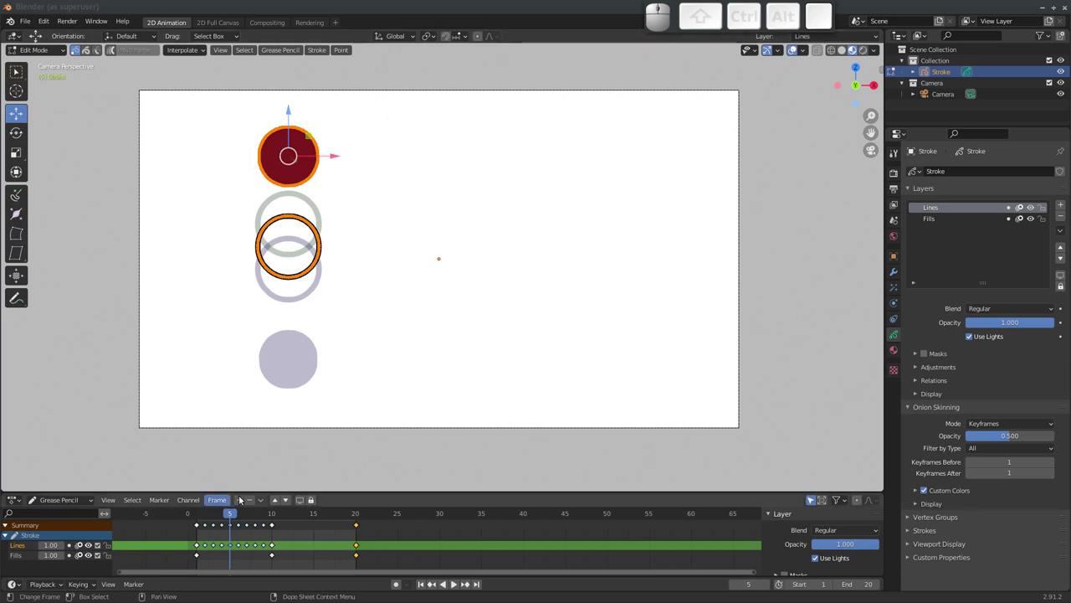
left_click_drag(230, 516, 329, 379)
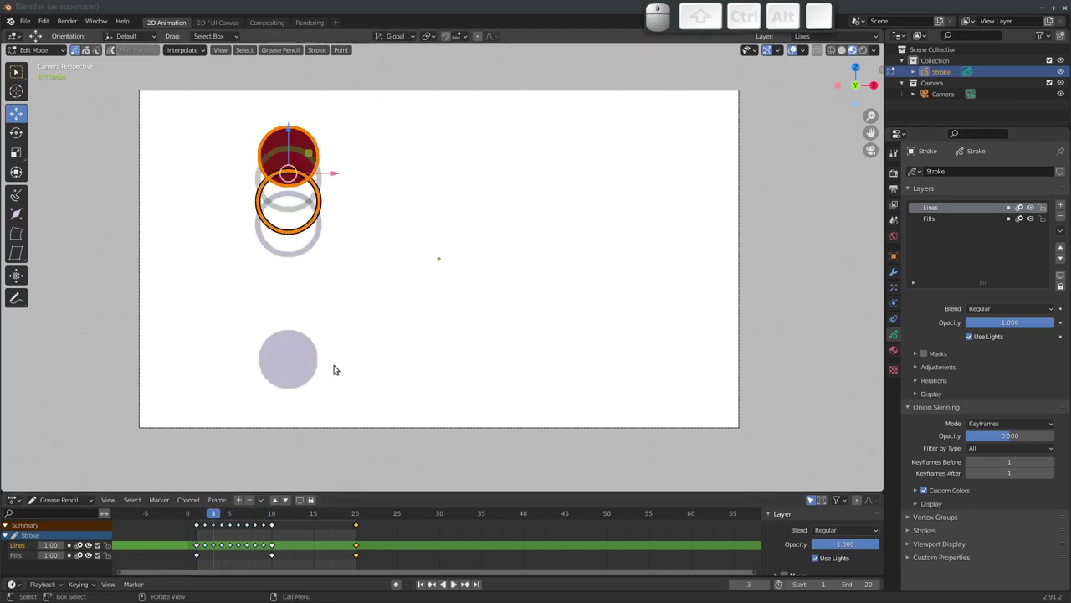
key("ctrl+z")
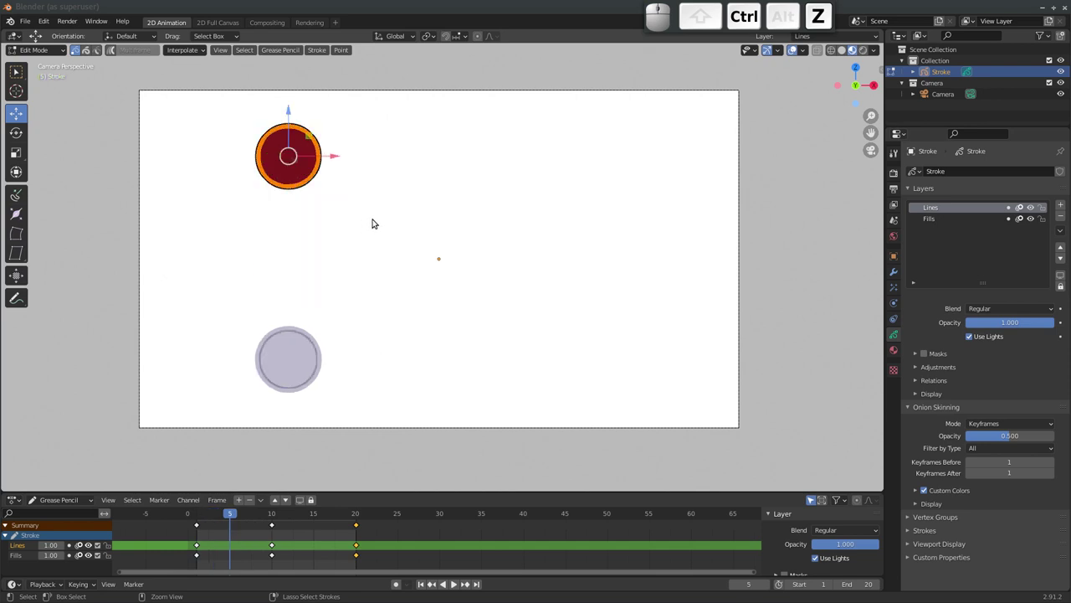
Enable Interpolate All Layers and generate in-betweens for frames 1–10 on both layers
left_click(201, 49)
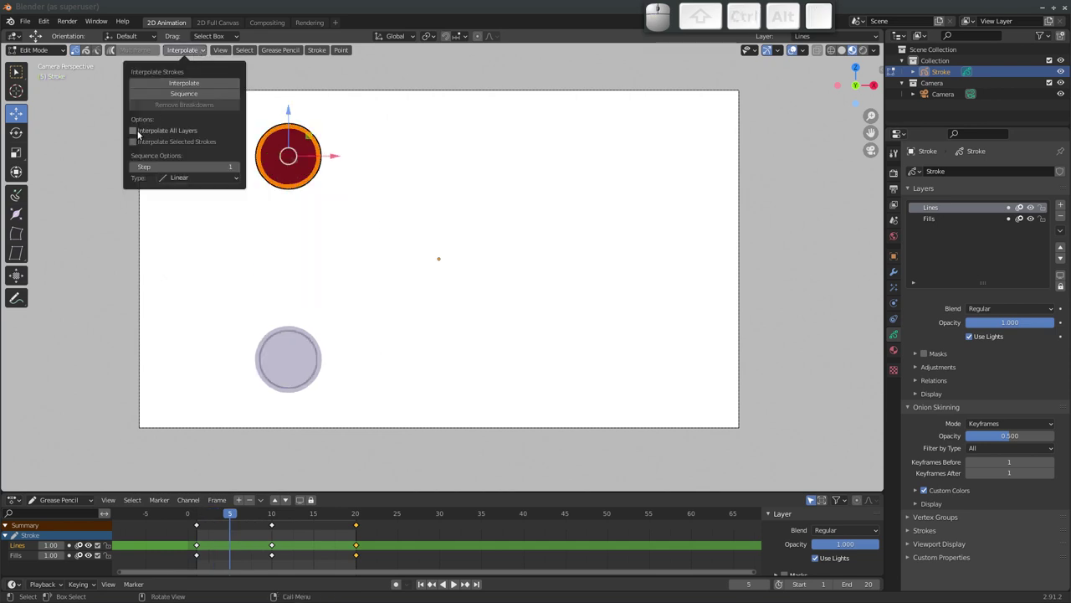
left_click(134, 133)
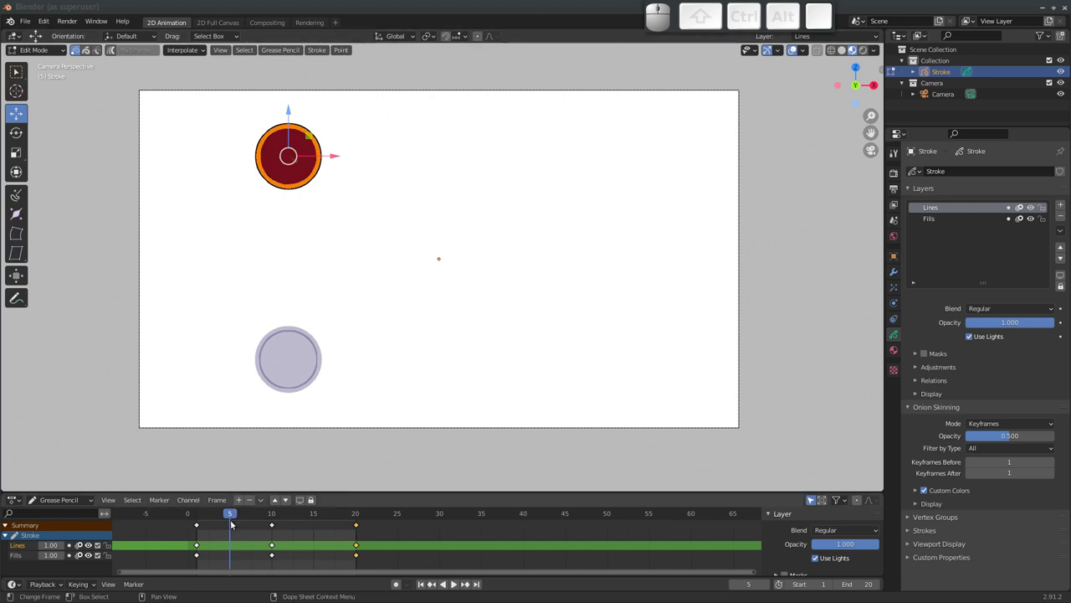
left_click(191, 56)
left_click(188, 97)
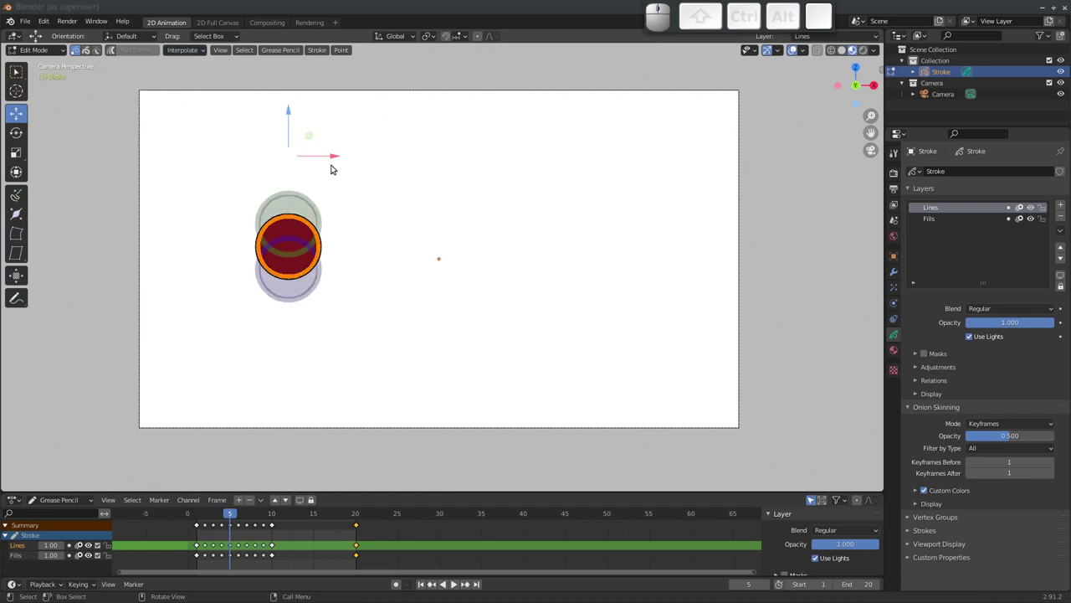
left_click_drag(234, 519, 221, 535)
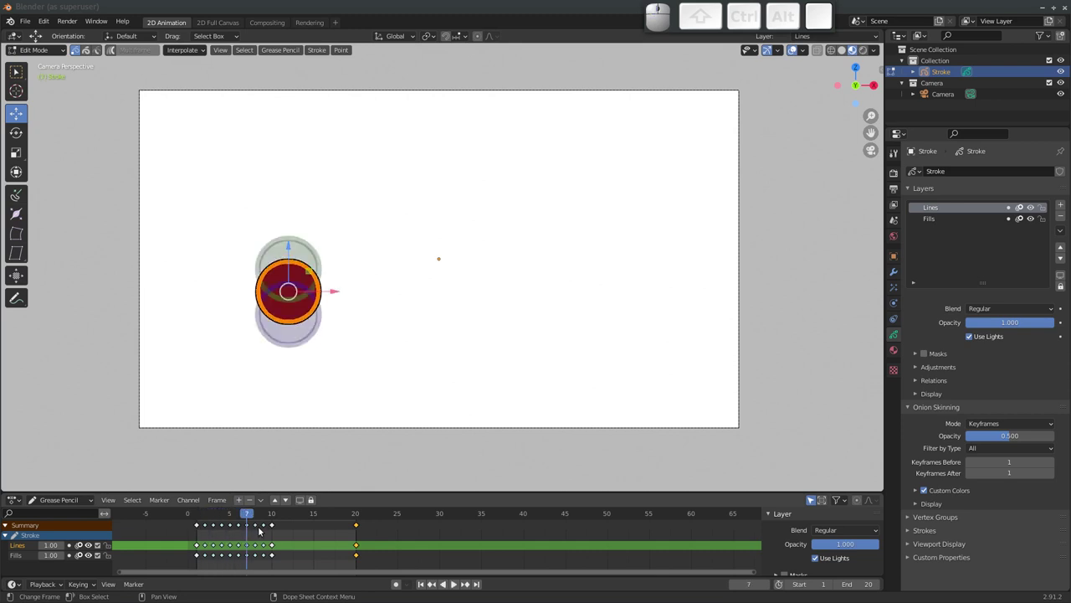
left_click_drag(251, 518, 258, 336)
Generate in-betweens for frames 10–20 as well and play the full bounce
left_click(193, 52)
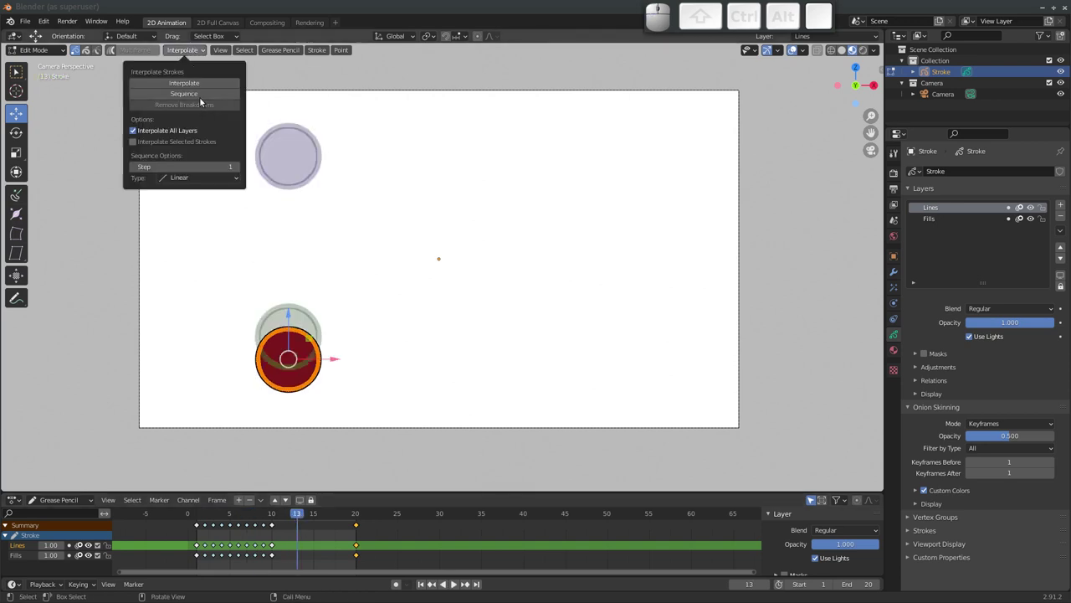
left_click(204, 96)
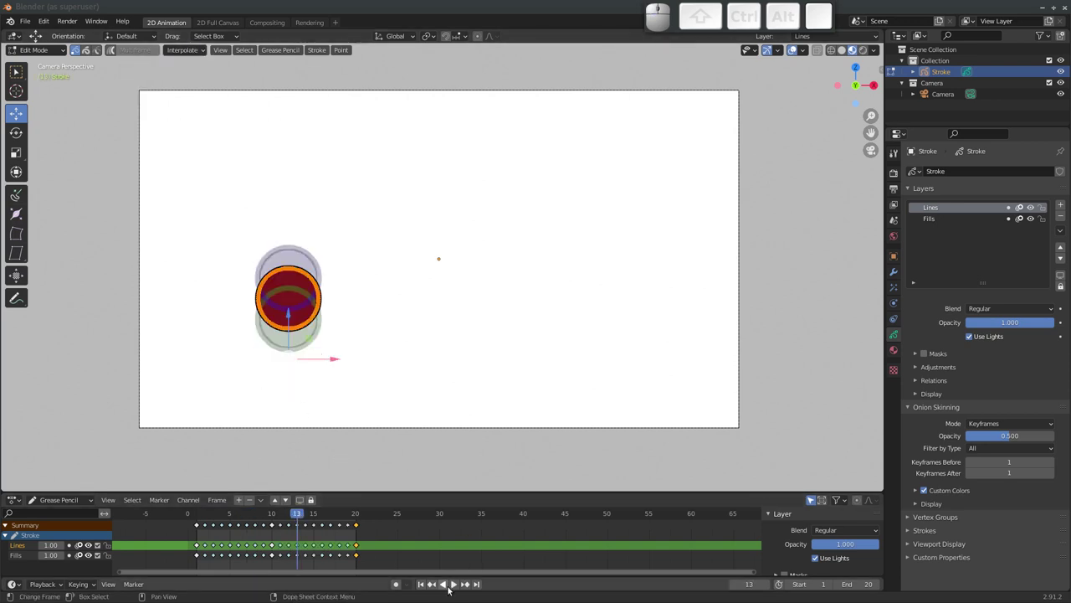
left_click(457, 589)
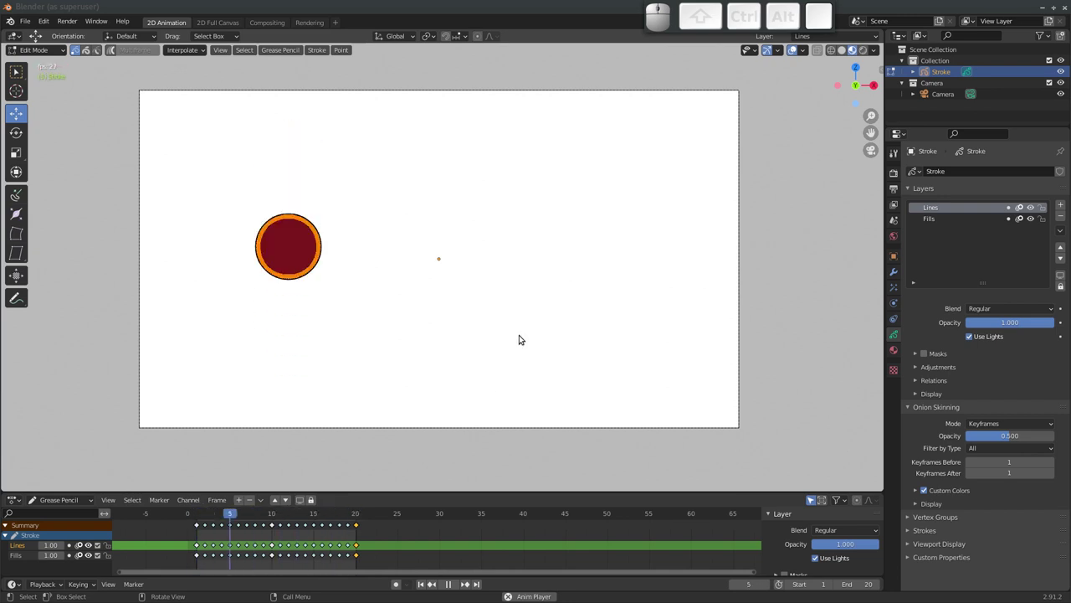
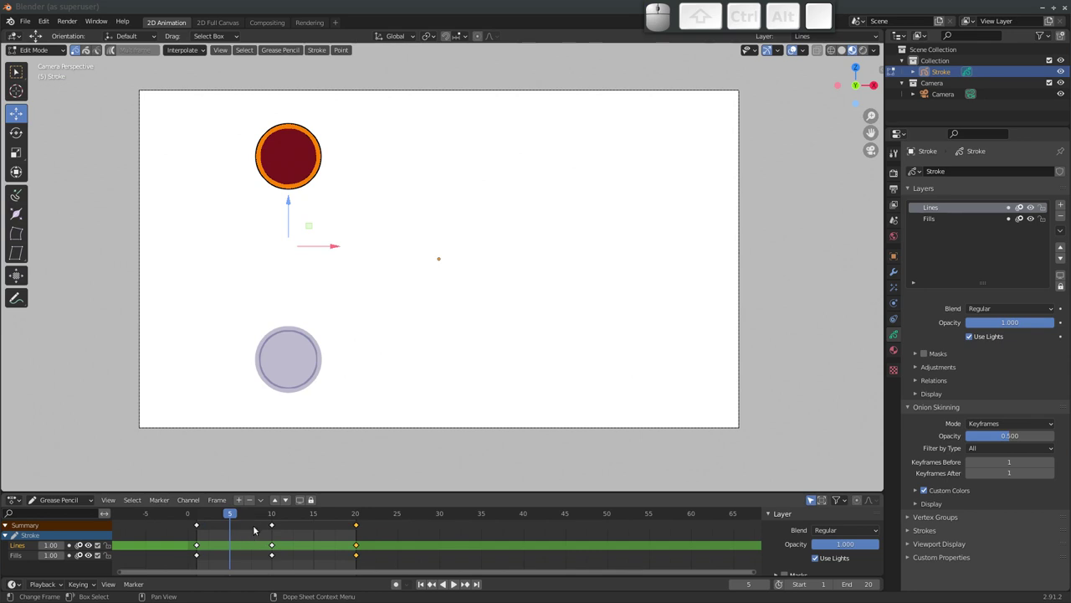
Set the interpolation type to Quadratic with Ease In easing
left_click(194, 54)
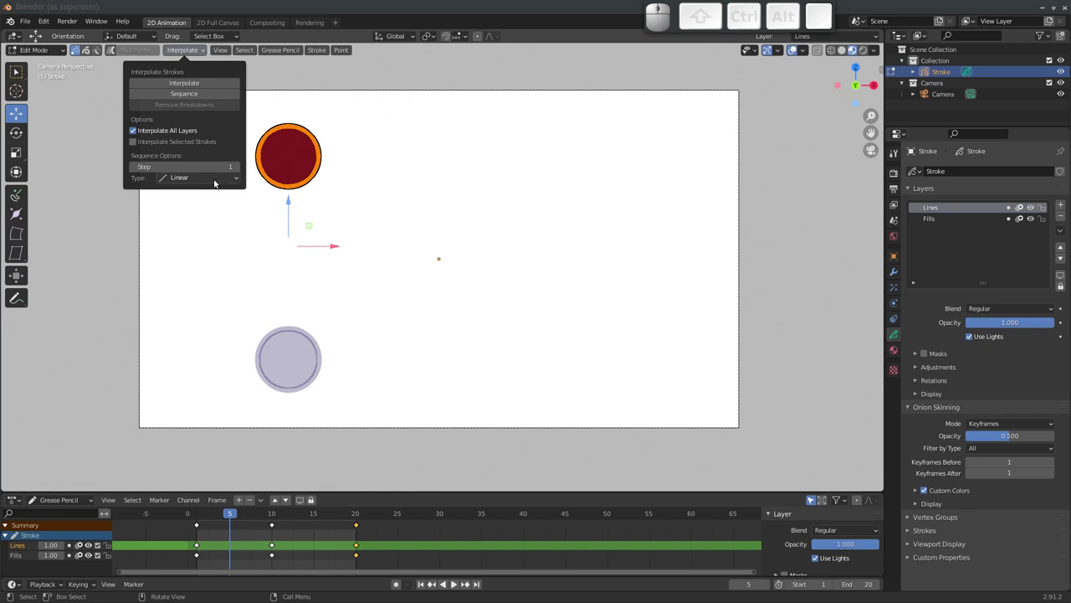
left_click(199, 181)
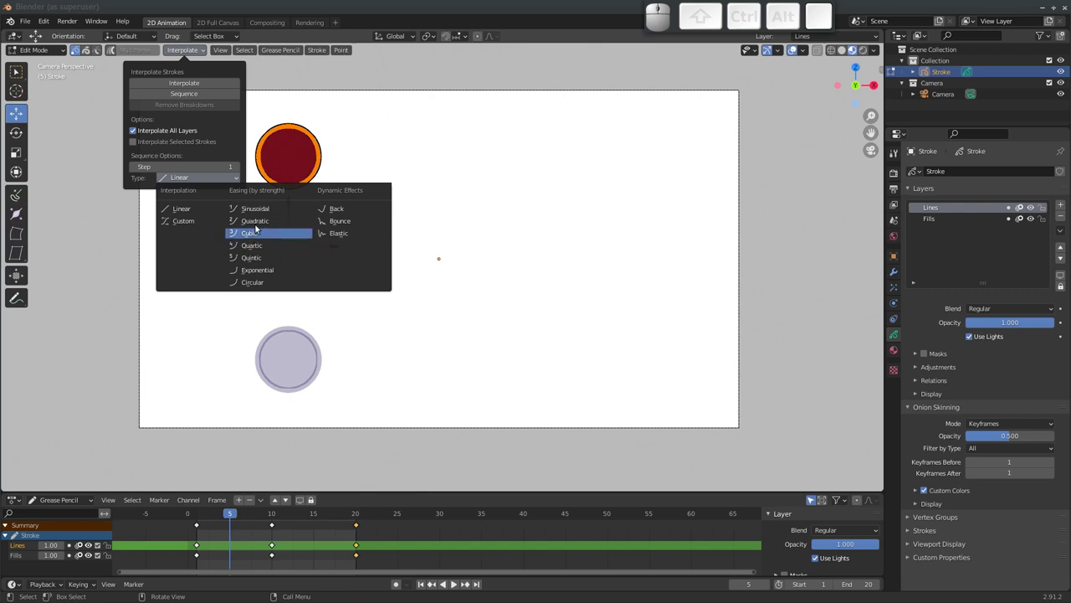
left_click(258, 225)
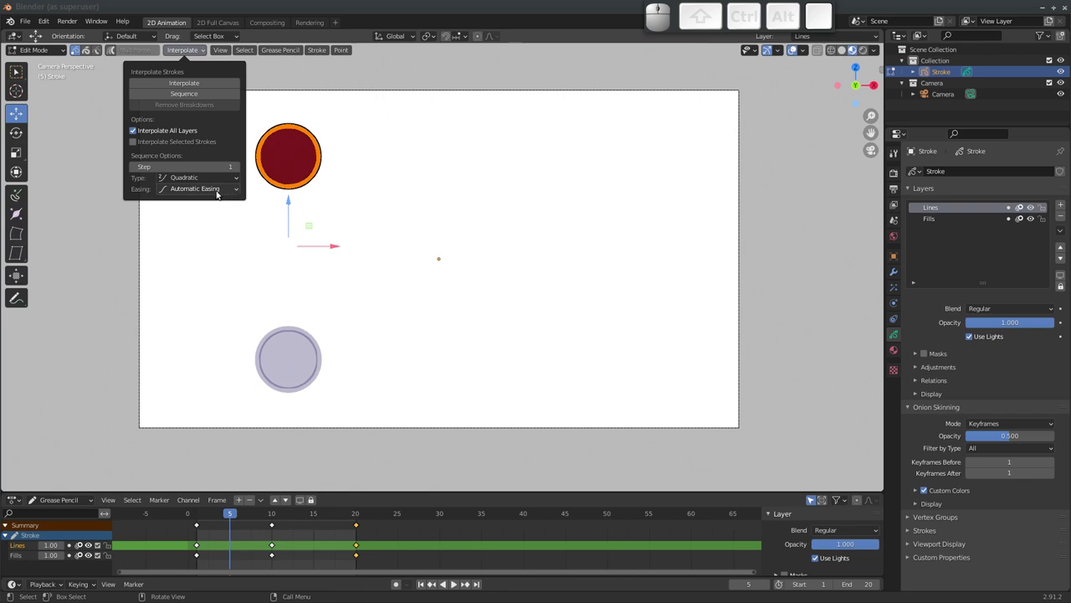
left_click(216, 193)
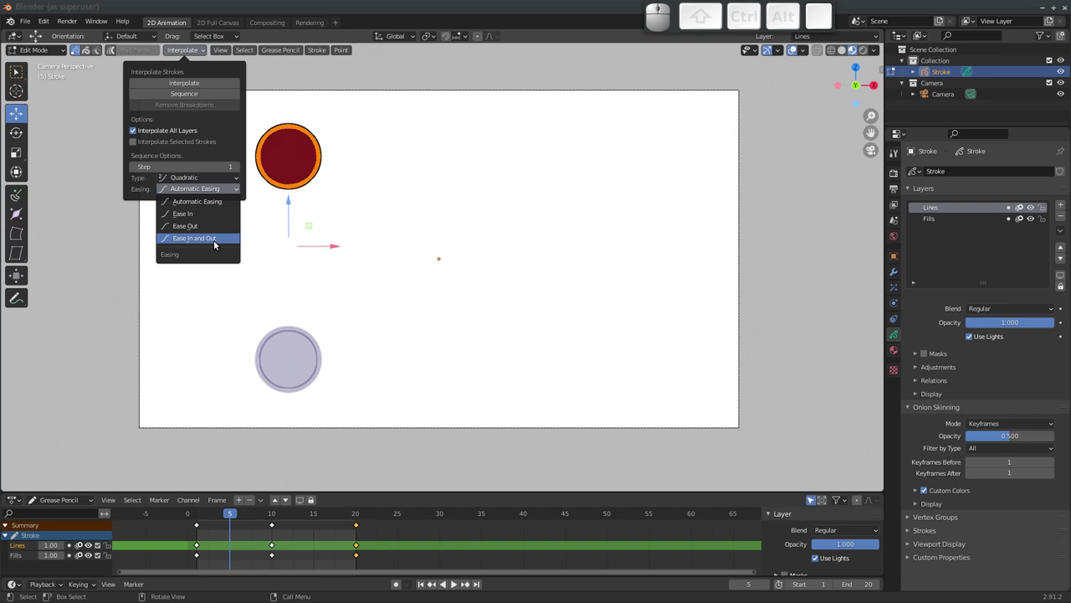
left_click(194, 218)
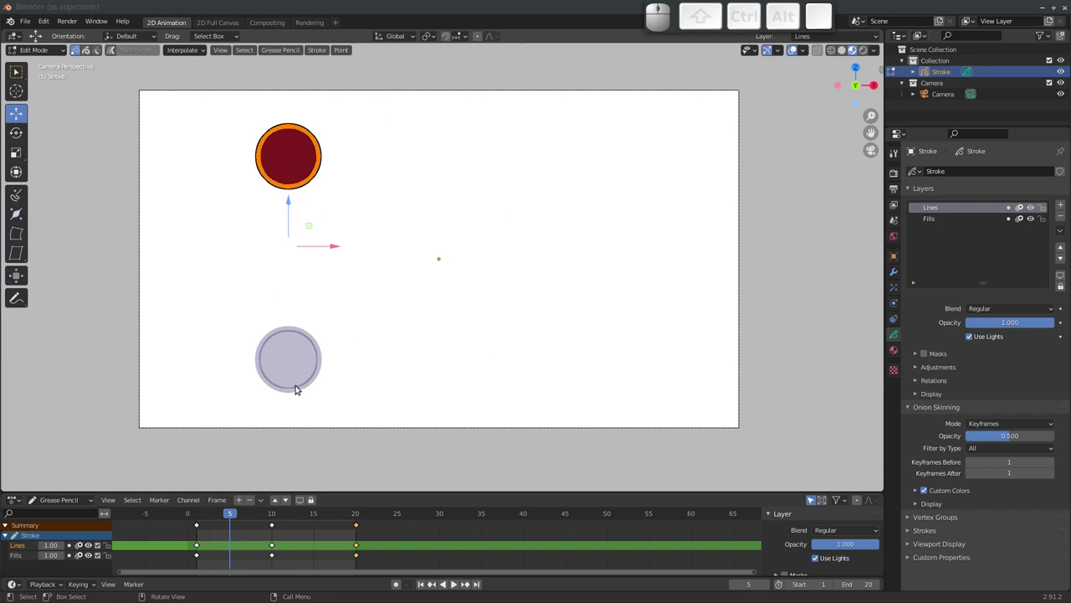
Generate the eased in-betweens from frame 1 to 10 and play the result
left_click(200, 52)
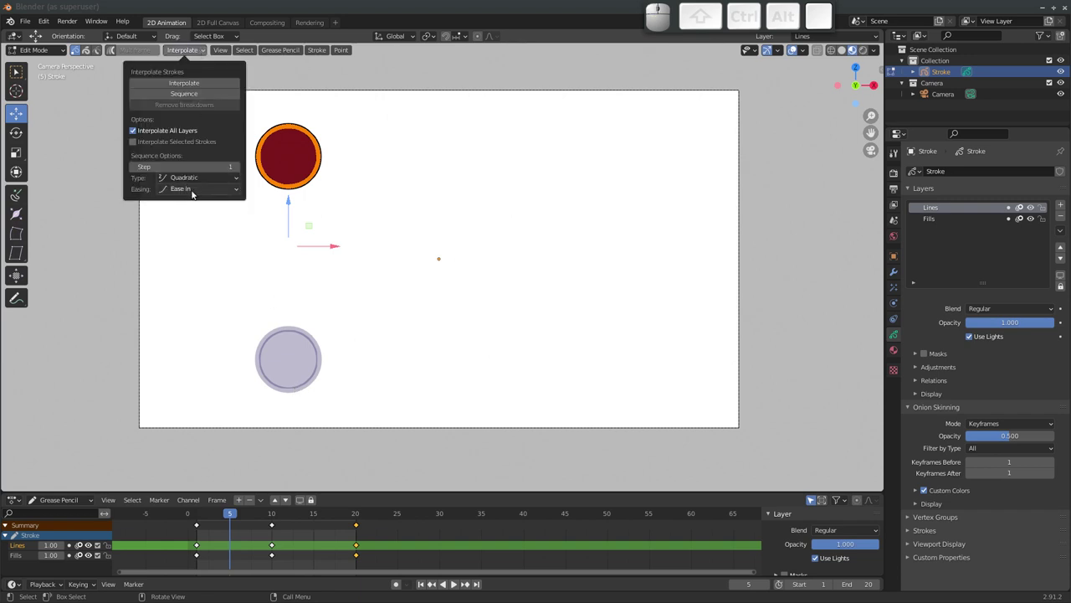
left_click(200, 98)
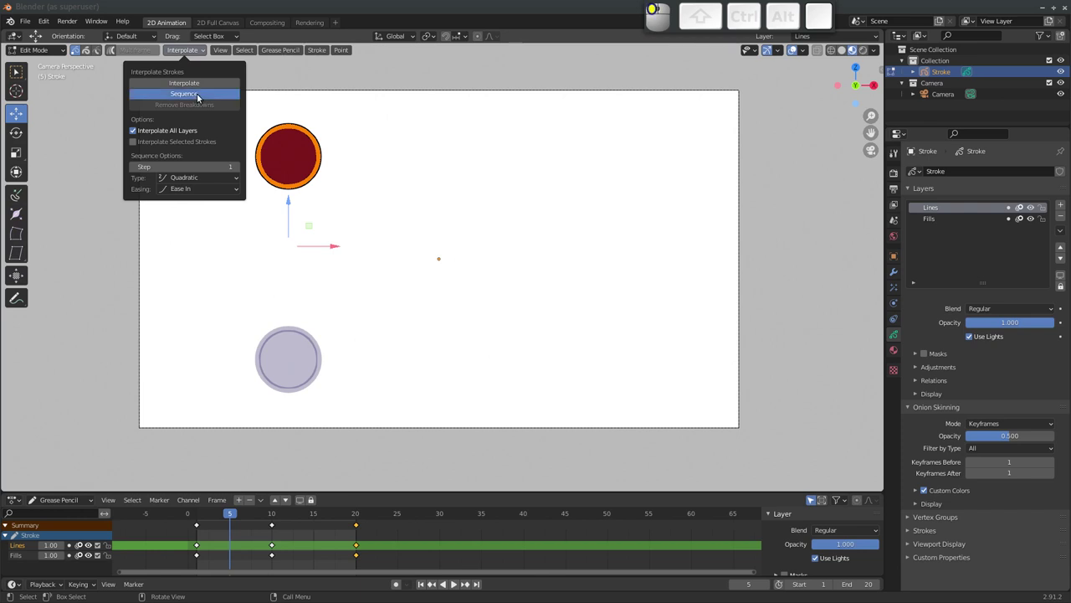
left_click_drag(234, 513, 216, 380)
key("space")
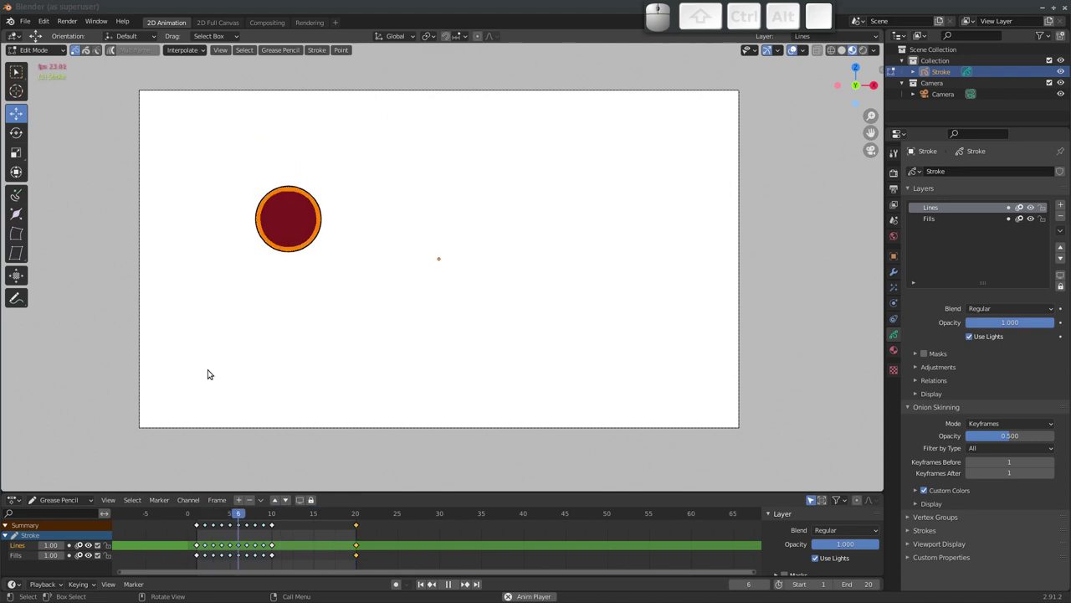
key("Escape")
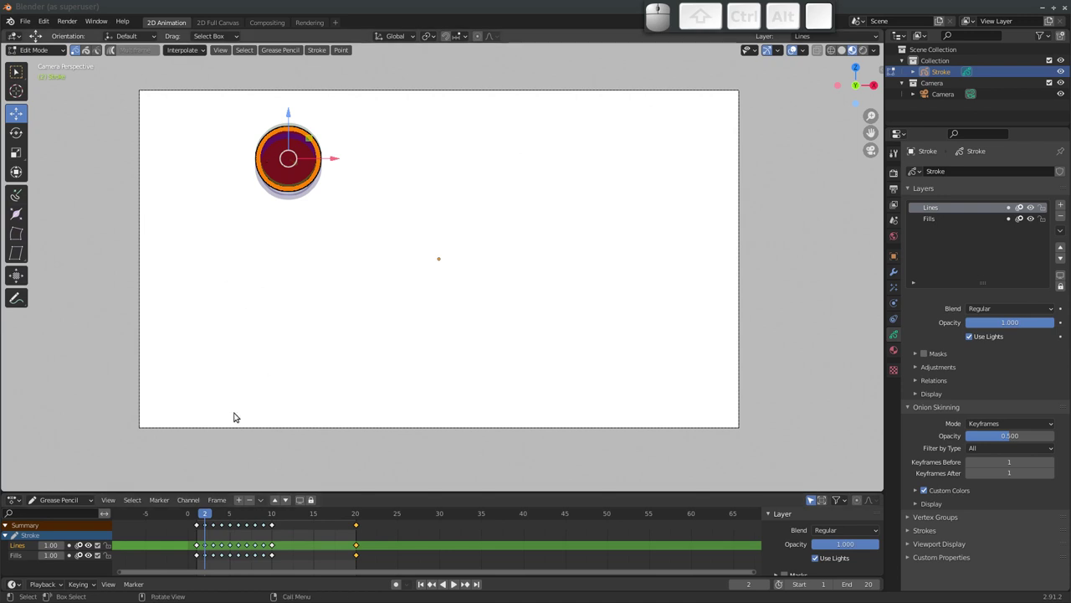
Adjust the easing and generate in-betweens from frame 10 to 20, then play the bounce
left_click_drag(300, 513, 277, 342)
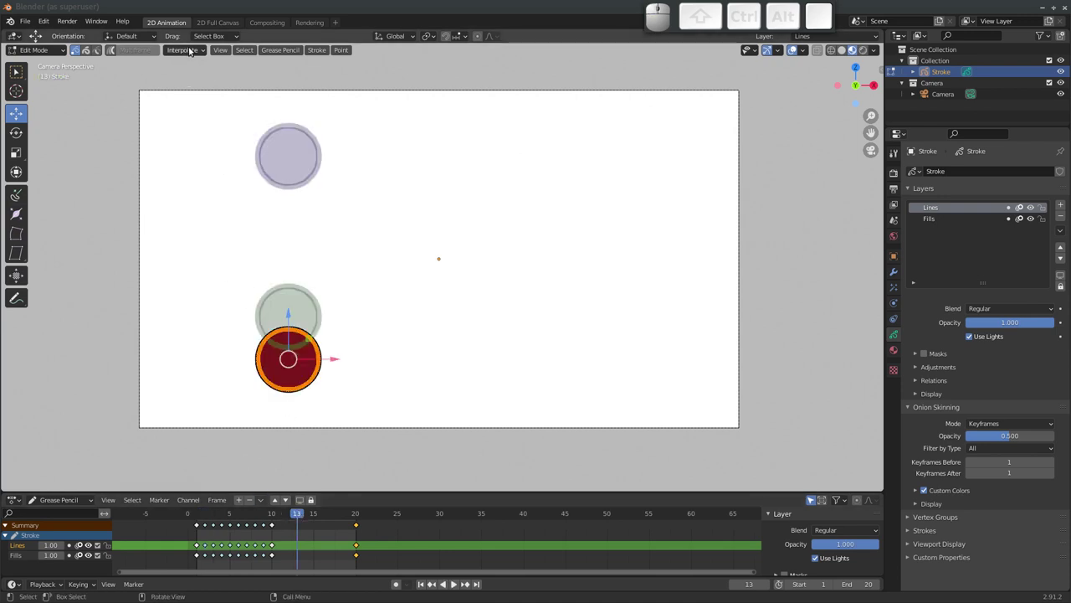
left_click(194, 53)
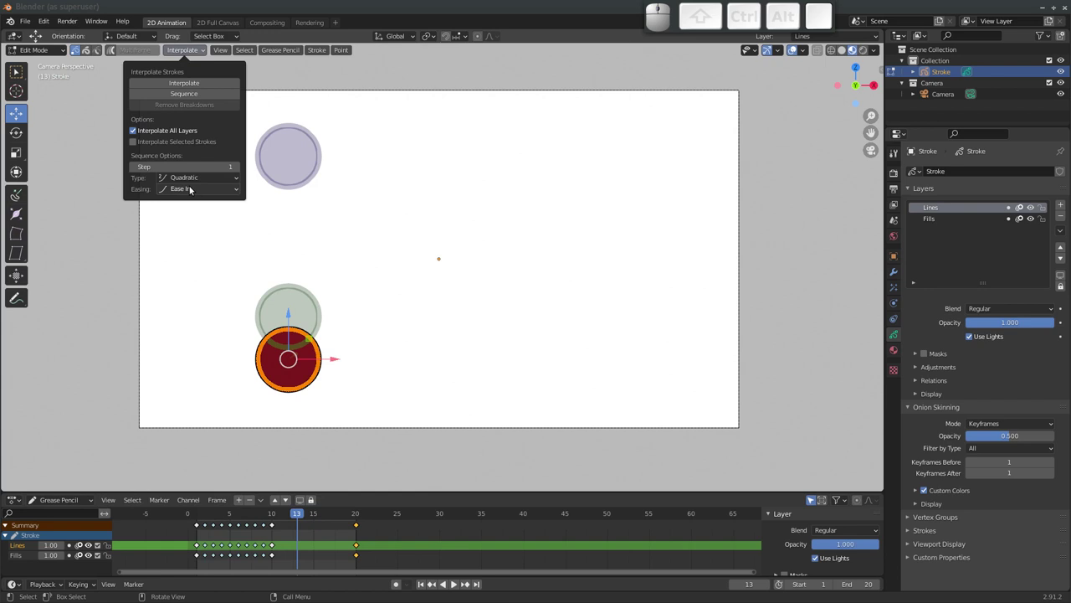
left_click(193, 193)
left_click(203, 227)
left_click(203, 95)
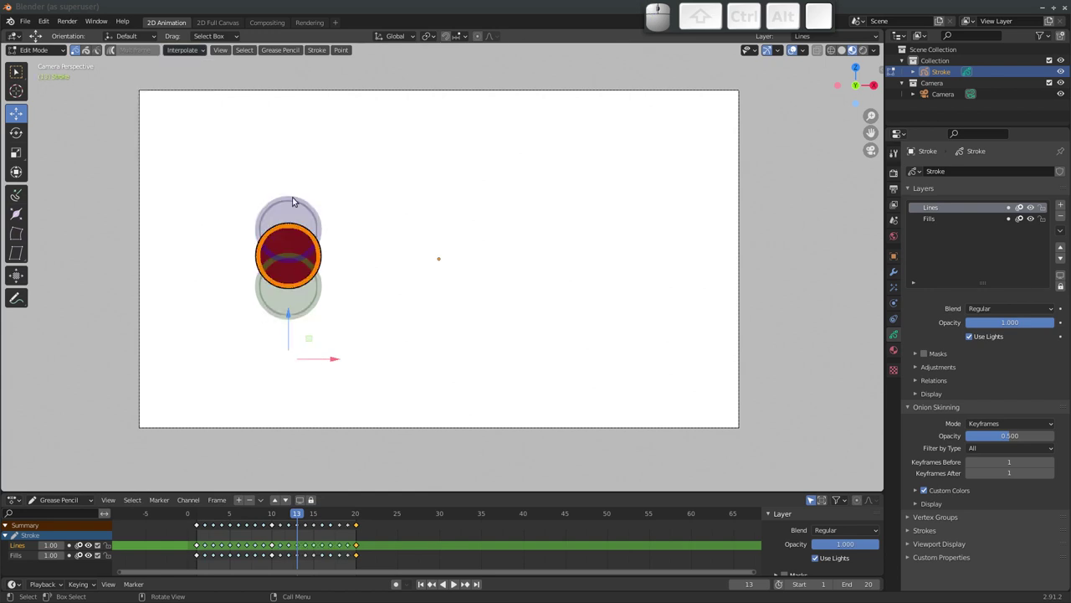
key("space")
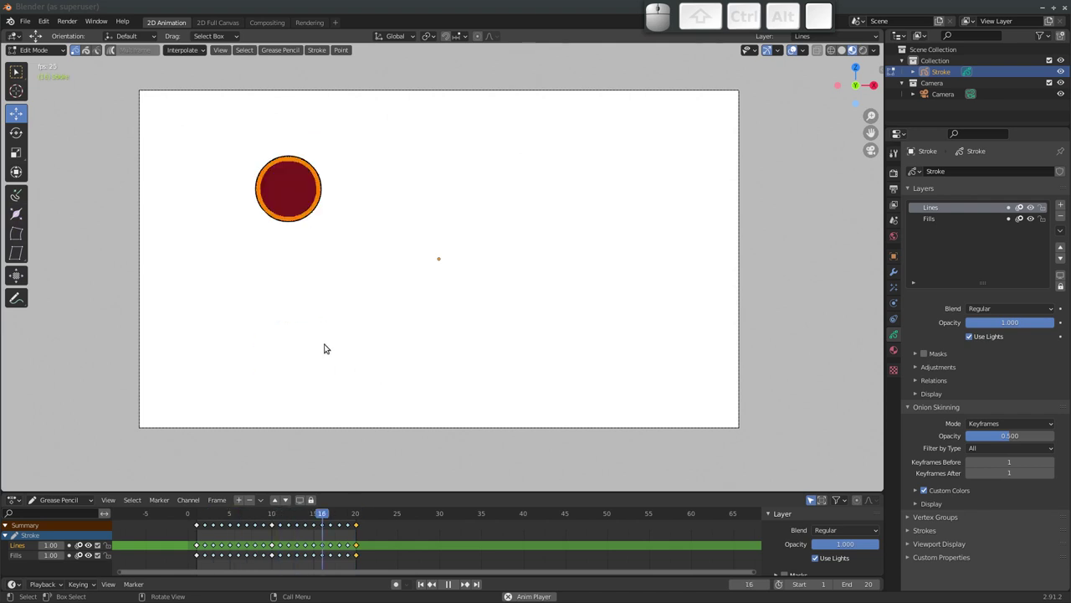
key("space")
Undo all interpolated frames so only keyframes 1, 10 and 20 remain
key("ctrl+z")
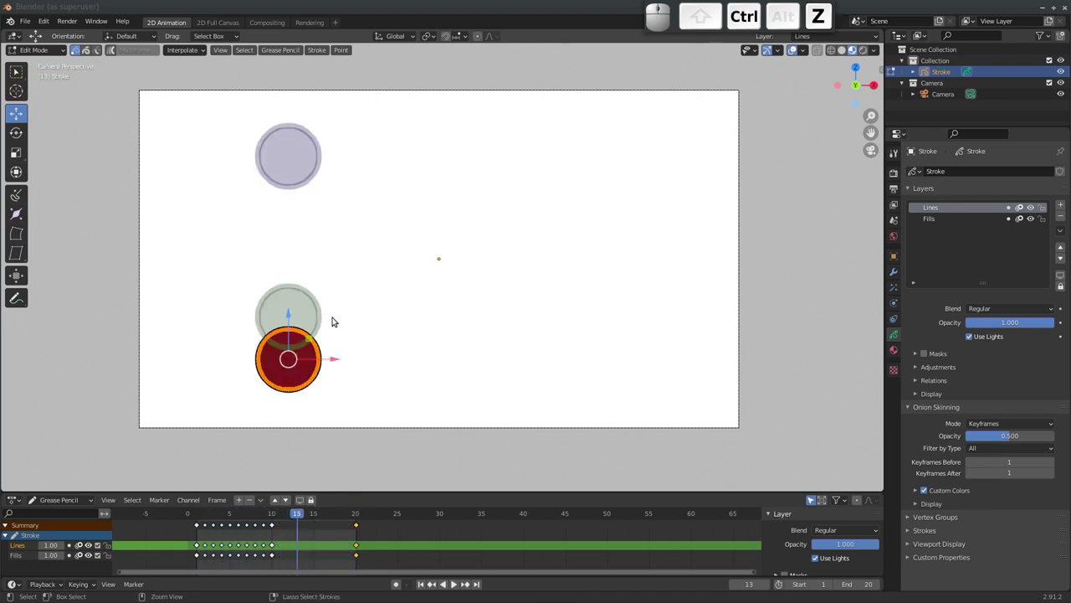
key("ctrl+z")
key("ctrl+z")
At frame 10 squash the ball vertically with the Scale tool
left_click_drag(271, 515, 303, 398)
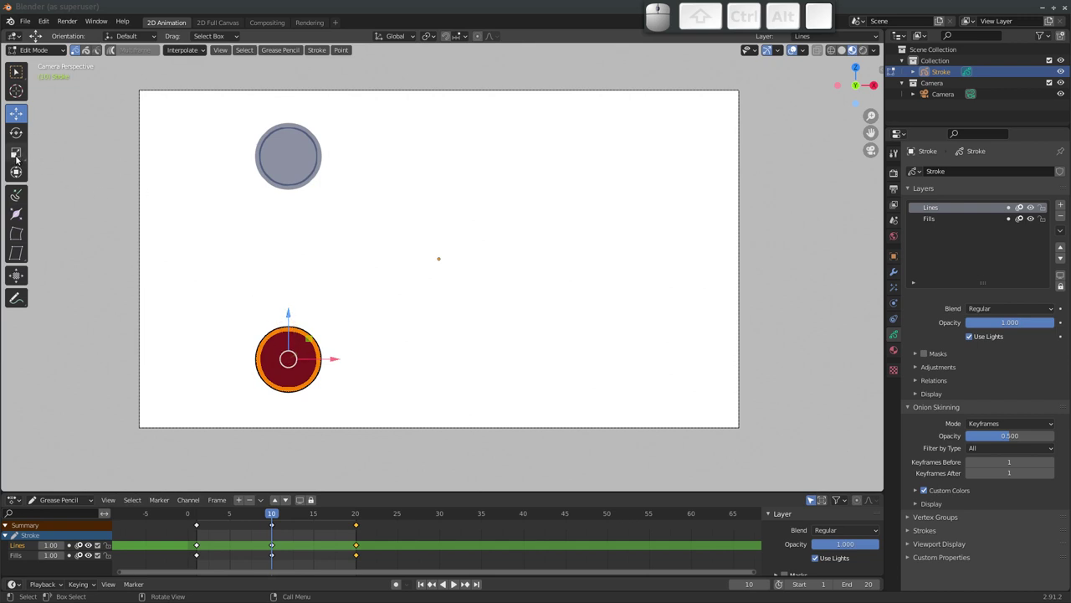
left_click(20, 157)
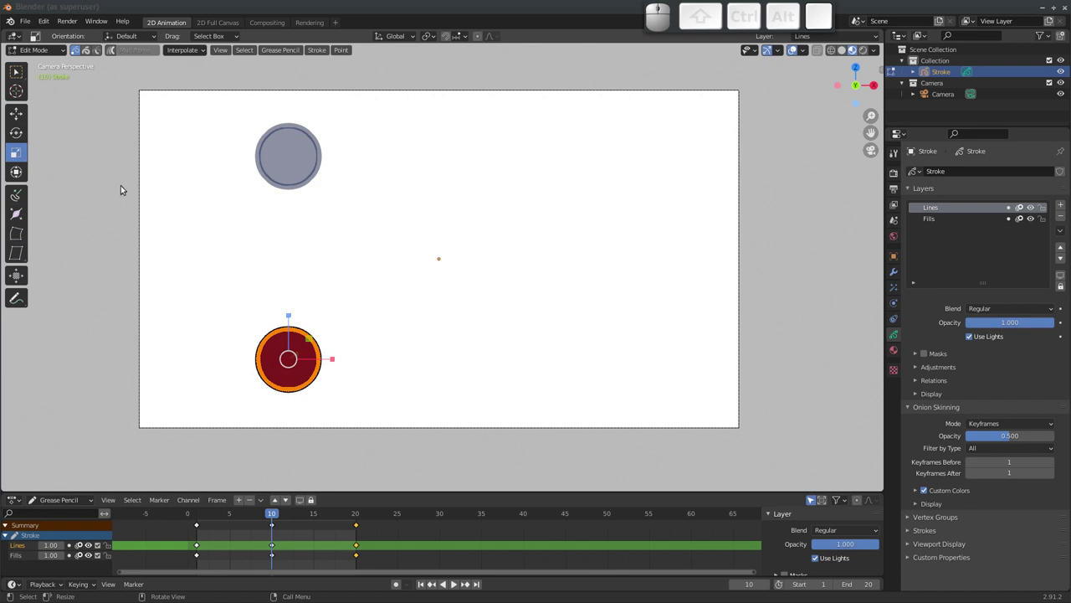
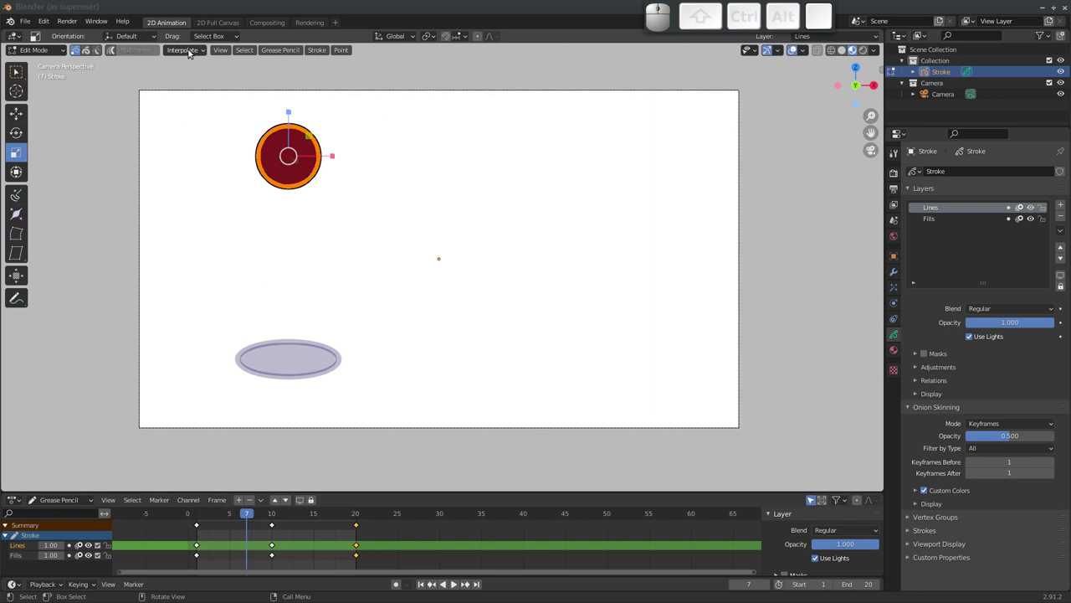
Generate Ease Out in-betweens for the first half of the bounce
left_click(186, 55)
left_click(191, 194)
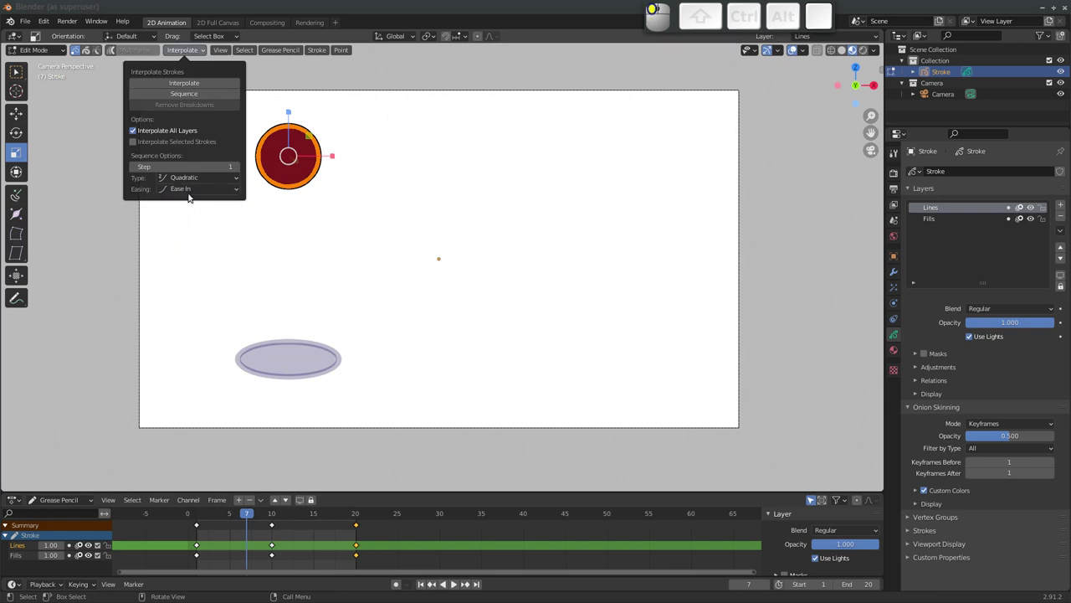
left_click(201, 95)
left_click(306, 513)
Generate eased in-betweens for frames 10–20 and play the full bounce
left_click(192, 52)
left_click(192, 190)
left_click(202, 227)
left_click(195, 95)
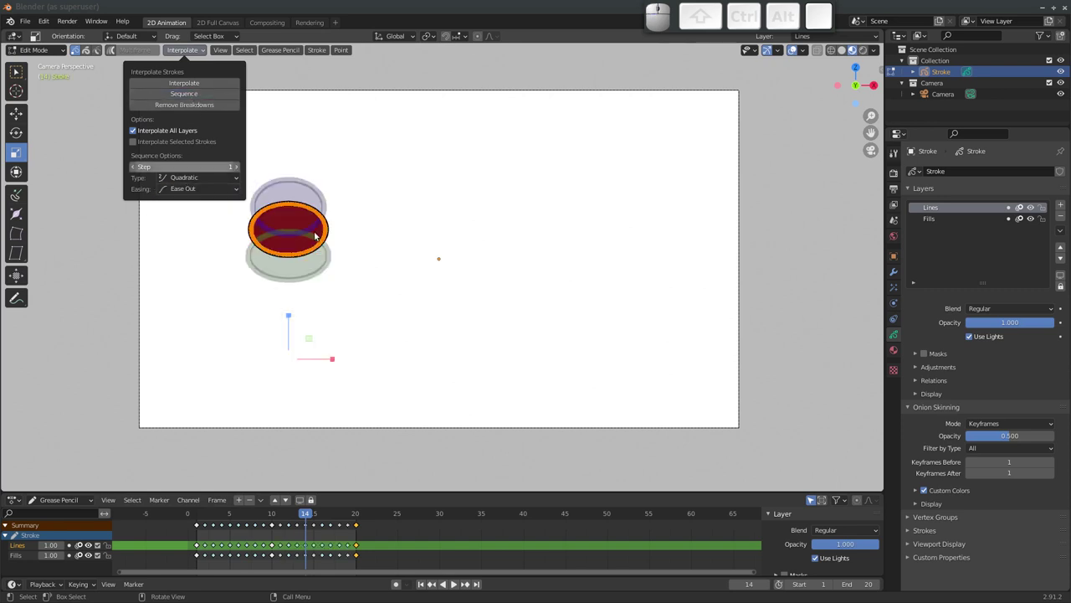
key("space")
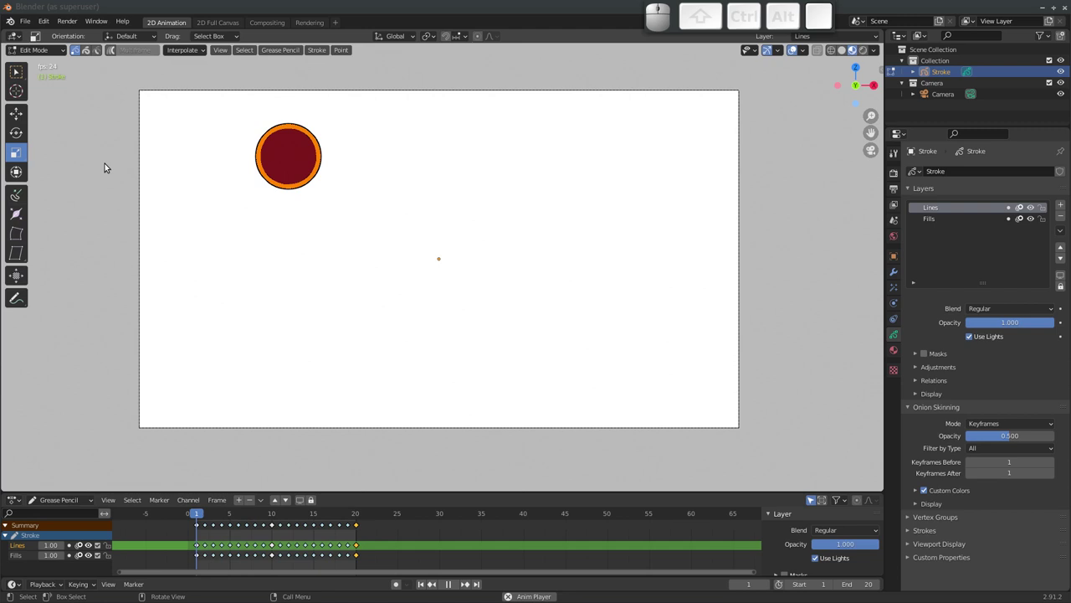
Stop playback and undo the eased in-betweens back to keyframes 1, 10 and 20
key("space")
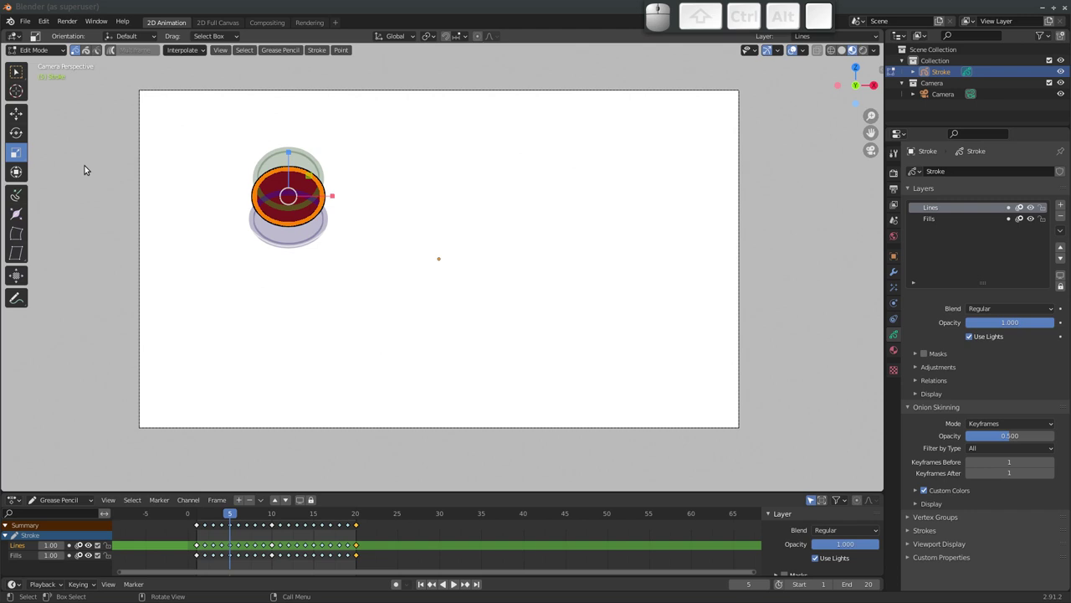
key("ctrl+z")
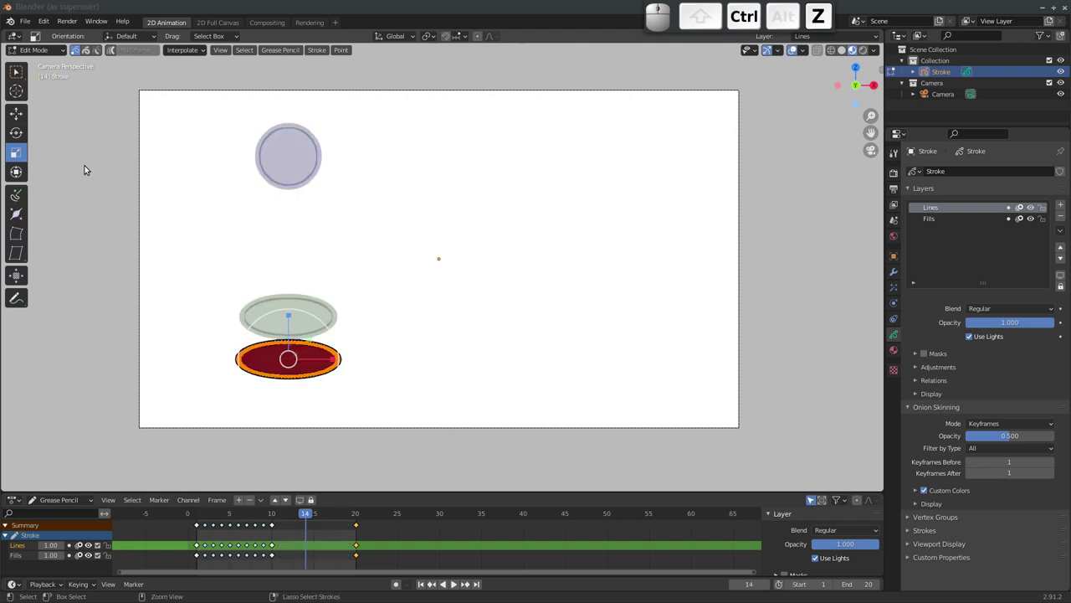
key("ctrl+z")
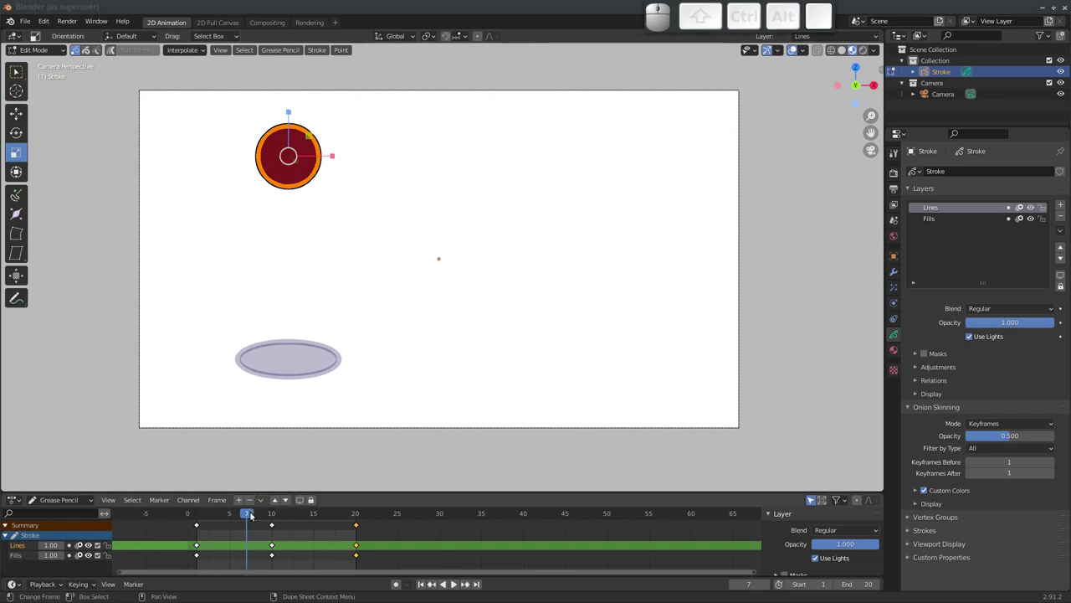
Scrub to frame 9 beside the squash and switch to the Move tool
left_click_drag(248, 516, 256, 373)
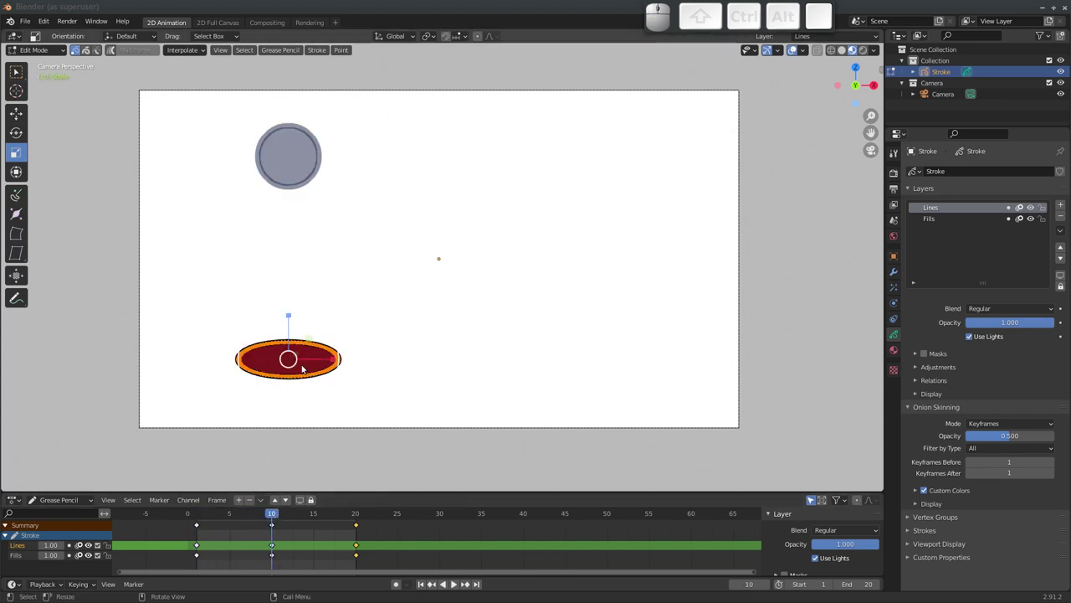
left_click_drag(274, 514, 265, 509)
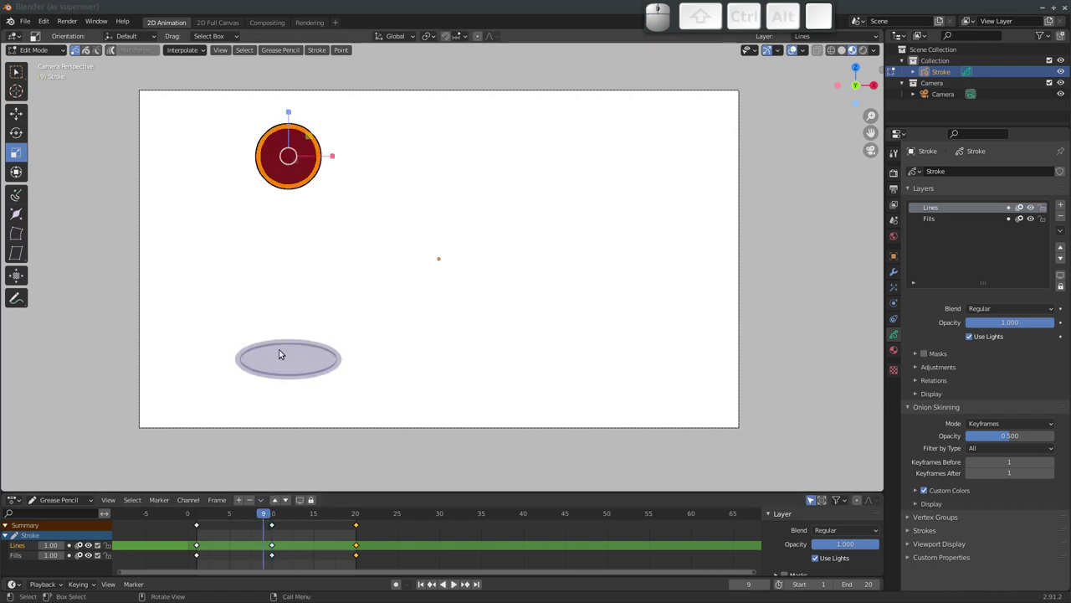
left_click(20, 118)
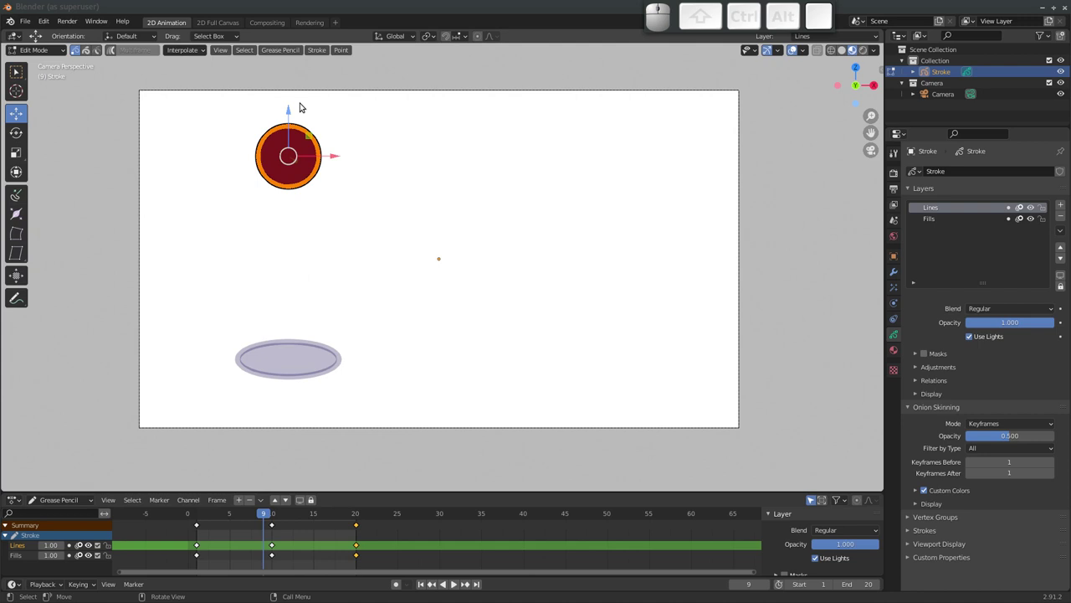
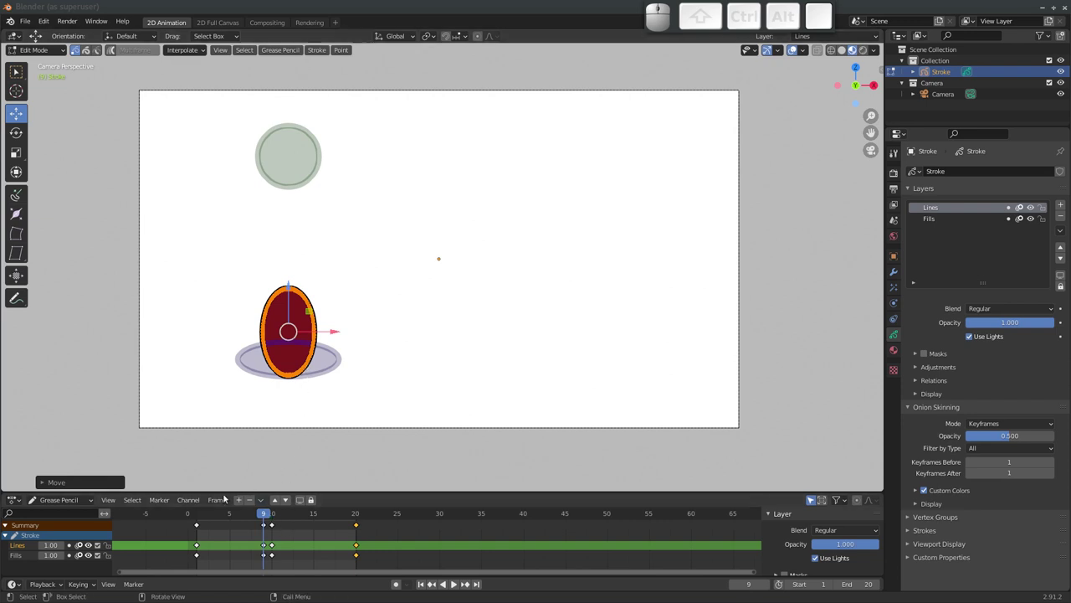
Add stretched-ball keyframes at frames 9 and 11, compare them and play the bounce
left_click(265, 527)
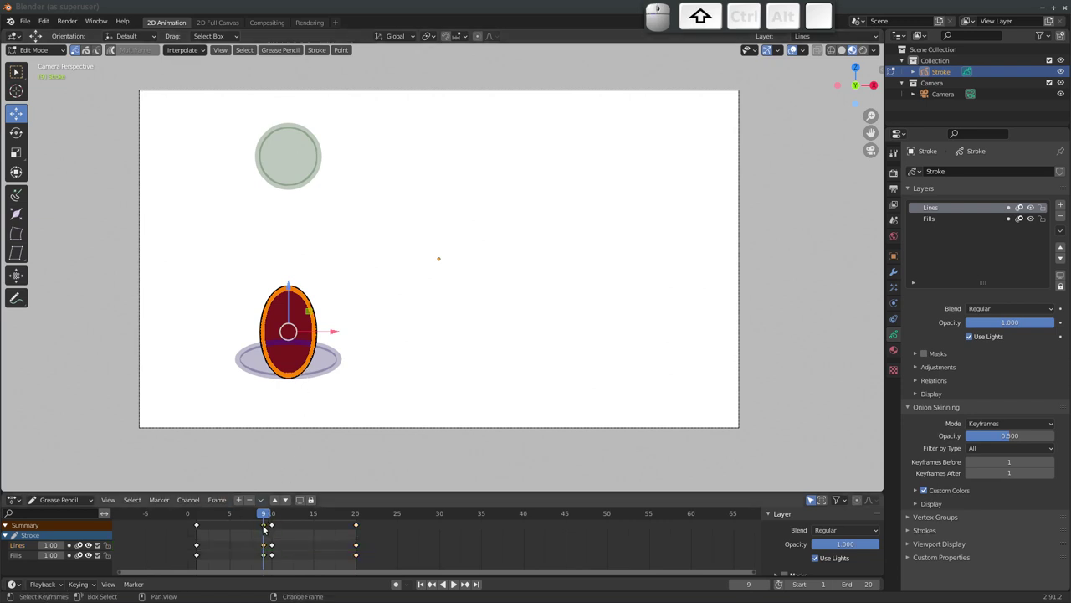
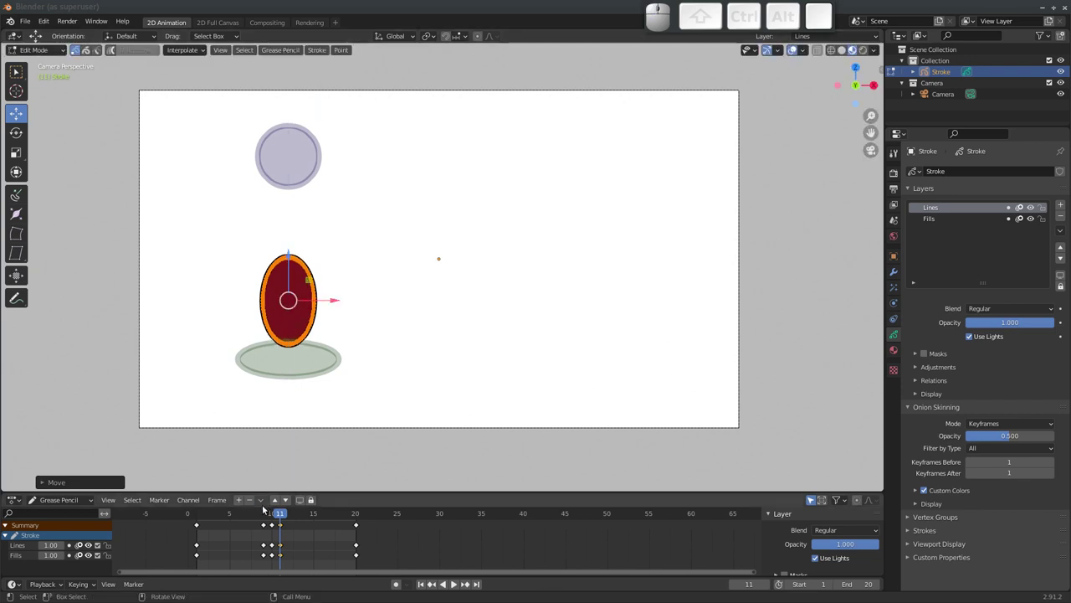
left_click(264, 521)
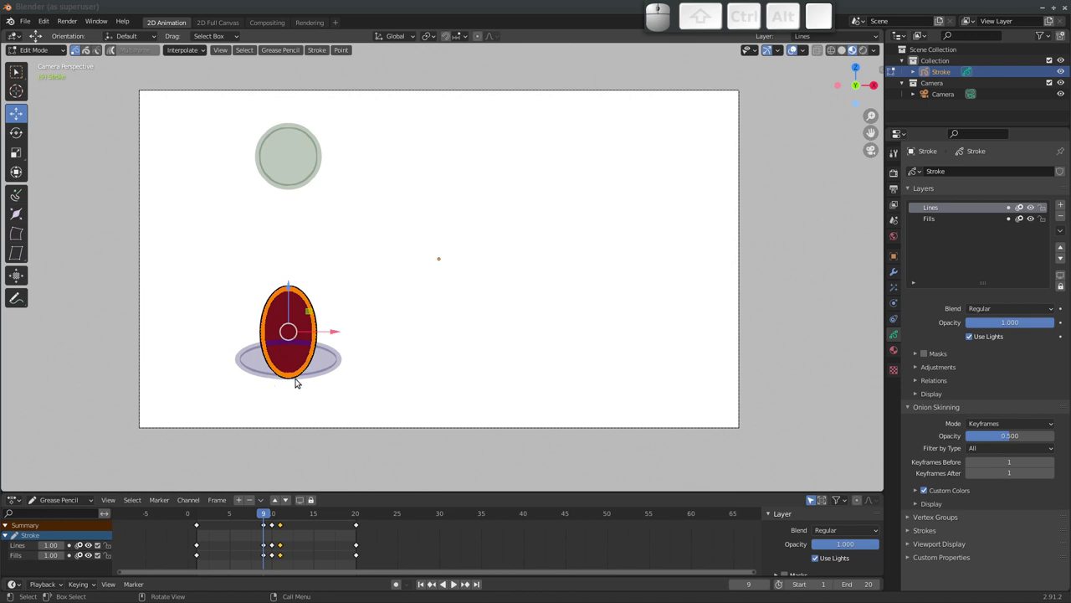
left_click(283, 517)
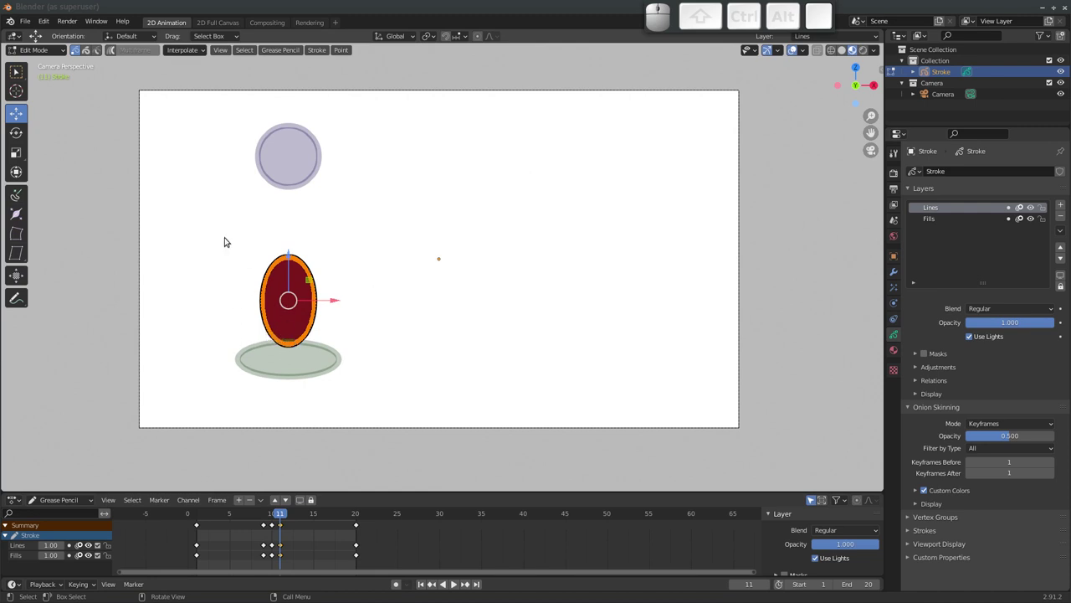
left_click(455, 588)
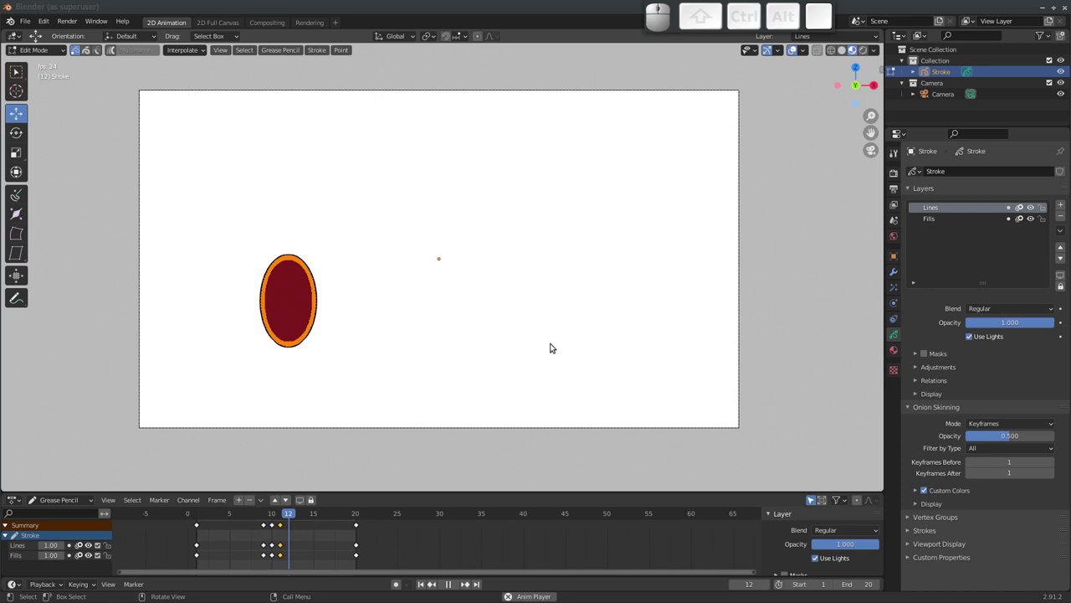
Generate in-between drawings for the falling half of the bounce
key("Escape")
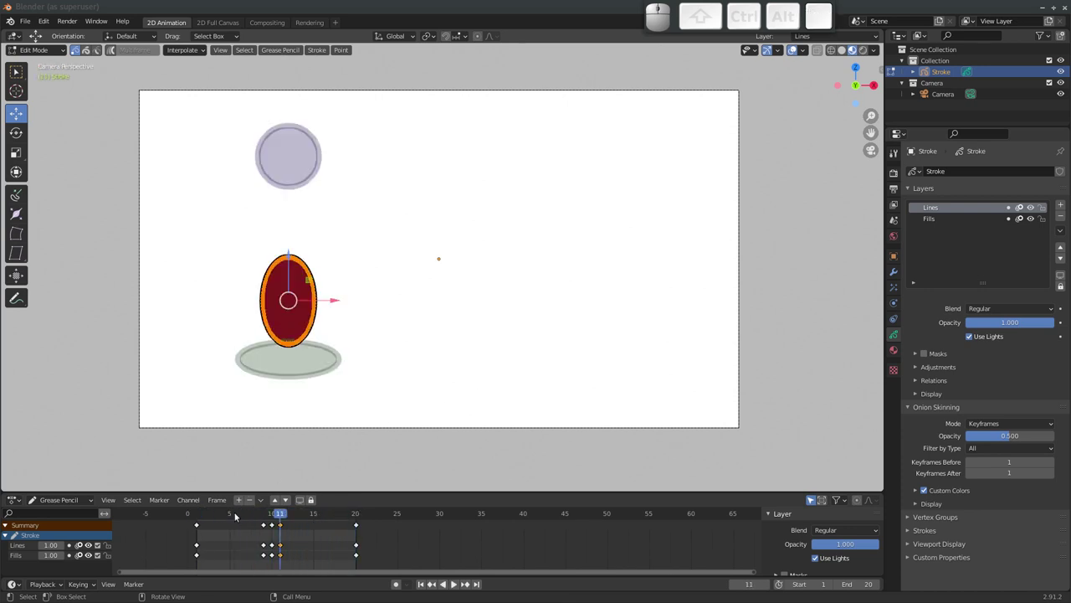
left_click_drag(280, 521, 252, 404)
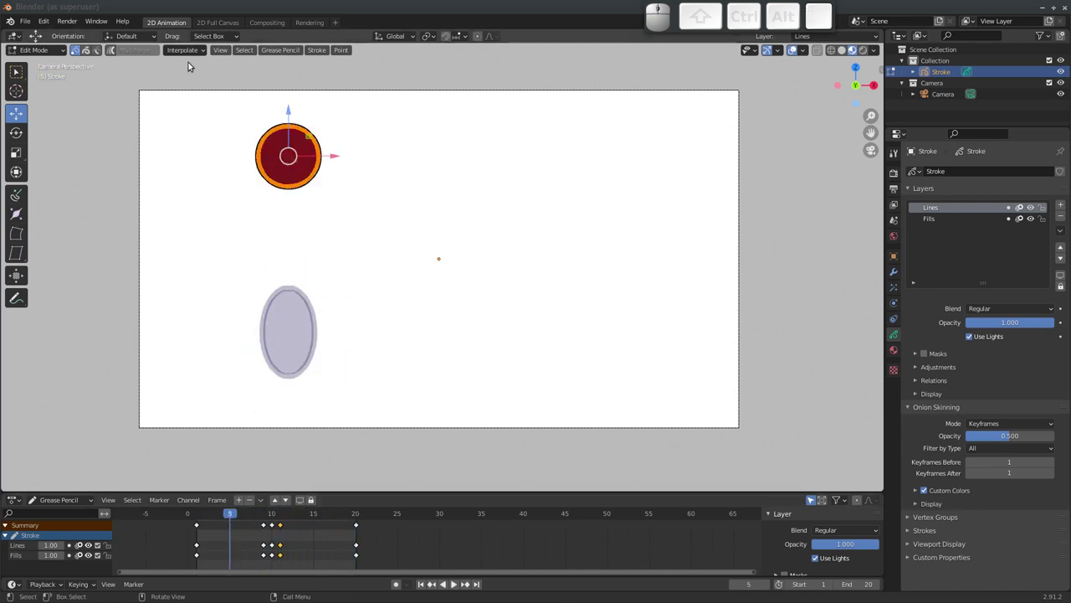
left_click(197, 54)
left_click(195, 98)
left_click(309, 517)
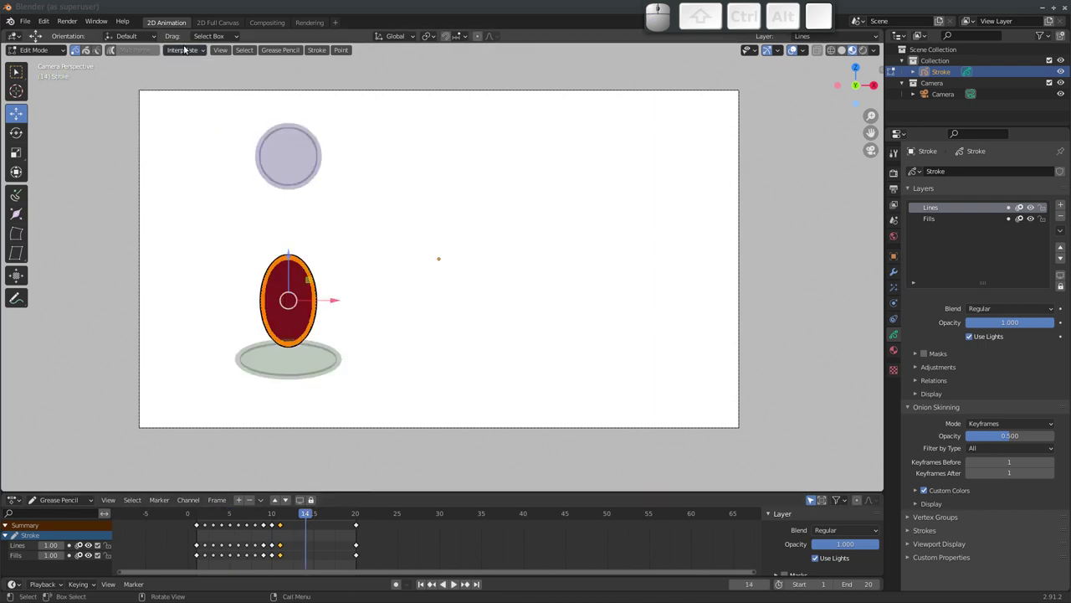
Generate in-betweens for the rebound half and play the complete bounce
left_click(185, 55)
left_click(189, 191)
left_click(196, 229)
left_click(197, 95)
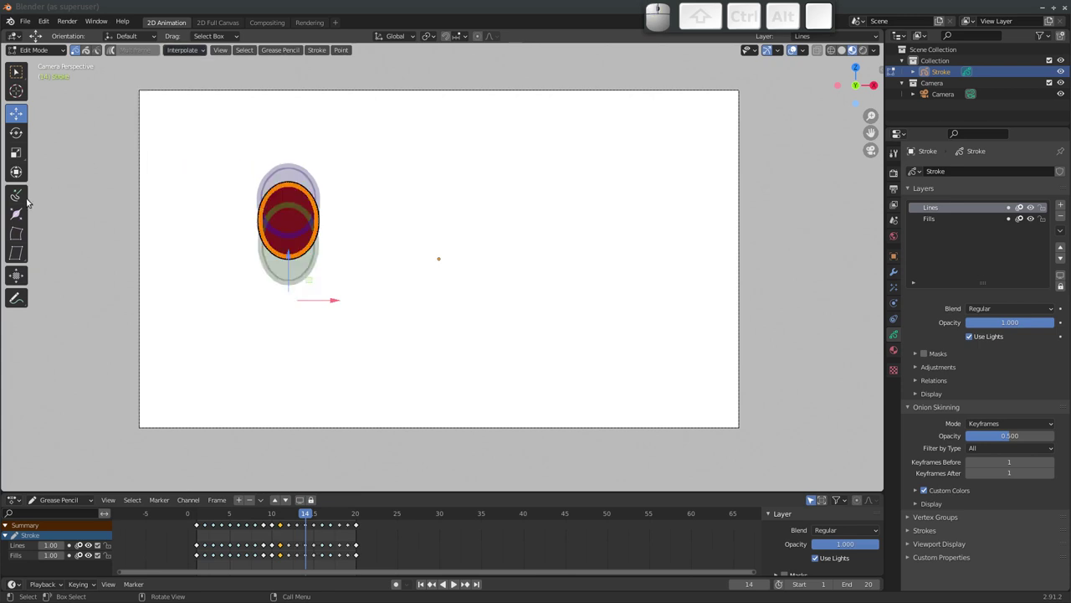
key("space")
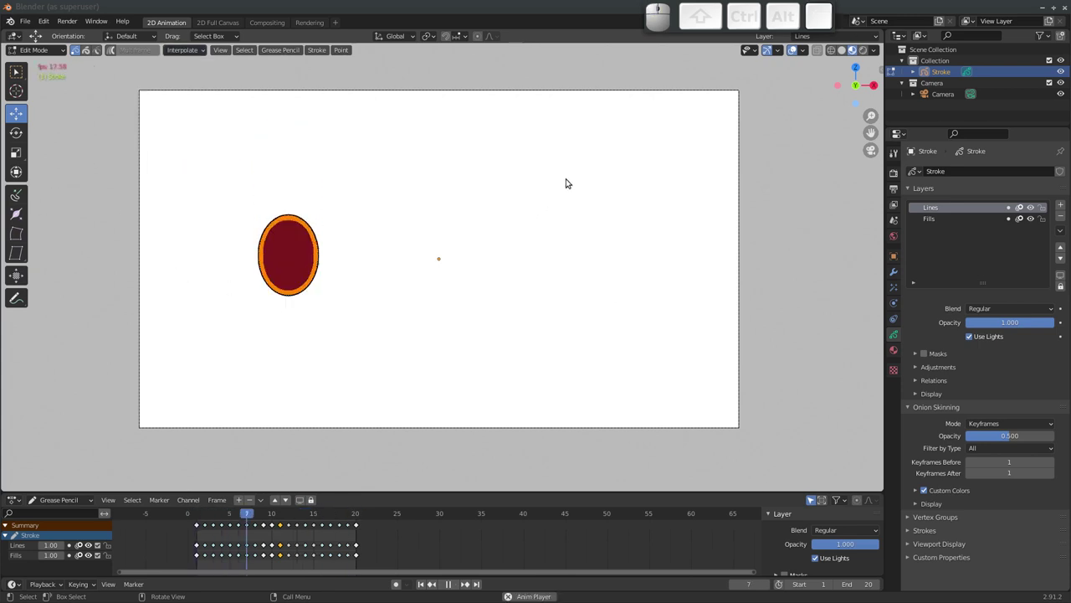
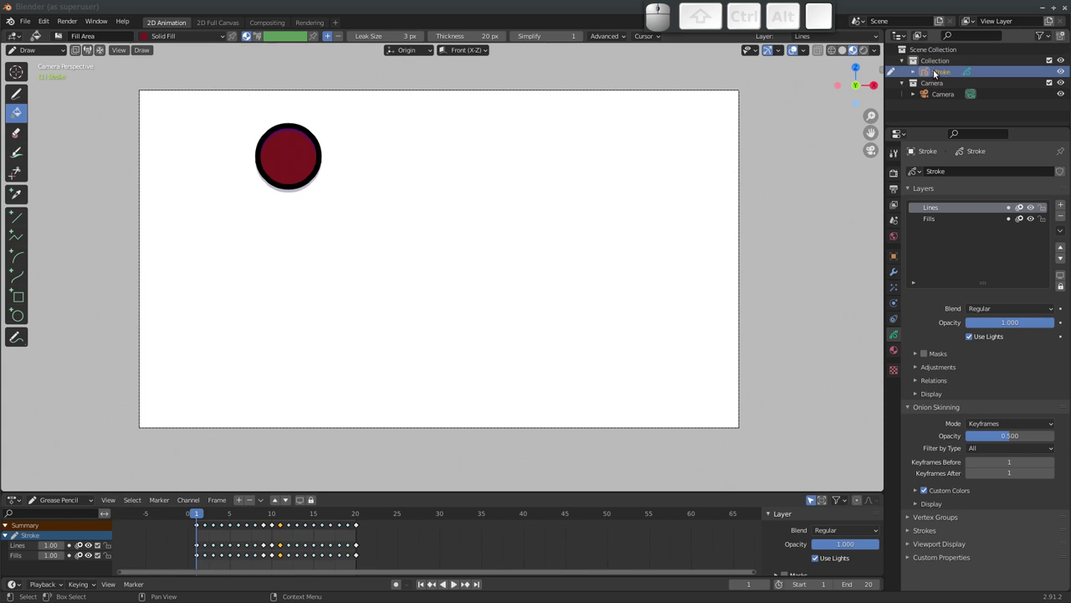
Return to Object Mode and add a new Grease Pencil Stroke object
left_click(33, 54)
left_click(49, 66)
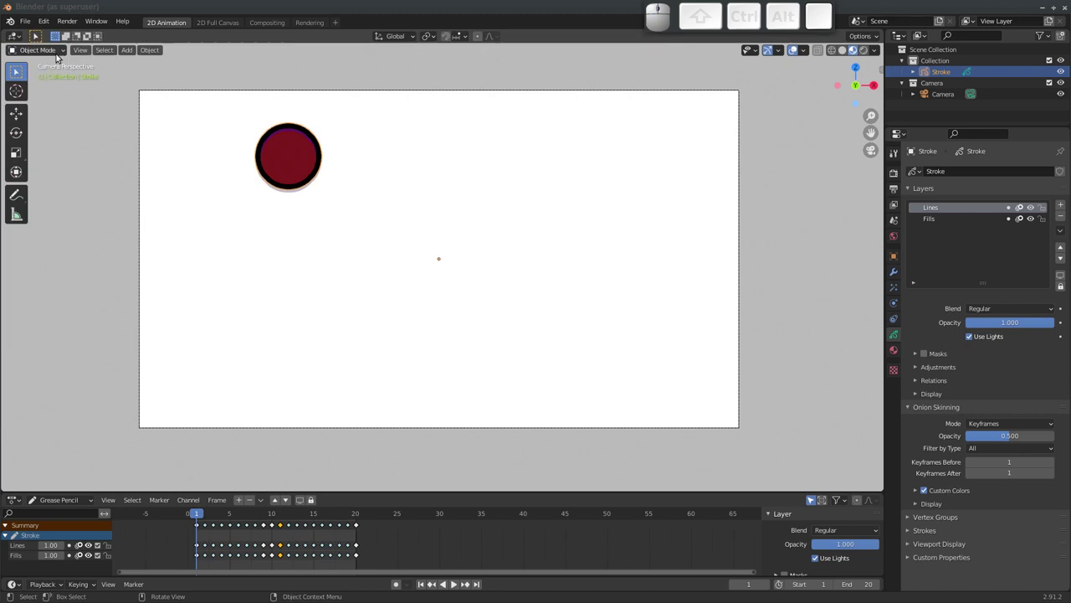
left_click(131, 53)
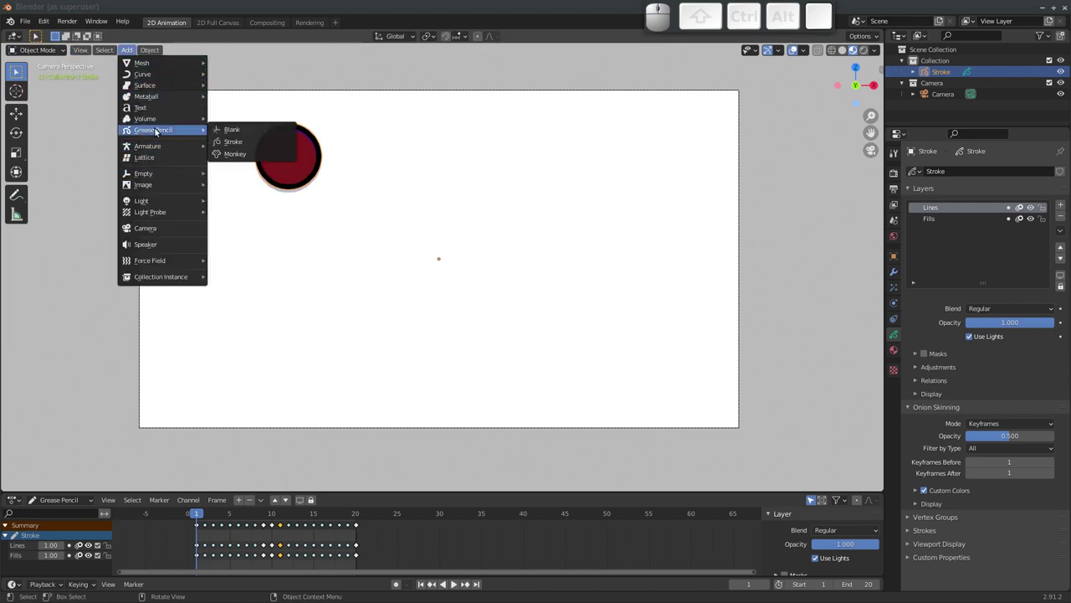
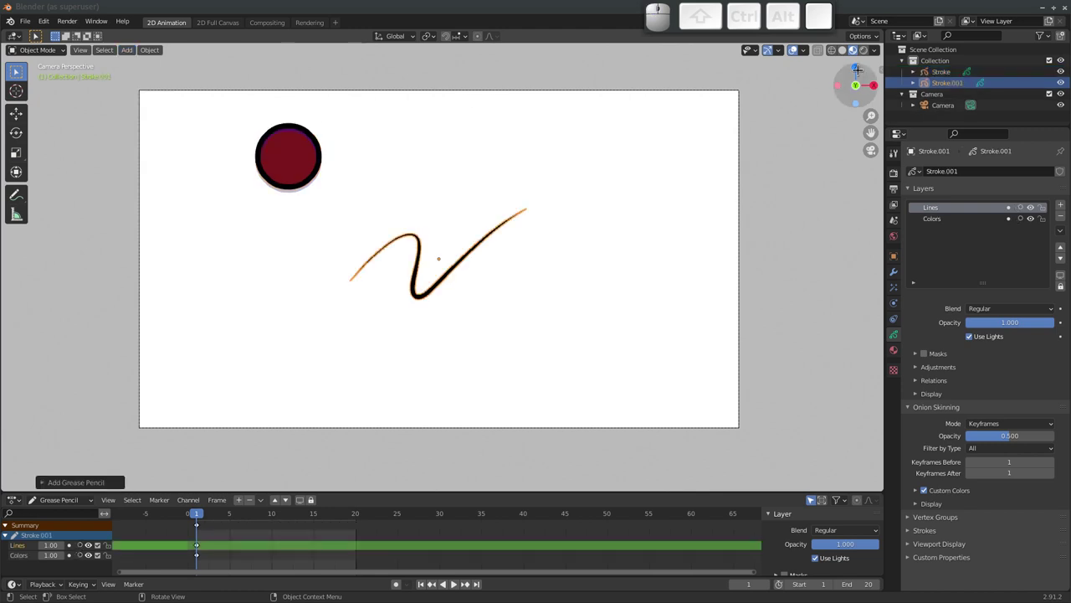
Rename the ball object Bolinha and the new stroke object Cauda in the Outliner
left_click(945, 77)
left_click(945, 76)
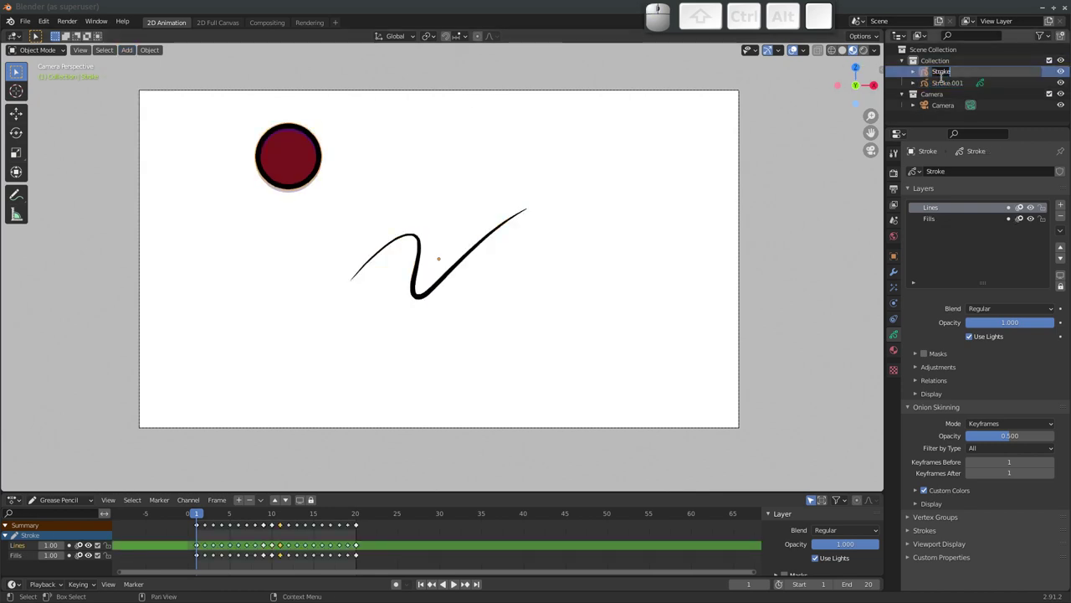
key("Return")
left_click(952, 85)
left_click(953, 84)
key("shift+Return")
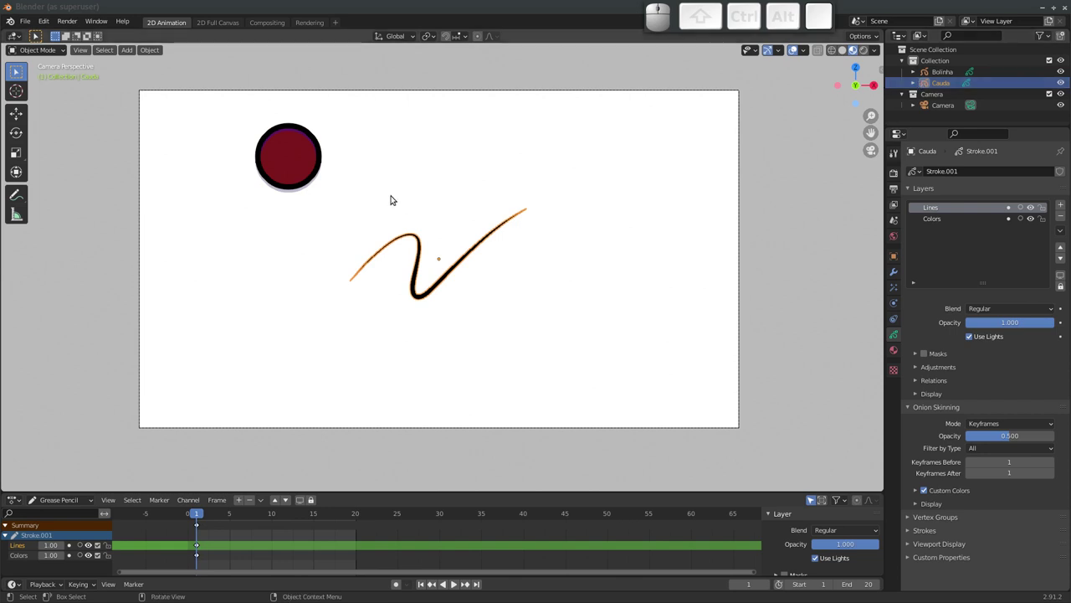
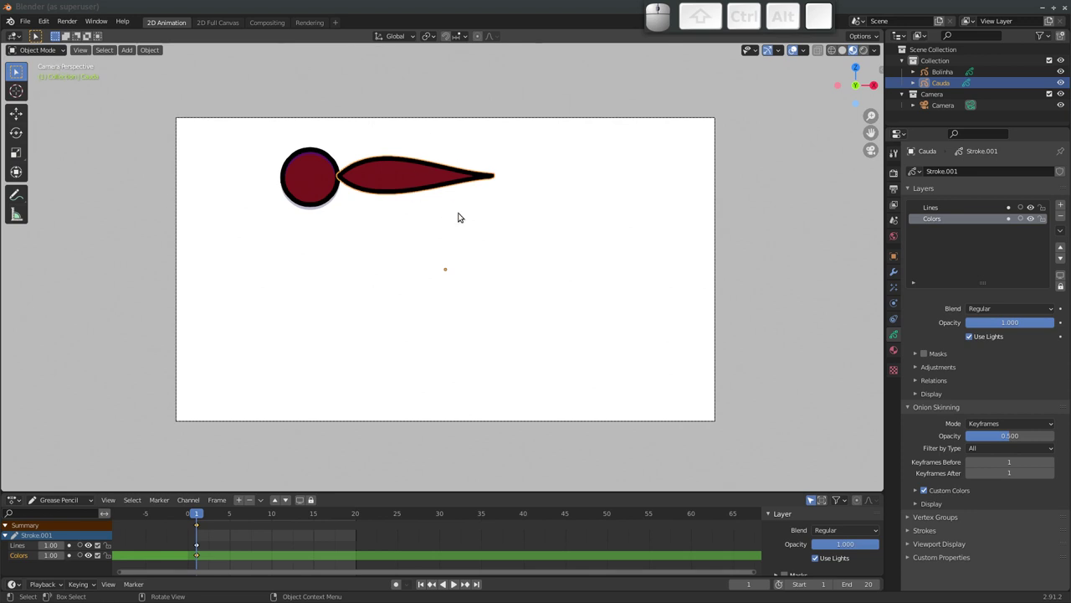
Add a Lattice object to the scene via Shift+A
key("shift+a")
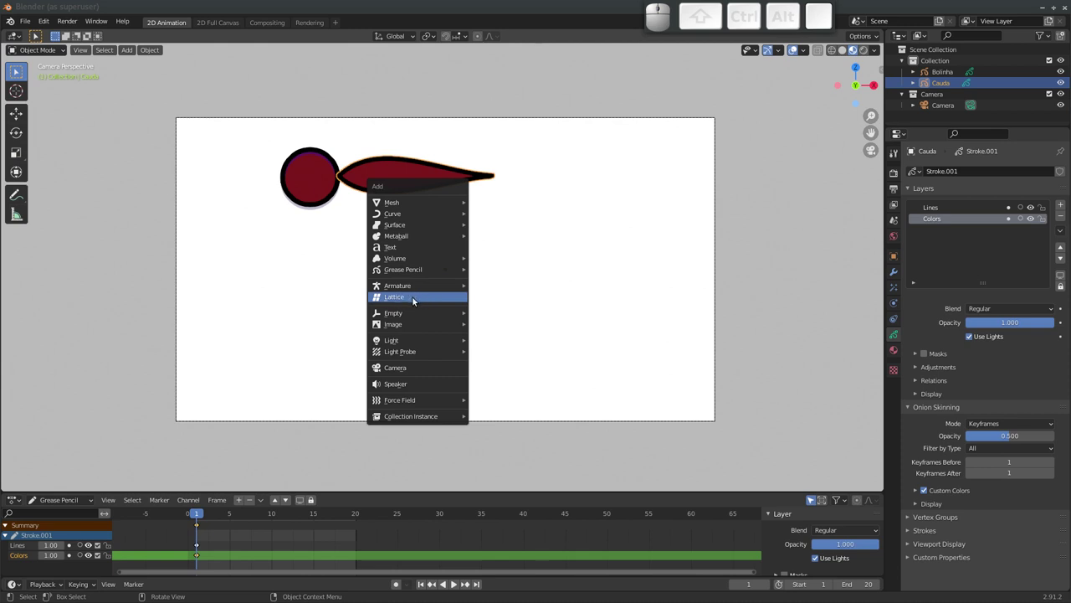
left_click(416, 299)
left_click_drag(473, 272, 494, 255)
Select the Lattice object under the tail and view the scene through the camera
left_click_drag(440, 273, 518, 276)
left_click_drag(481, 265, 445, 252)
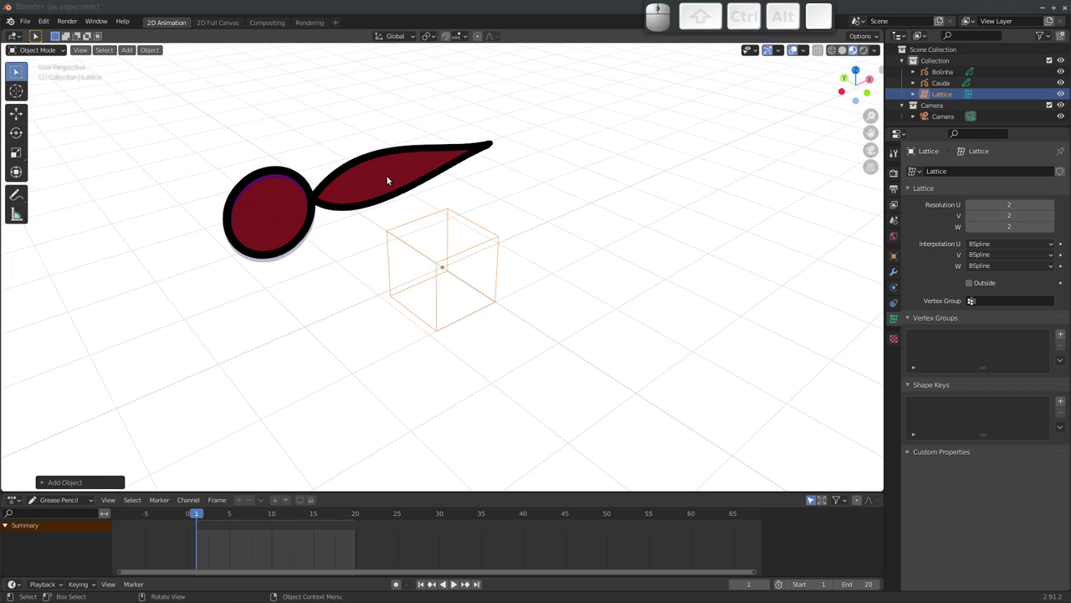
left_click(381, 180)
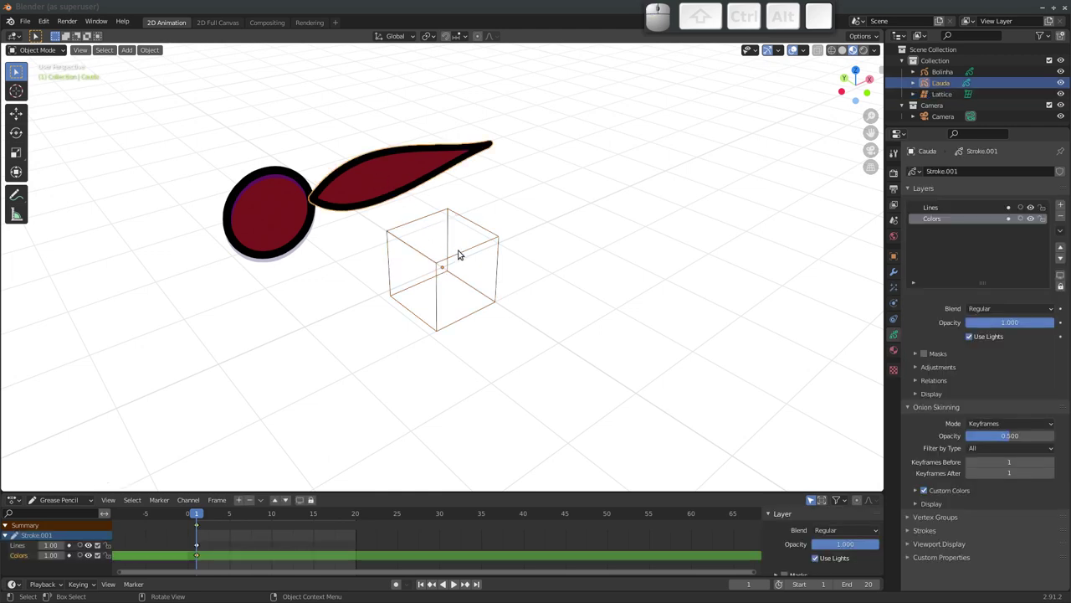
left_click(463, 254)
left_click(473, 247)
key("g")
key("Escape")
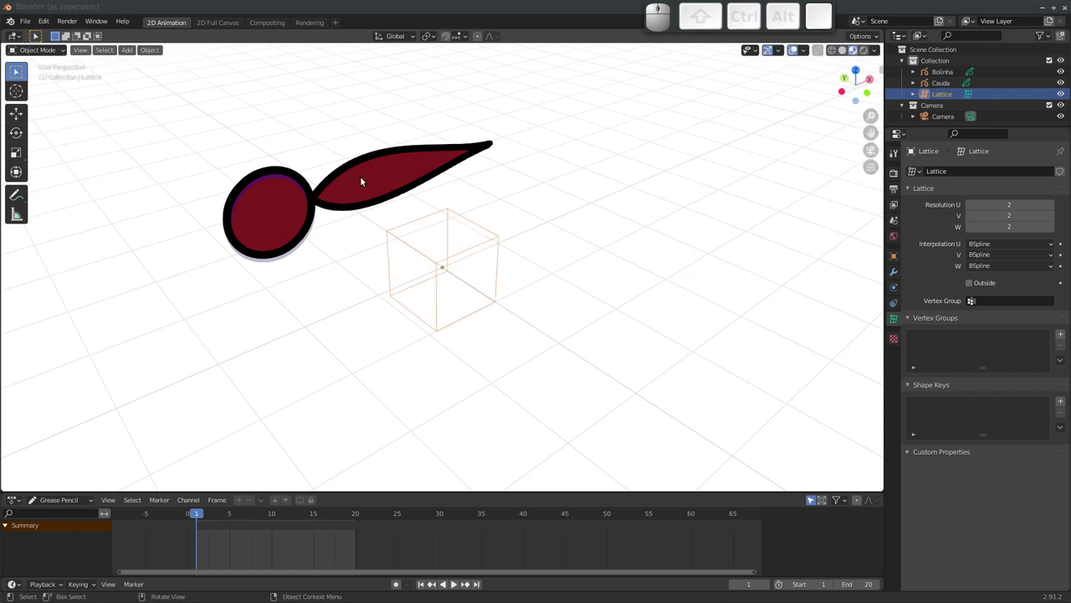
left_click(874, 148)
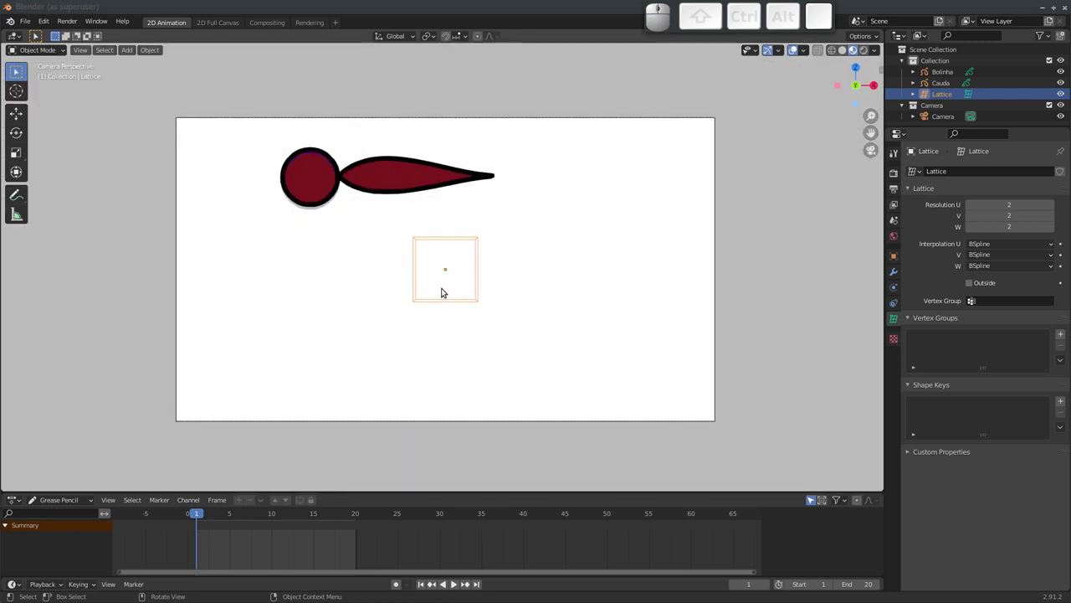
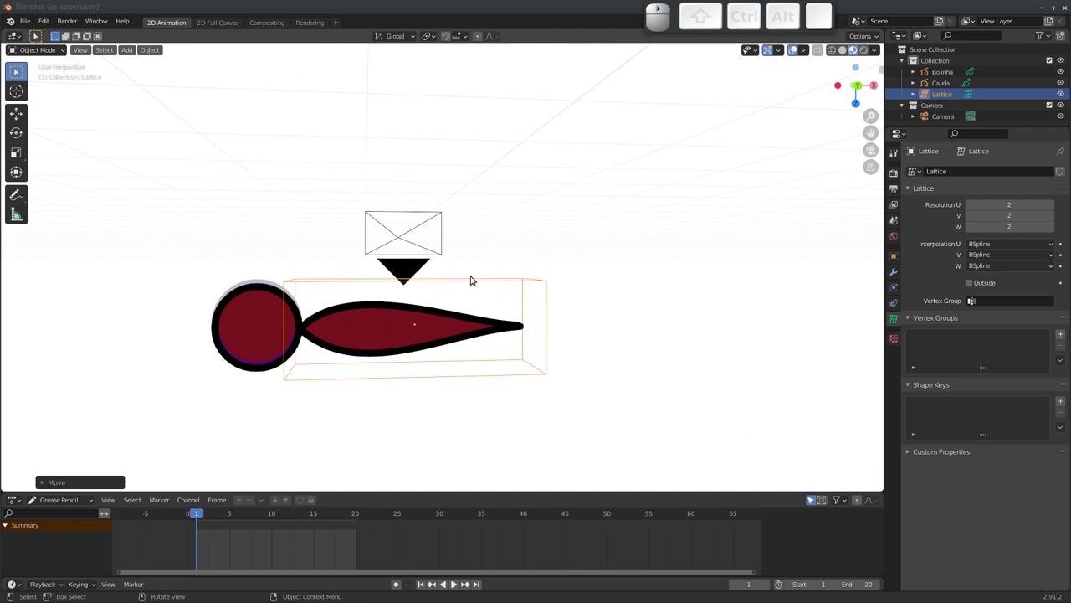
Set the Lattice resolution to U 7 along the tail and V 1 across it
left_click(873, 151)
left_click_drag(441, 236, 453, 293)
left_click_drag(451, 293, 437, 288)
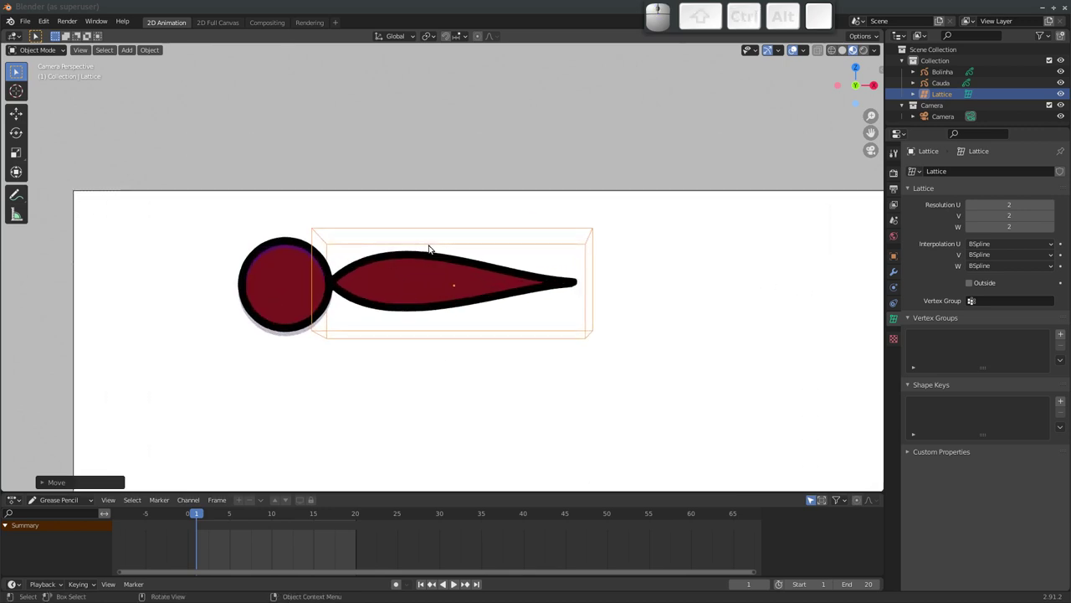
left_click(1053, 209)
left_click(1053, 208)
left_click(1053, 208)
left_click(1055, 208)
left_click(1056, 207)
left_click(975, 218)
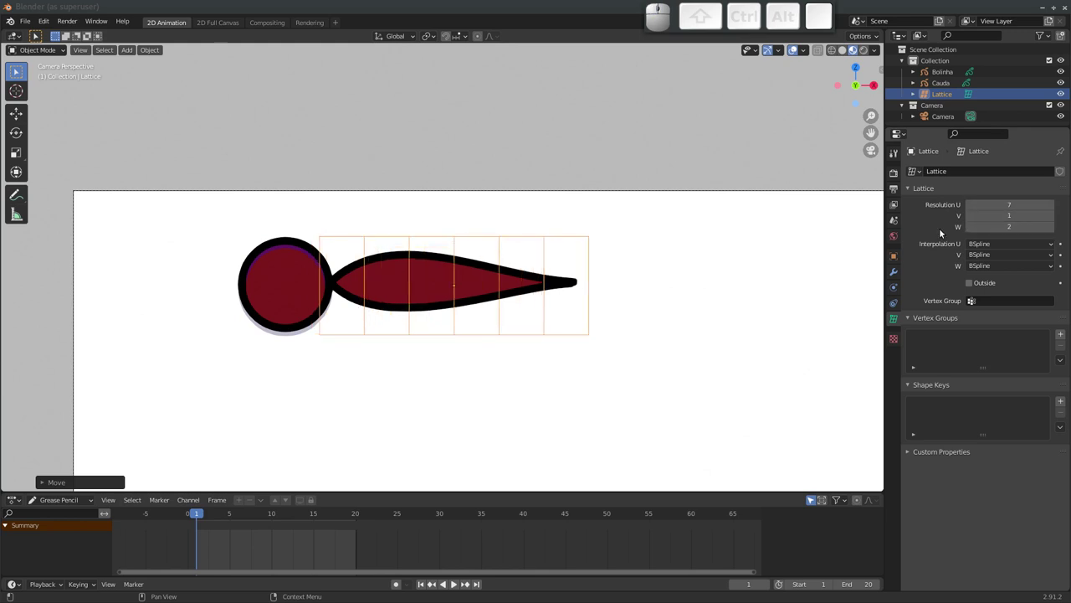
Reframe through the camera, then select the Cauda tail and start moving it
left_click_drag(622, 250, 495, 233)
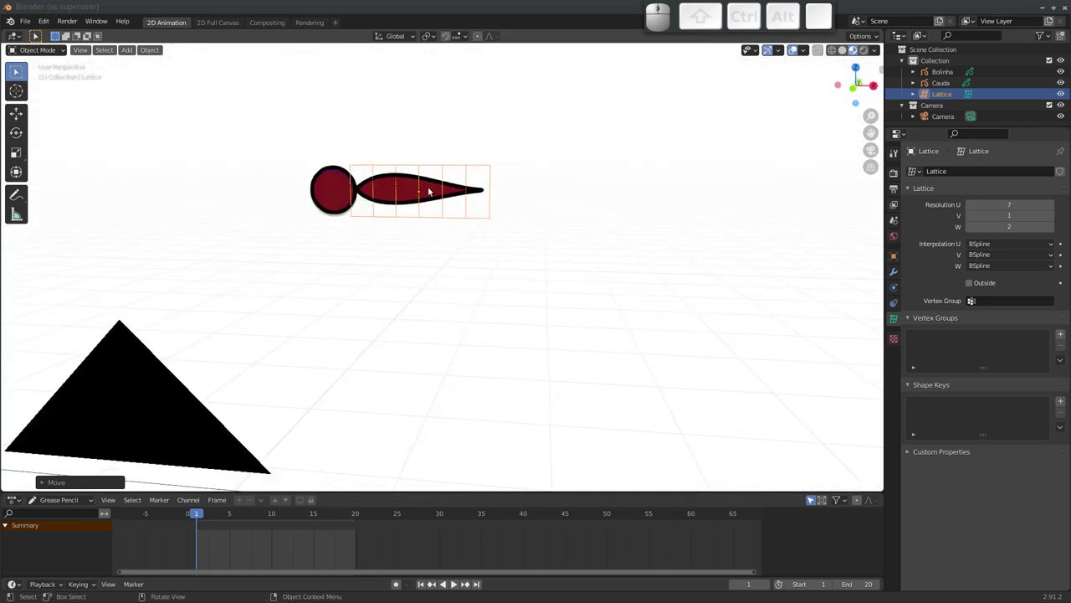
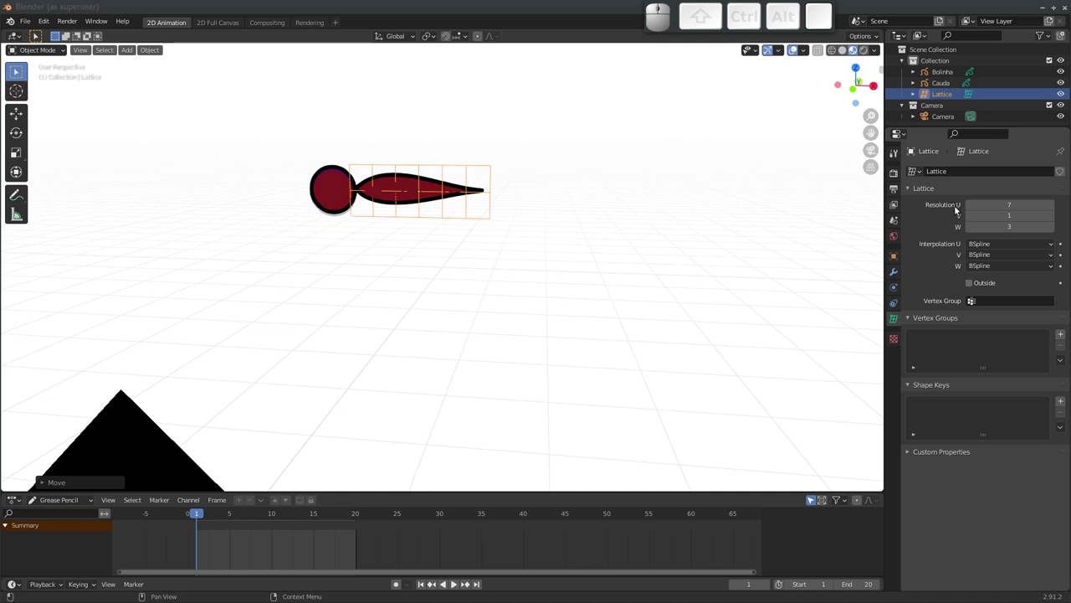
left_click_drag(392, 209, 532, 204)
middle_click(463, 213)
left_click(873, 151)
middle_click(458, 240)
key("ctrl+g")
key("Escape")
left_click(437, 263)
key("g")
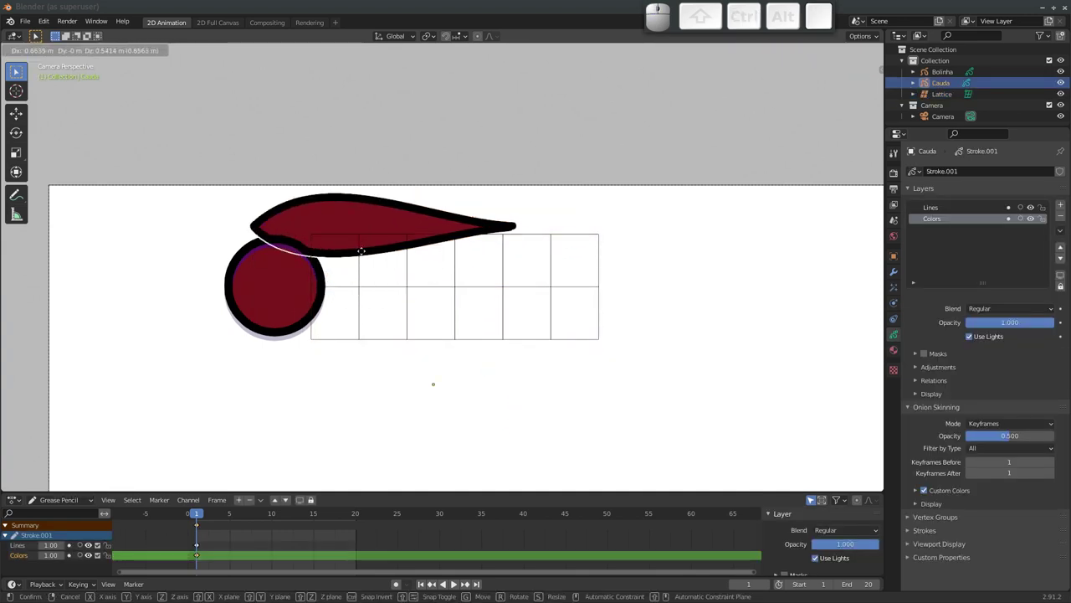
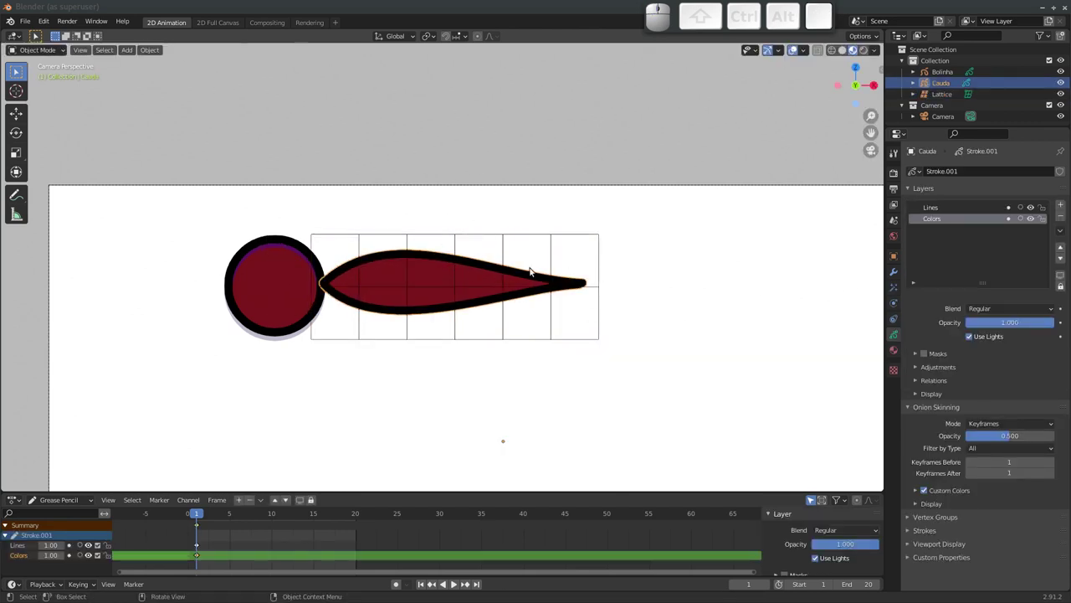
Add a Lattice modifier to Cauda targeting the Lattice object, then select the Lattice
left_click(894, 276)
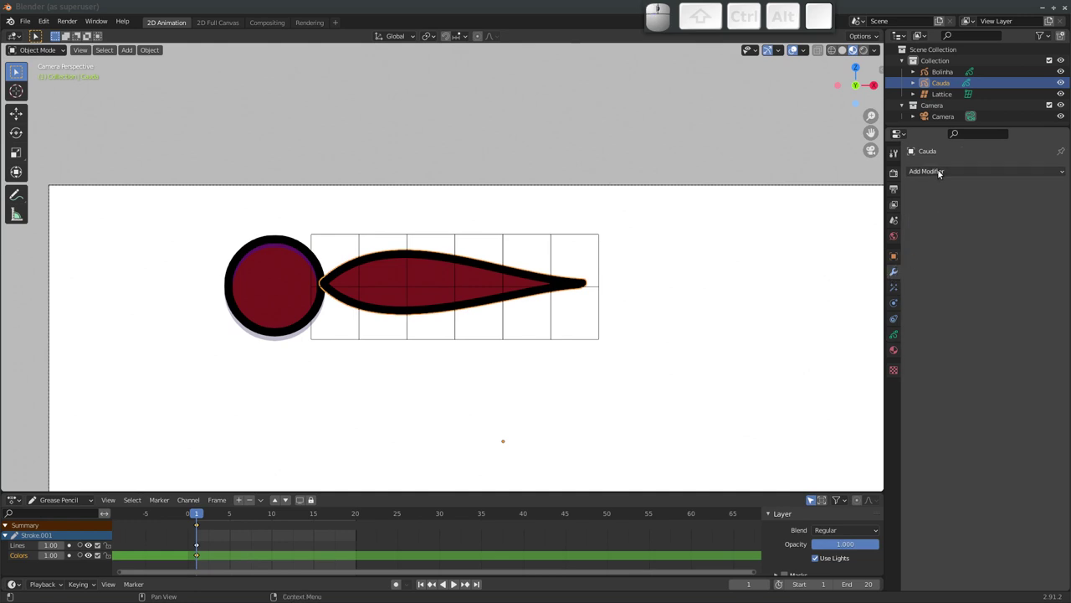
left_click(938, 174)
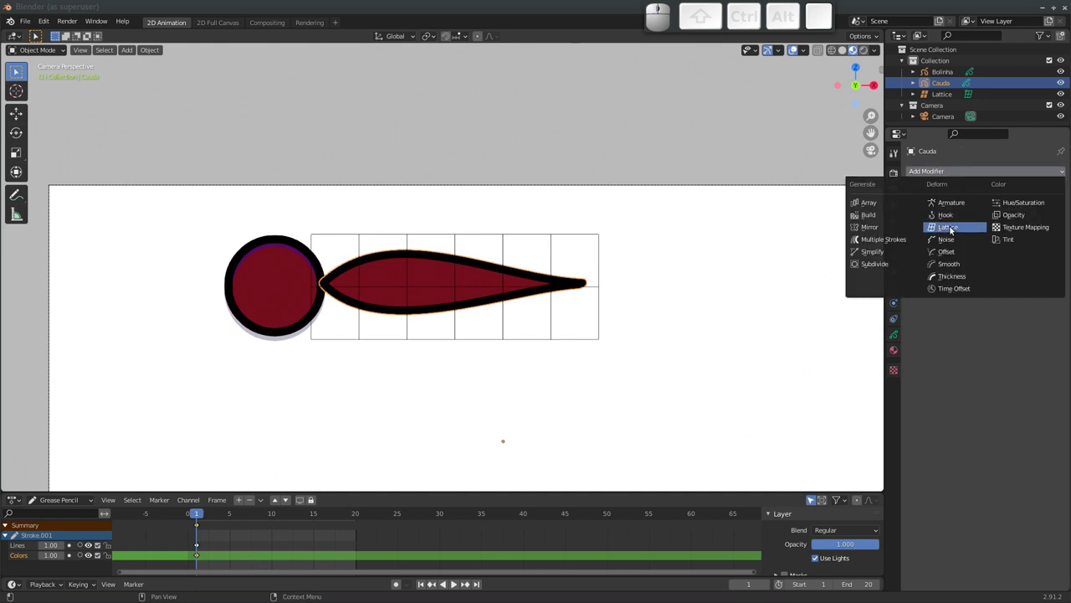
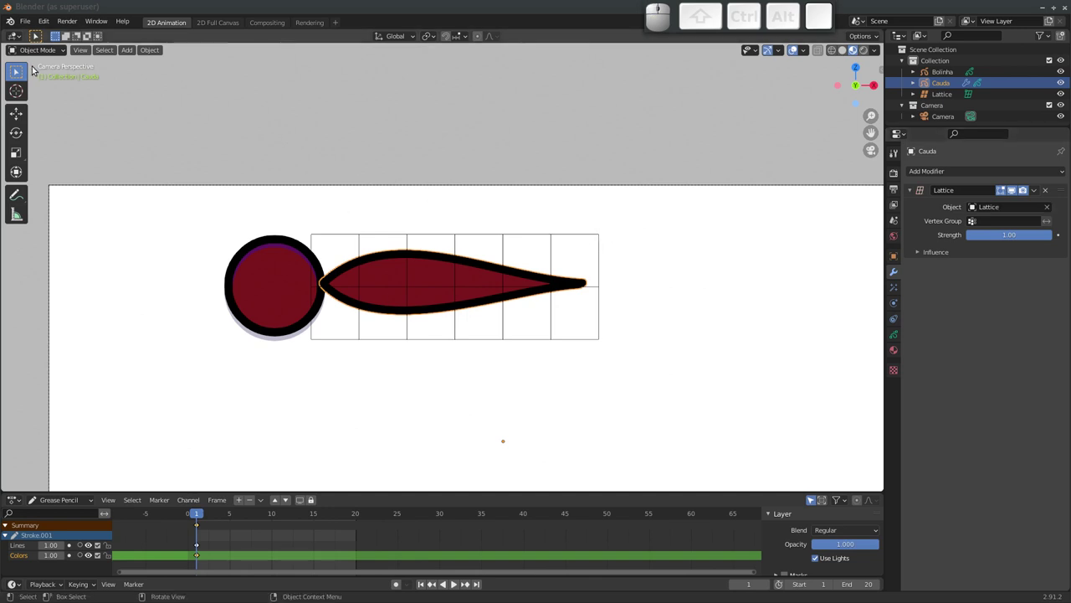
left_click(583, 234)
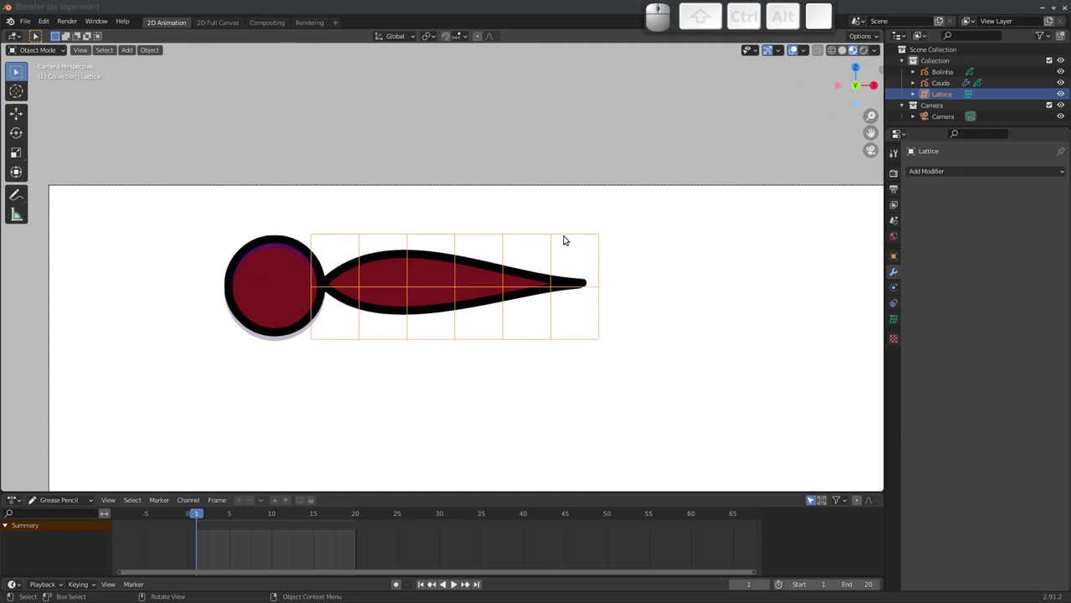
In Edit Mode move the lattice's tip points to test-bend the tail, cancel, and leave Edit Mode
left_click(46, 55)
left_click(47, 77)
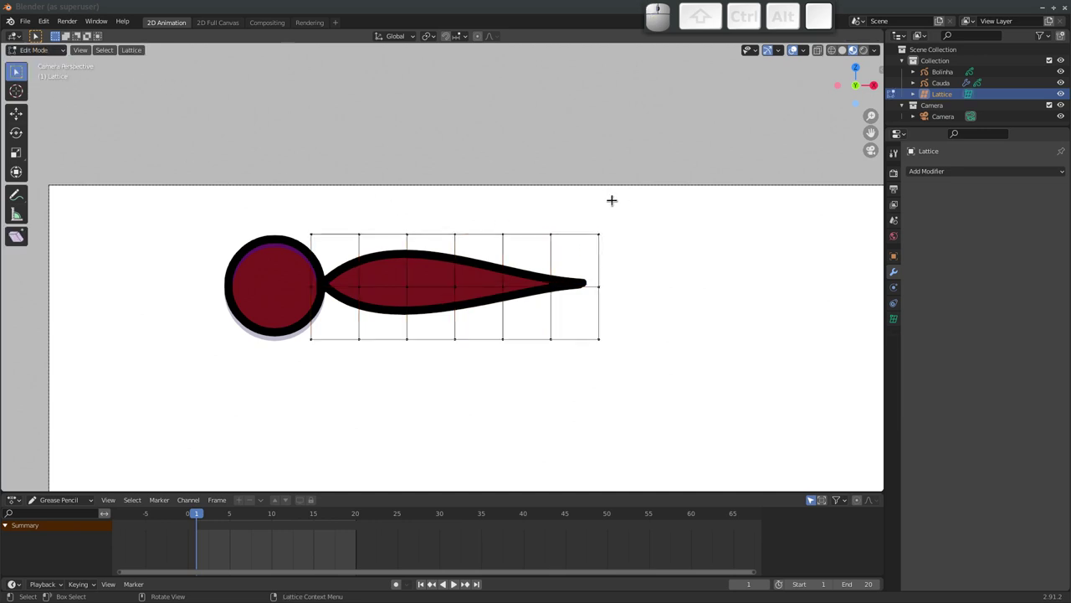
left_click_drag(575, 204, 656, 249)
key("g")
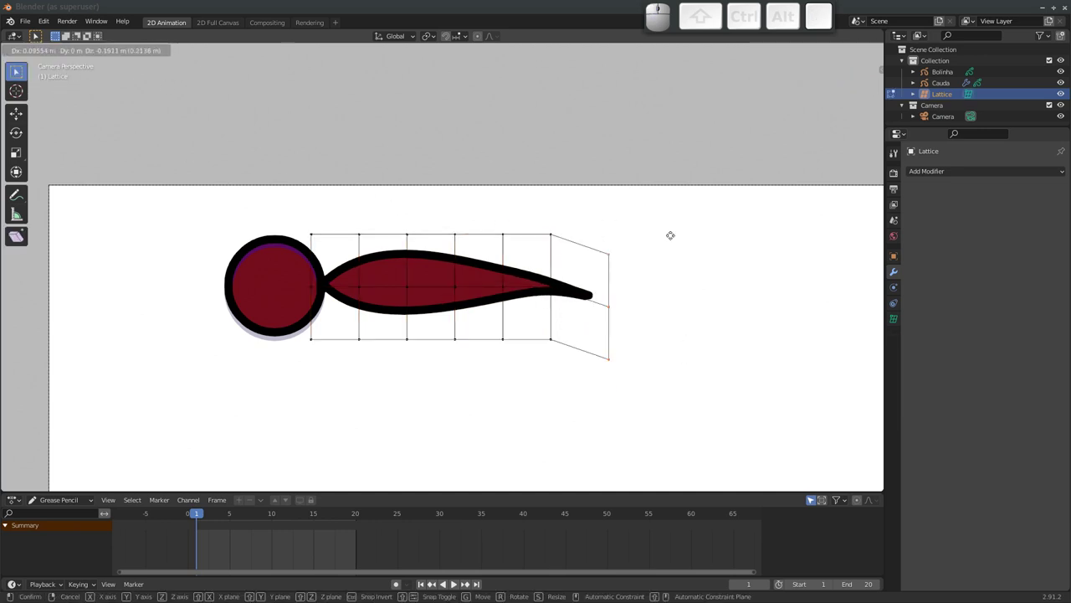
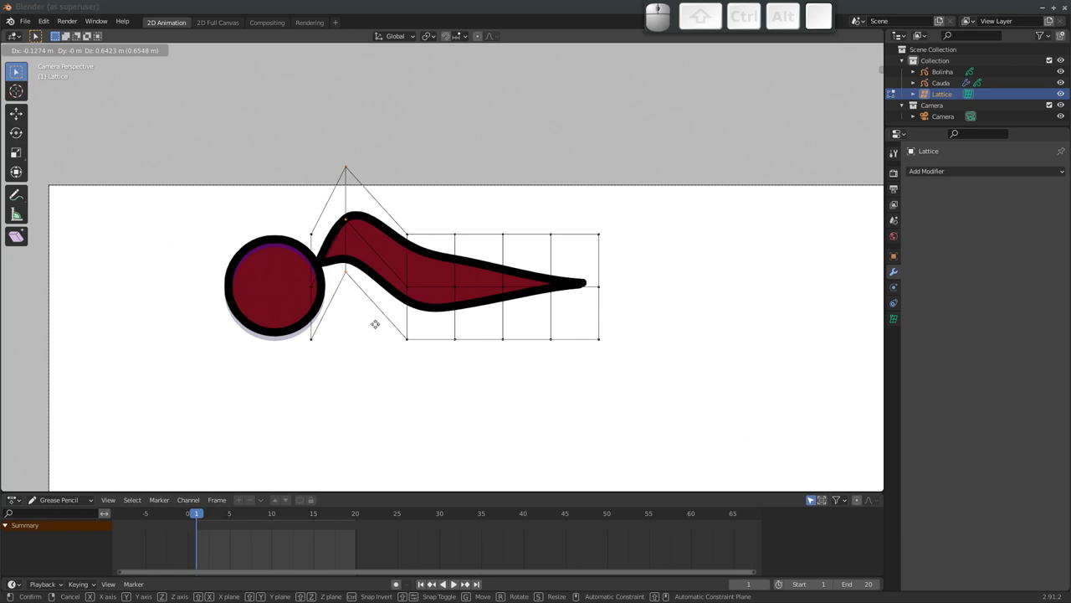
key("Escape")
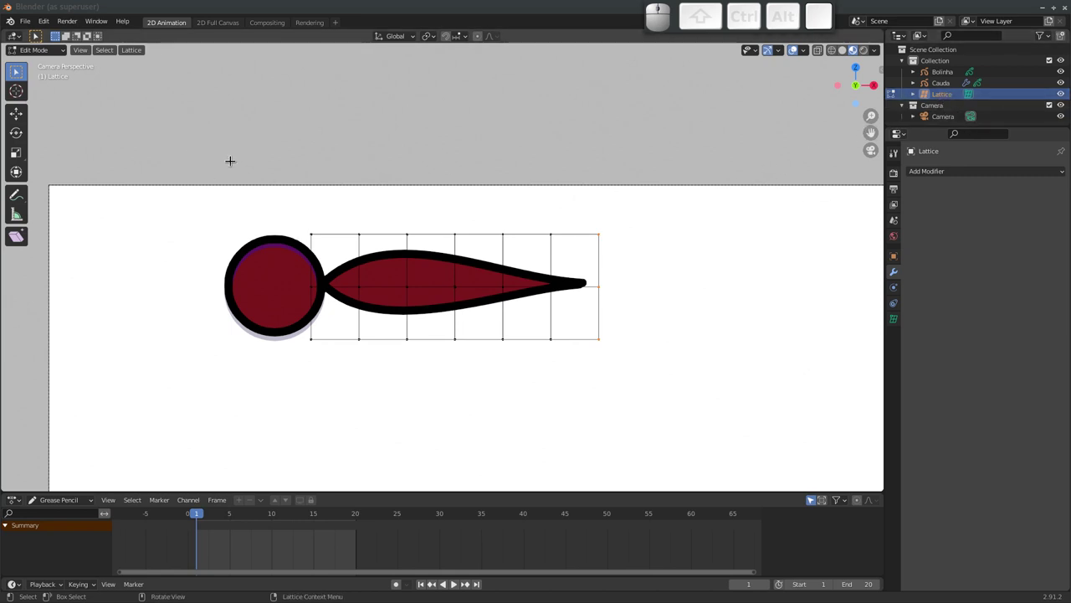
key("Tab")
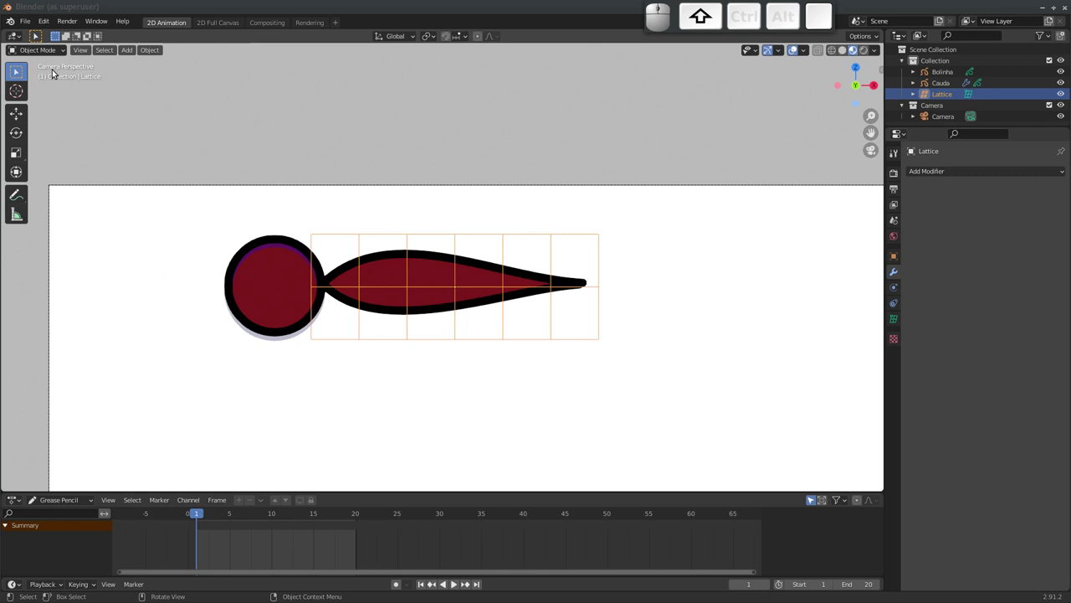
Add an Armature with a single bone via Shift+A at the tail base
key("shift+a")
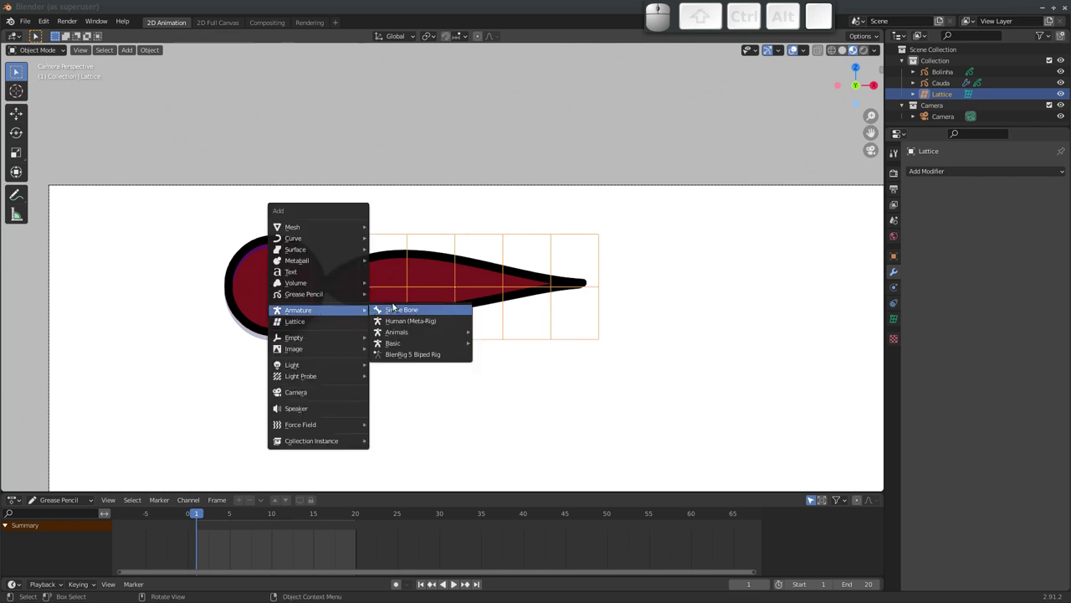
left_click(409, 312)
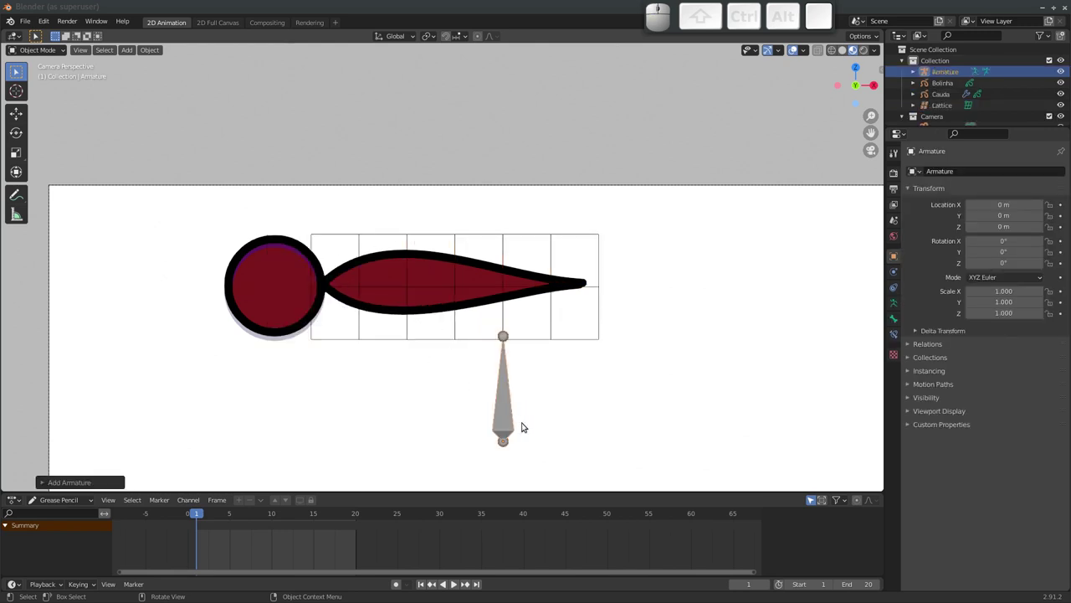
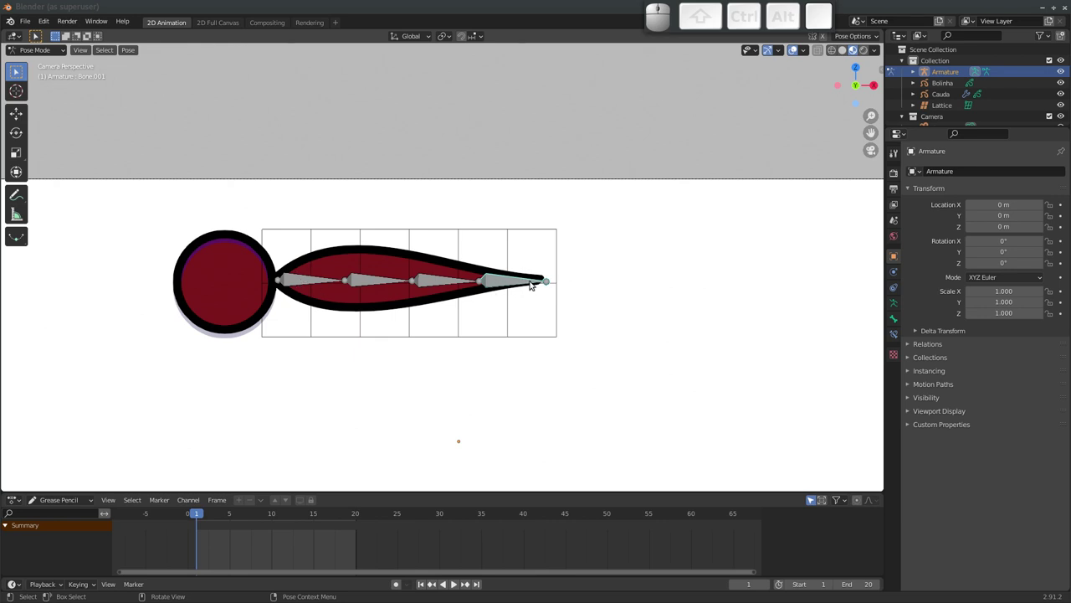
Select the tail bones in Pose Mode and test-rotate them, cancelling since the tail doesn't bend yet
left_click(435, 281)
left_click(365, 281)
left_click(298, 278)
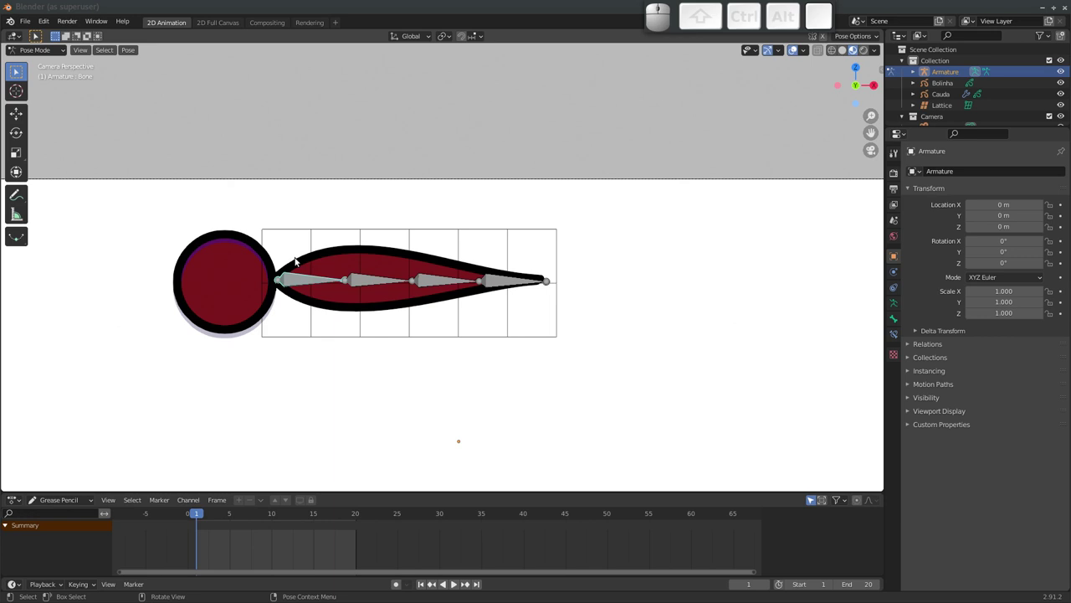
key("r")
key("Escape")
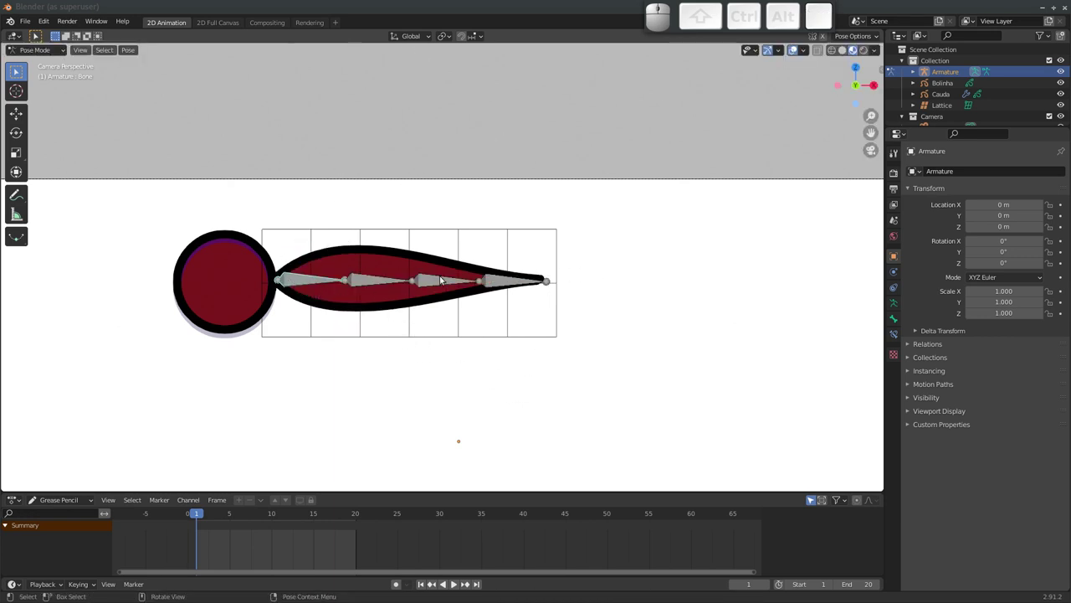
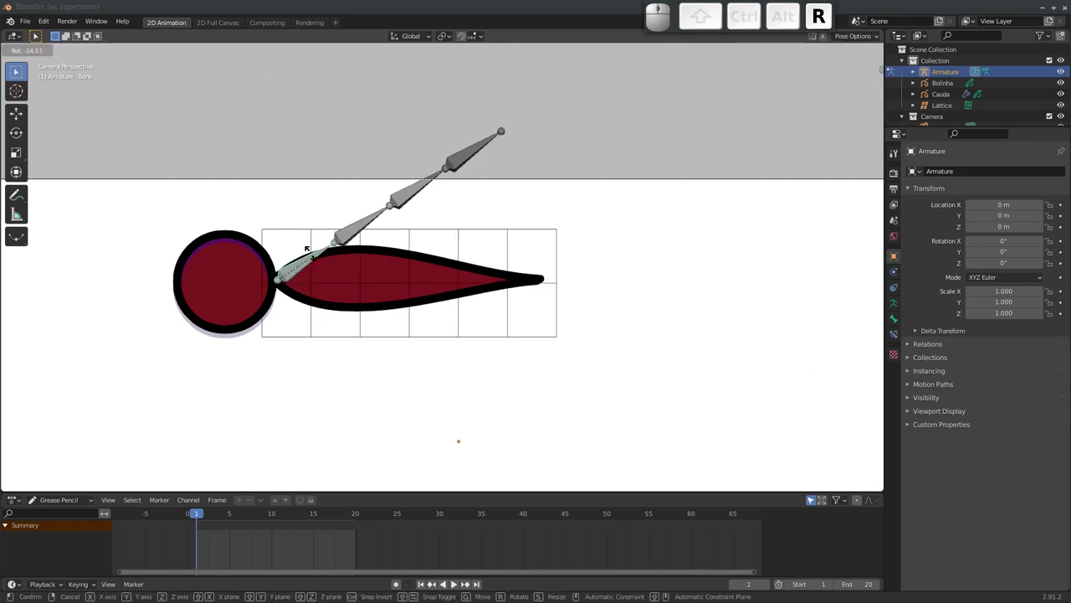
key("Escape")
left_click(496, 232)
key("g")
left_click(504, 239)
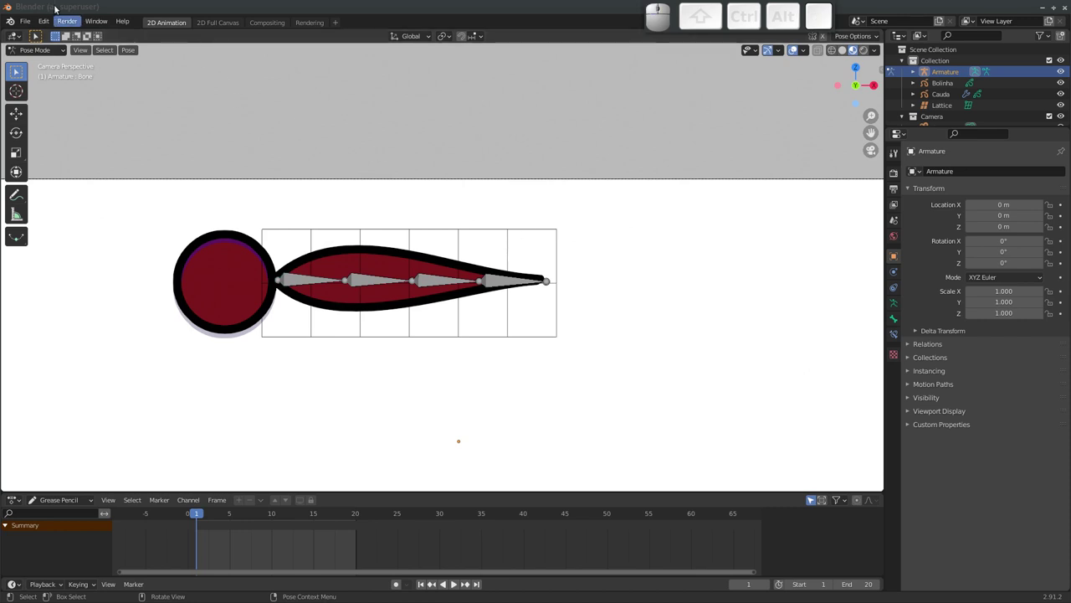
Return to Object Mode and select the Cauda tail stroke to review its modifiers
left_click(52, 26)
left_click(74, 167)
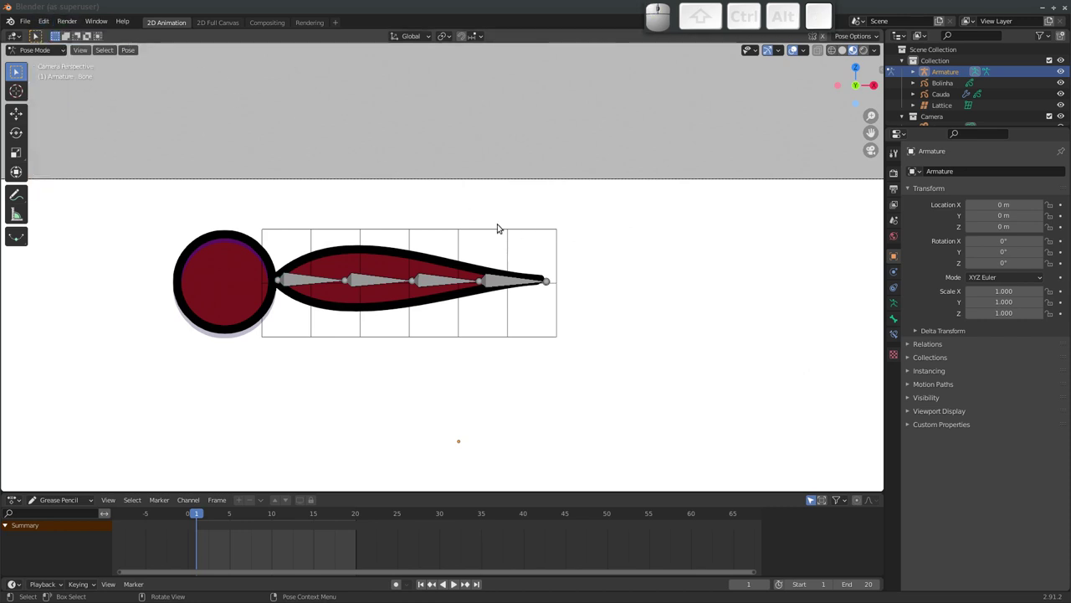
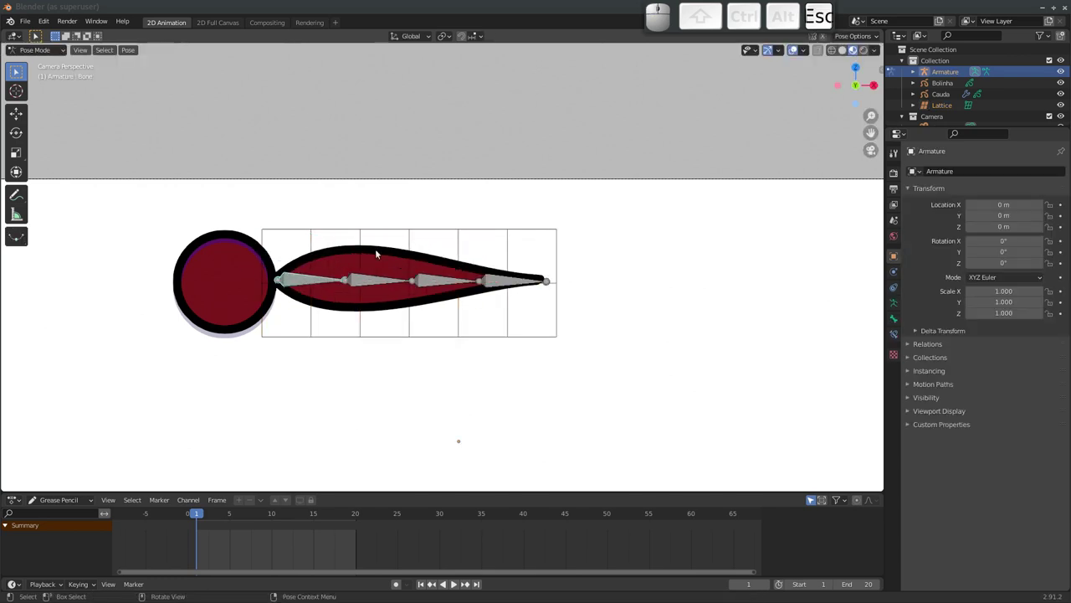
left_click(400, 258)
key("g")
key("Escape")
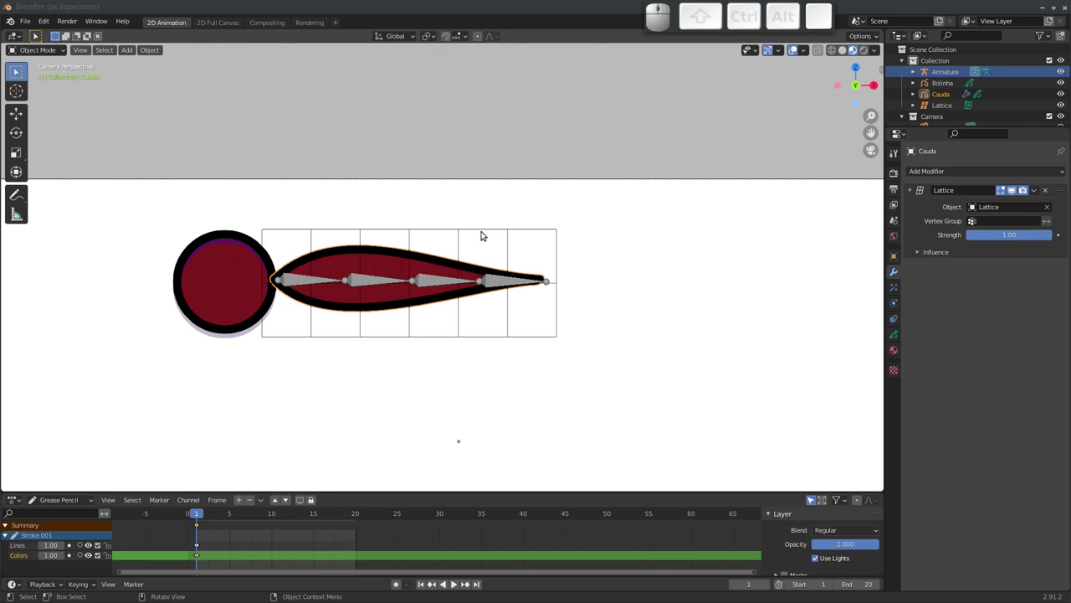
Select the Lattice with the Armature and bring up Ctrl+P parenting for Armature Deform
left_click(488, 229)
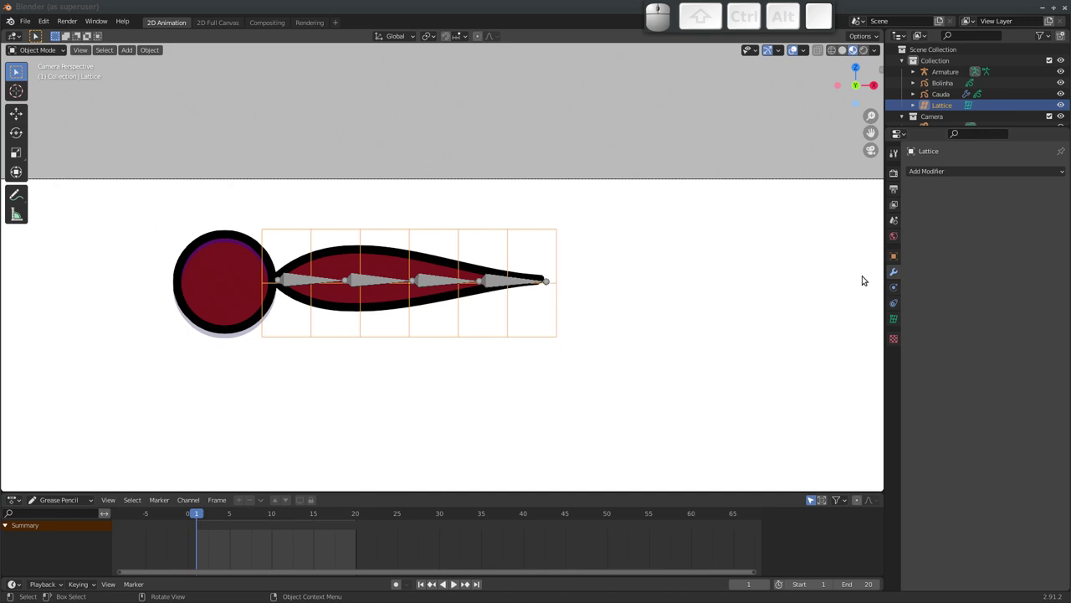
left_click(430, 282)
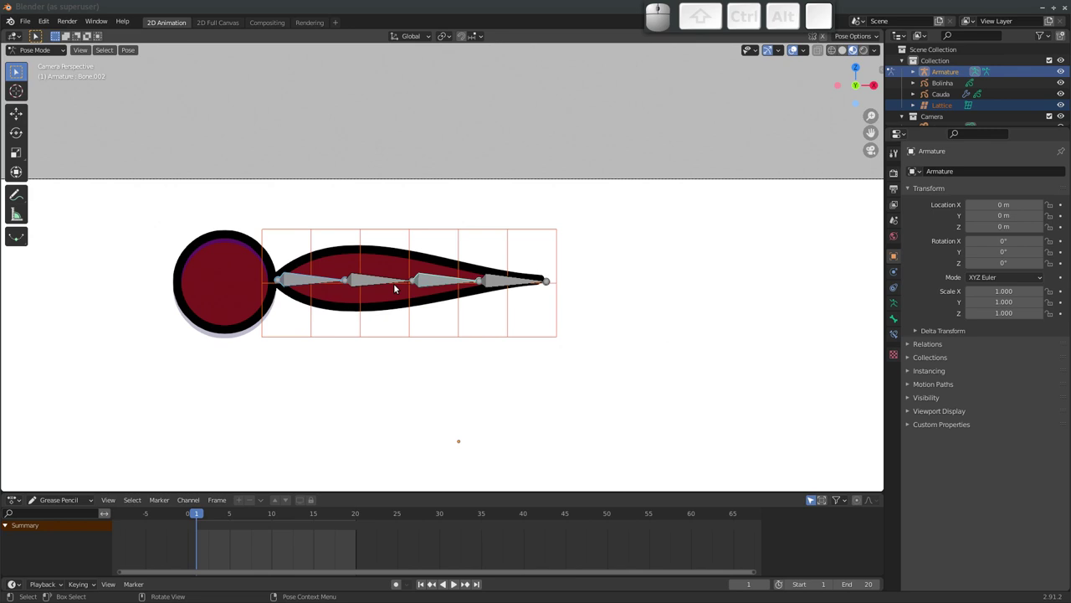
key("ctrl+p")
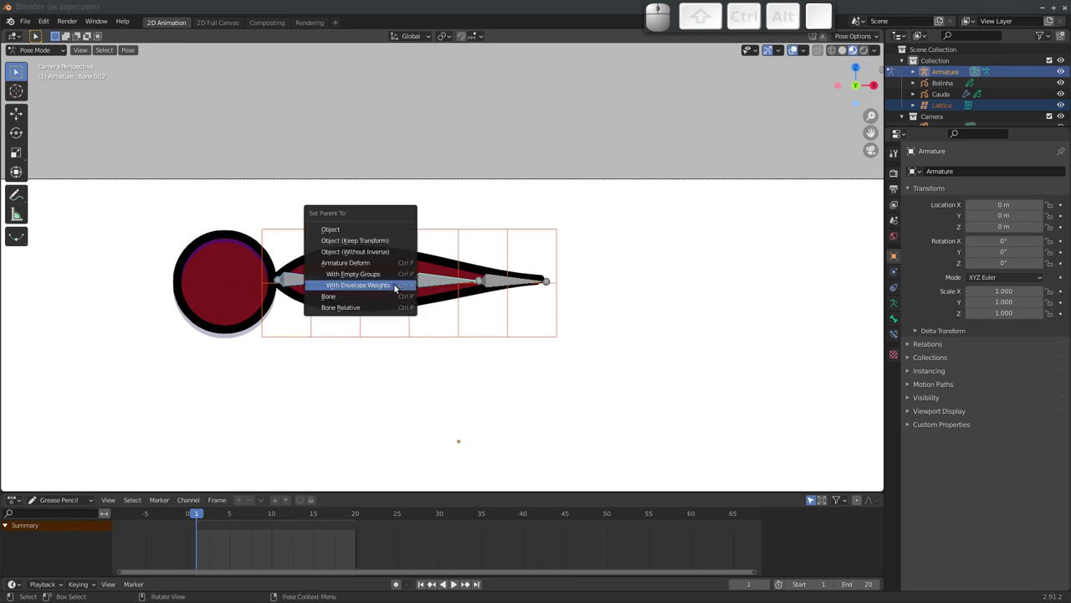
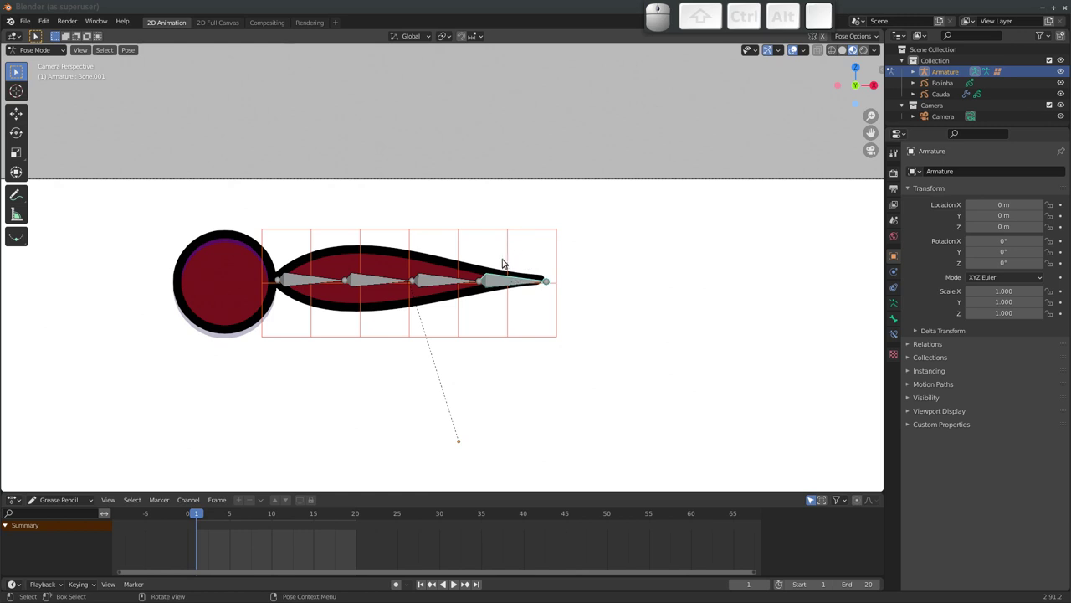
Enable Bone Envelopes and Preserve Volume on the Lattice's Armature modifier
left_click(512, 257)
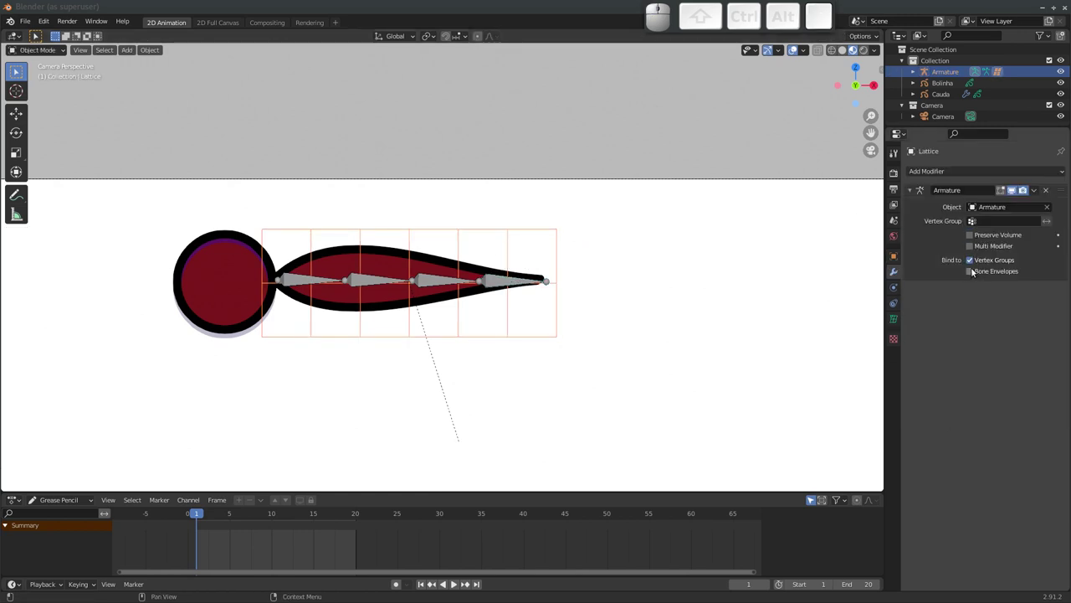
left_click(974, 271)
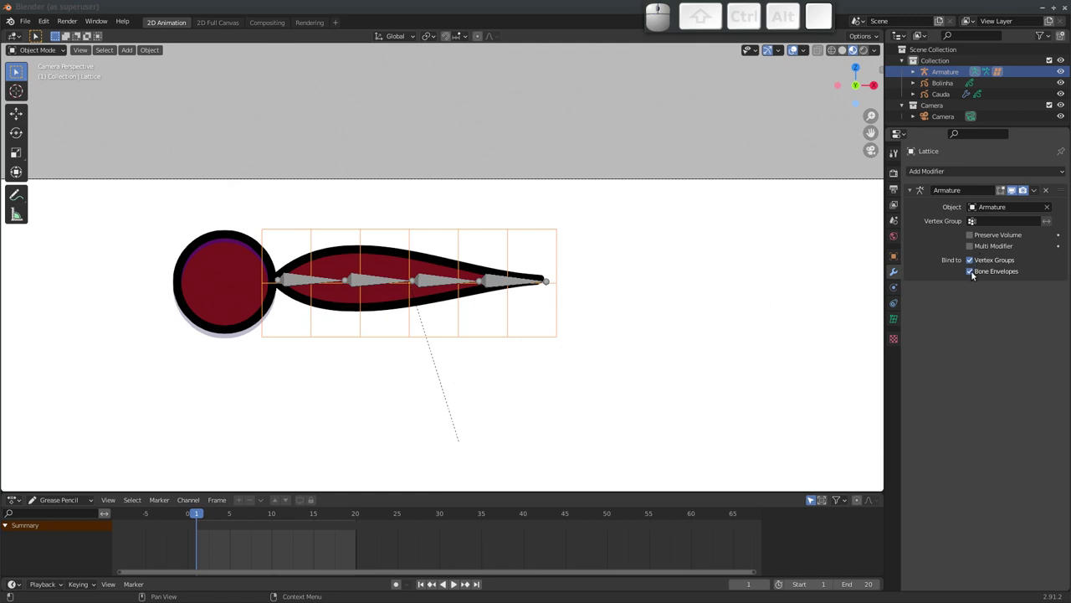
left_click(971, 240)
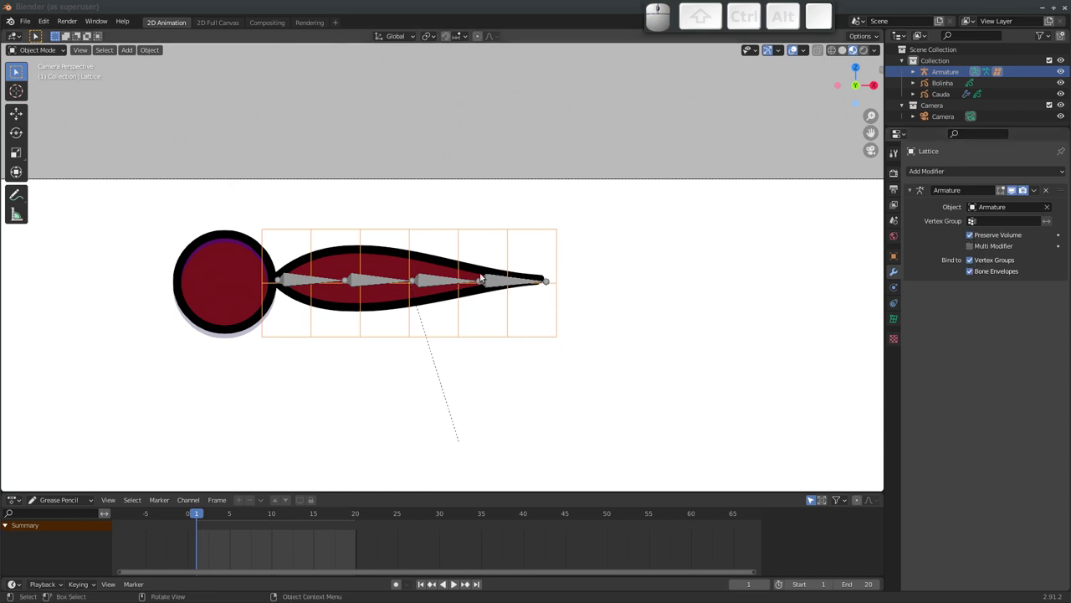
Rotate the last tail bone so the tail tip curls upward, then select the deformed lattice
left_click(504, 283)
key("r")
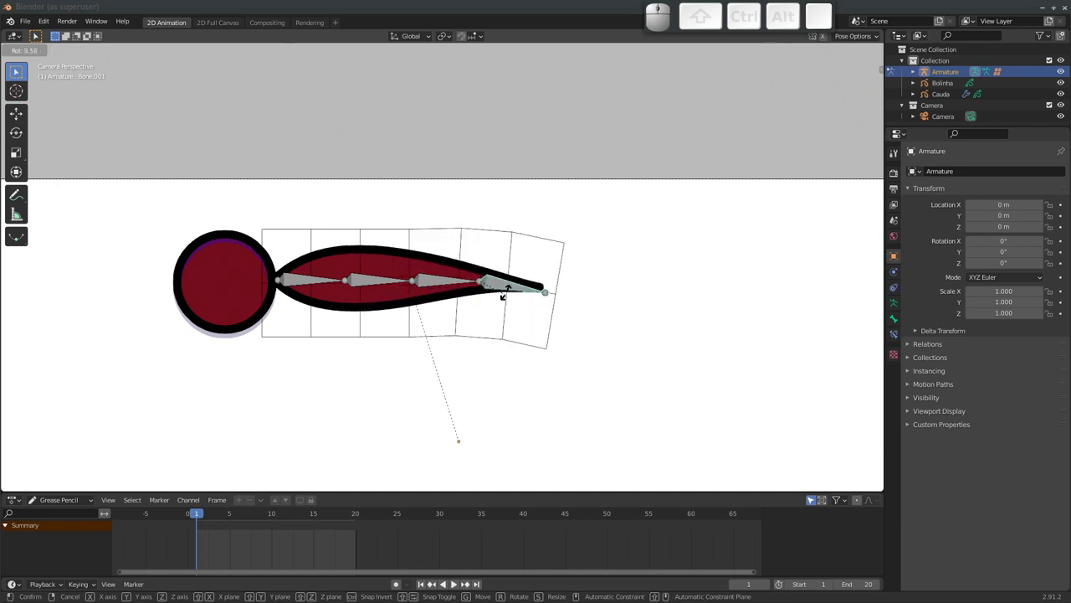
left_click(507, 244)
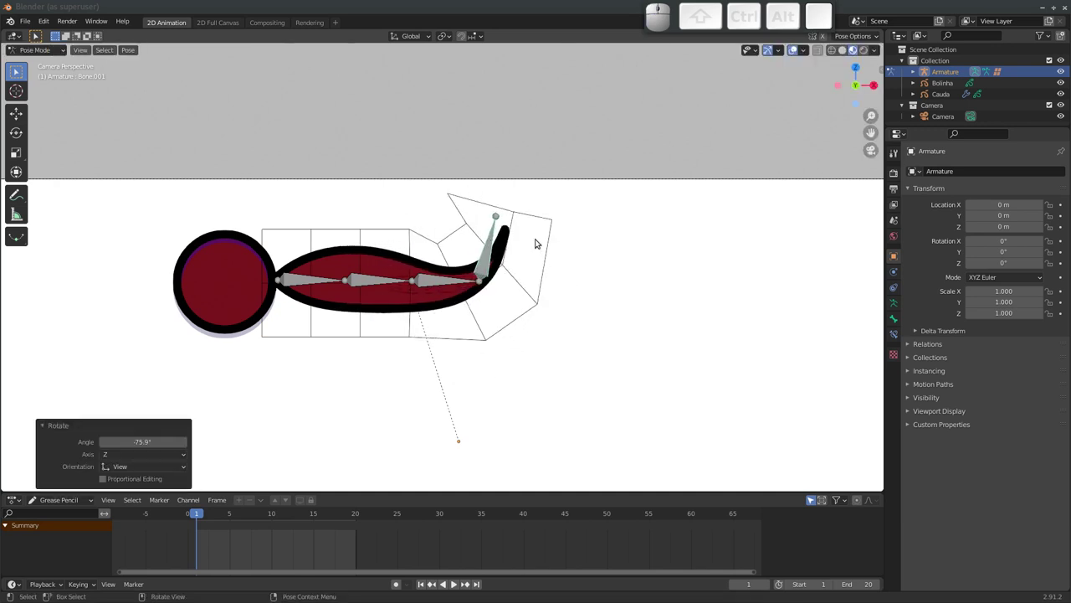
left_click(554, 239)
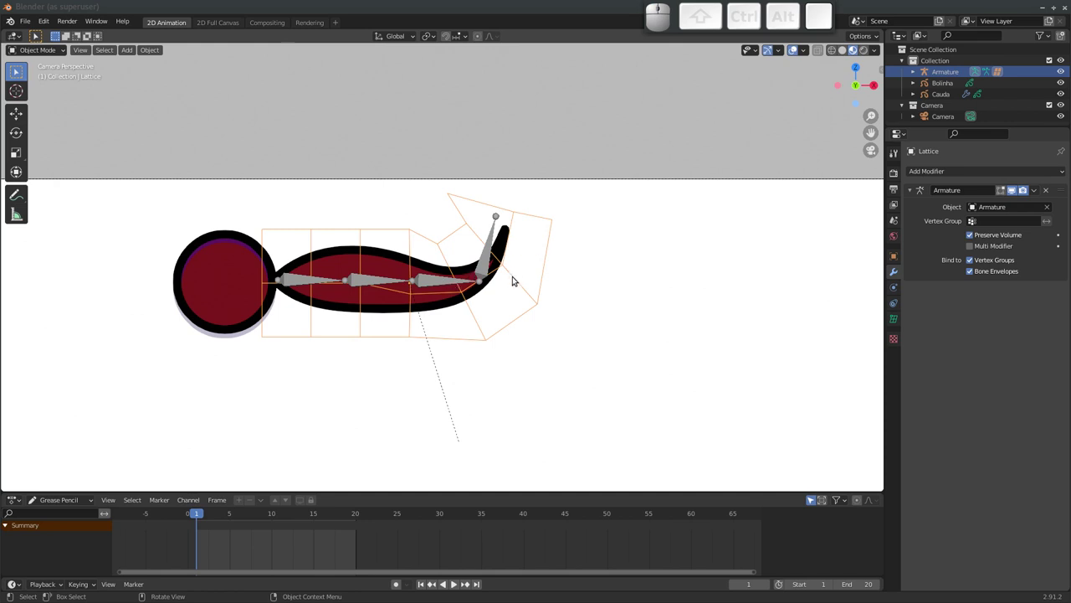
Clear the tip bone's rotation with Alt+R and pan to show the whole camera frame
key("ctrl+z")
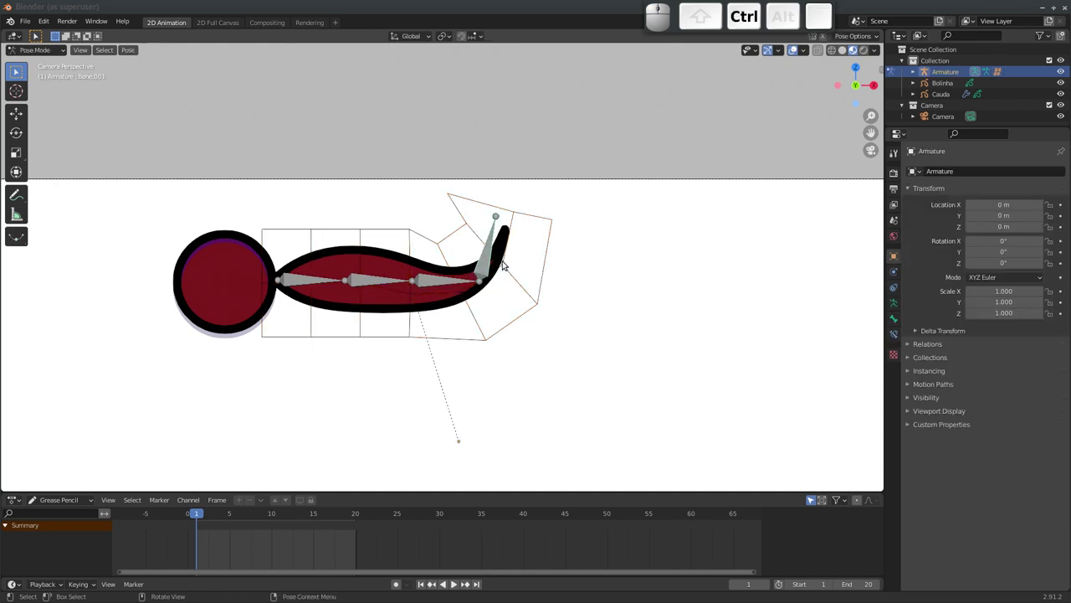
key("alt+r")
middle_click(447, 268)
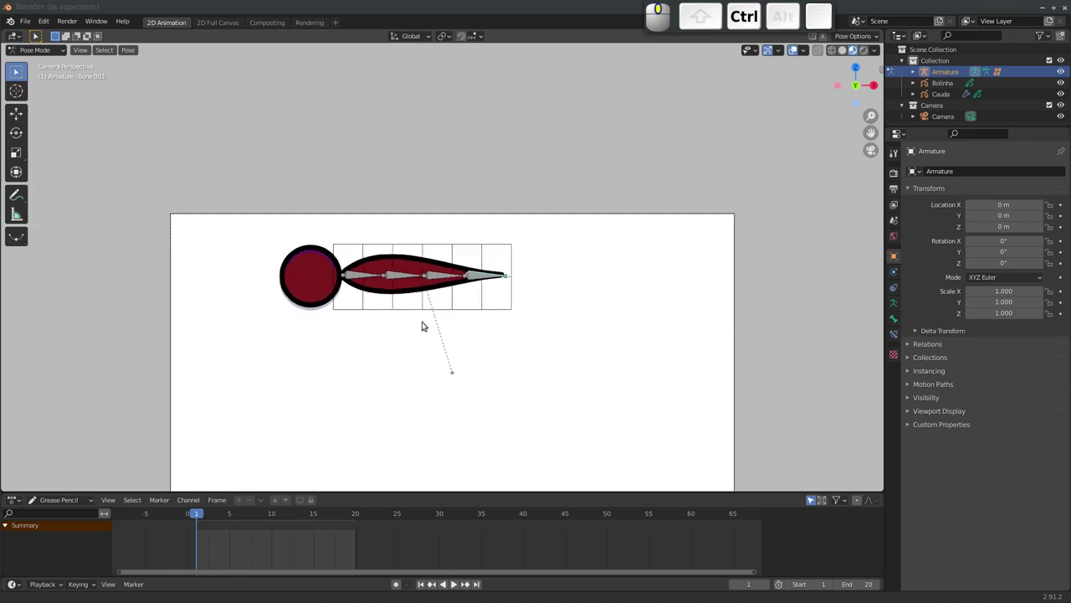
left_click_drag(420, 298, 423, 251)
middle_click(420, 252)
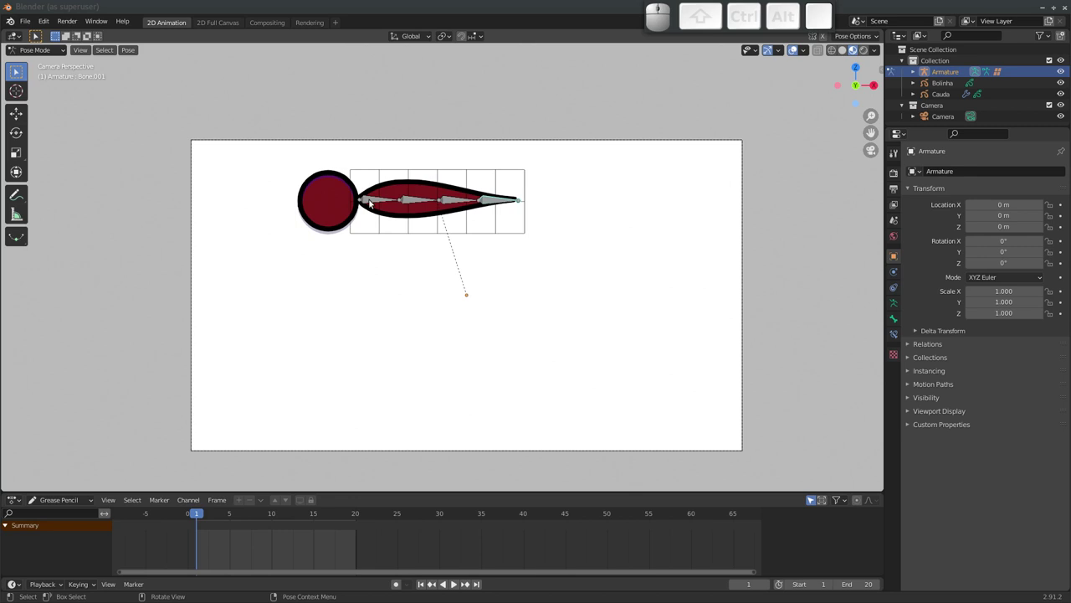
Hide the Lattice grid with H, play back the bounce, and return the timeline to frame 1
left_click(395, 234)
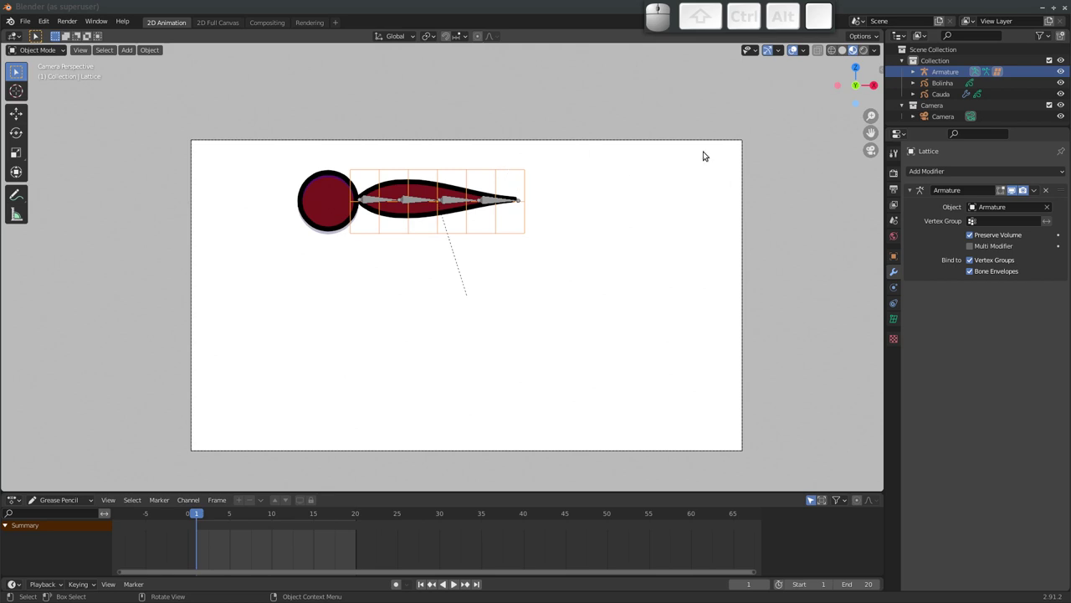
left_click(913, 73)
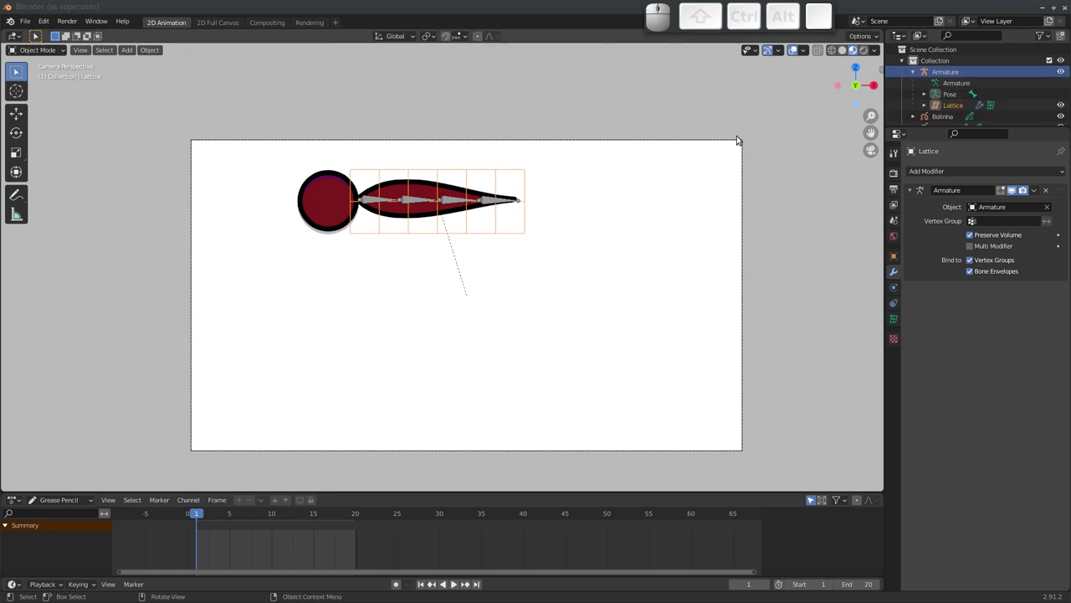
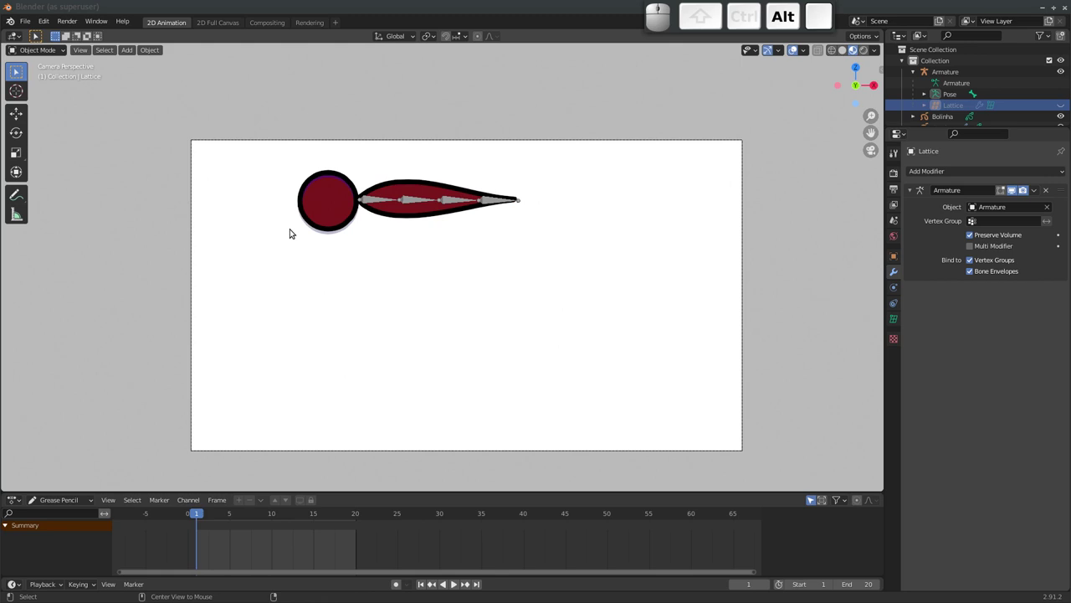
key("alt+h")
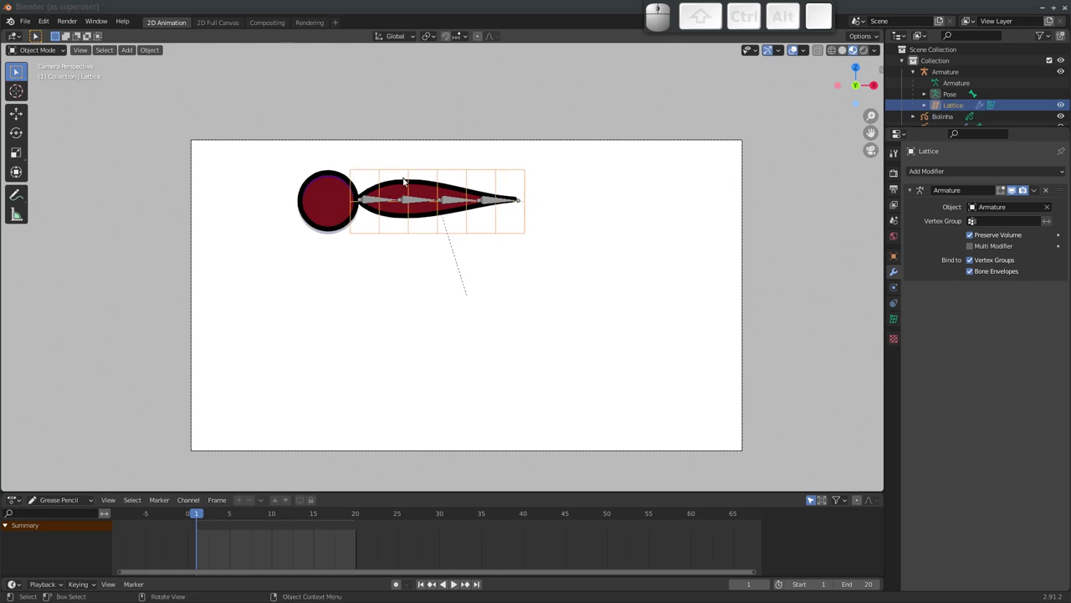
key("h")
key("space")
key("h")
key("Escape")
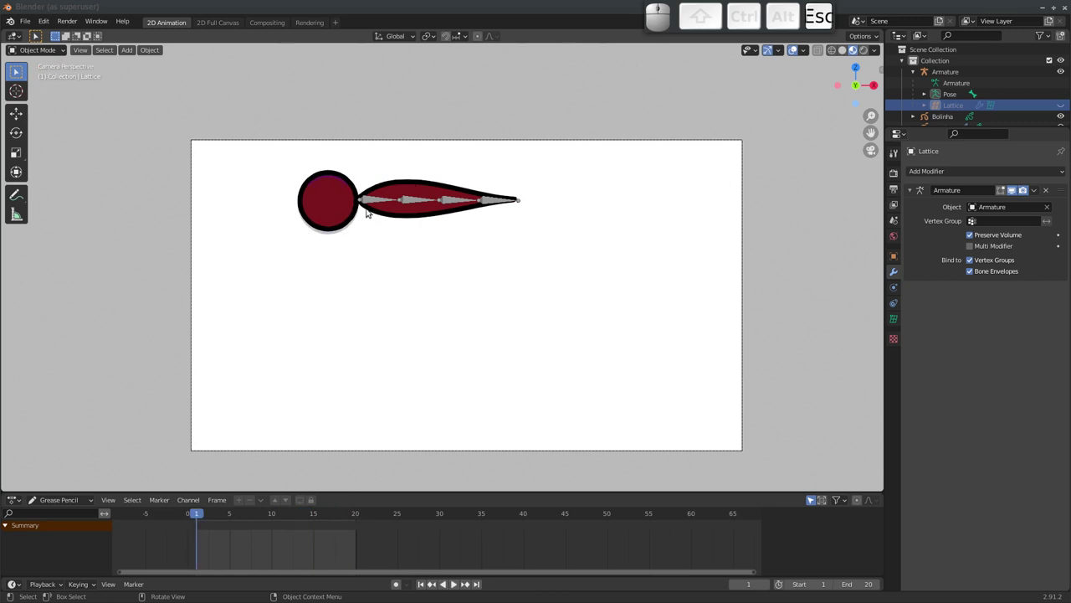
left_click_drag(205, 516, 216, 524)
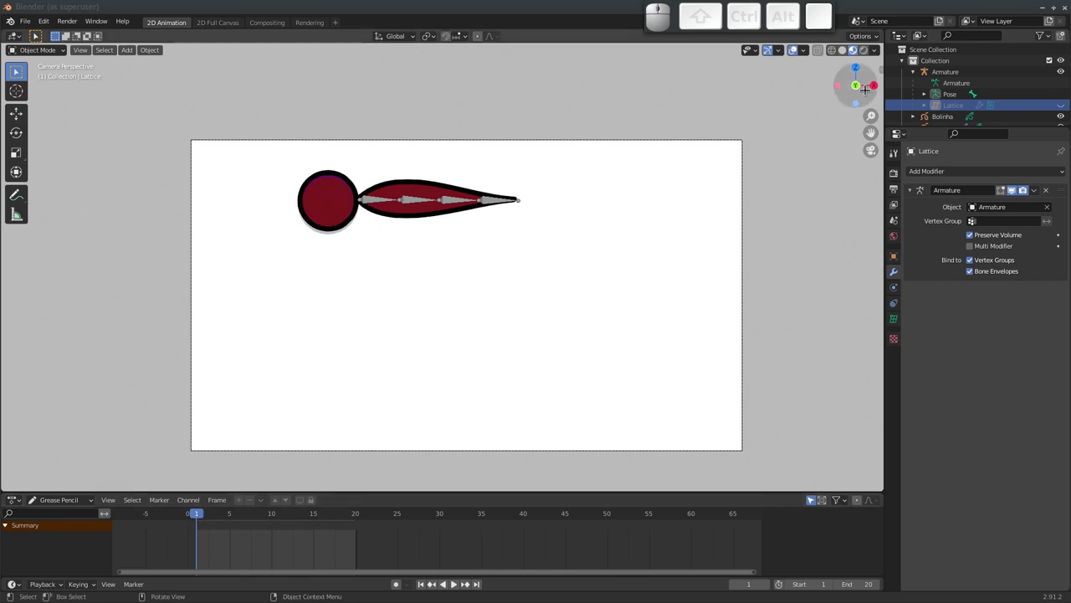
With the tail bone selected, switch the Timeline to Dope Sheet and key Location & Rotation at frame 1
left_click(374, 202)
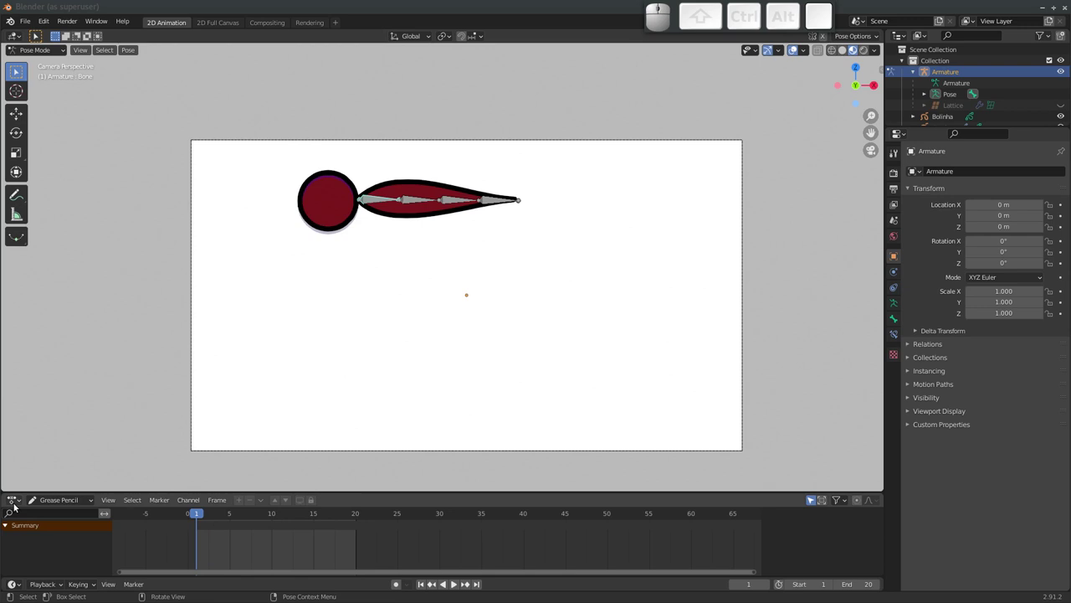
left_click(59, 503)
left_click(65, 518)
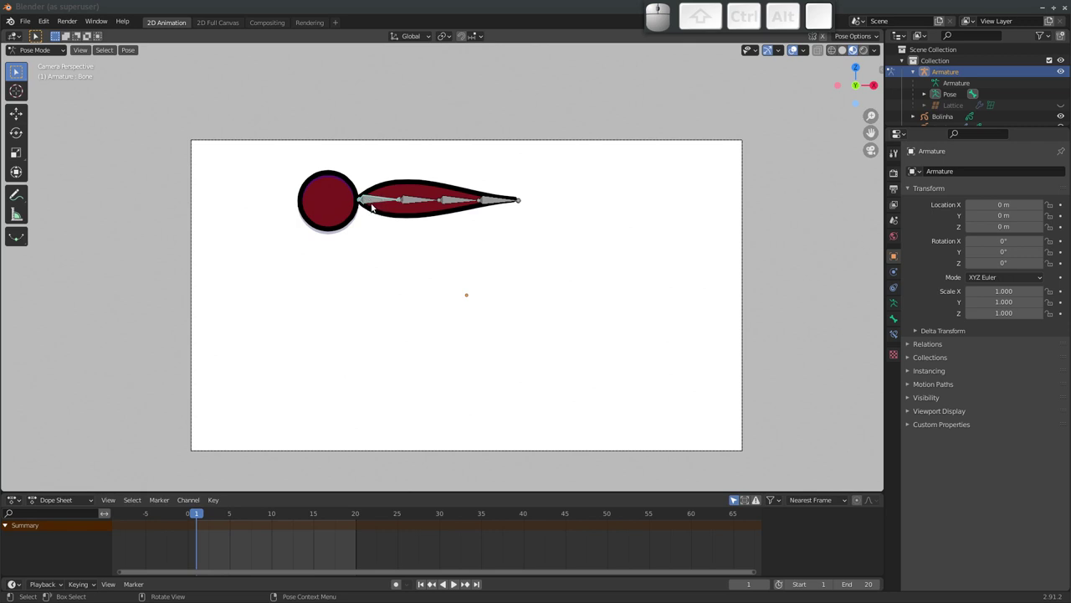
key("i")
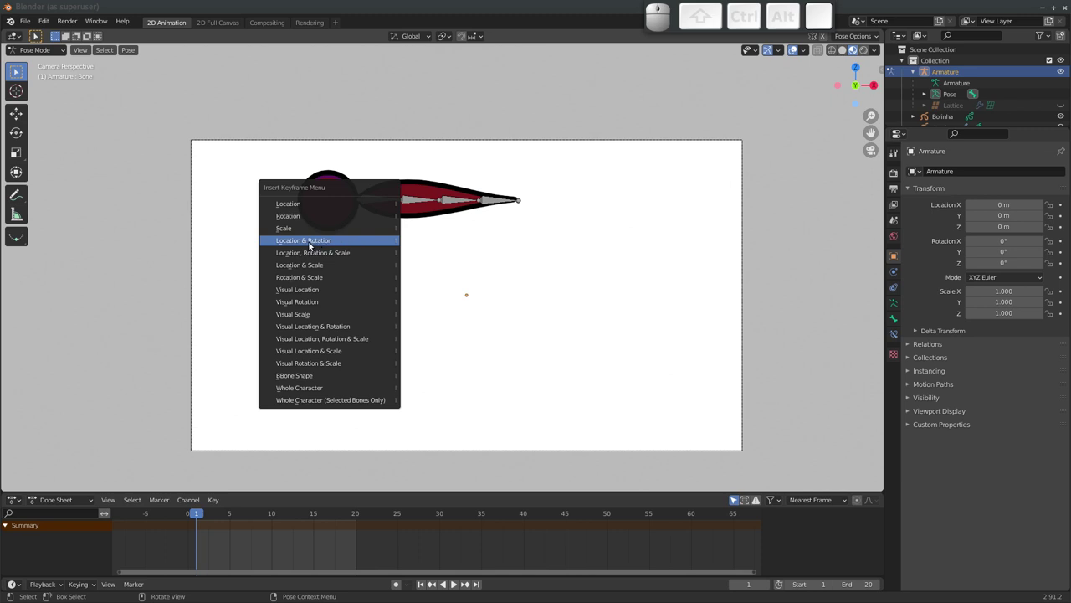
left_click(313, 245)
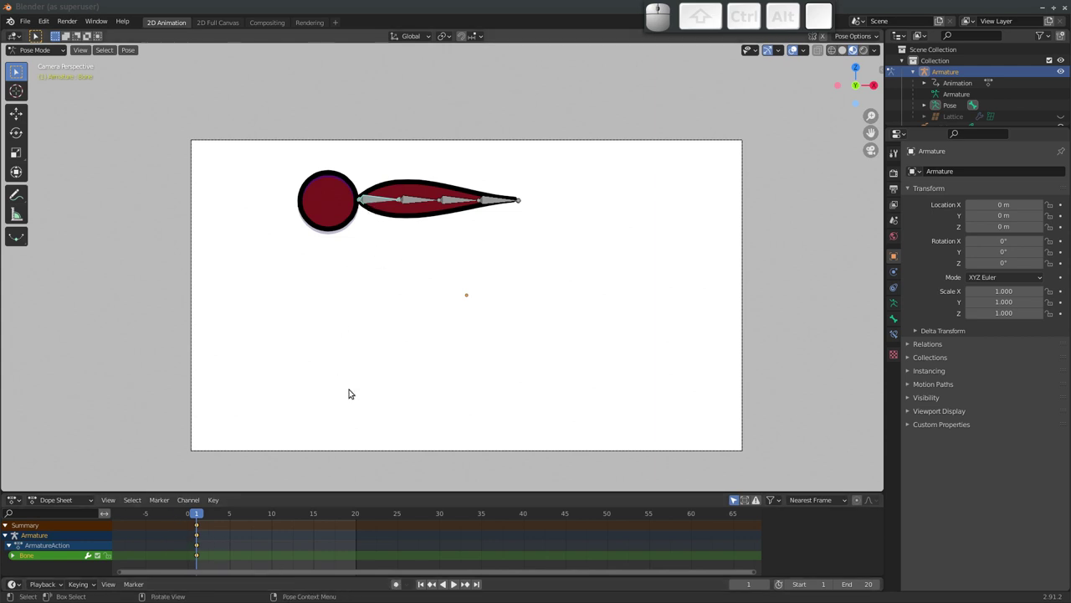
Turn on auto keying and move the root bone vertically next to the ball on the following frames
left_click(397, 588)
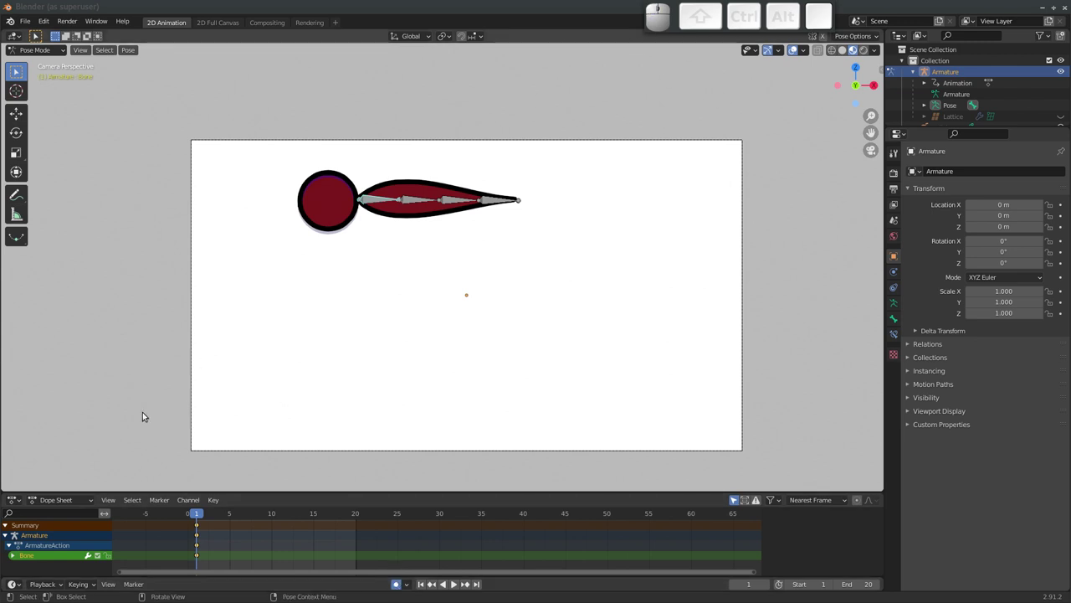
key("Right")
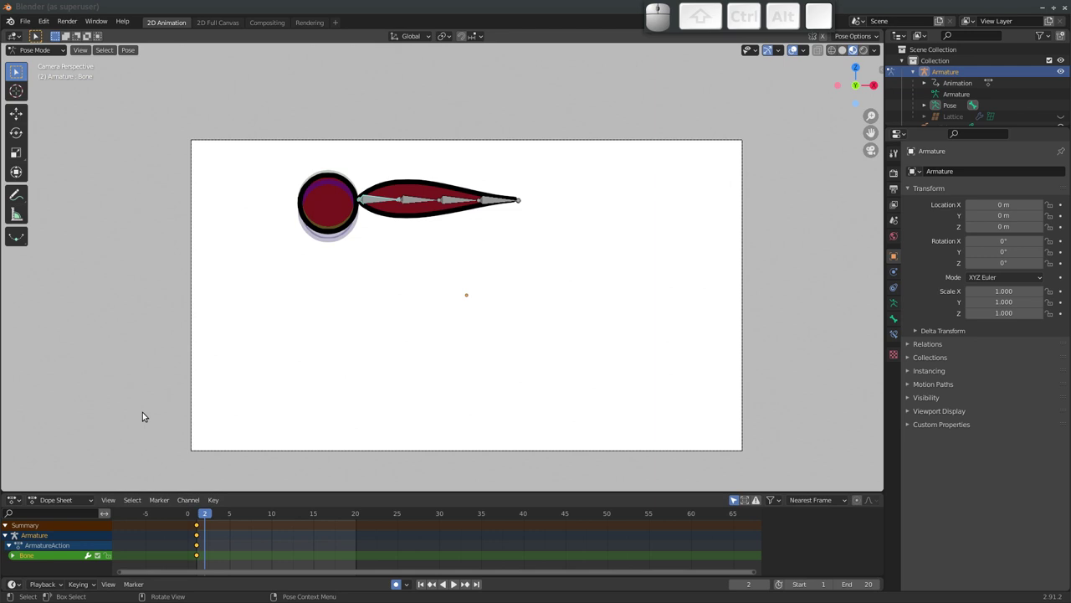
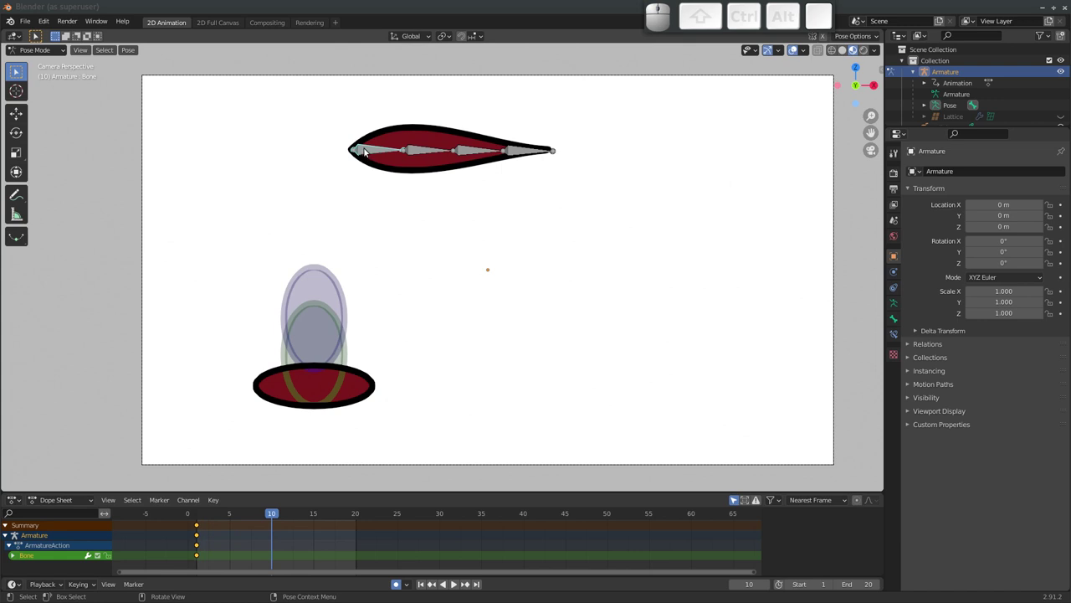
key("g")
key("z")
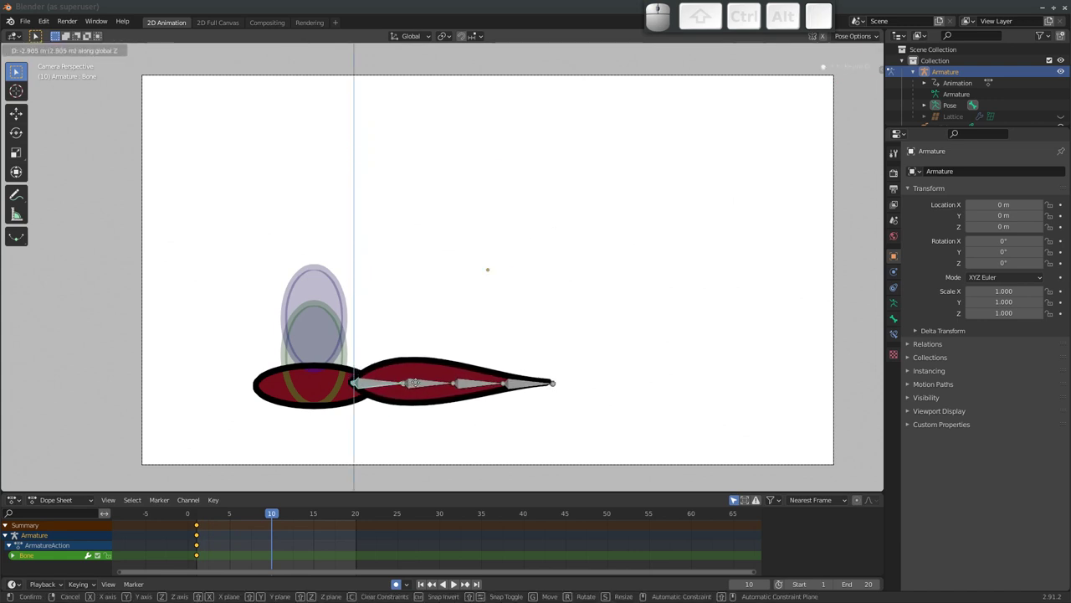
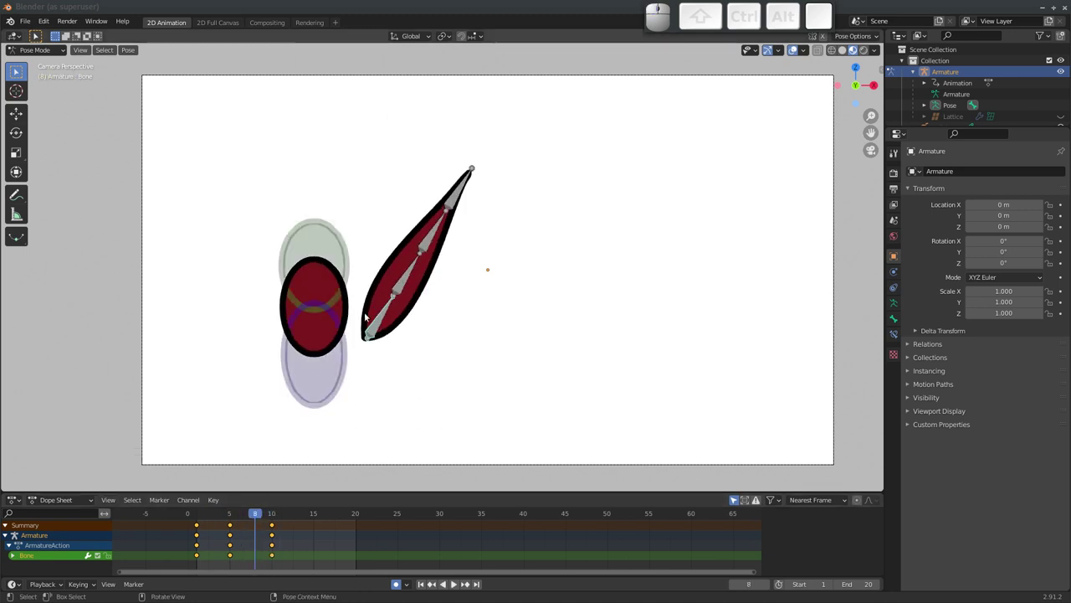
key("g")
left_click(368, 314)
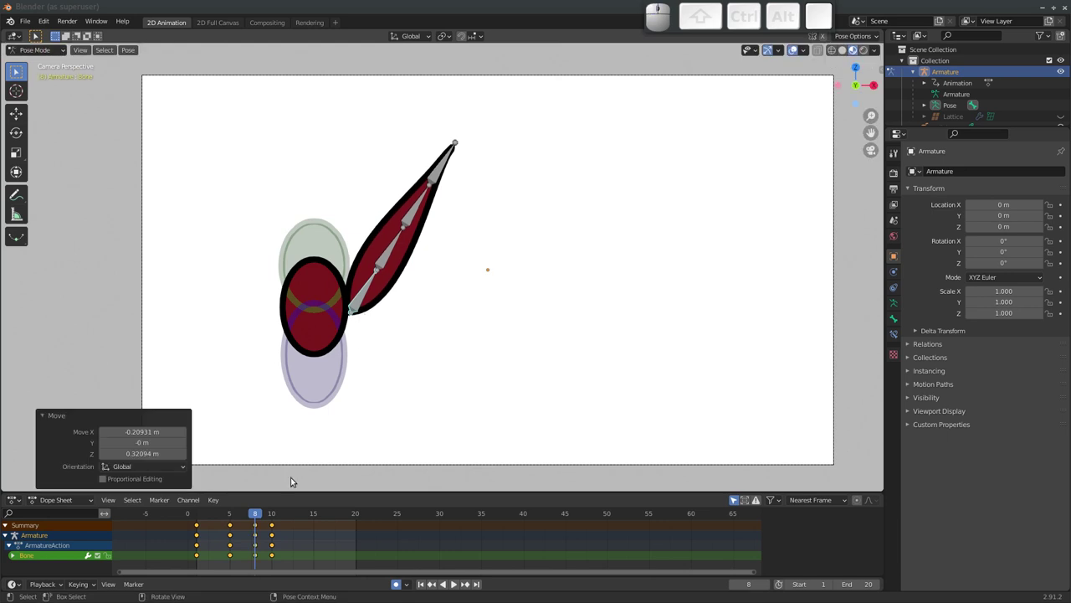
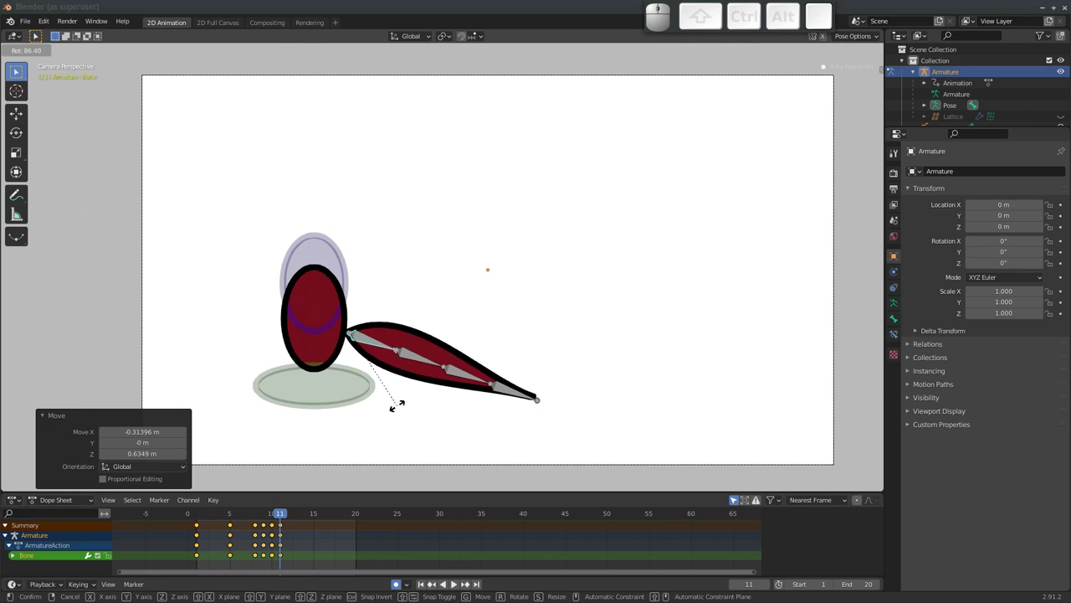
Rotate the root bone so the tail swings horizontal, then scrub ahead to frame 20
left_click(402, 404)
left_click(277, 517)
left_click_drag(284, 517, 183, 533)
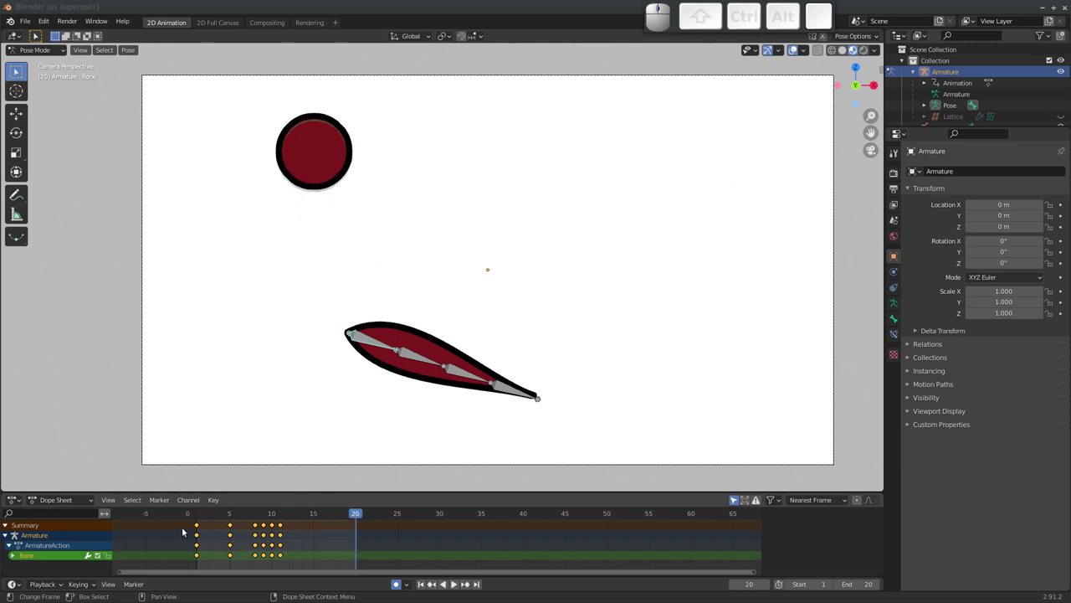
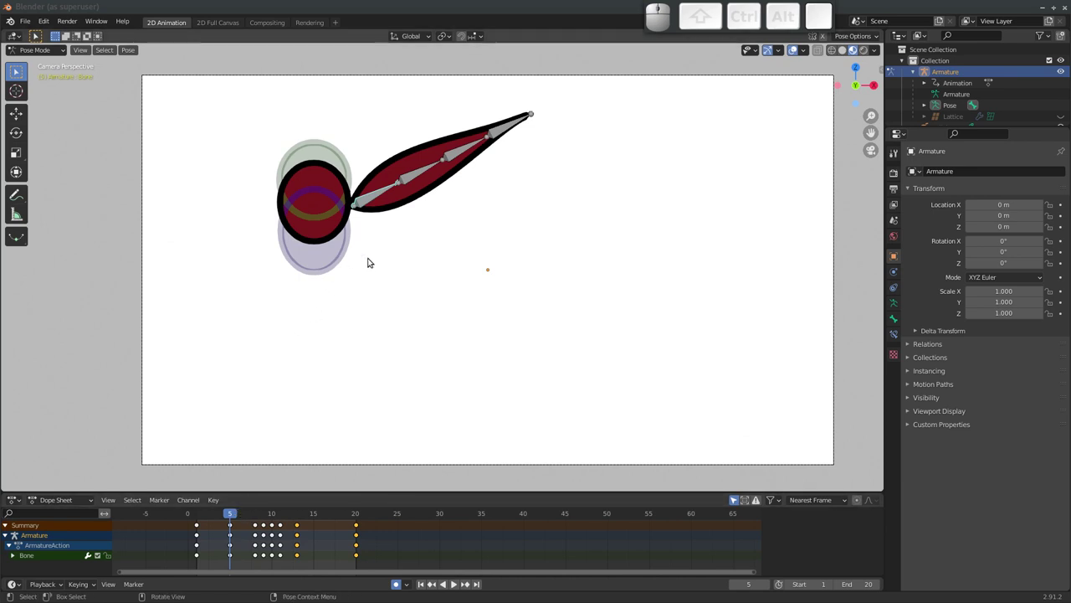
Key the second tail bone's pose at frame 1 and raise it diagonally at frame 5
left_click_drag(229, 518, 357, 263)
left_click(418, 156)
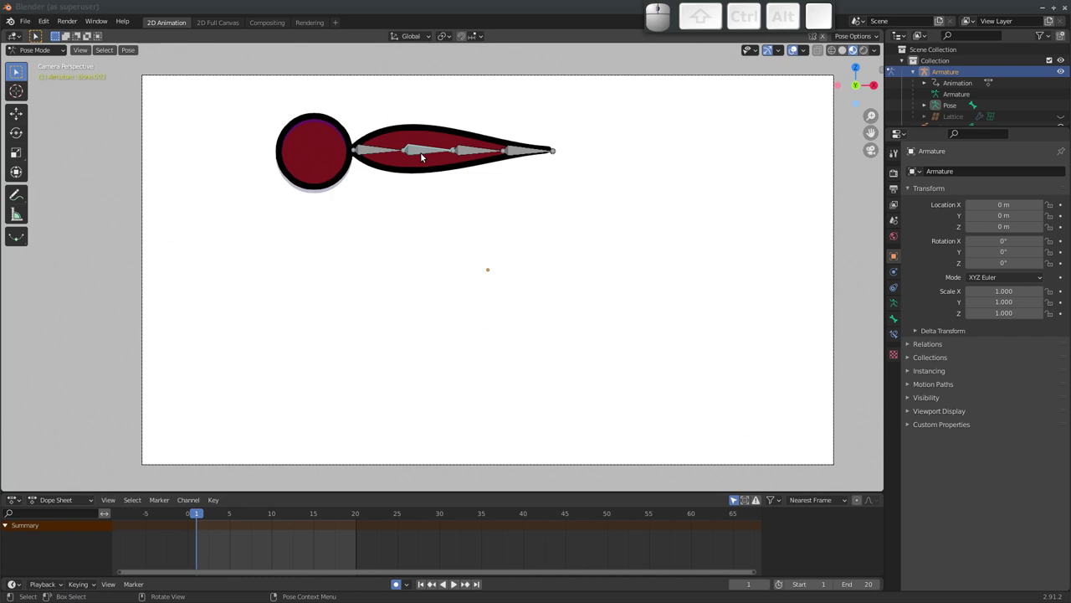
key("i")
left_click(411, 135)
left_click_drag(204, 516, 321, 331)
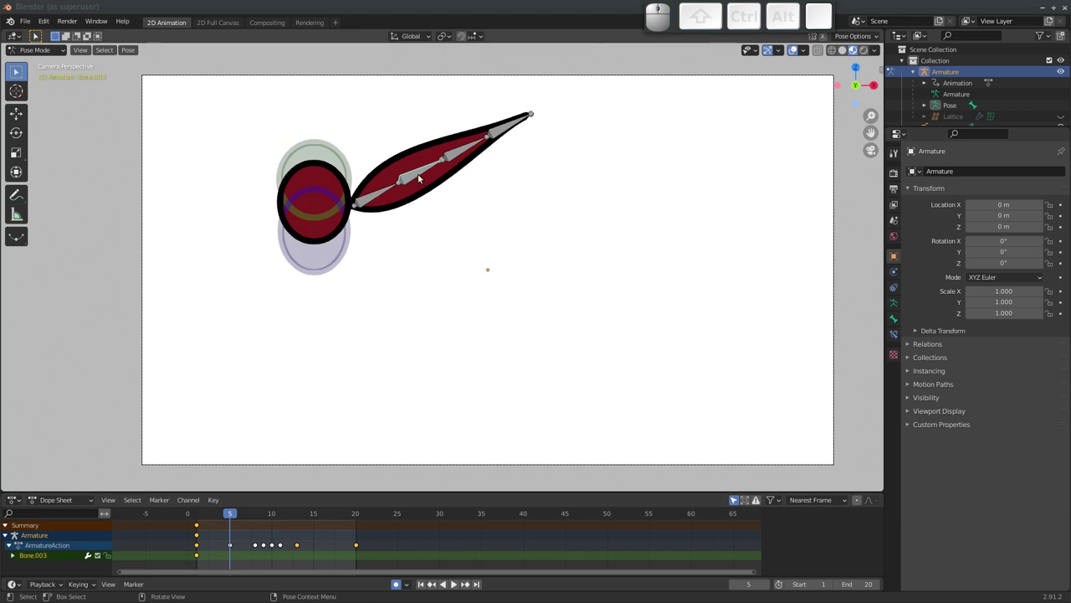
Key the next tail bone at frame 1 and pose it at frame 5 so the tail curls
left_click_drag(230, 521, 432, 205)
left_click(605, 127)
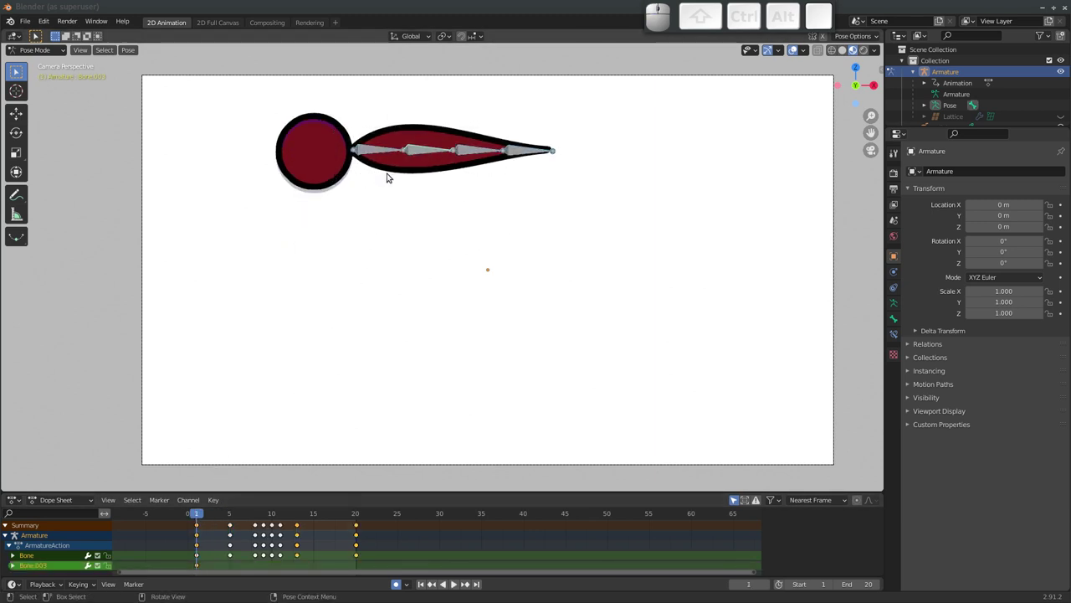
key("i")
left_click(435, 170)
left_click_drag(206, 517, 318, 341)
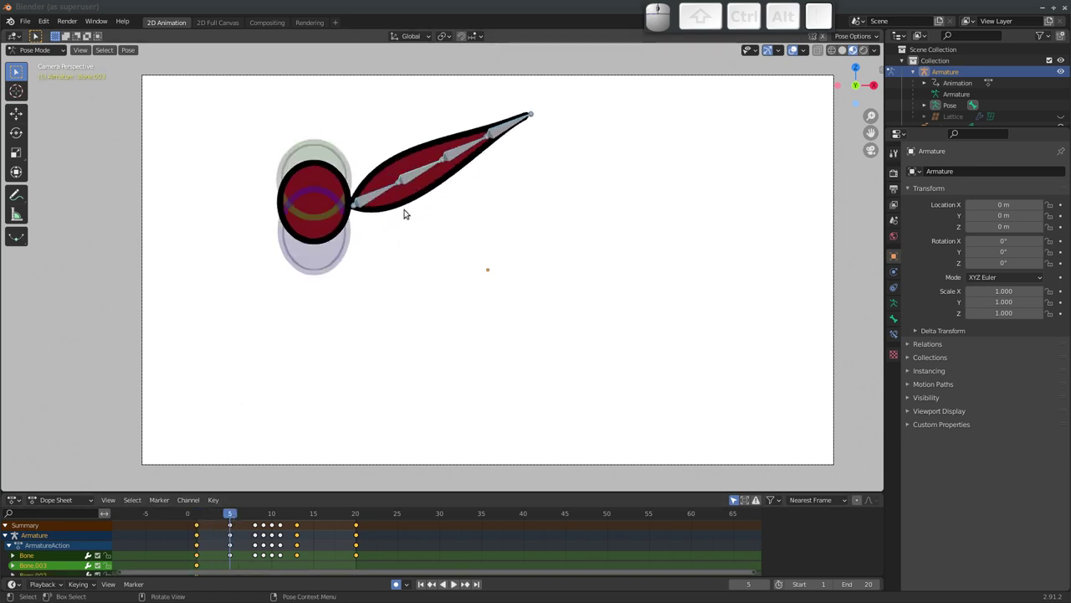
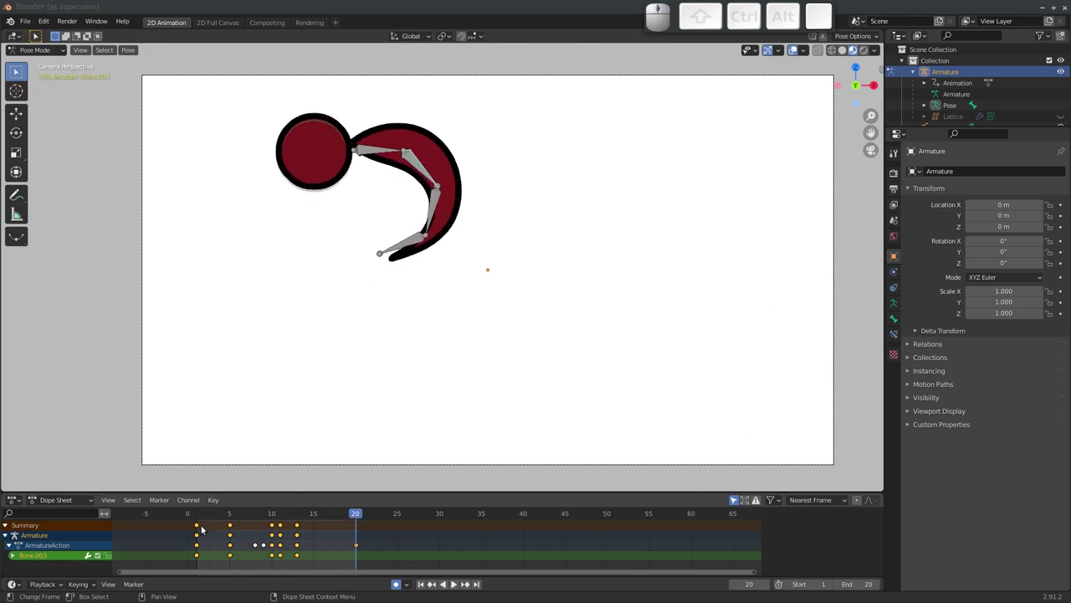
Duplicate a column of tail keyframes and slide the copies later to retime the bend
left_click(200, 526)
key("shift+d")
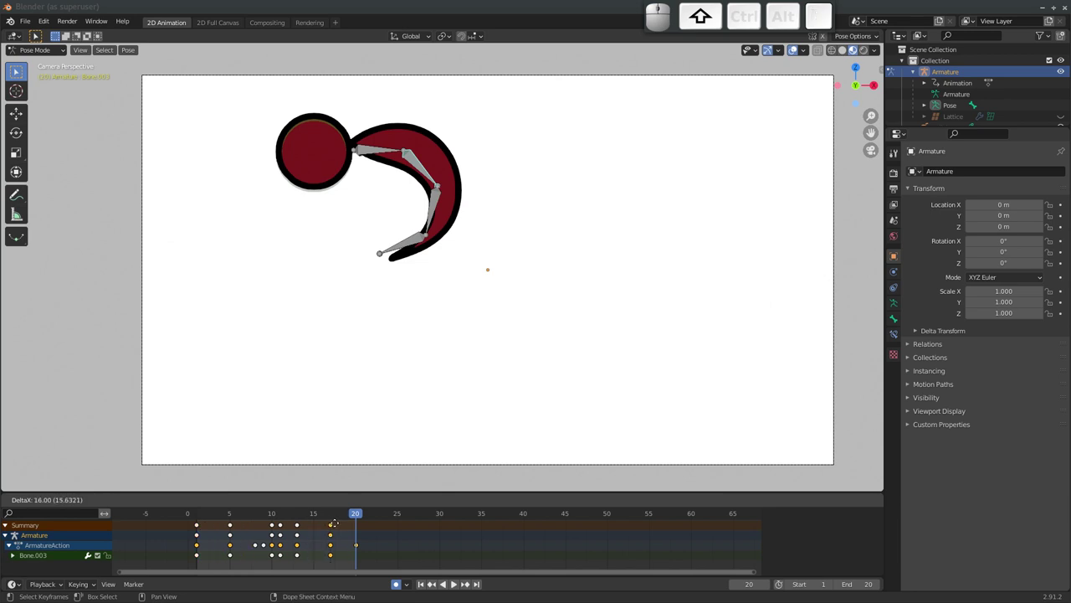
left_click(360, 528)
left_click(358, 516)
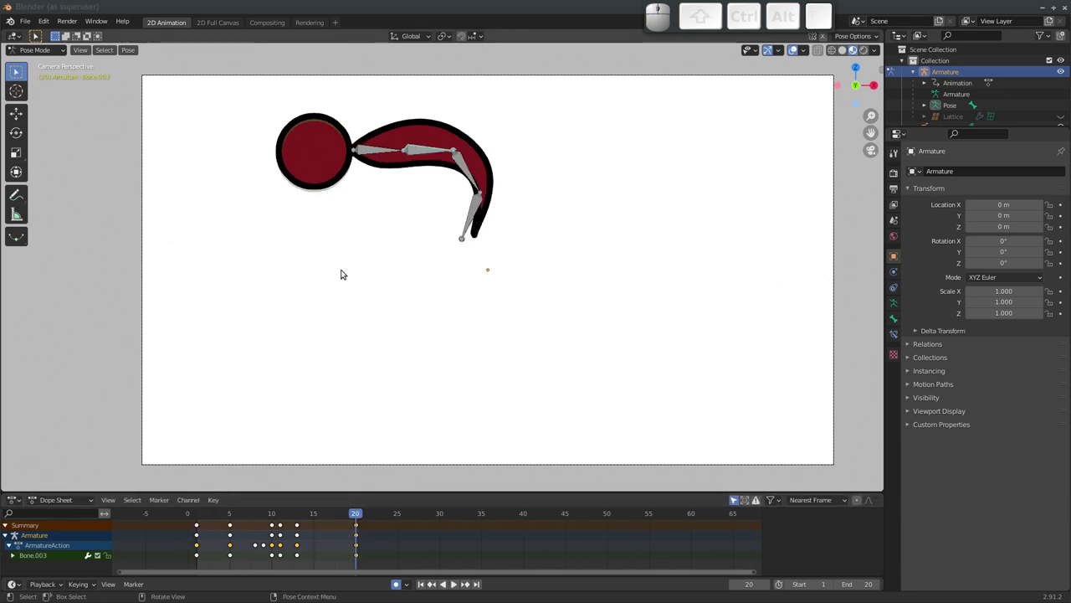
left_click_drag(579, 125, 351, 310)
Copy the straight frame-1 keys onto frame 20 so the loop ends as it starts
left_click(200, 525)
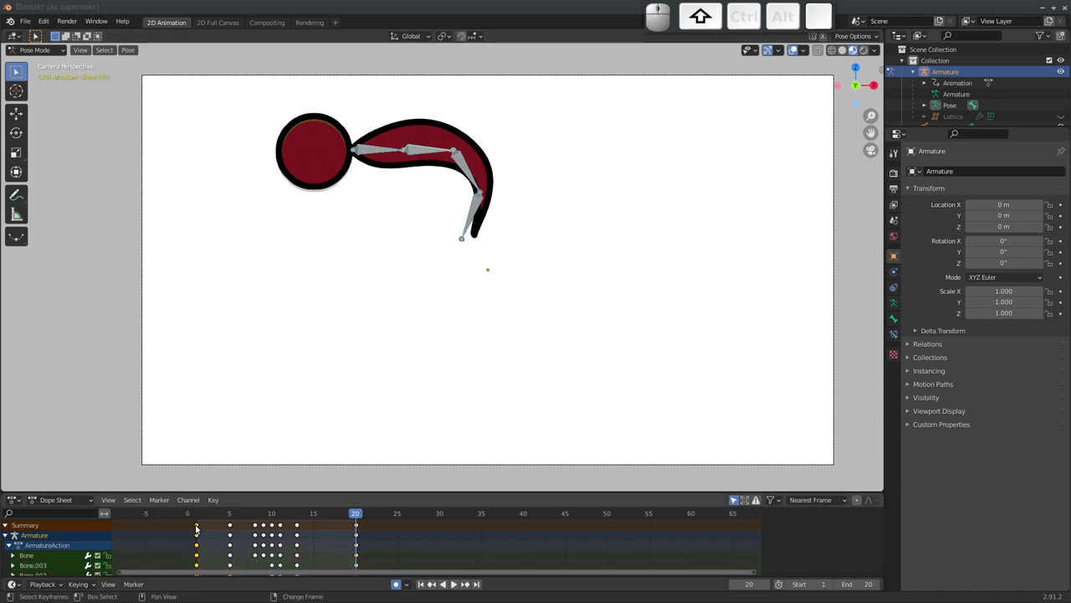
key("shift+d")
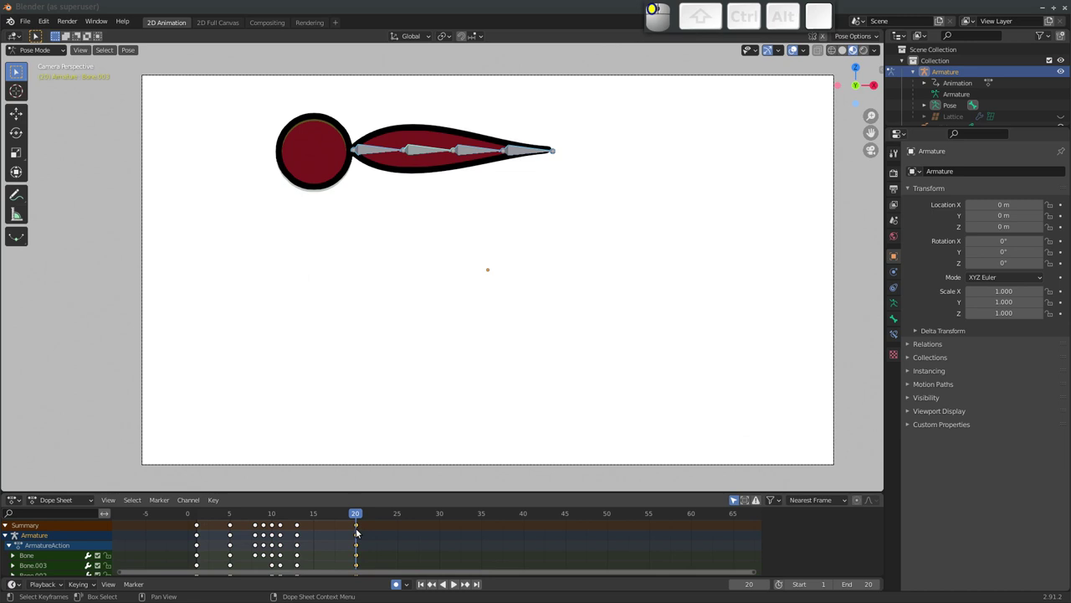
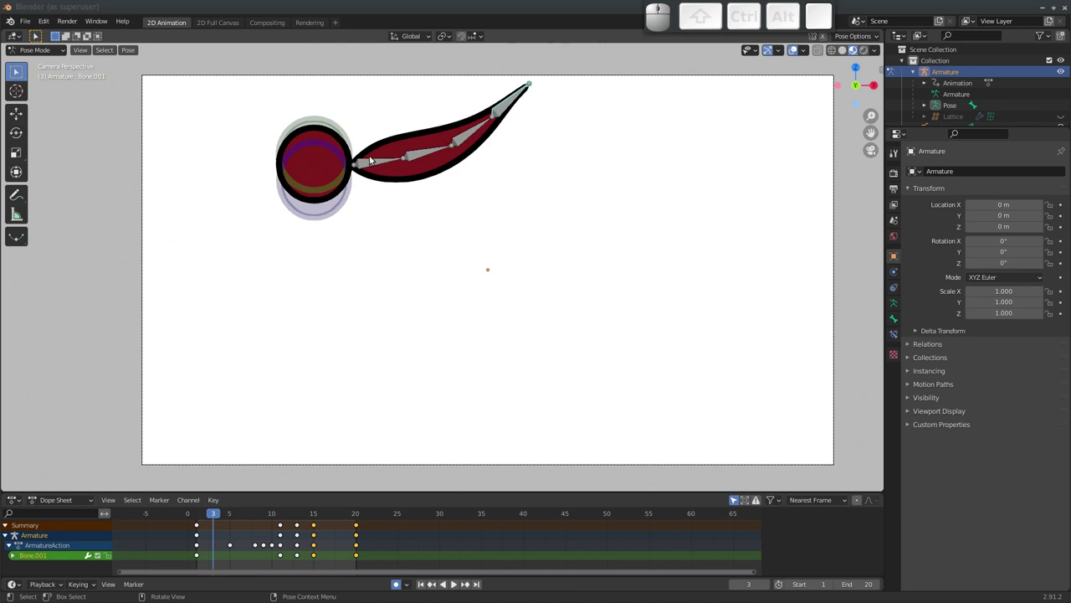
key("space")
key("space")
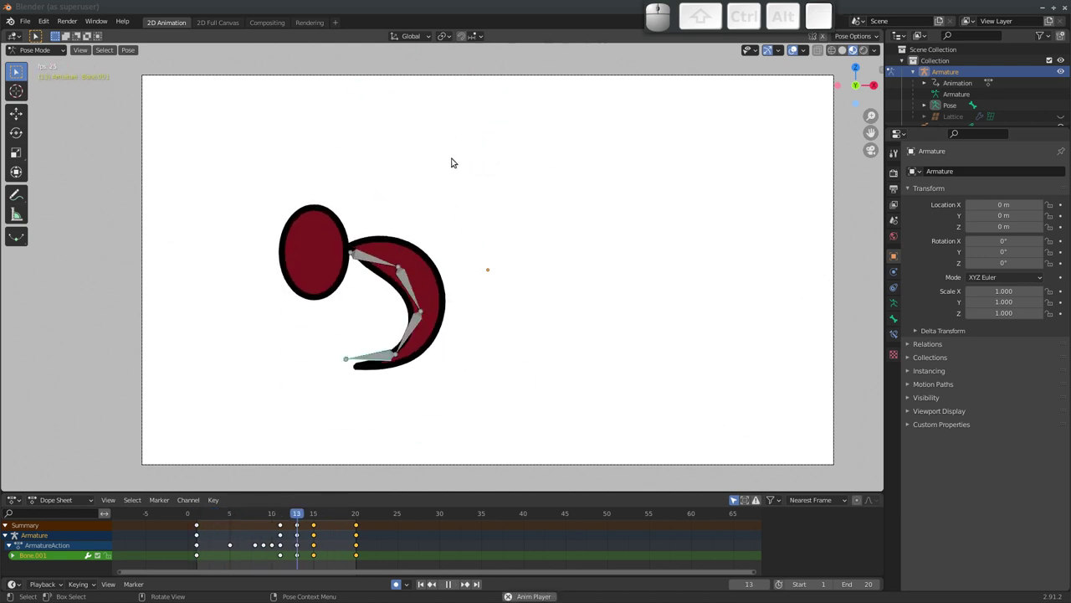
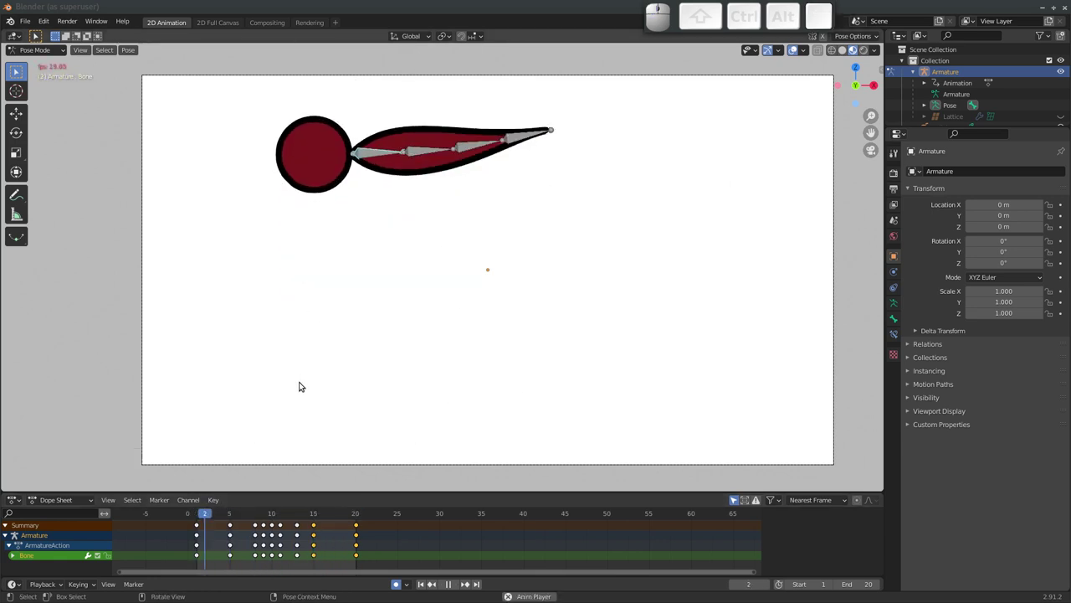
key("Escape")
left_click_drag(261, 513, 252, 417)
key("space")
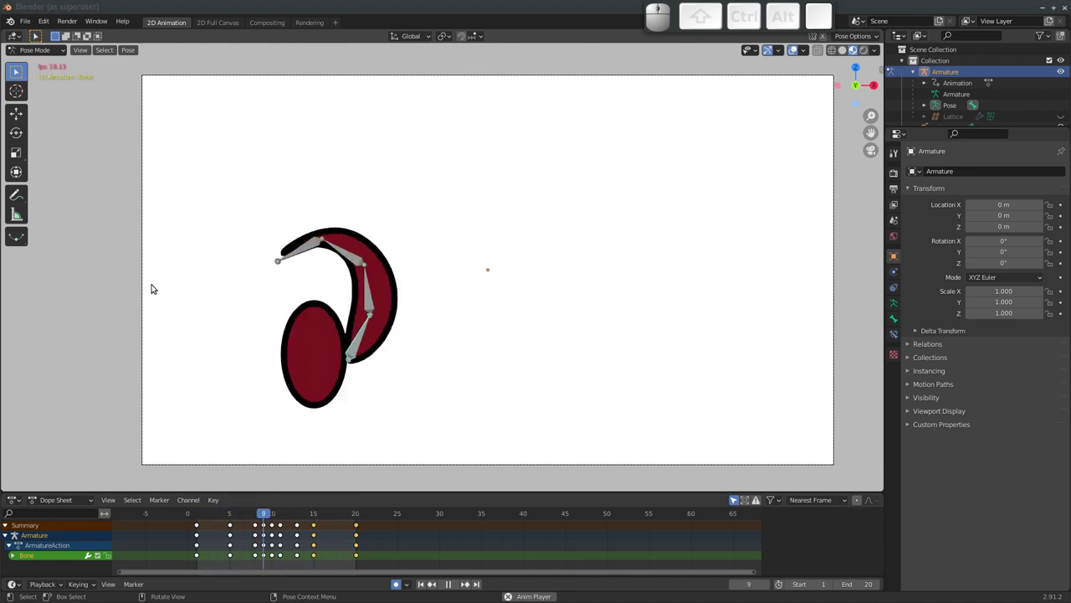
key("Escape")
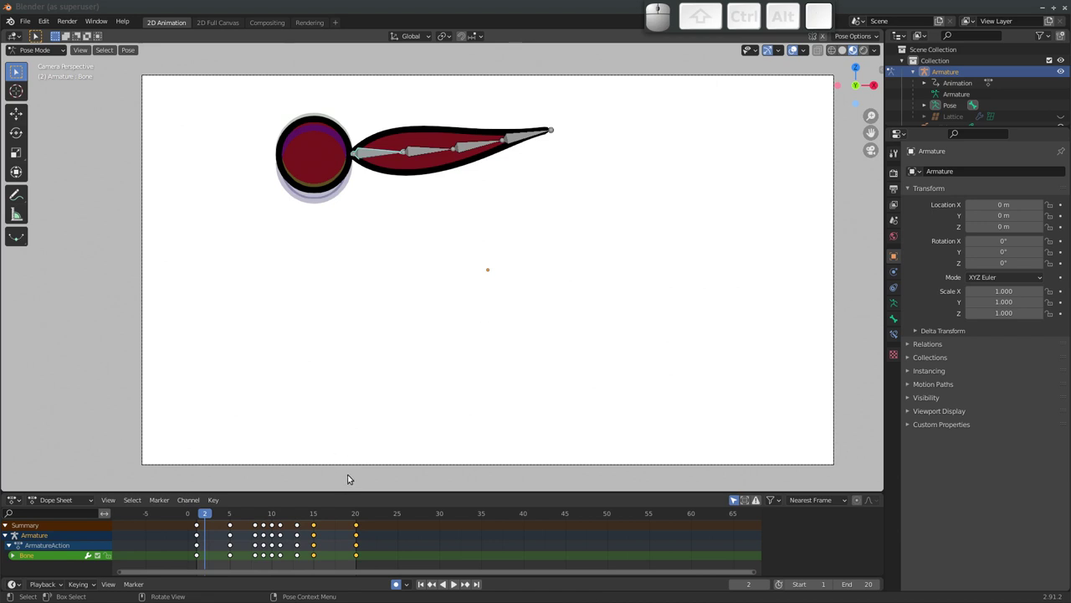